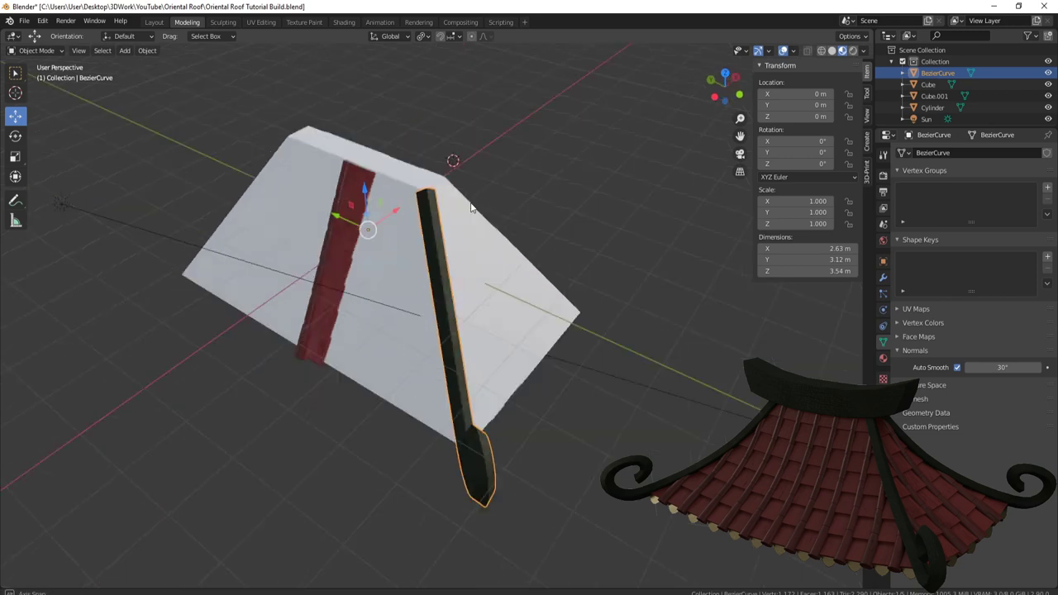
# Step: Snap the 3D cursor to the roof block's top and set the curled arm's origin there
pyautogui.middleClick(438, 234)
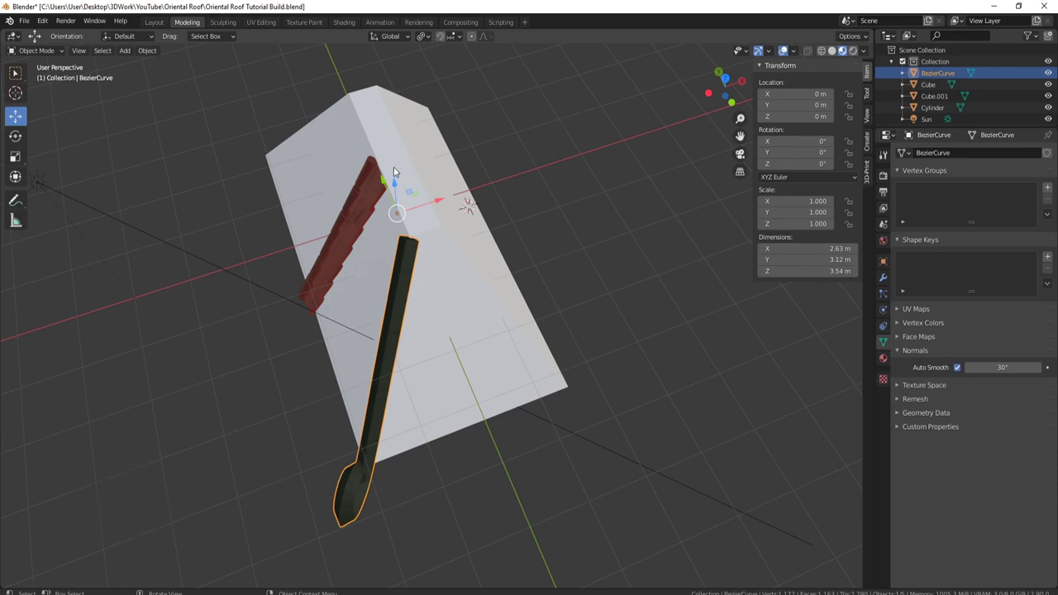
pyautogui.click(401, 149)
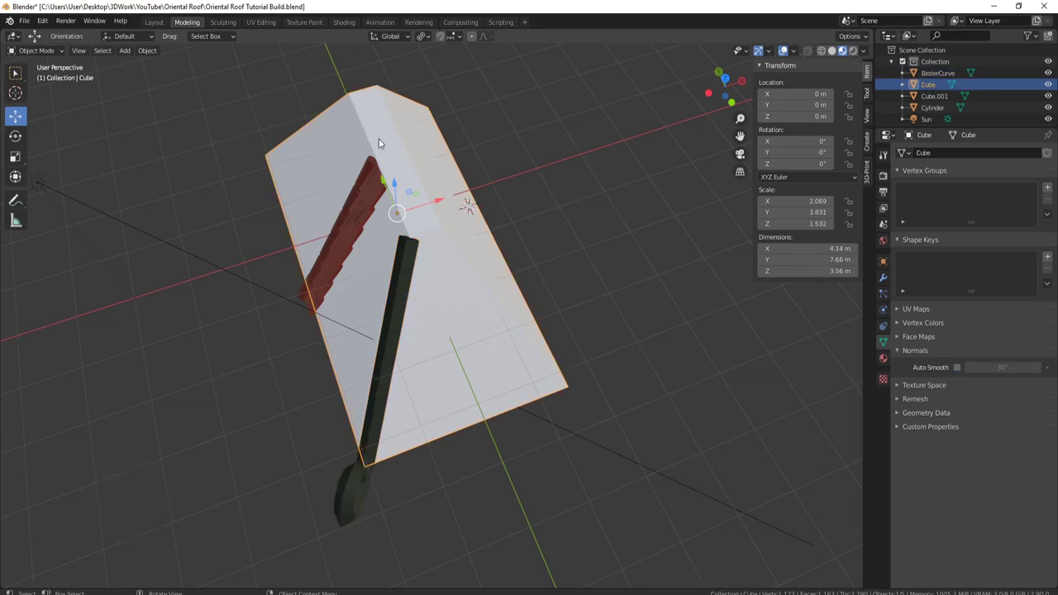
pyautogui.press('Tab')
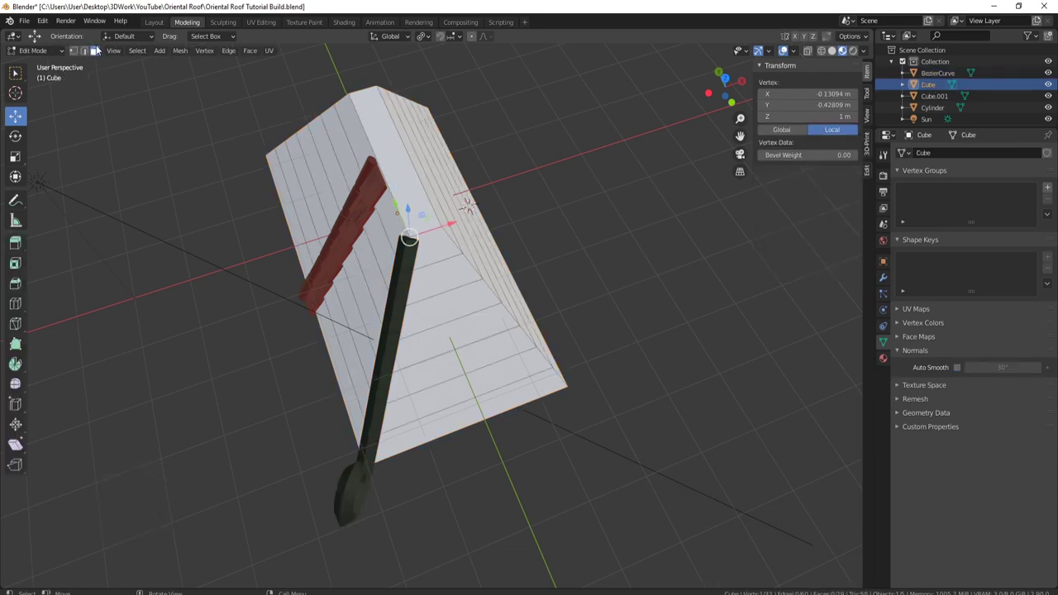
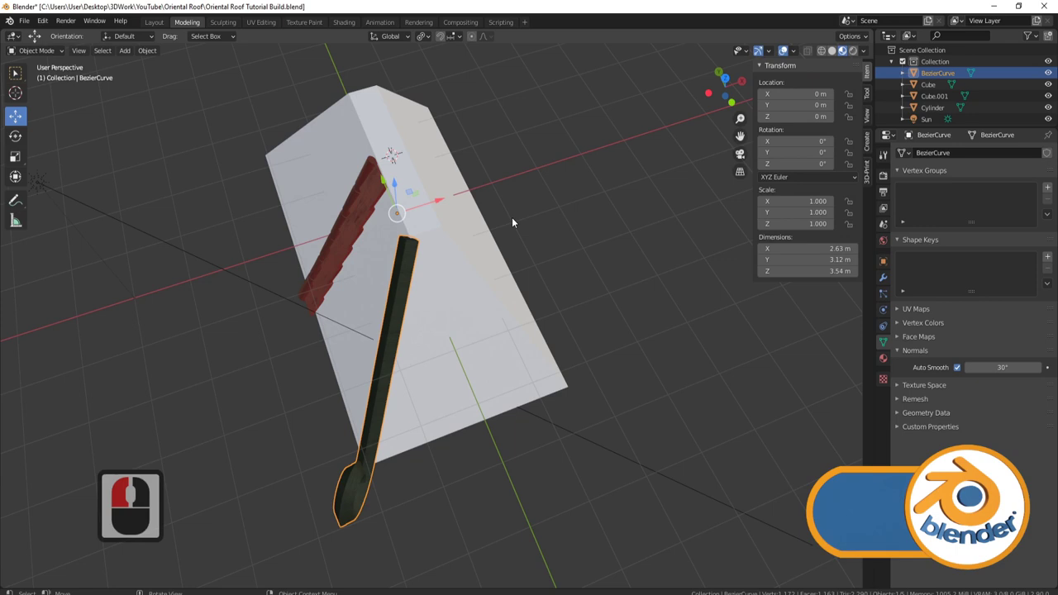
pyautogui.click(518, 220)
pyautogui.rightClick(516, 219)
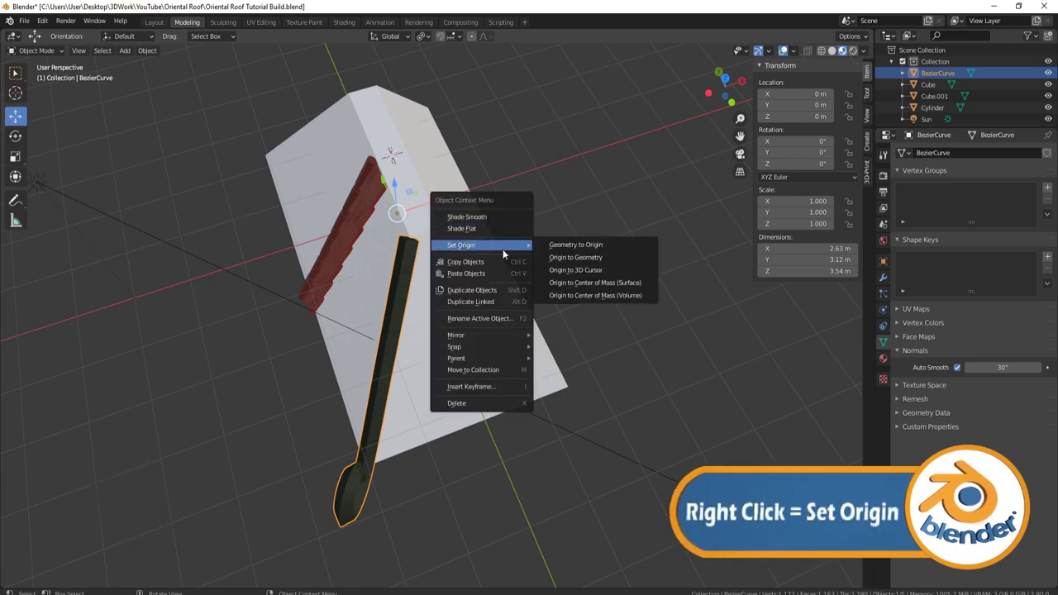
pyautogui.click(594, 274)
# Step: Add a Mirror modifier on X and Y so the arm reaches all four roof corners
pyautogui.moveTo(515, 233); pyautogui.dragTo(155, 294)
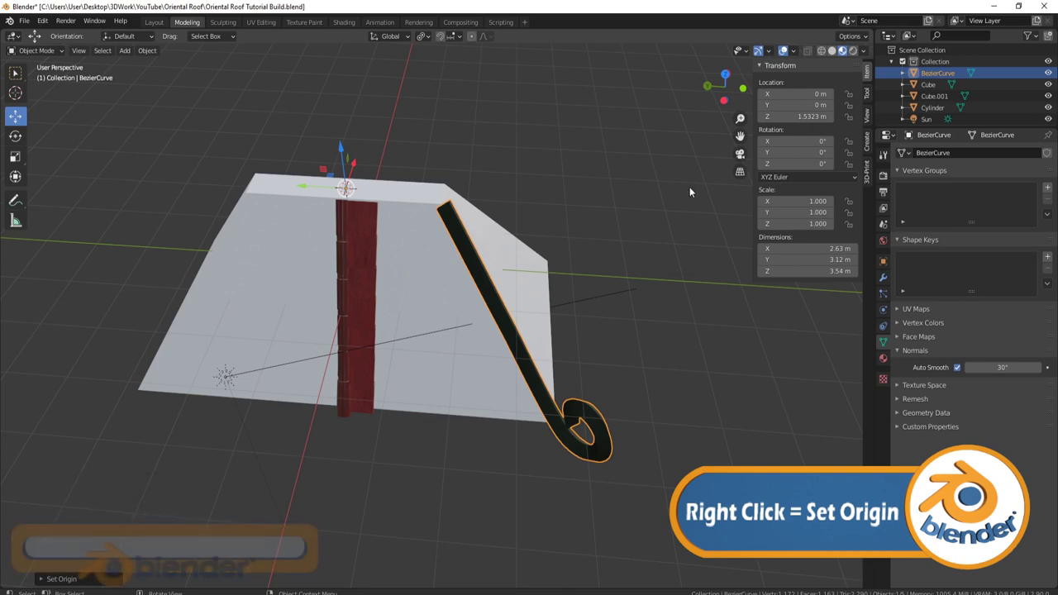
pyautogui.click(888, 277)
pyautogui.click(936, 155)
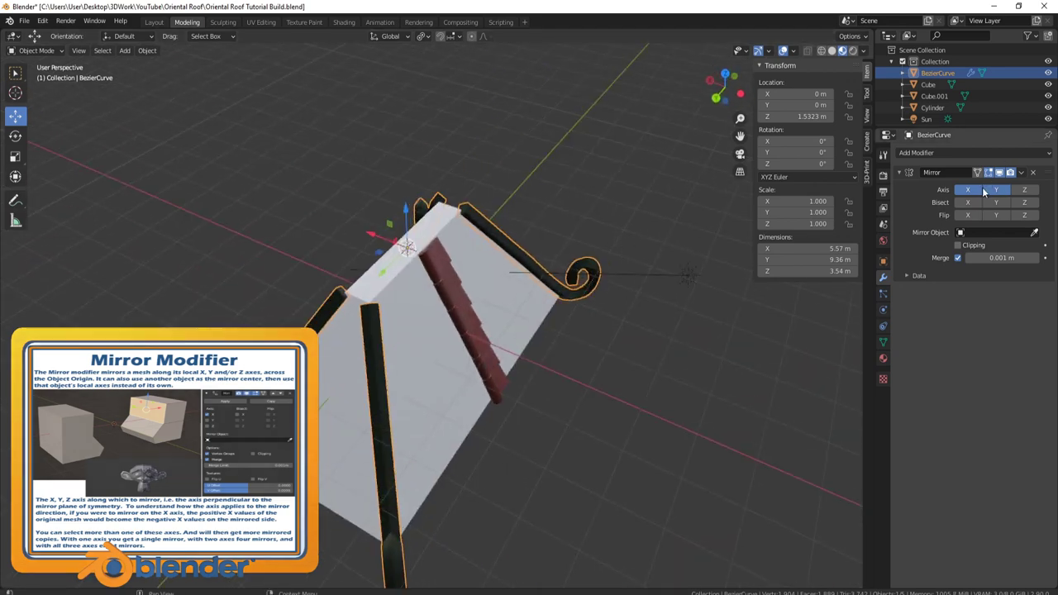
# Step: Apply the Mirror modifier with Ctrl+A and orbit to view the roof from the front
pyautogui.middleClick(985, 191)
pyautogui.press('ctrl+a')
pyautogui.middleClick(493, 220)
pyautogui.press('a')
pyautogui.press('a')
pyautogui.scroll(-3)
pyautogui.middleClick(430, 208)
pyautogui.middleClick(625, 216)
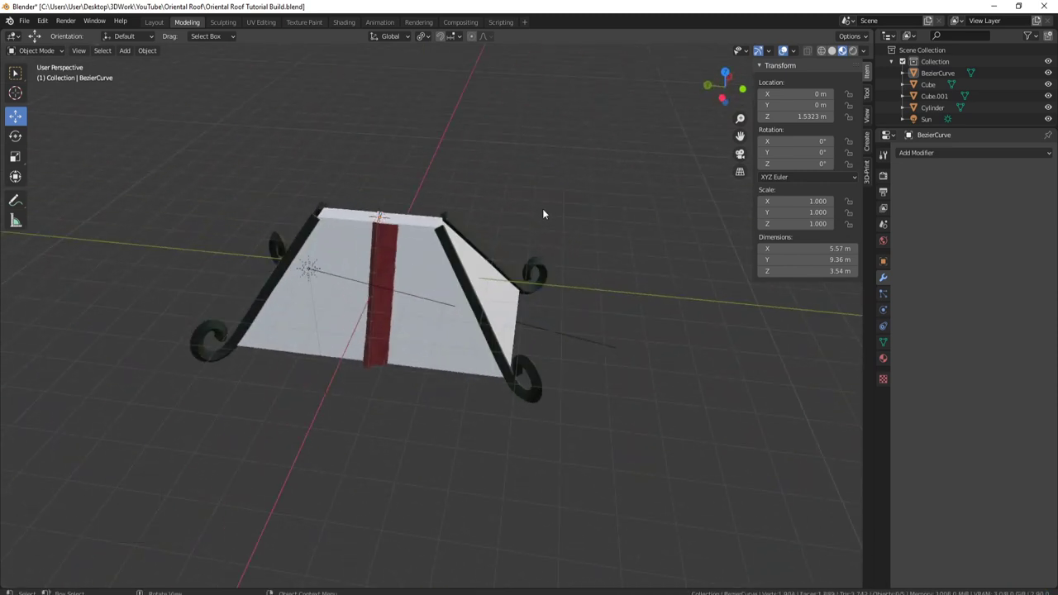
pyautogui.middleClick(465, 239)
pyautogui.middleClick(483, 240)
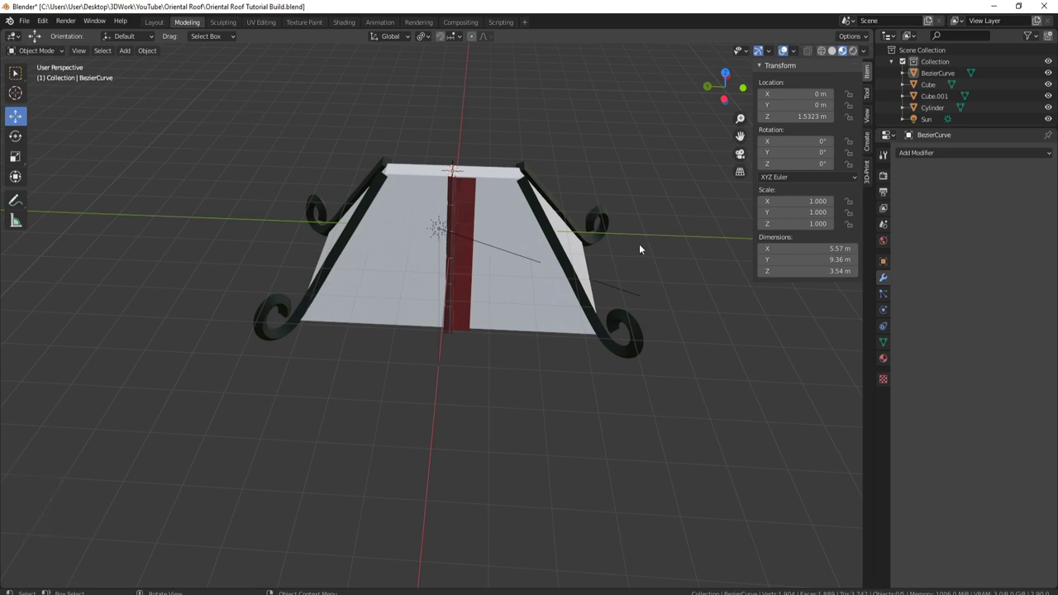
pyautogui.scroll(-3)
# Step: Select the ridge tube and the red tile strip and join them into one object
pyautogui.click(468, 299)
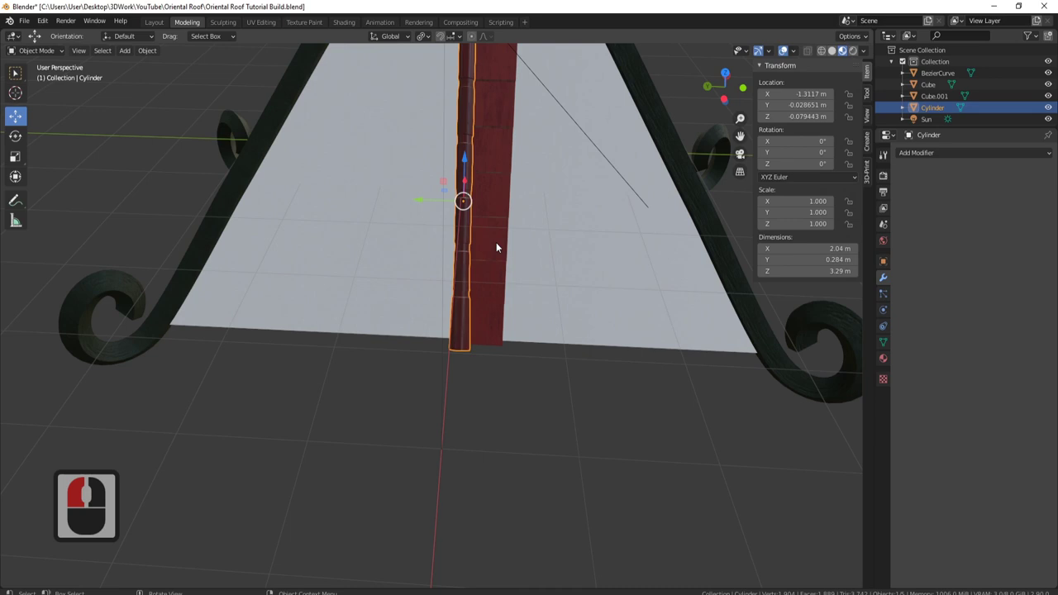
pyautogui.click(499, 223)
pyautogui.scroll(-3)
pyautogui.scroll(3)
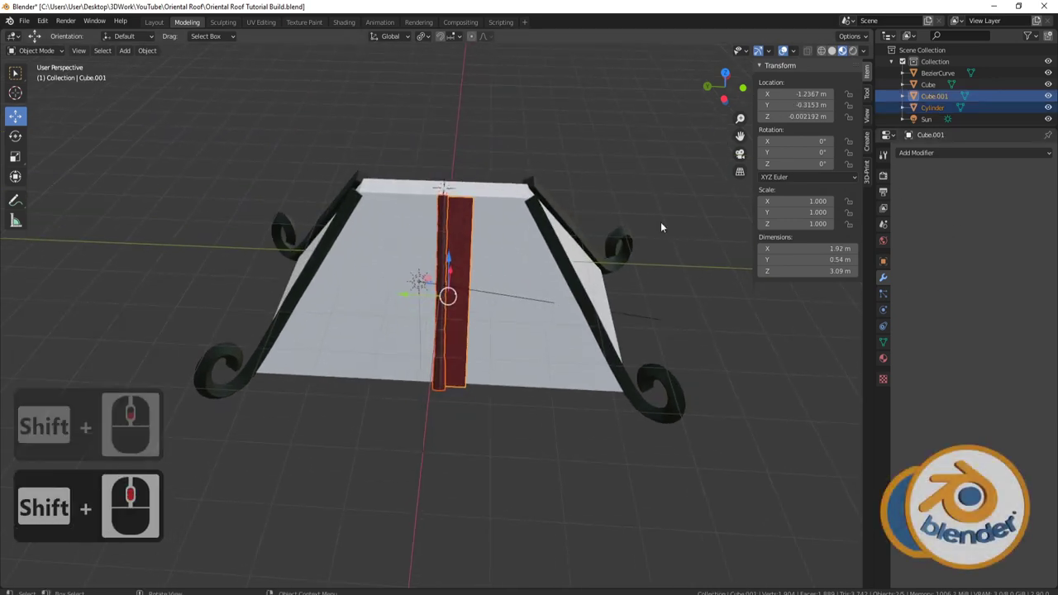
pyautogui.middleClick(549, 268)
pyautogui.scroll(-3)
pyautogui.scroll(3)
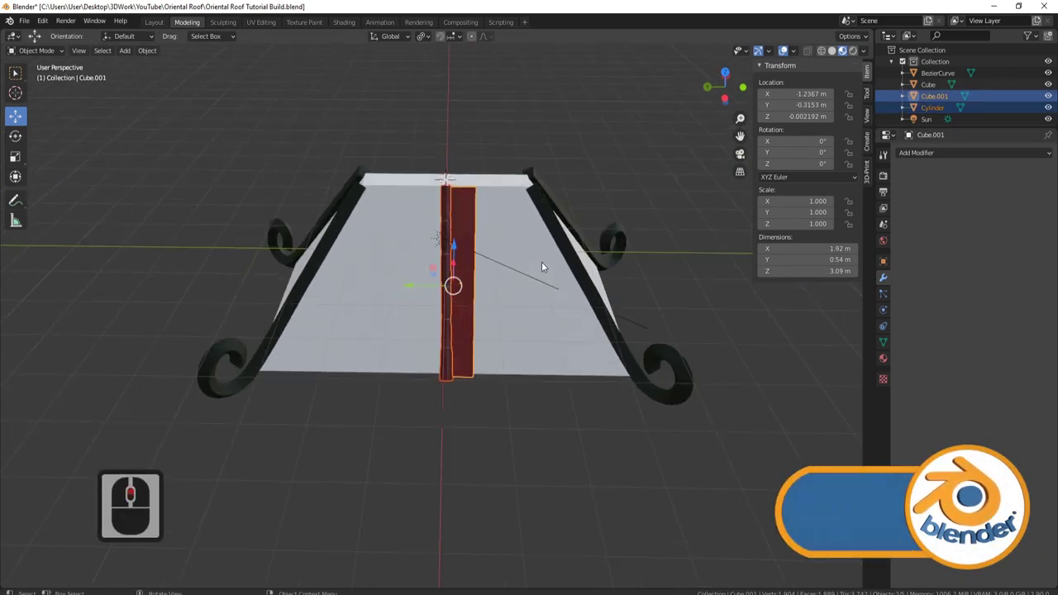
pyautogui.scroll(3)
pyautogui.press('ctrl+j')
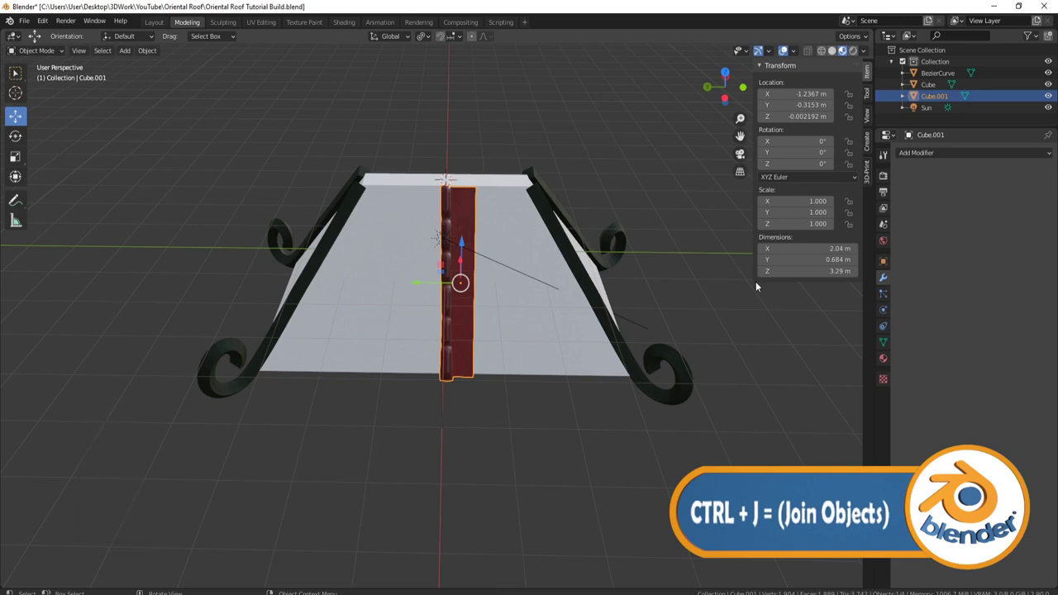
# Step: Enable Auto Smooth on the joined piece's normals and inspect the tube's end
pyautogui.click(886, 345)
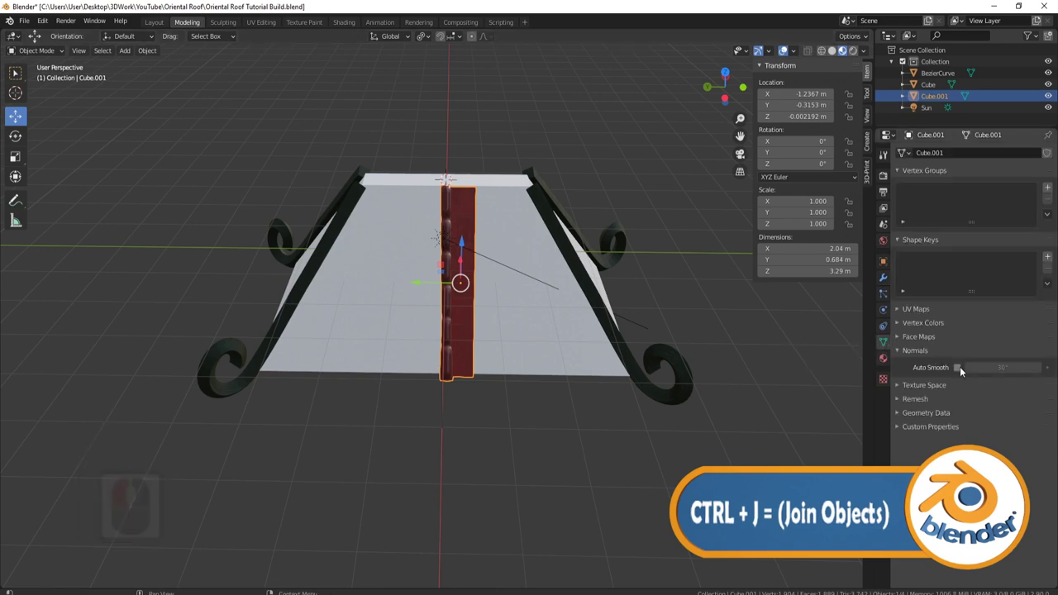
pyautogui.click(963, 371)
pyautogui.middleClick(516, 347)
pyautogui.middleClick(516, 348)
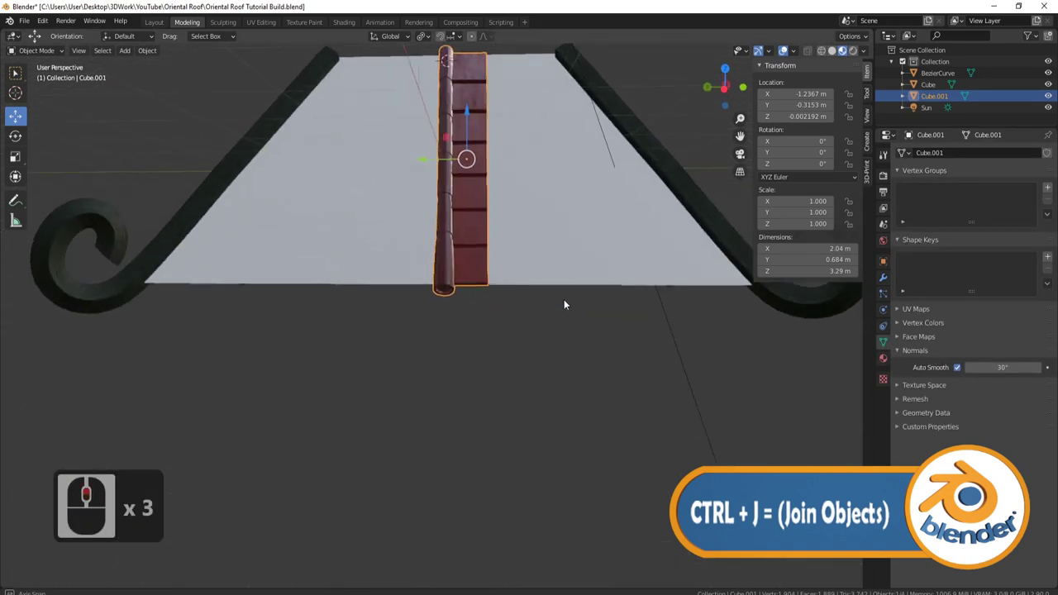
pyautogui.middleClick(561, 305)
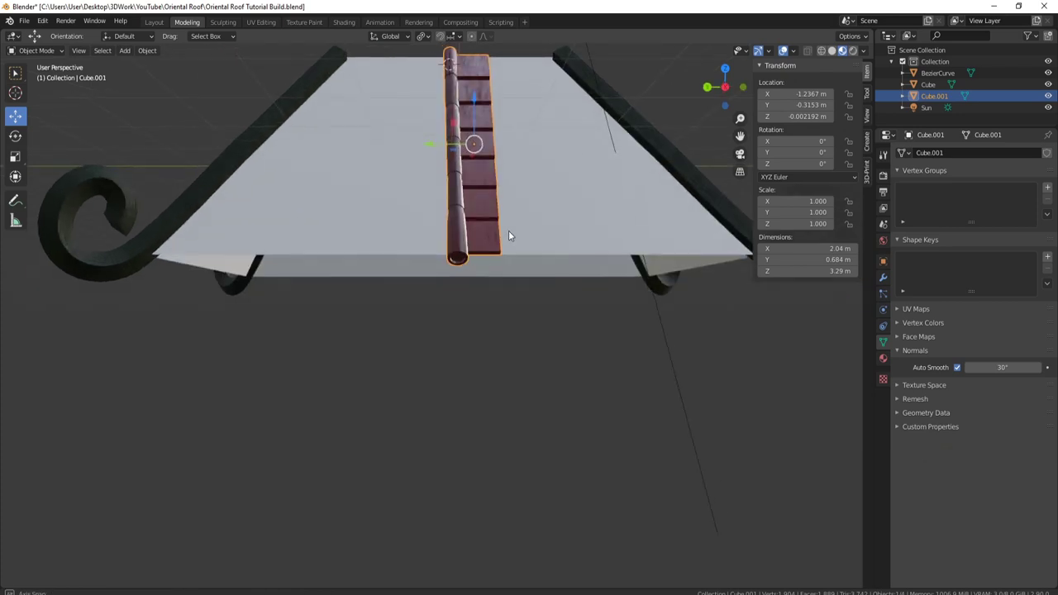
pyautogui.middleClick(512, 235)
pyautogui.middleClick(449, 211)
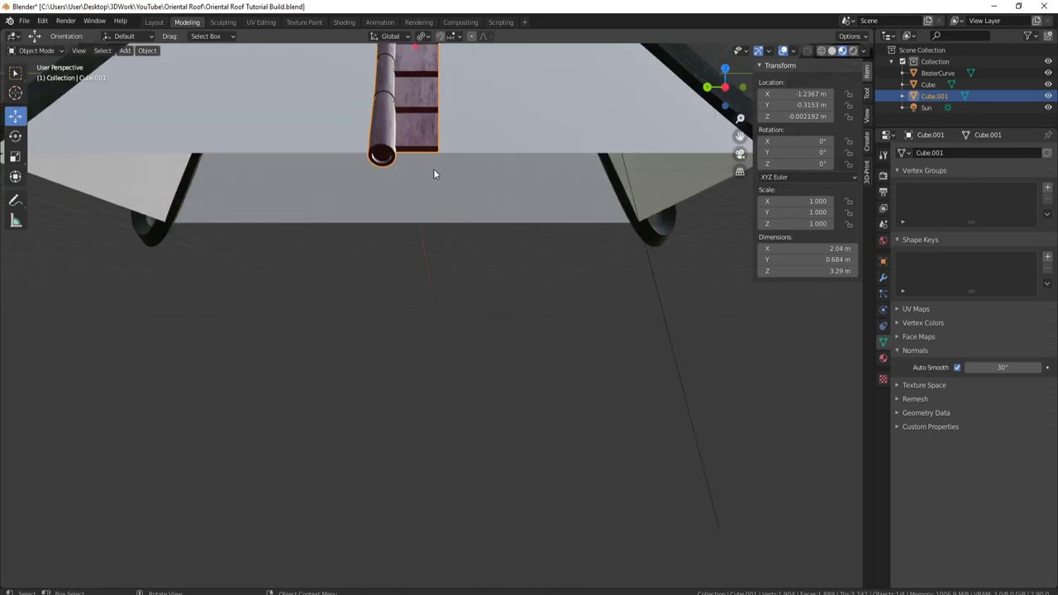
pyautogui.middleClick(465, 125)
pyautogui.middleClick(470, 178)
pyautogui.middleClick(498, 158)
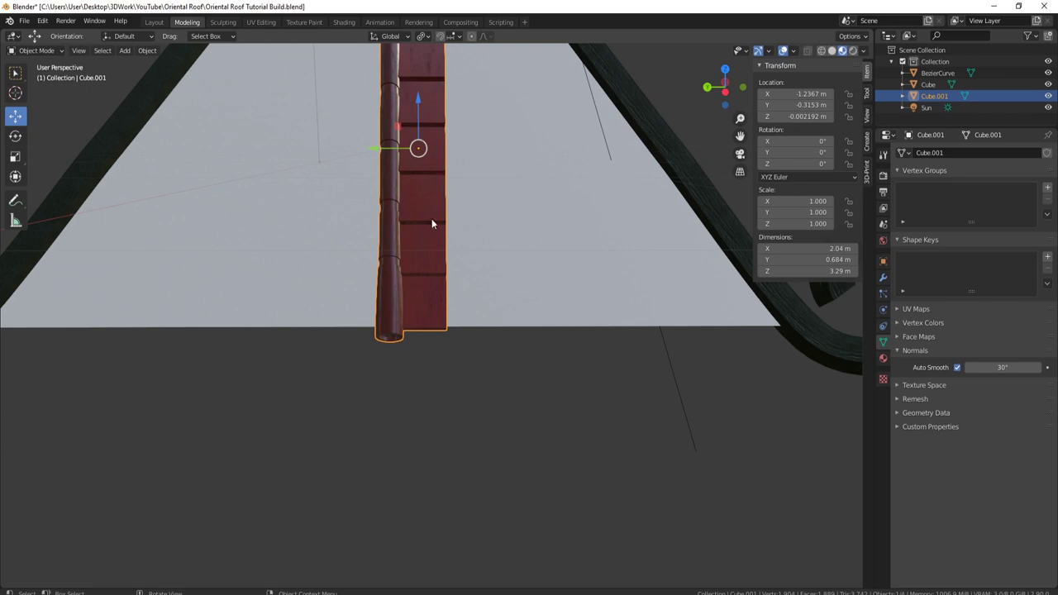
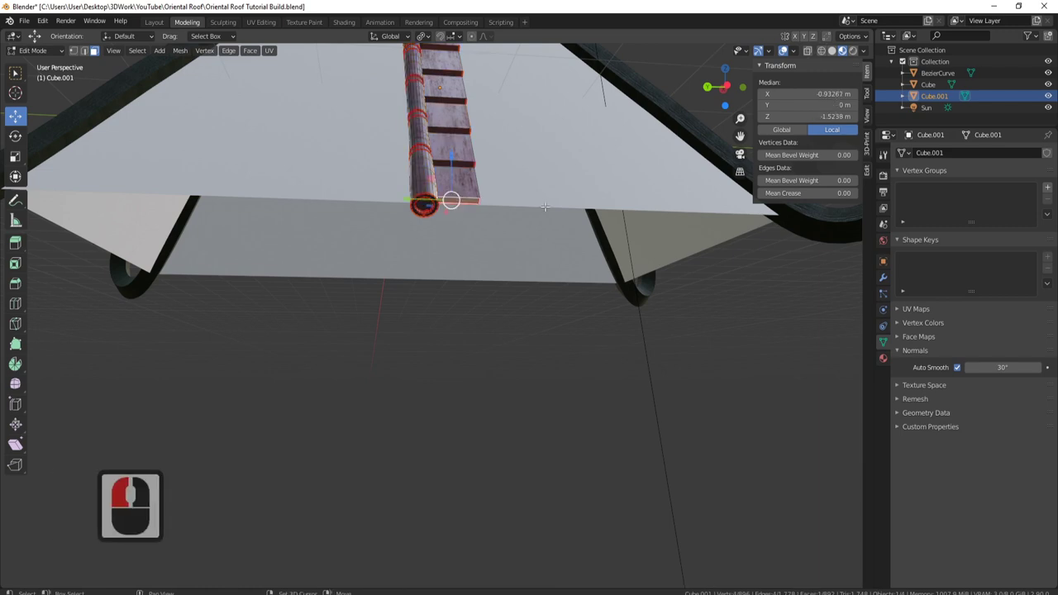
# Step: Snap the cursor to the tube's end and add a cylinder there rotated 90 degrees on Y
pyautogui.press('s')
pyautogui.click(542, 276)
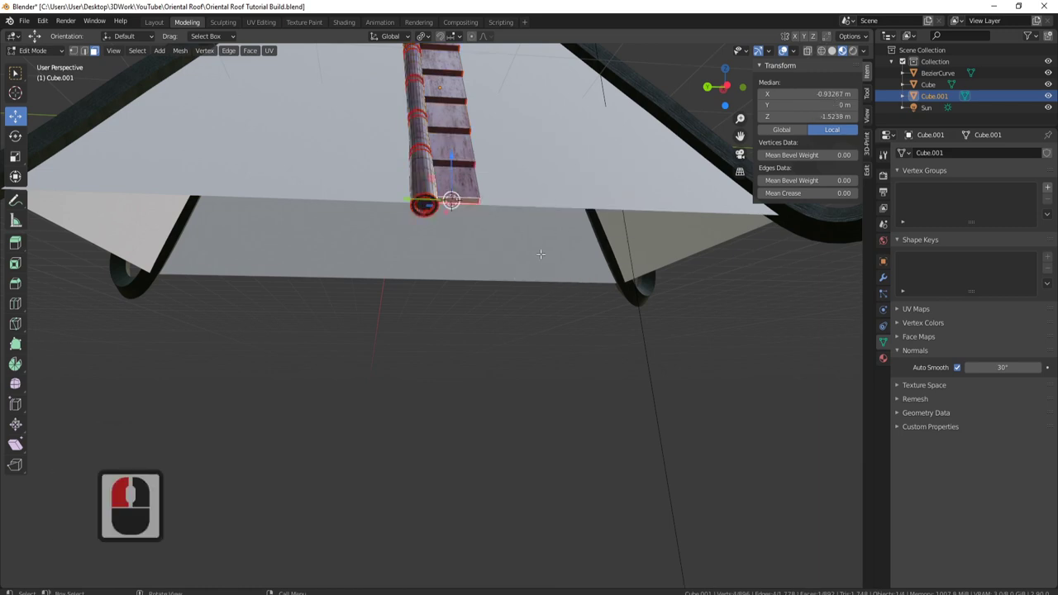
pyautogui.press('Tab')
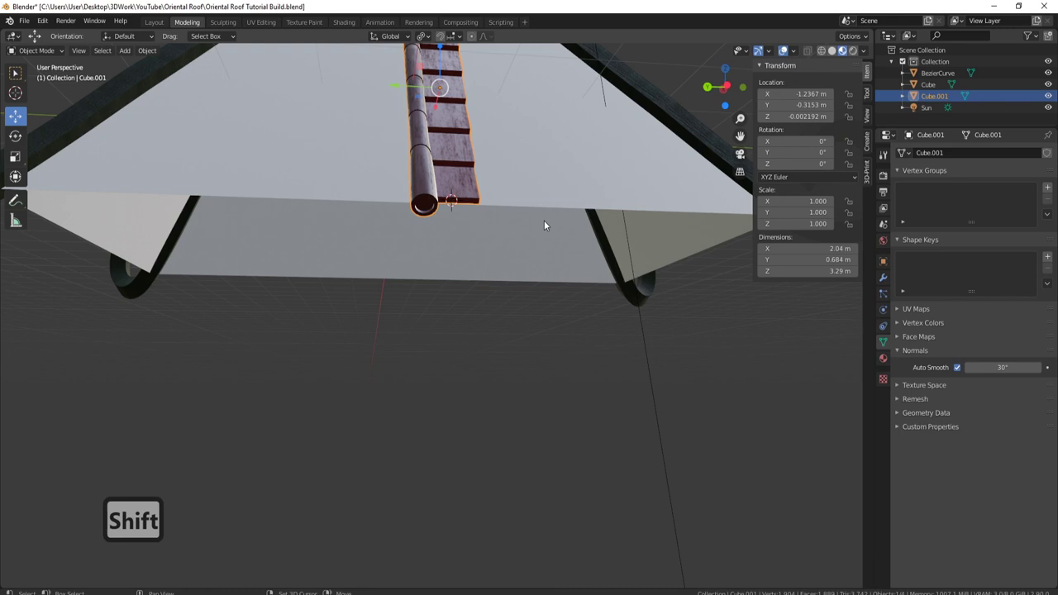
pyautogui.press('a')
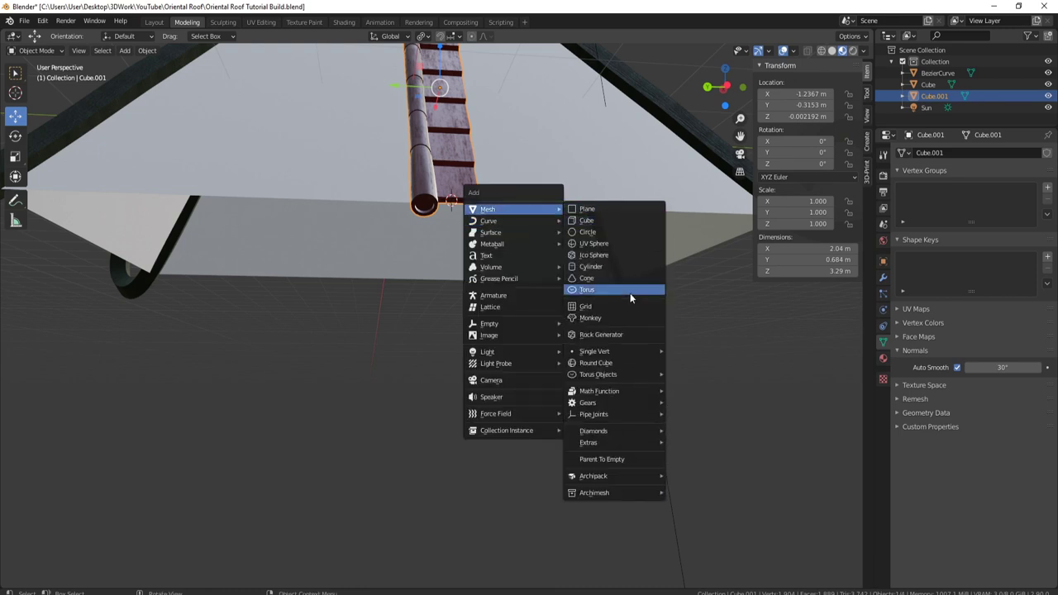
pyautogui.moveTo(600, 267); pyautogui.dragTo(118, 551)
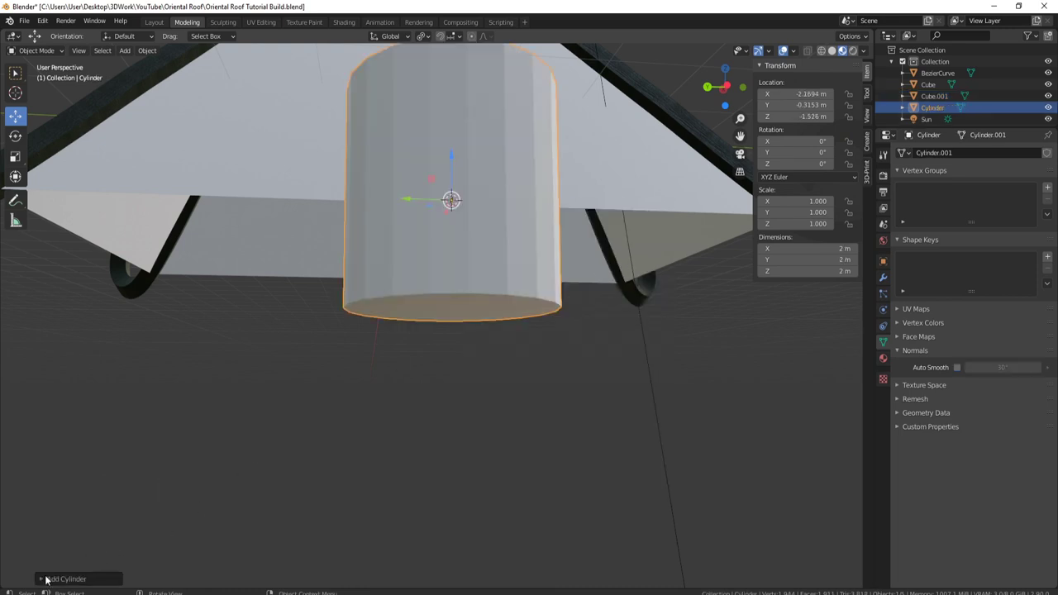
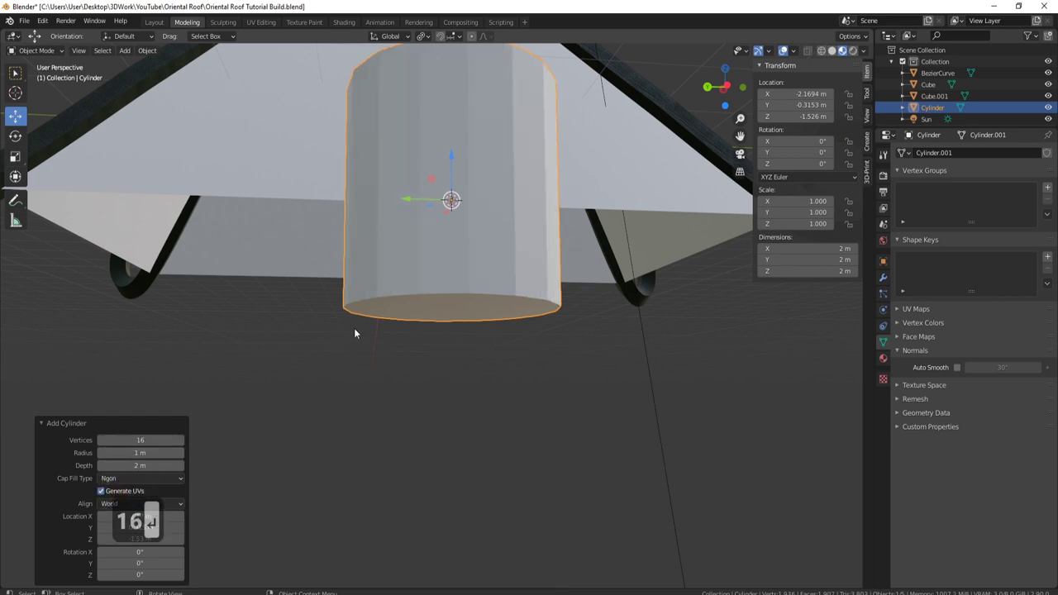
pyautogui.write('ry90')
pyautogui.press('Return')
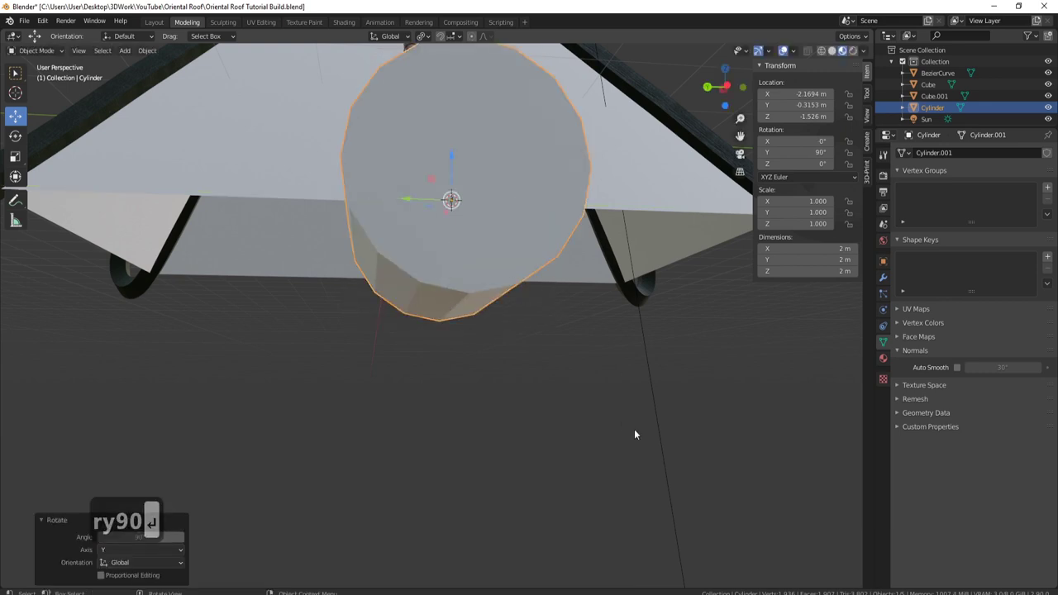
# Step: Scale the cylinder down to about 0.44 m and flatten it along X into a thin disc
pyautogui.press('s')
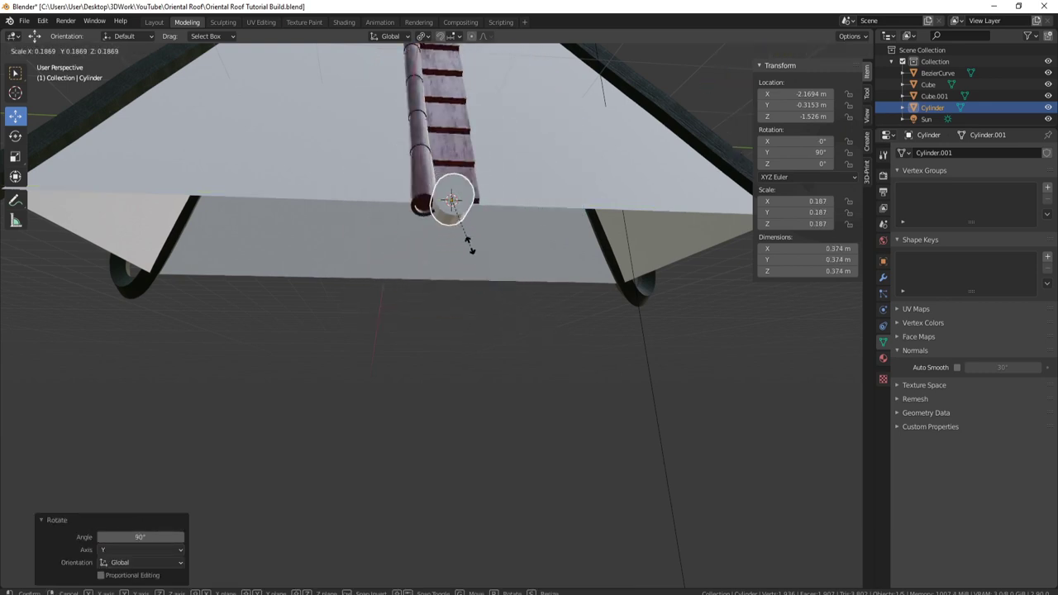
pyautogui.click(476, 240)
pyautogui.middleClick(500, 199)
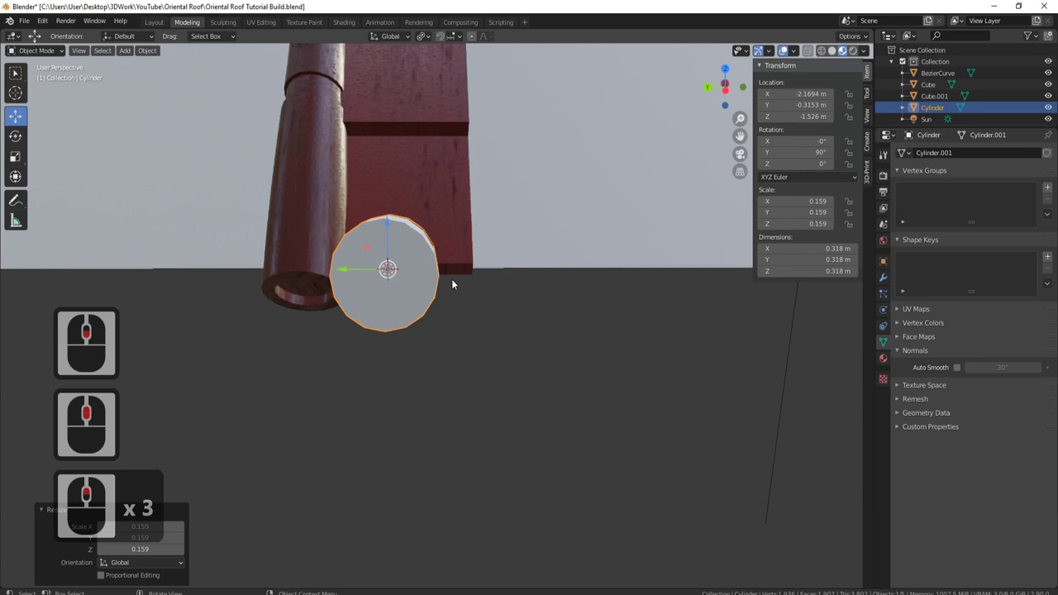
pyautogui.middleClick(440, 281)
pyautogui.middleClick(469, 265)
pyautogui.press('s')
pyautogui.click(580, 413)
pyautogui.middleClick(514, 373)
pyautogui.middleClick(322, 400)
pyautogui.scroll(-3)
pyautogui.middleClick(462, 347)
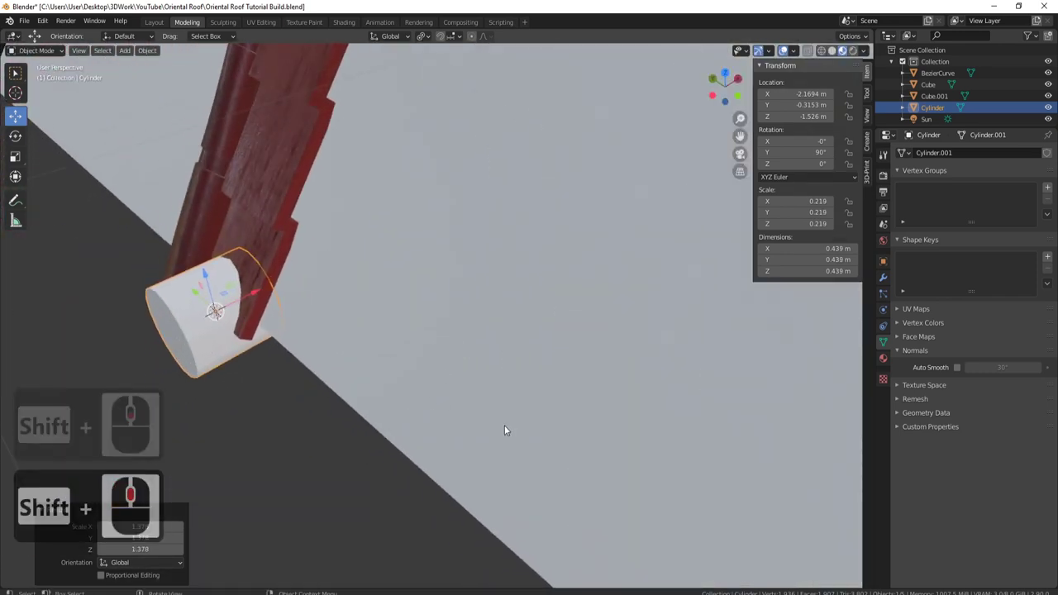
pyautogui.press('s')
pyautogui.press('s')
pyautogui.press('y')
pyautogui.write('x')
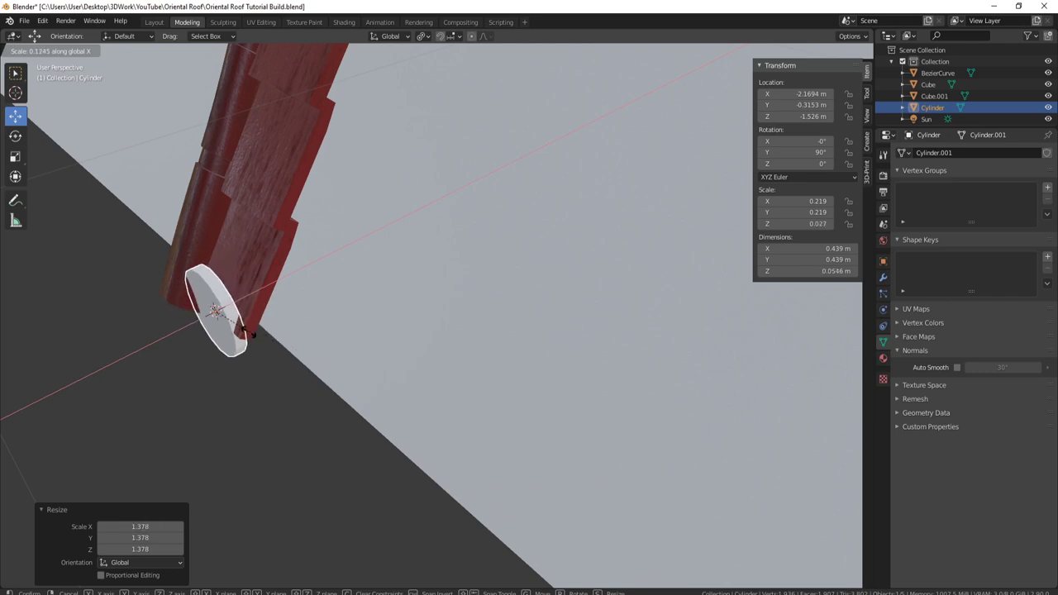
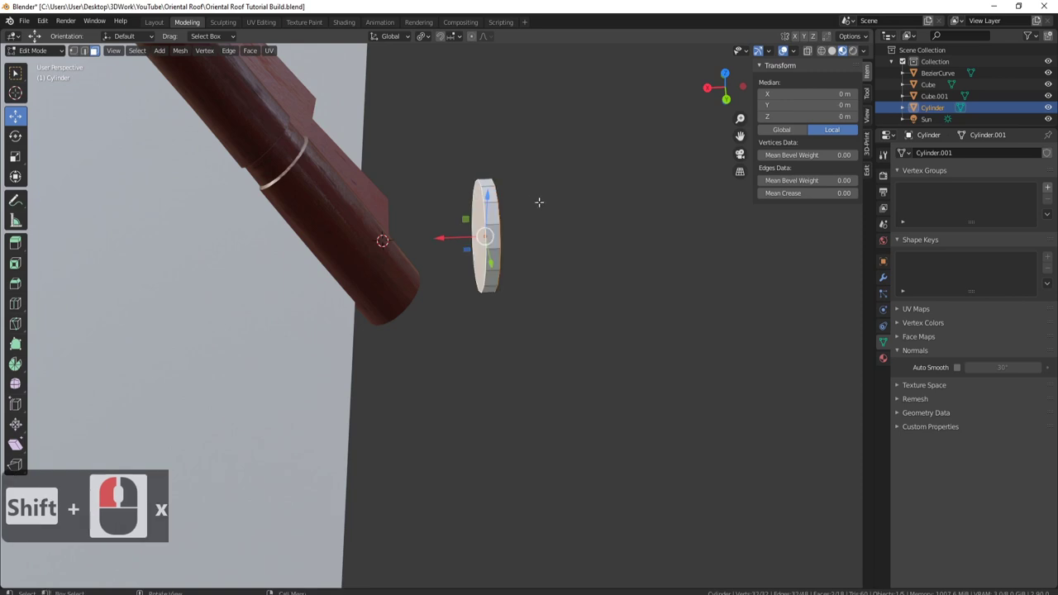
# Step: Delete the cylinder's end faces and upper half, leaving a curved strip under the tube's end
pyautogui.press('Delete')
pyautogui.click(503, 228)
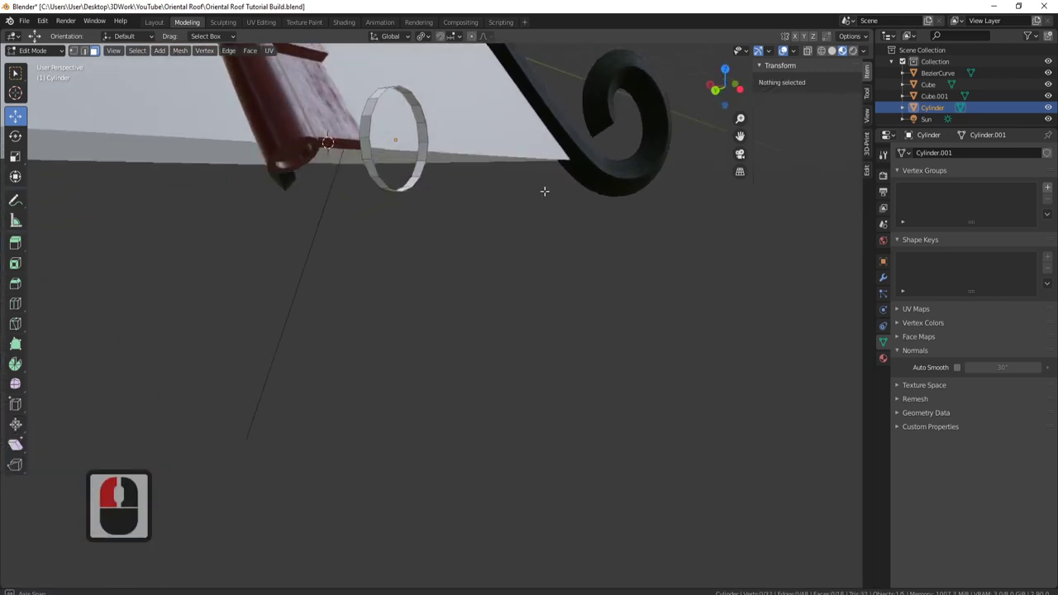
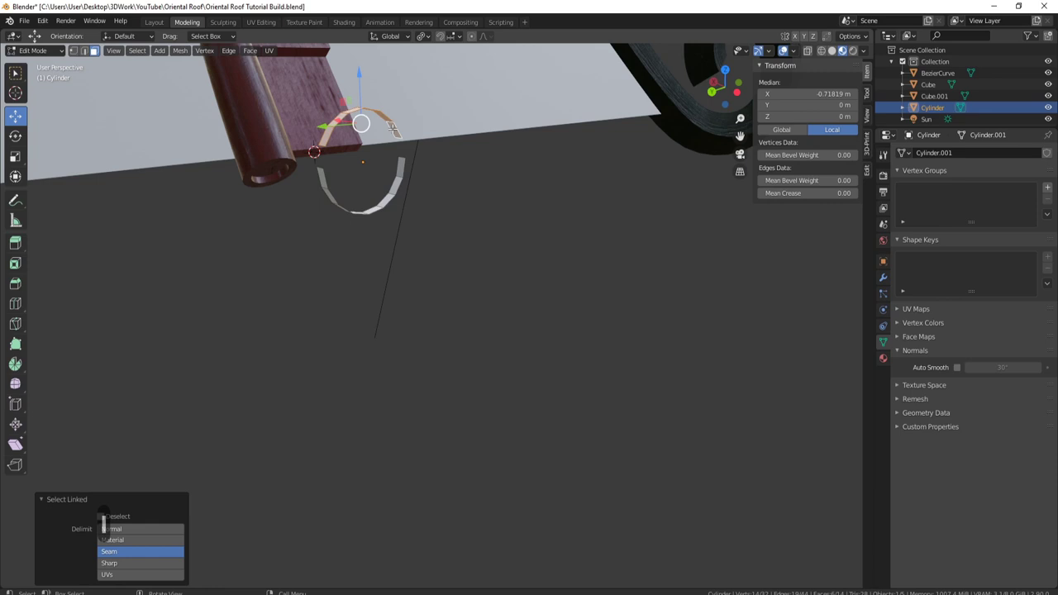
pyautogui.press('Delete')
pyautogui.click(373, 104)
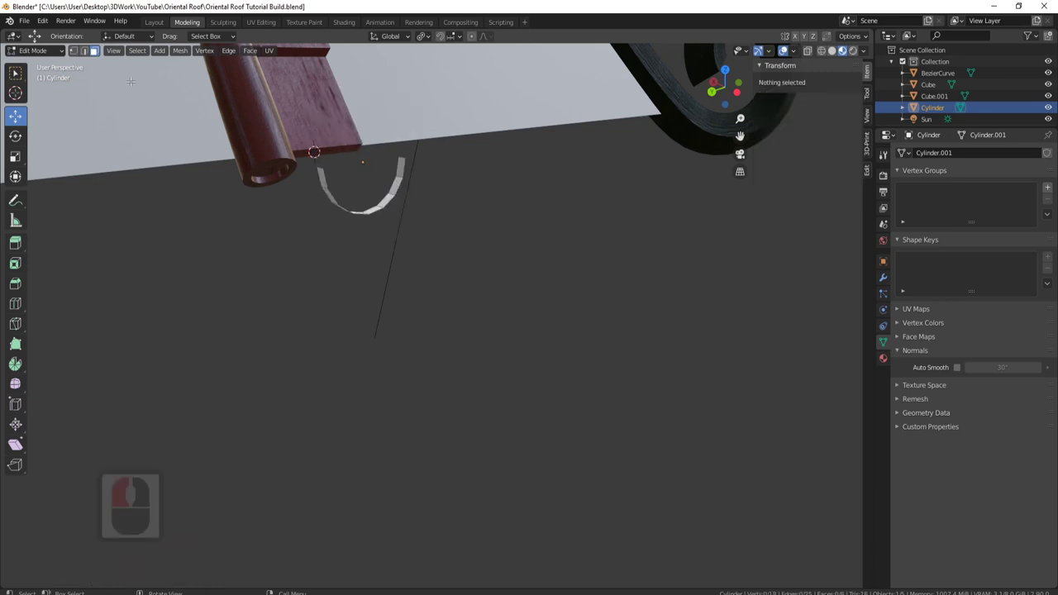
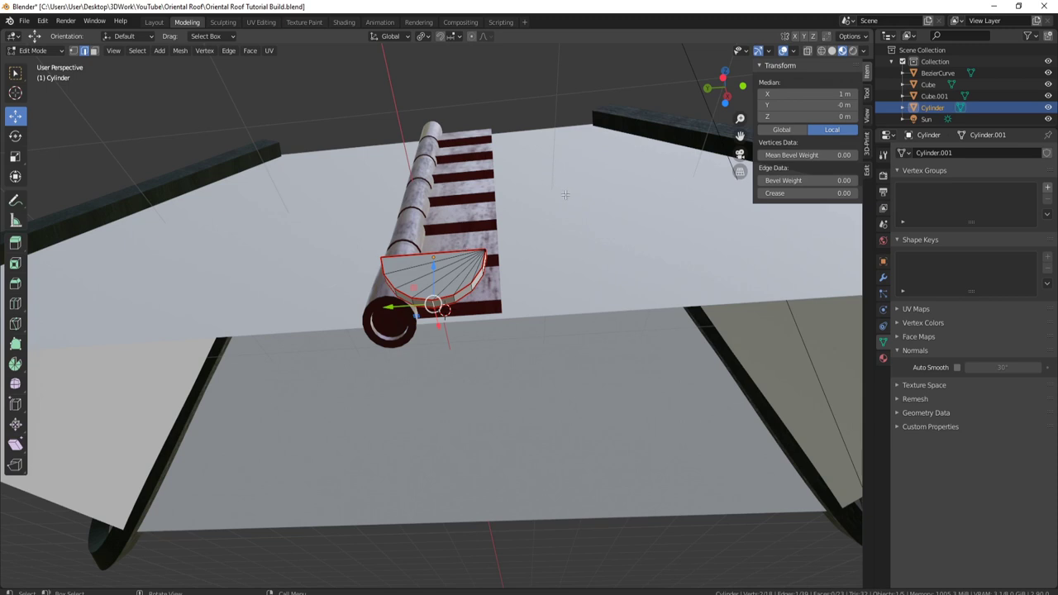
# Step: From side ortho view, pull the cap's bottom vertex down with proportional editing into a point
pyautogui.press('1')
pyautogui.write('13')
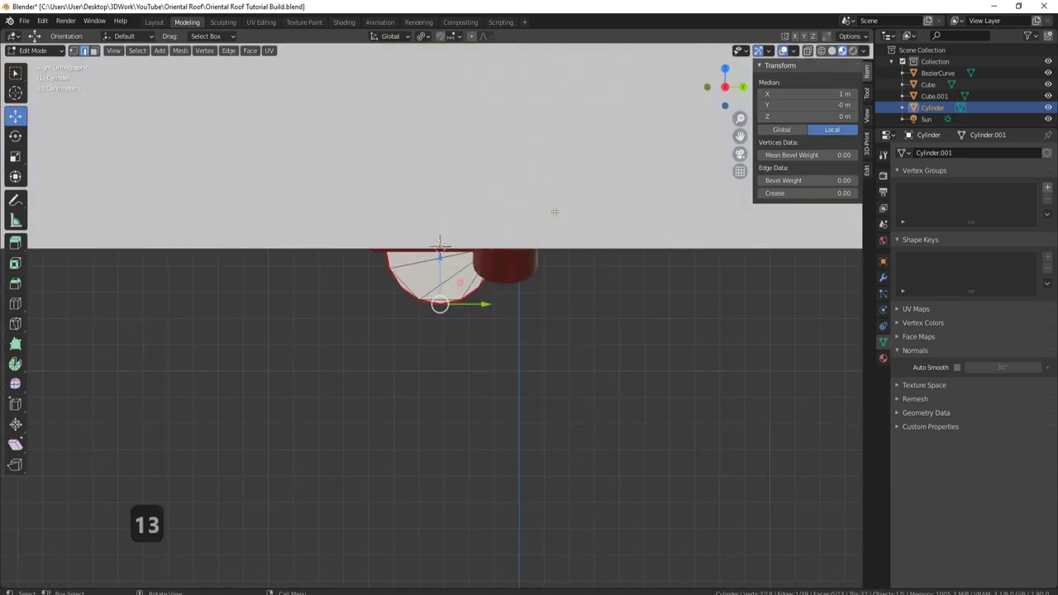
pyautogui.press('ctrl+3')
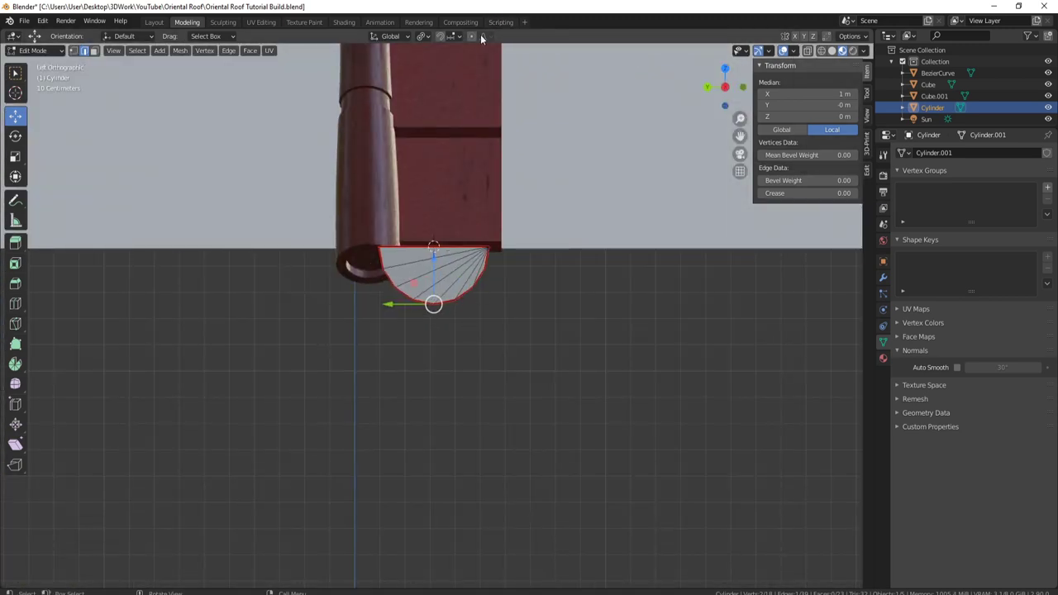
pyautogui.click(475, 38)
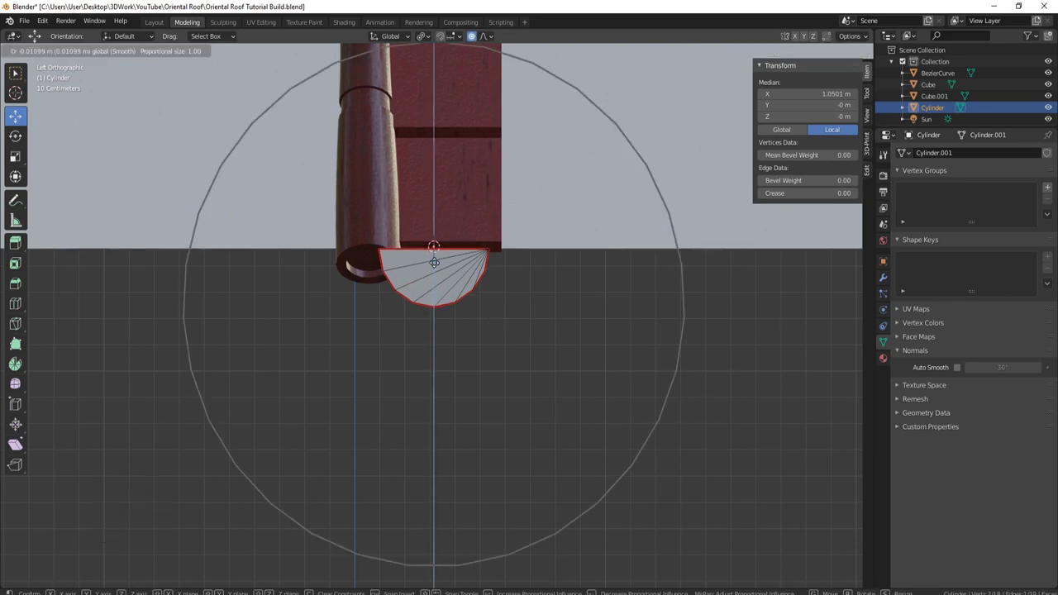
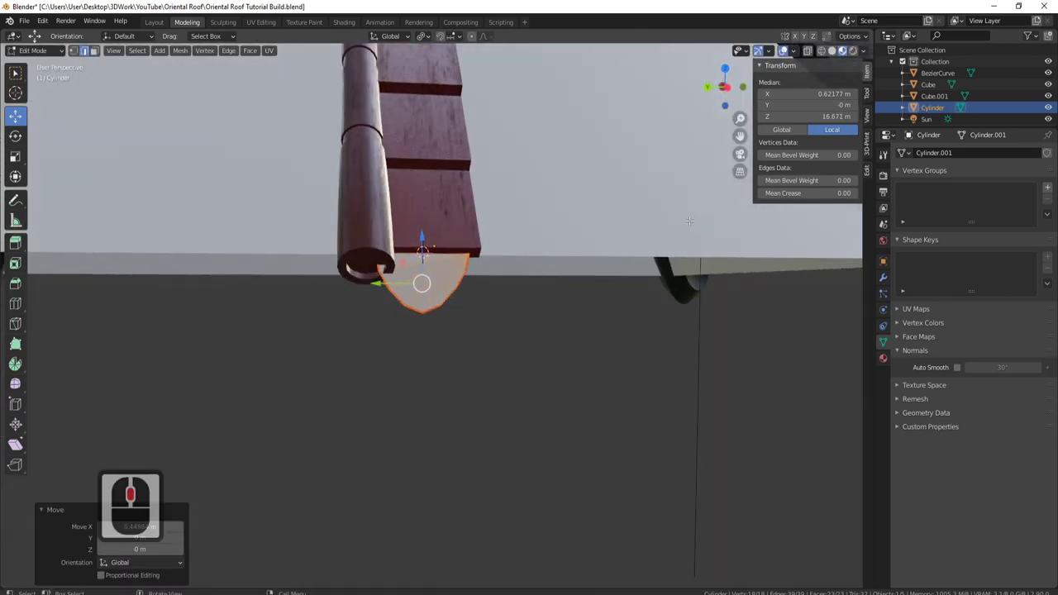
pyautogui.press('3')
pyautogui.press('ctrl+3')
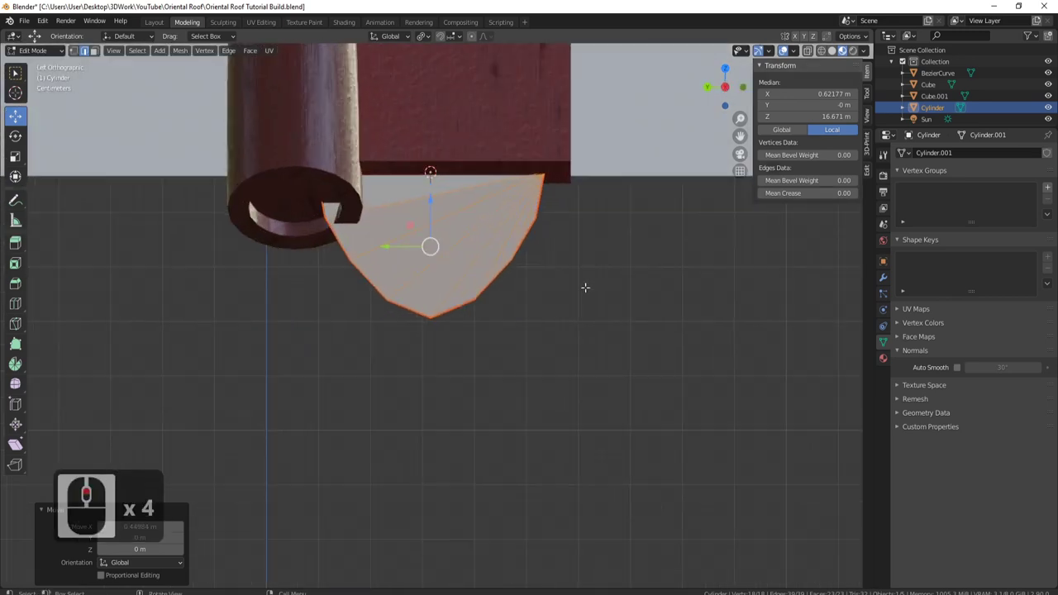
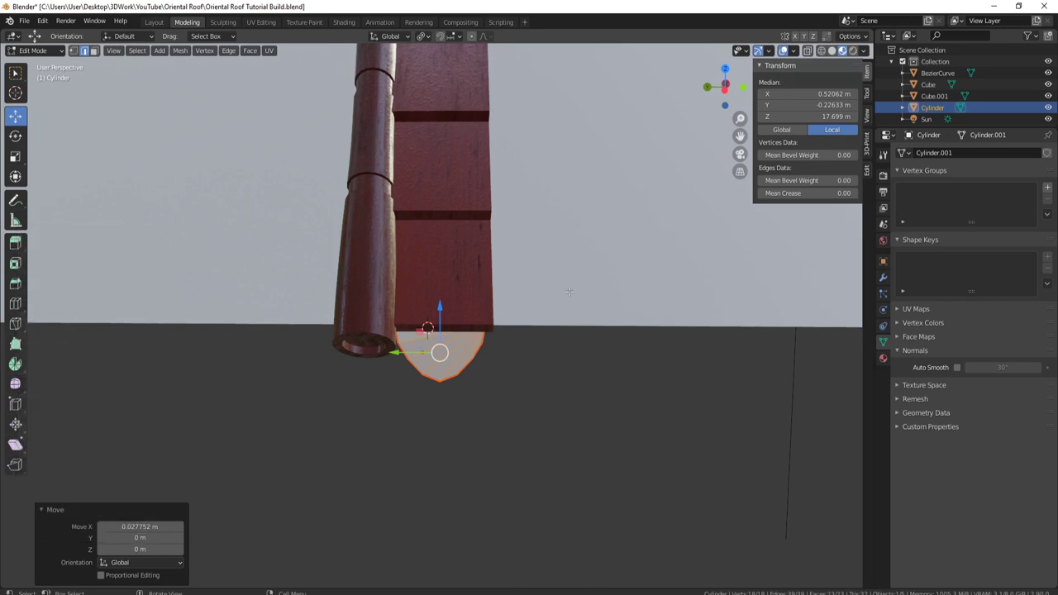
pyautogui.press('Tab')
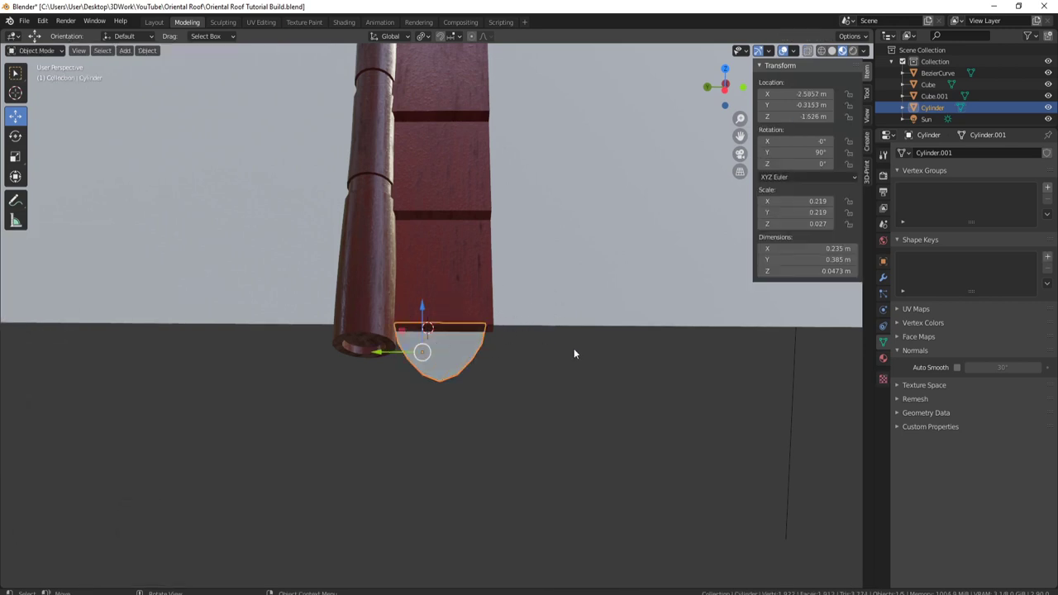
# Step: Shade the end cap smooth and enable Auto Smooth on its normals
pyautogui.middleClick(541, 268)
pyautogui.middleClick(523, 377)
pyautogui.rightClick(541, 394)
pyautogui.click(773, 362)
pyautogui.click(961, 368)
pyautogui.middleClick(590, 358)
pyautogui.middleClick(507, 384)
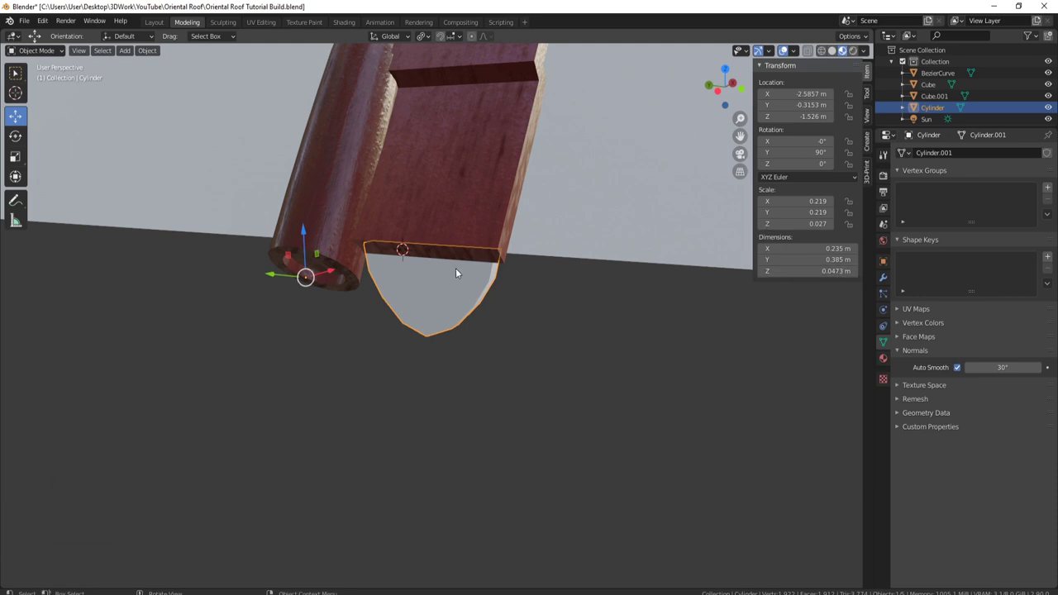
pyautogui.press('Tab')
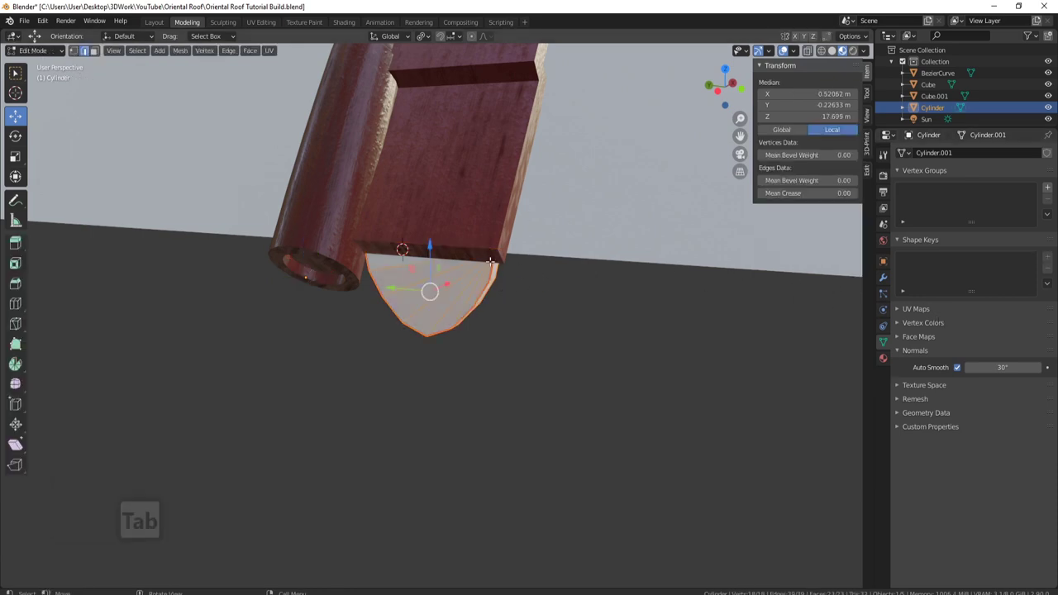
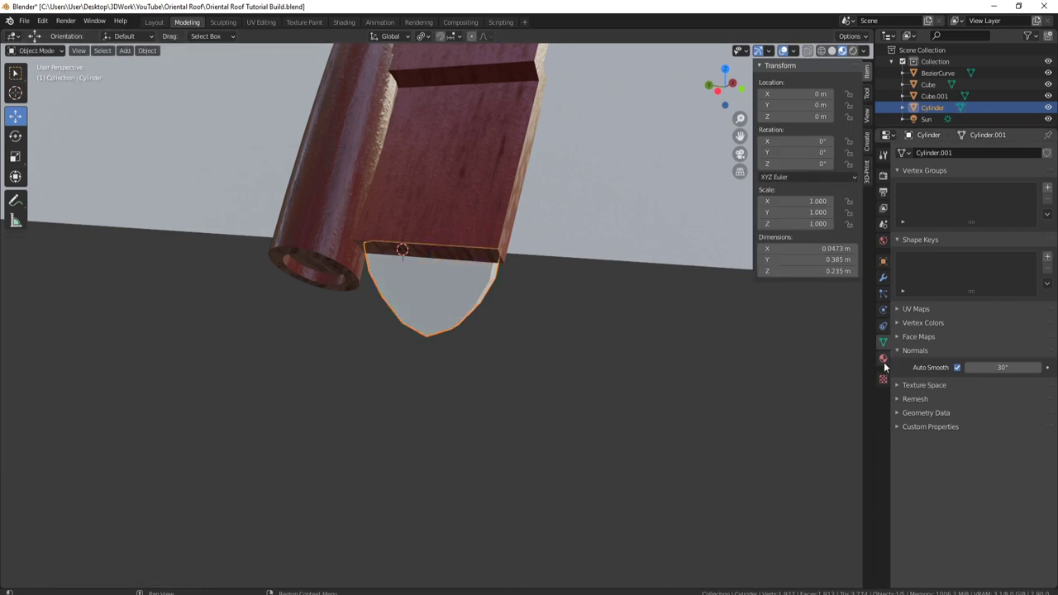
# Step: Create a new material named Gold on the end cap and go to the Shading workspace
pyautogui.click(888, 360)
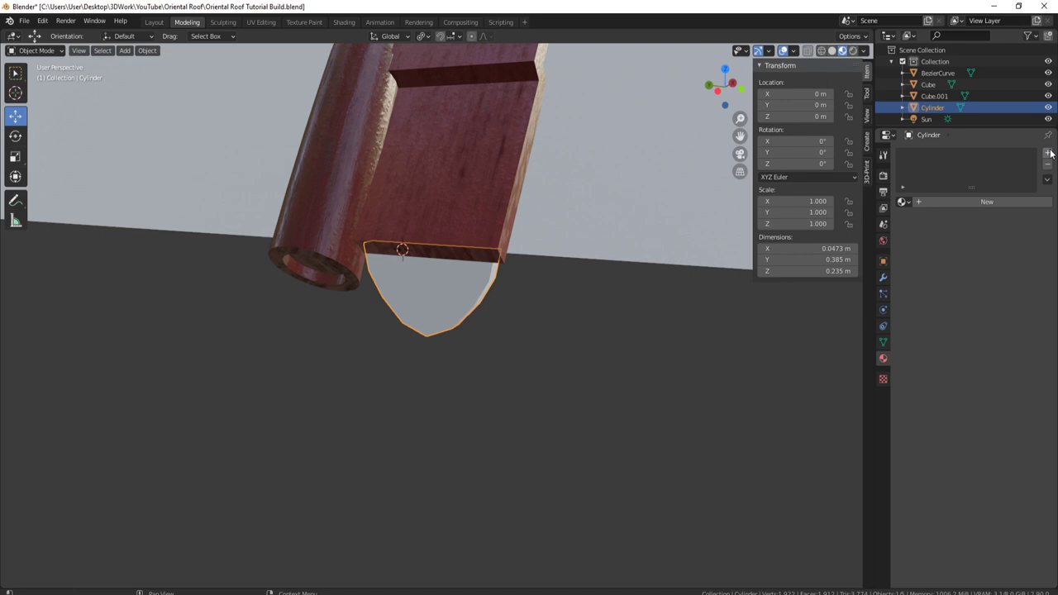
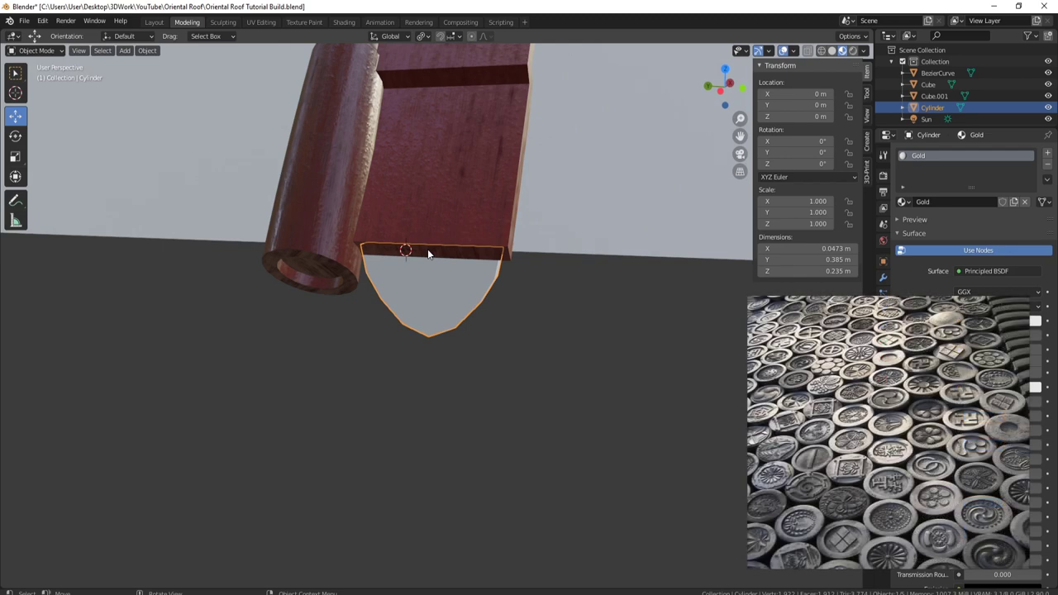
pyautogui.click(434, 252)
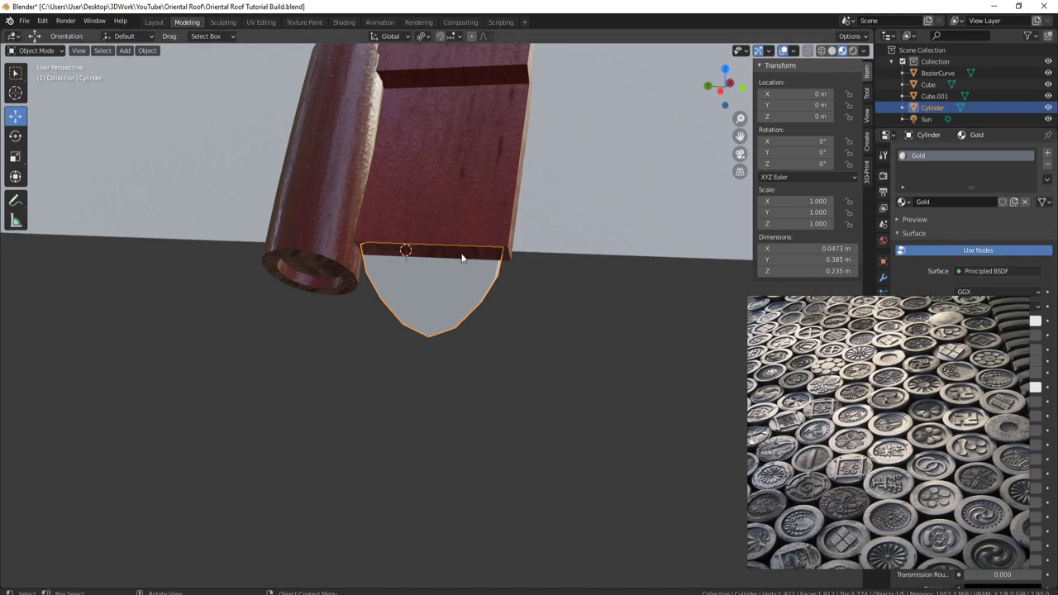
pyautogui.middleClick(457, 224)
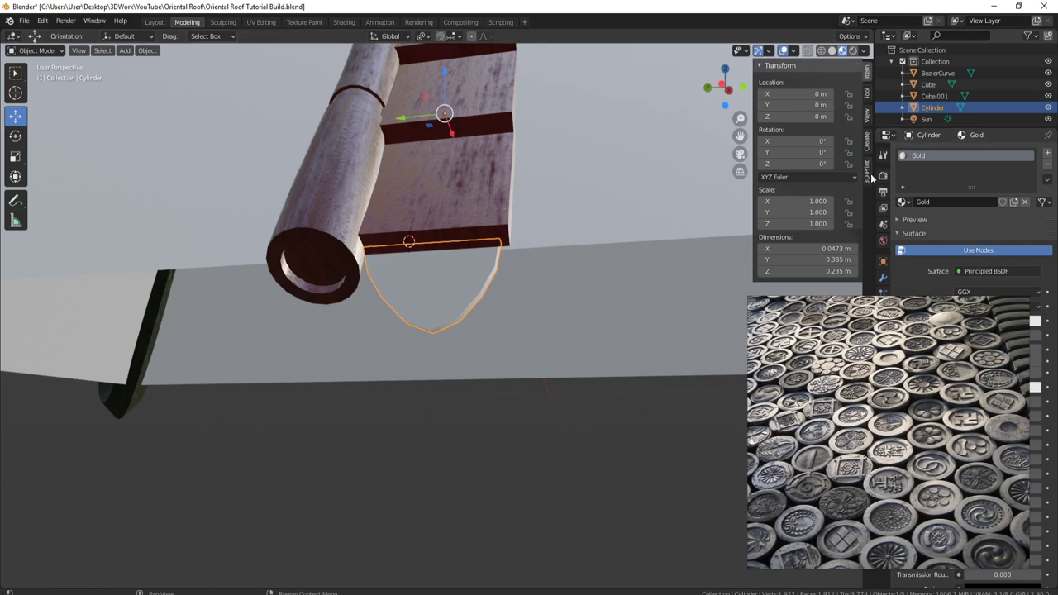
pyautogui.moveTo(346, 18); pyautogui.dragTo(469, 364)
pyautogui.moveTo(473, 379); pyautogui.dragTo(477, 381)
# Step: Build the Gold material from the Gold texture images via Principled Texture Setup
pyautogui.press('ctrl+shift+t')
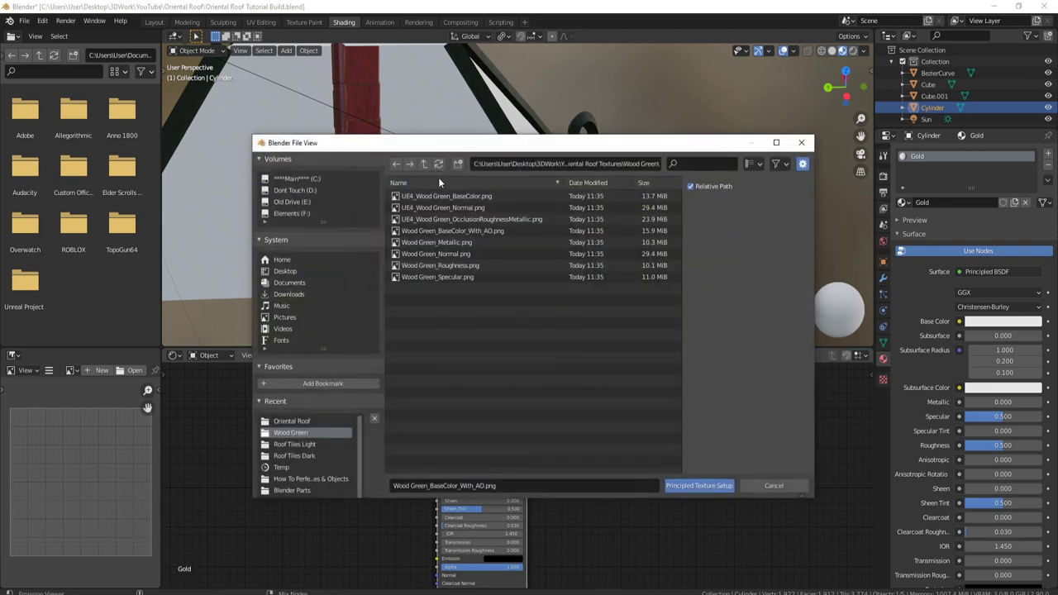
pyautogui.click(428, 171)
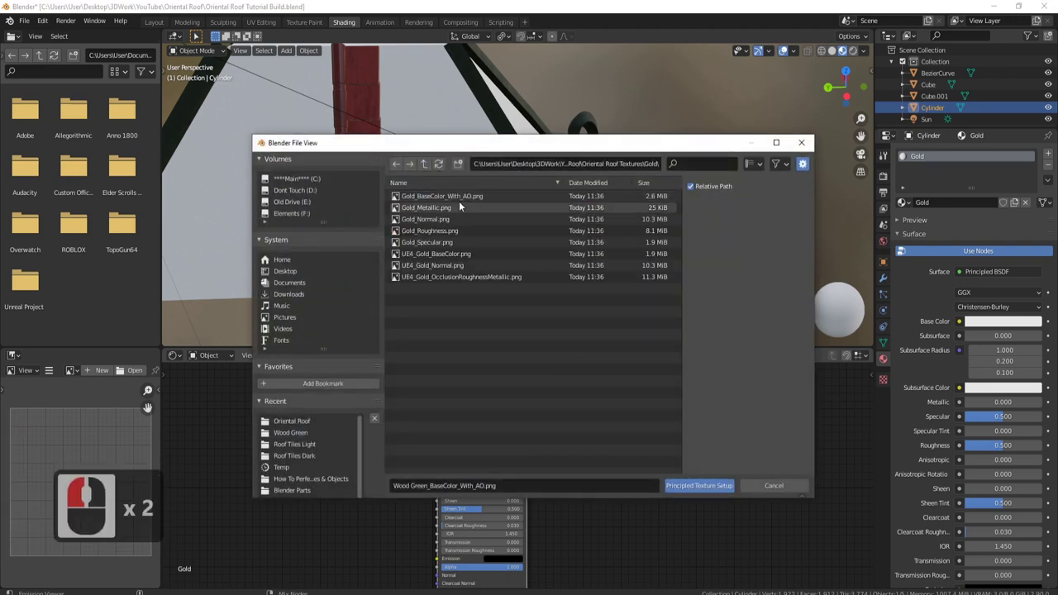
pyautogui.click(462, 197)
pyautogui.click(449, 241)
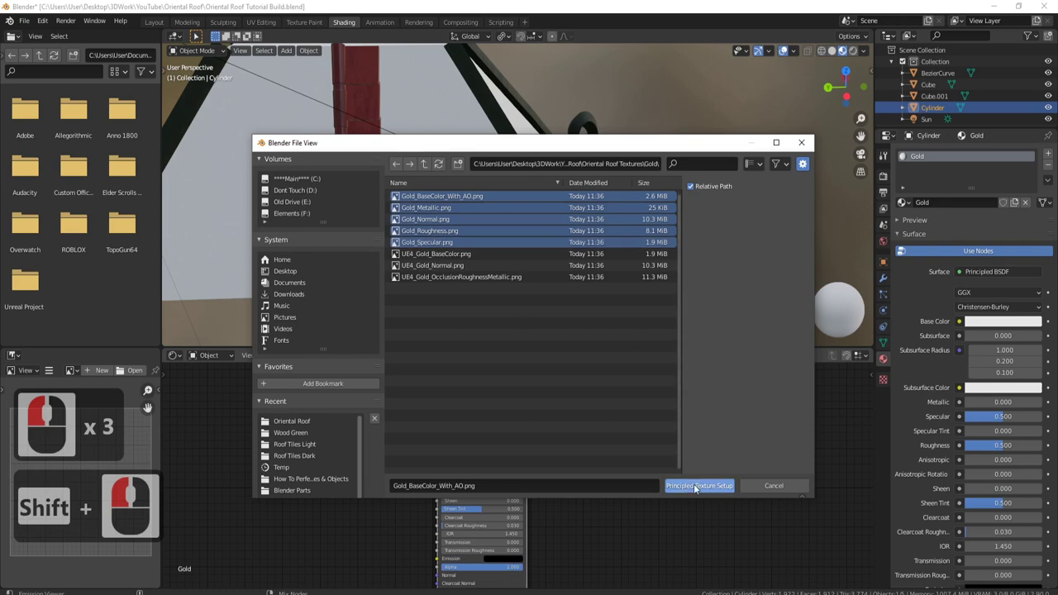
pyautogui.click(697, 488)
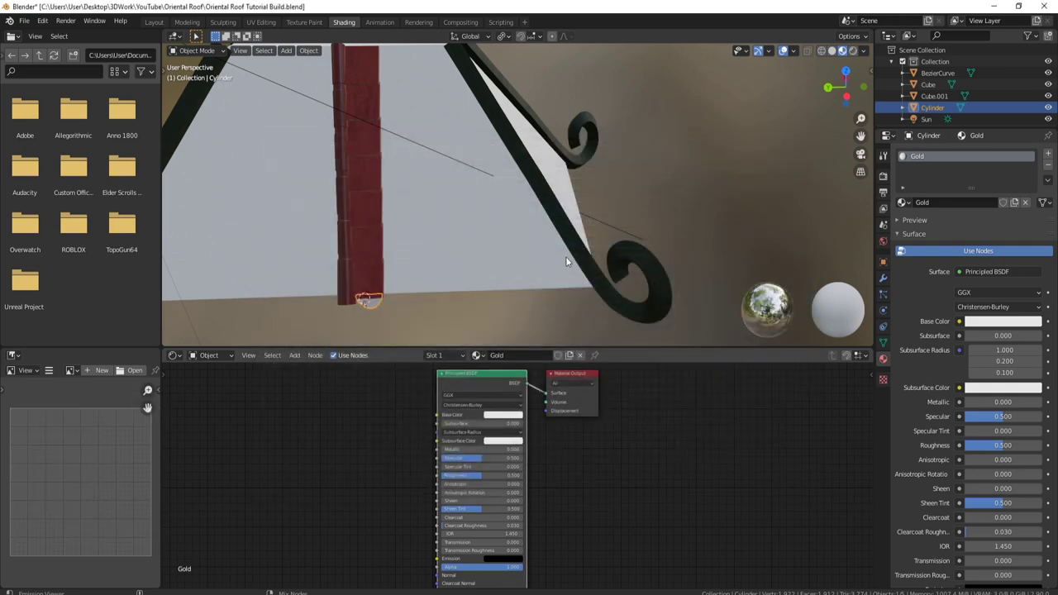
pyautogui.click(184, 23)
pyautogui.press('Tab')
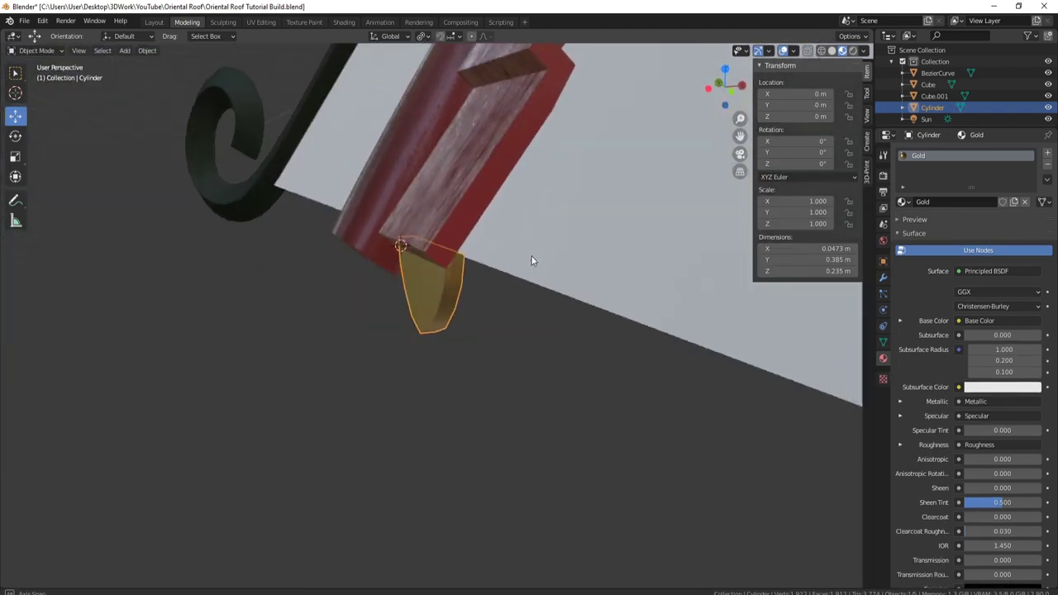
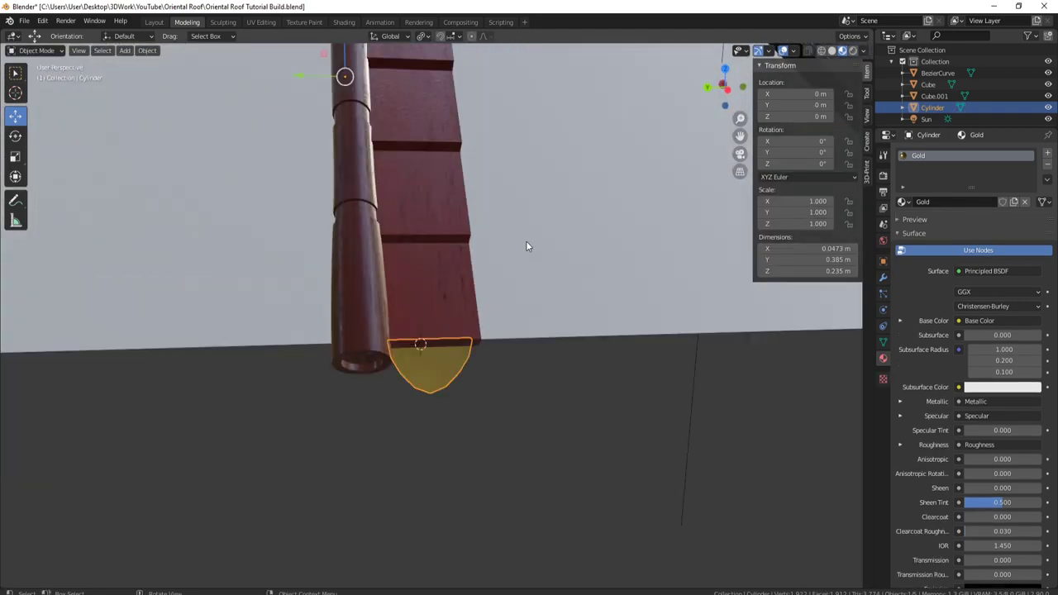
# Step: Join the gold end cap into the tile strip and move the strip along Y to the roof edge
pyautogui.middleClick(544, 246)
pyautogui.click(448, 290)
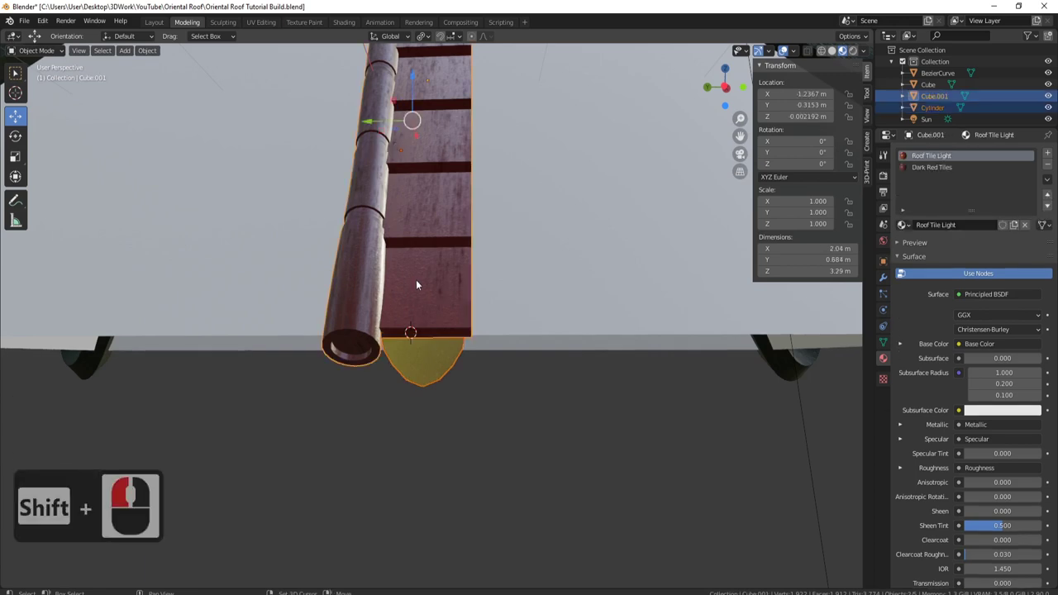
pyautogui.press('ctrl+j')
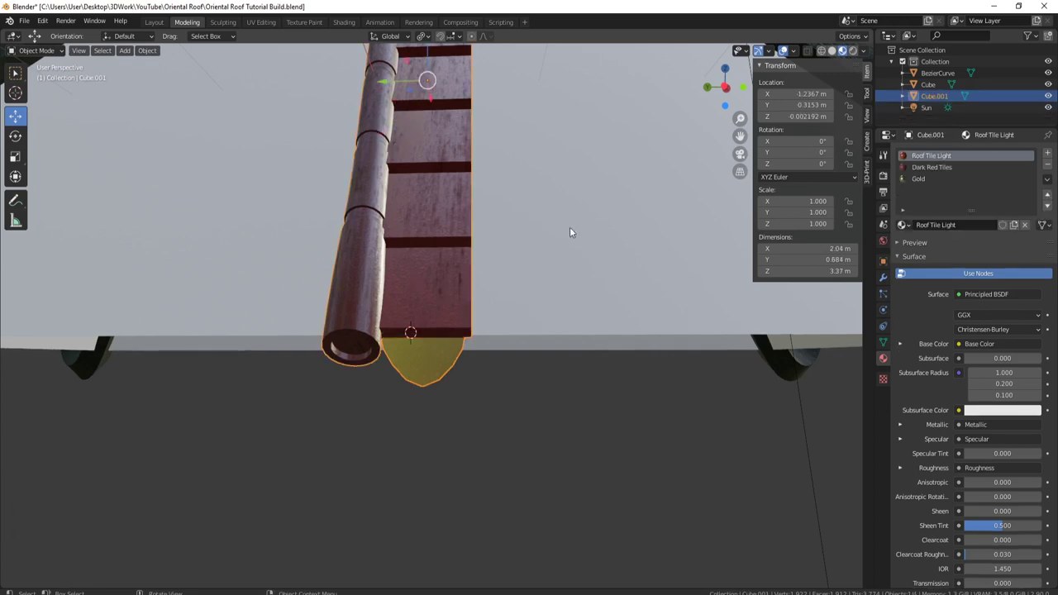
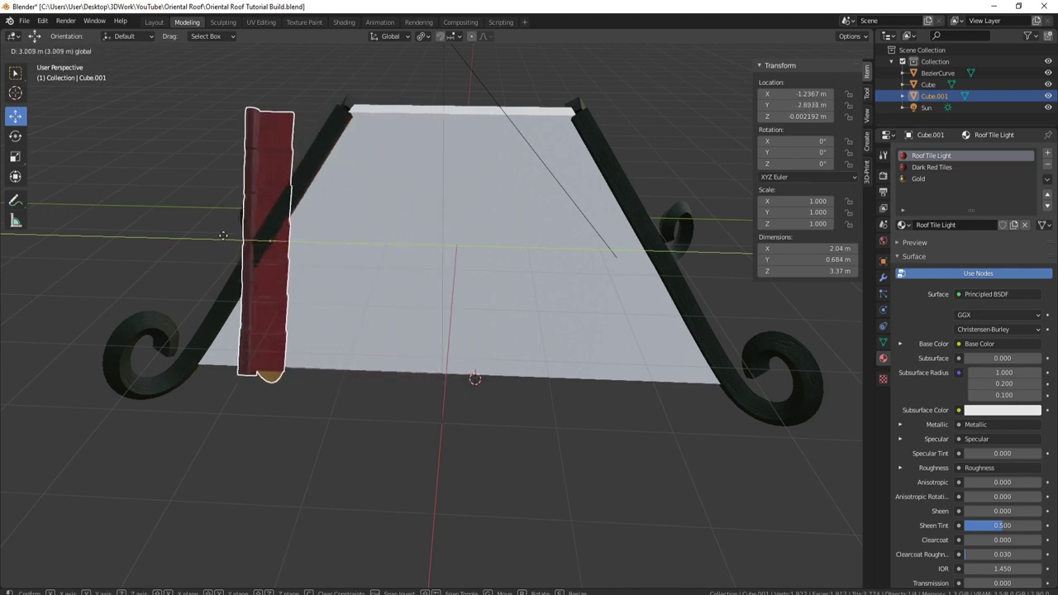
pyautogui.click(169, 237)
# Step: Orbit around the roof edge to inspect the tile strip's placement
pyautogui.middleClick(424, 215)
pyautogui.middleClick(397, 292)
pyautogui.middleClick(387, 235)
pyautogui.middleClick(402, 202)
pyautogui.middleClick(447, 187)
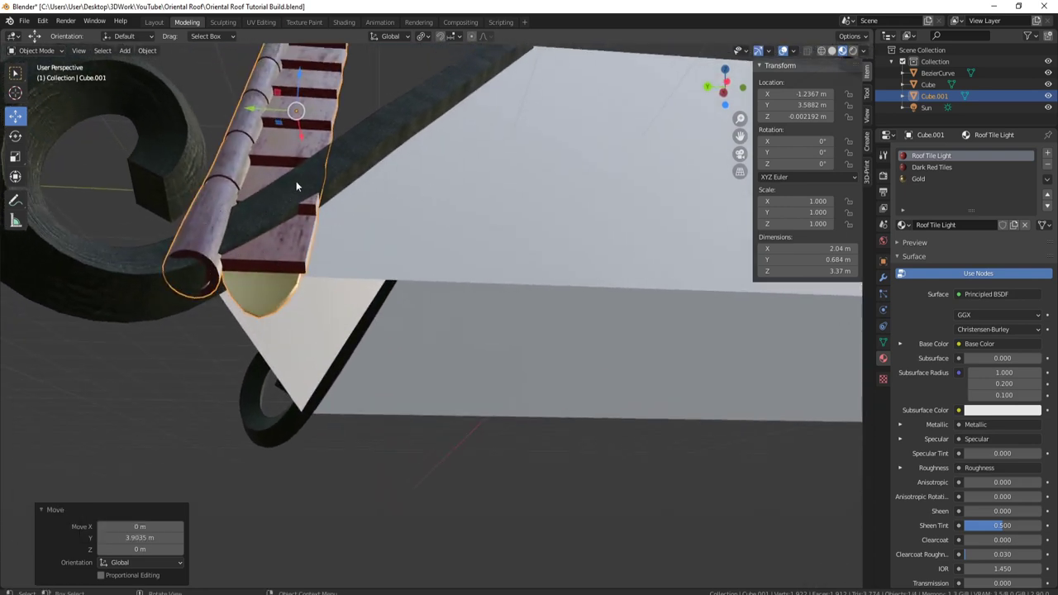
pyautogui.scroll(-3)
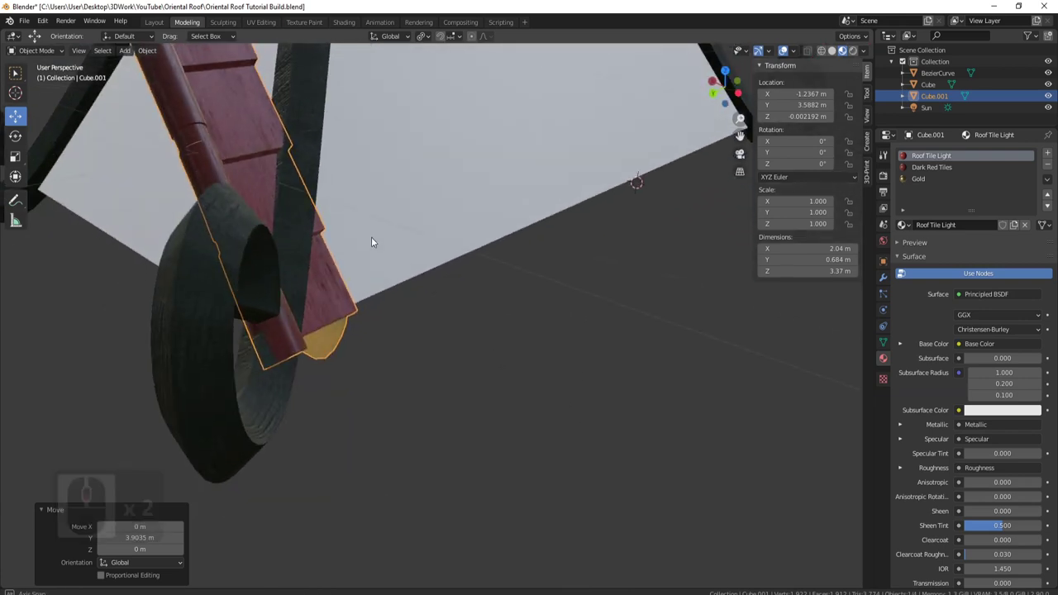
pyautogui.middleClick(333, 250)
pyautogui.scroll(3)
pyautogui.moveTo(351, 168); pyautogui.dragTo(399, 200)
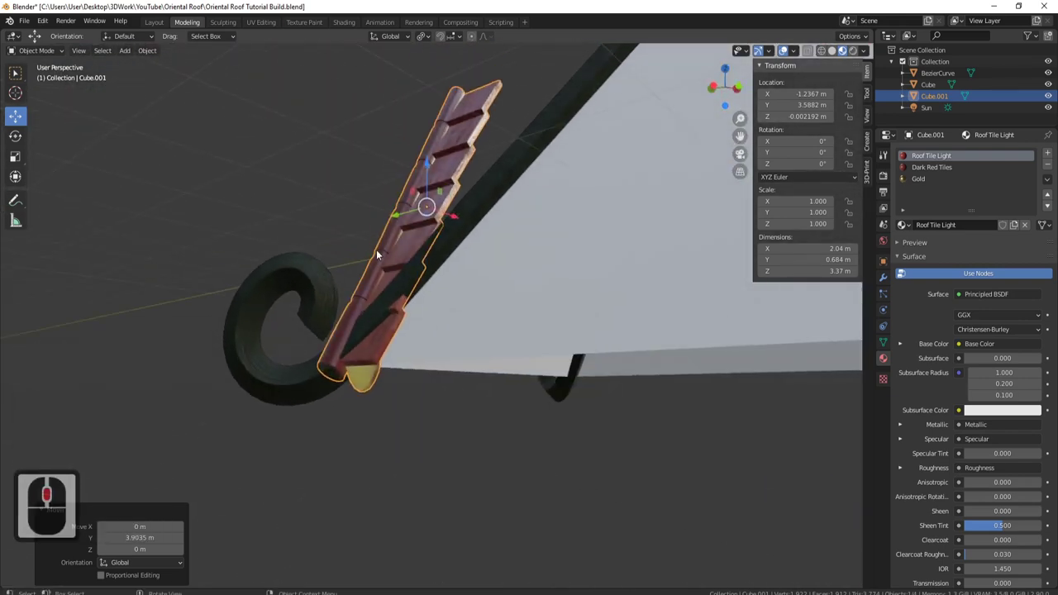
pyautogui.middleClick(438, 225)
pyautogui.middleClick(449, 202)
pyautogui.middleClick(496, 148)
pyautogui.middleClick(448, 219)
pyautogui.middleClick(448, 177)
pyautogui.moveTo(421, 98); pyautogui.dragTo(741, 137)
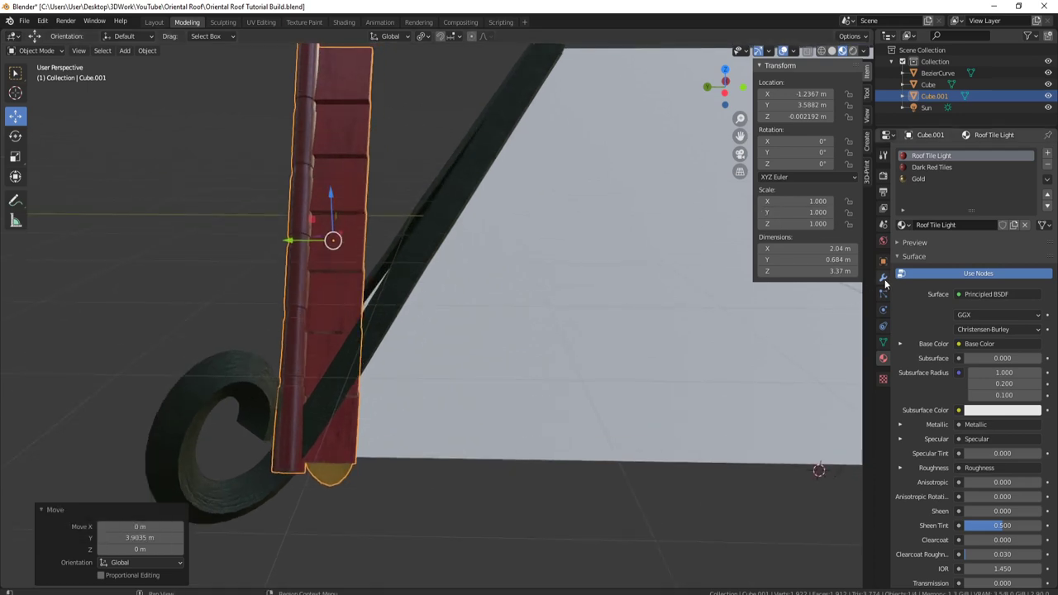
# Step: Add an Array modifier repeating the tile strip six times down the slope with zero X offset
pyautogui.moveTo(740, 137); pyautogui.dragTo(859, 185)
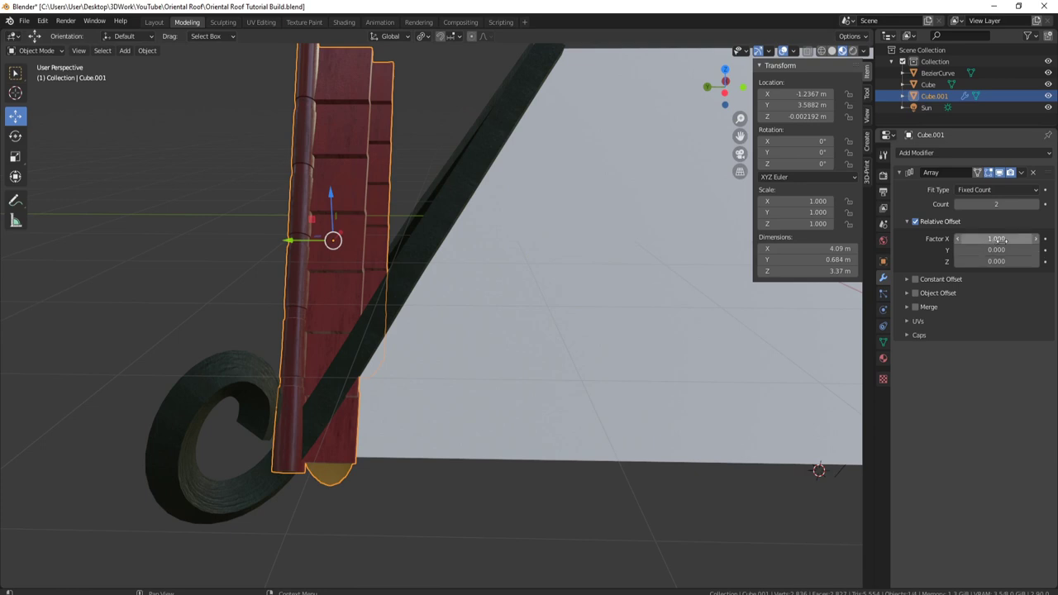
pyautogui.click(740, 137)
pyautogui.press('0')
pyautogui.press('Return')
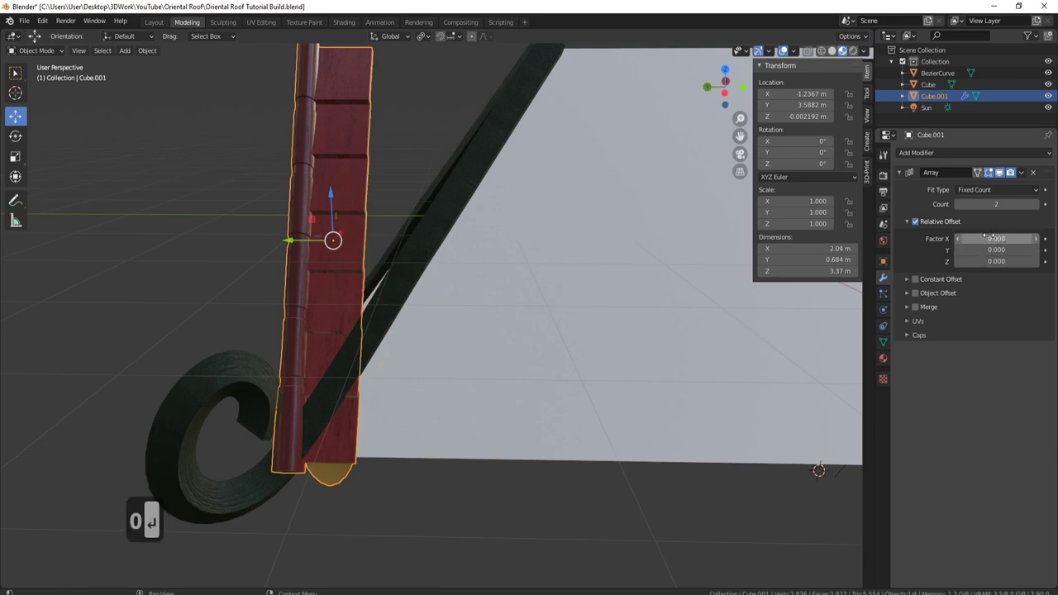
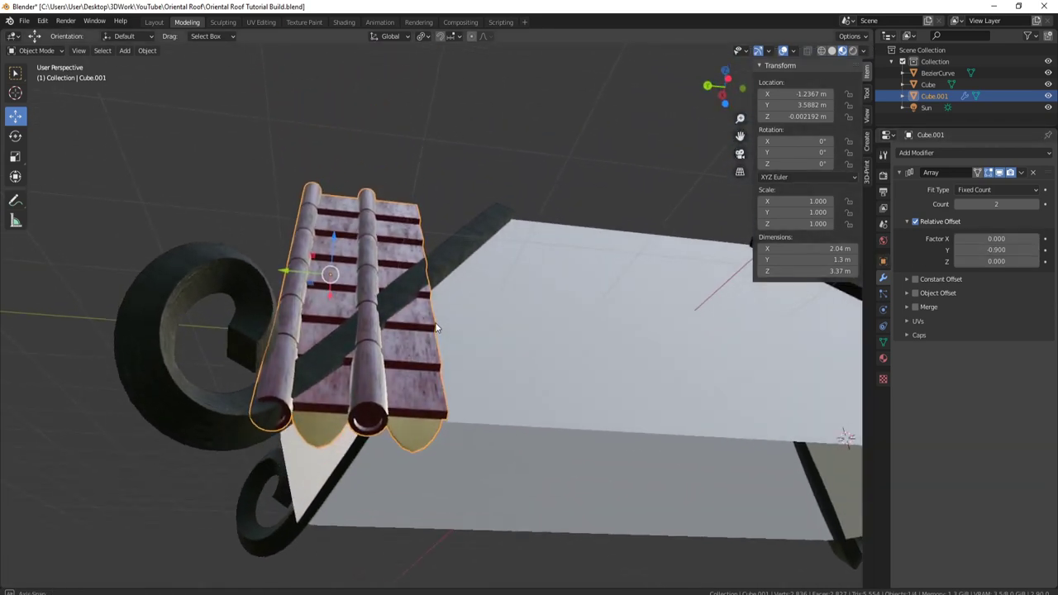
pyautogui.middleClick(438, 319)
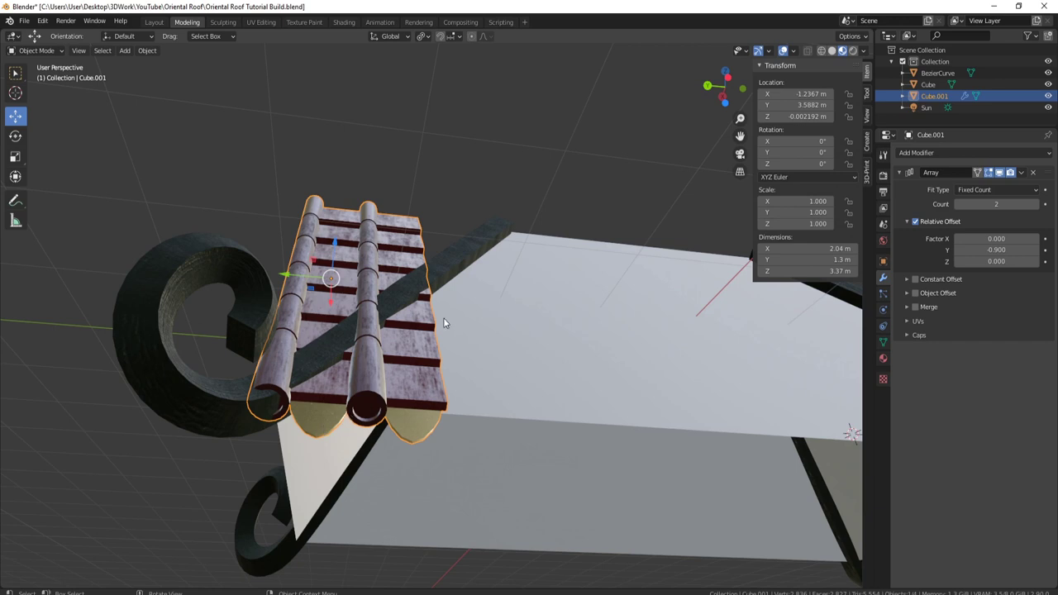
pyautogui.middleClick(439, 333)
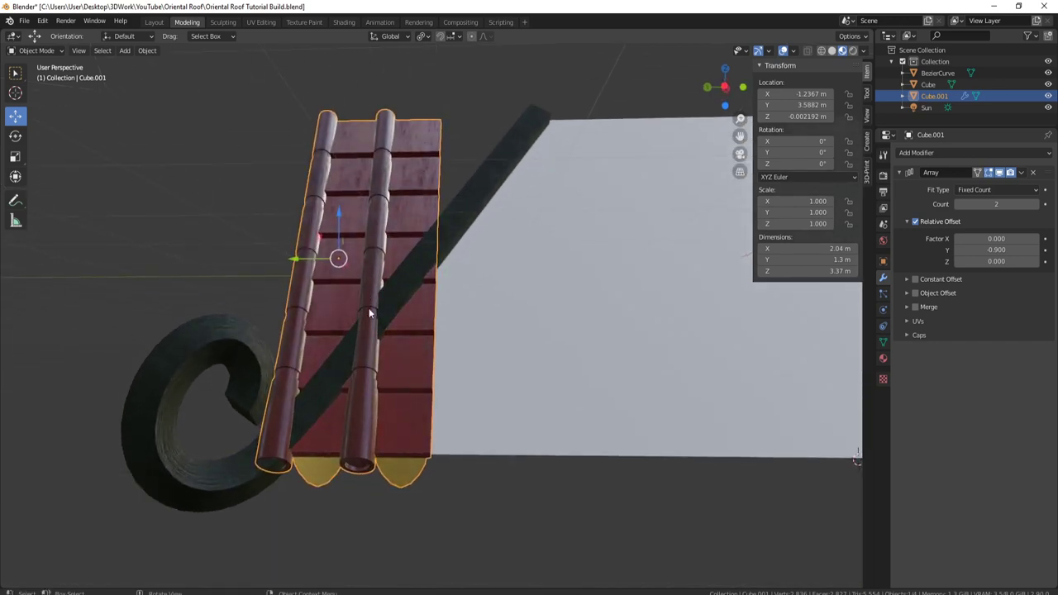
pyautogui.moveTo(404, 327); pyautogui.dragTo(418, 234)
pyautogui.middleClick(411, 223)
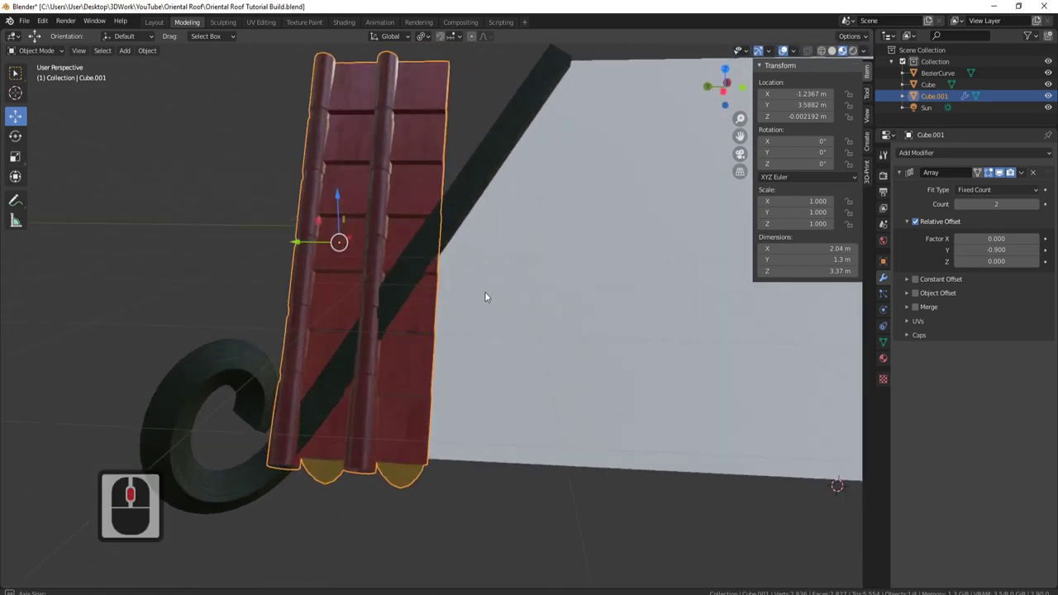
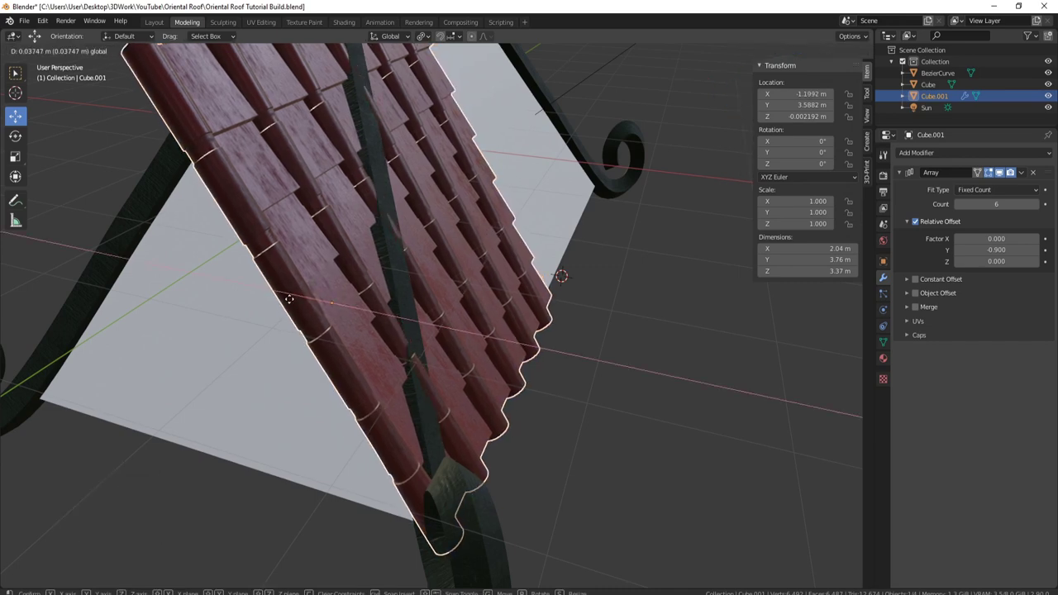
# Step: Slide the tile strip slightly along X, then select the roof base cube
pyautogui.click(287, 307)
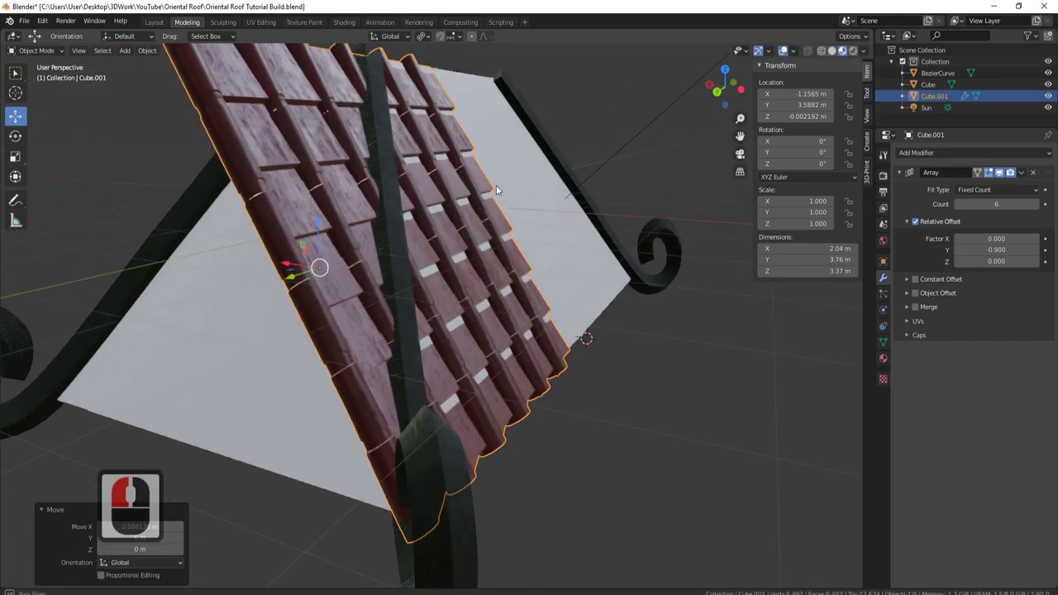
pyautogui.click(453, 180)
pyautogui.middleClick(401, 180)
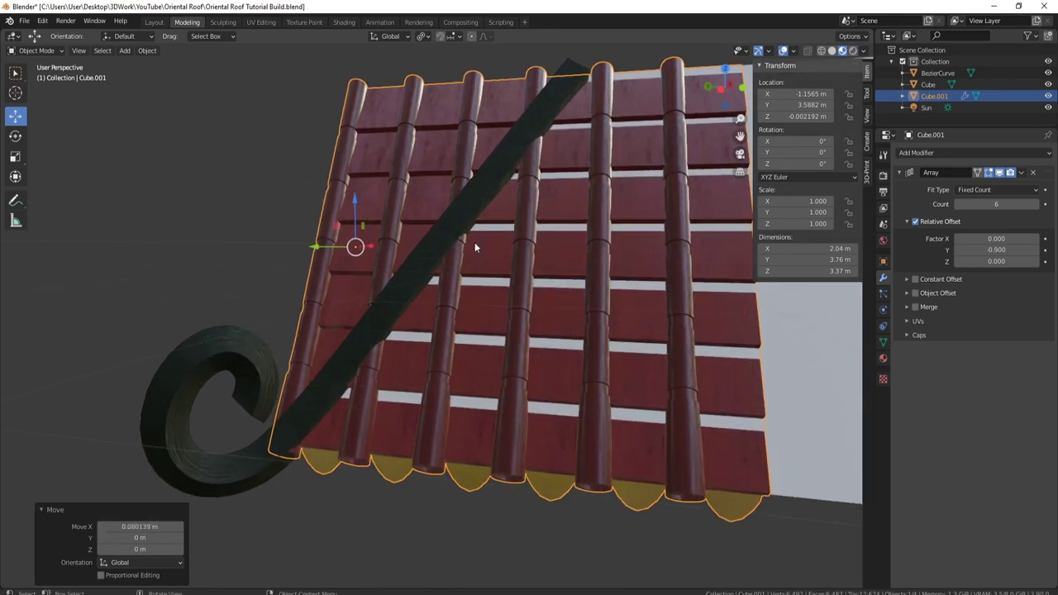
pyautogui.middleClick(446, 229)
pyautogui.middleClick(409, 246)
pyautogui.middleClick(476, 280)
pyautogui.scroll(-3)
pyautogui.middleClick(444, 277)
pyautogui.click(567, 320)
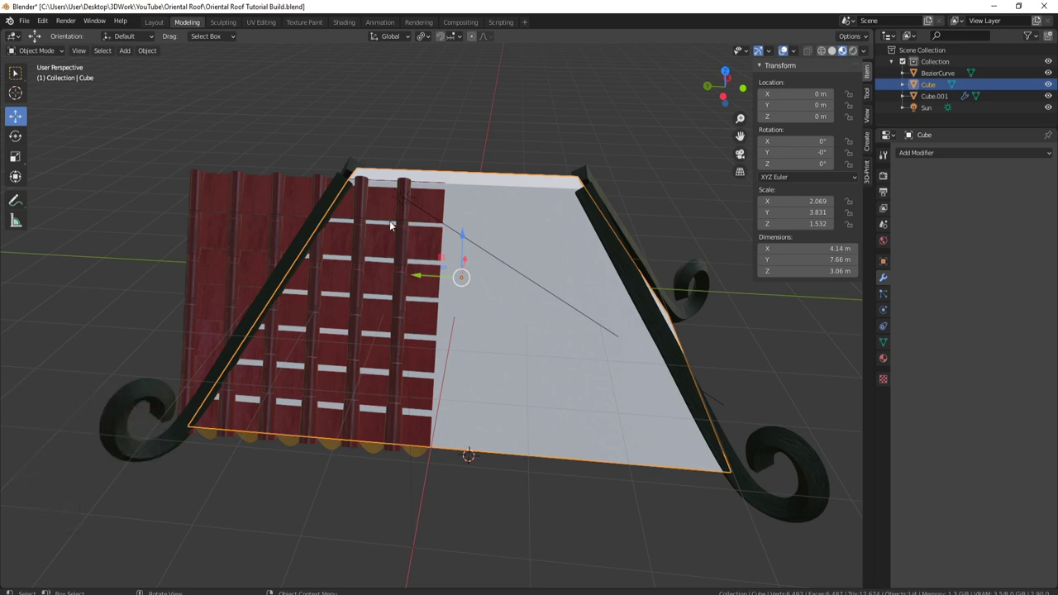
# Step: Scale the roof base along X to about 0.92, narrowing it from 4.14 m to 3.81 m
pyautogui.middleClick(658, 349)
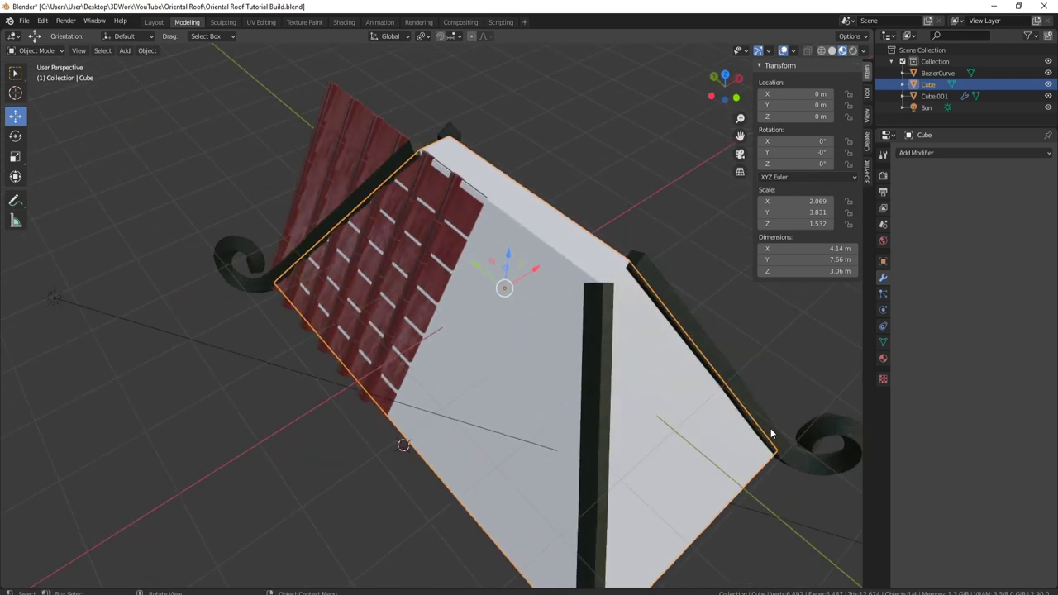
pyautogui.middleClick(705, 278)
pyautogui.press('s')
pyautogui.press('x')
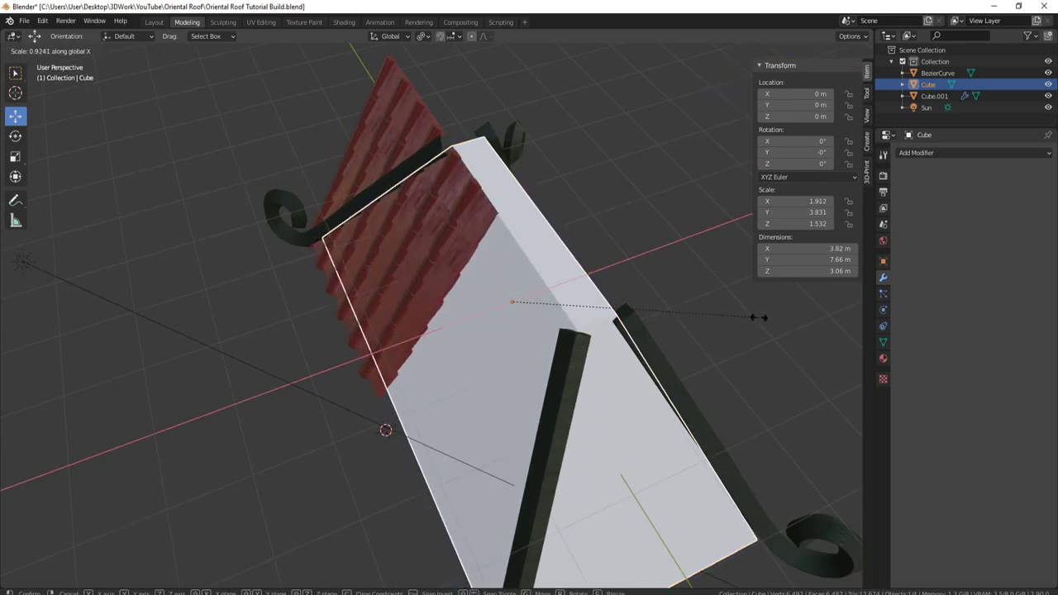
pyautogui.click(762, 322)
pyautogui.middleClick(561, 214)
pyautogui.middleClick(479, 455)
pyautogui.moveTo(500, 311); pyautogui.dragTo(632, 282)
pyautogui.middleClick(618, 213)
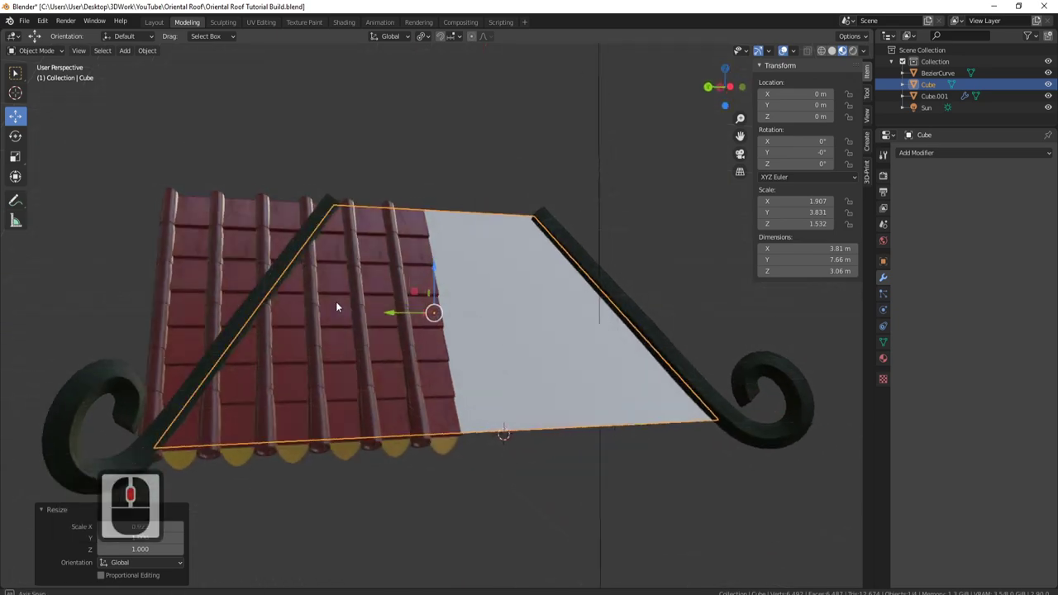
pyautogui.middleClick(334, 255)
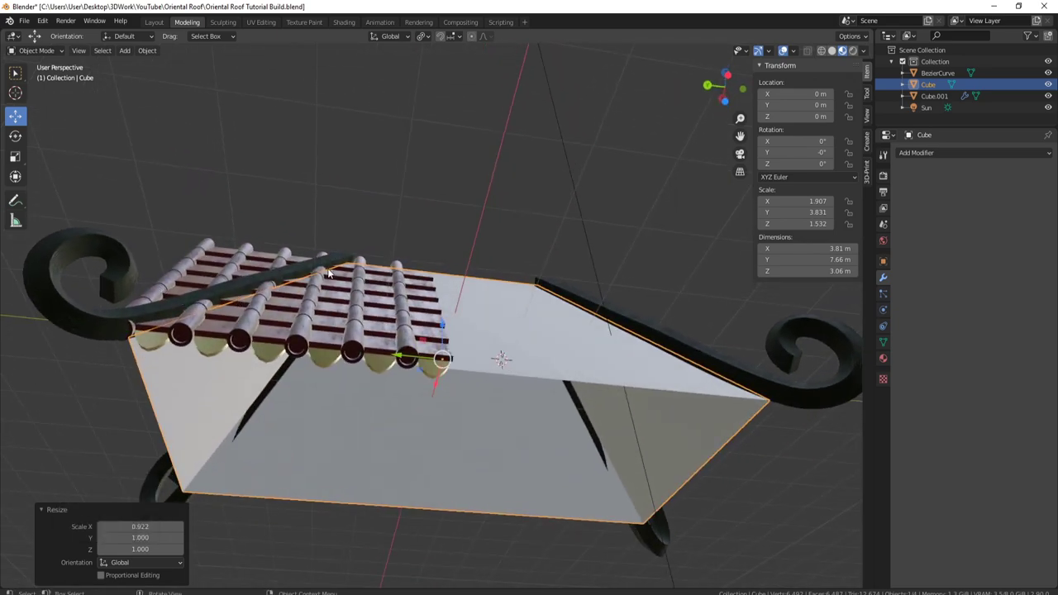
# Step: Select the tile strip Cube.001 and raise its Array count to 13 rows across the roof
pyautogui.middleClick(458, 324)
pyautogui.click(382, 239)
pyautogui.moveTo(1039, 211); pyautogui.dragTo(1038, 210)
pyautogui.click(1038, 210)
pyautogui.click(484, 383)
pyautogui.middleClick(413, 323)
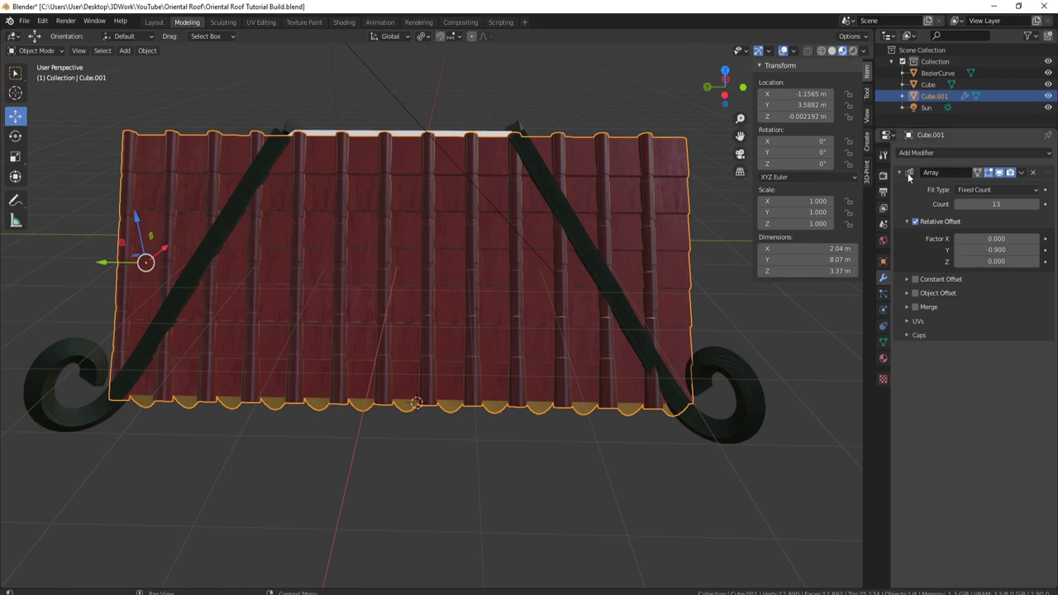
pyautogui.middleClick(950, 215)
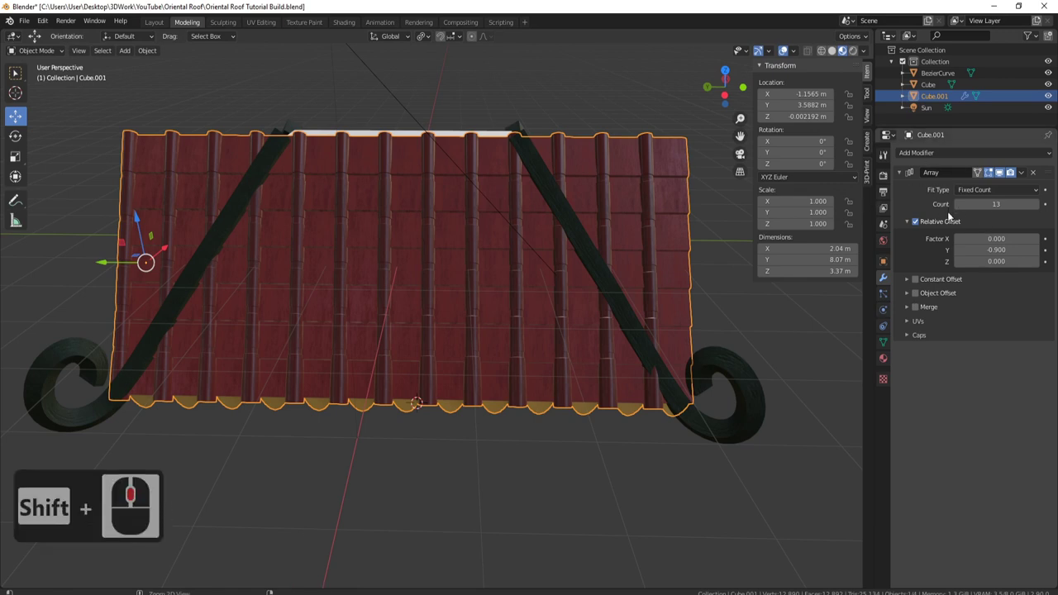
# Step: Apply the Array modifier so the tile repetition becomes permanent mesh, then select the roof base
pyautogui.press('ctrl+a')
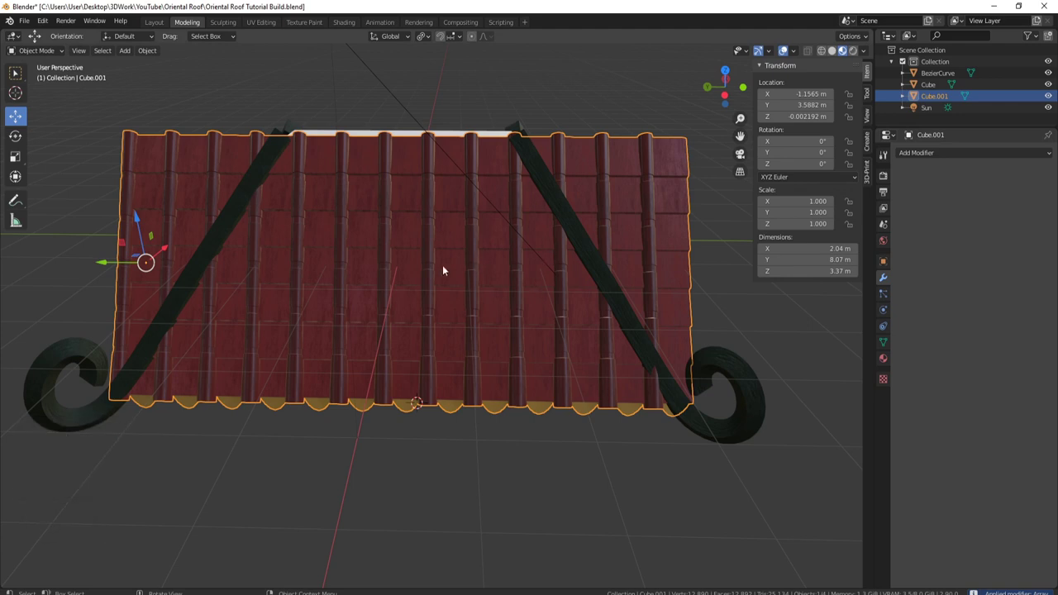
pyautogui.rightClick(428, 237)
pyautogui.click(439, 263)
pyautogui.click(536, 279)
pyautogui.middleClick(502, 232)
pyautogui.press('Tab')
pyautogui.press('Tab')
pyautogui.click(324, 132)
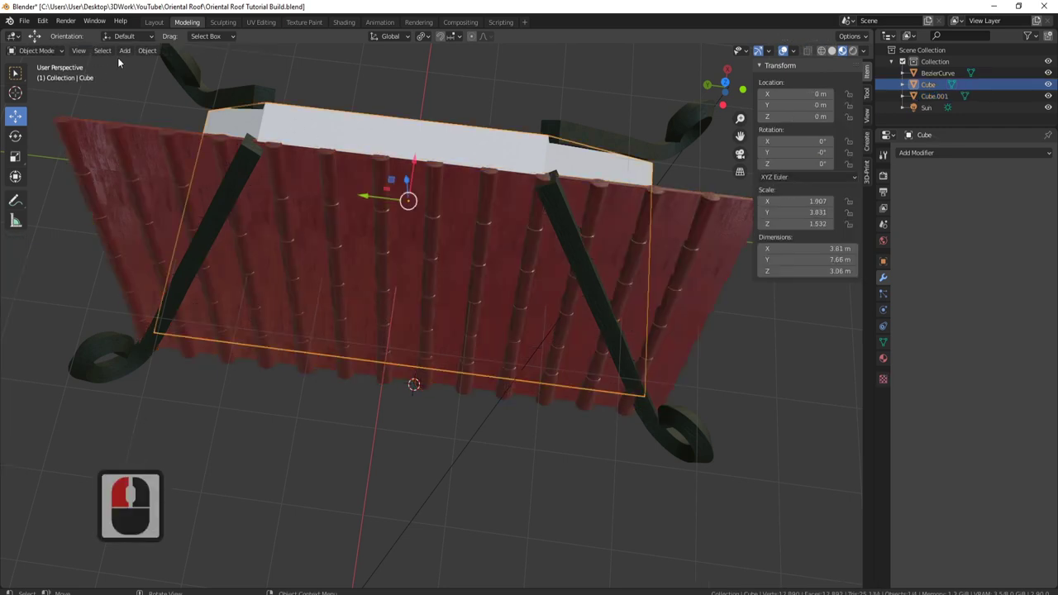
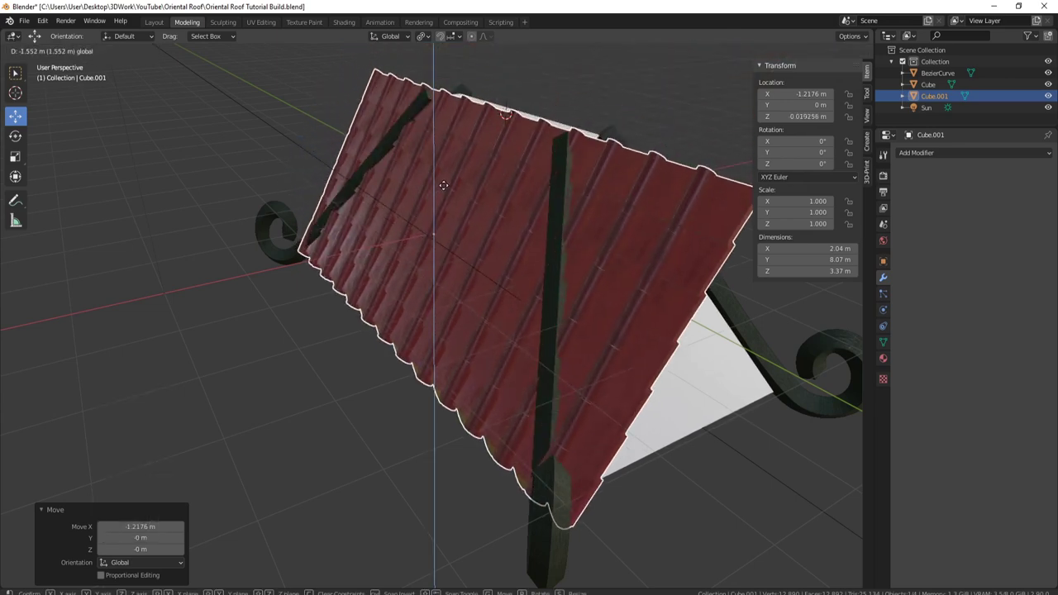
# Step: Move the tile sheet to the roof centre at Location Y 0 and inspect its edge side-on
pyautogui.click(446, 188)
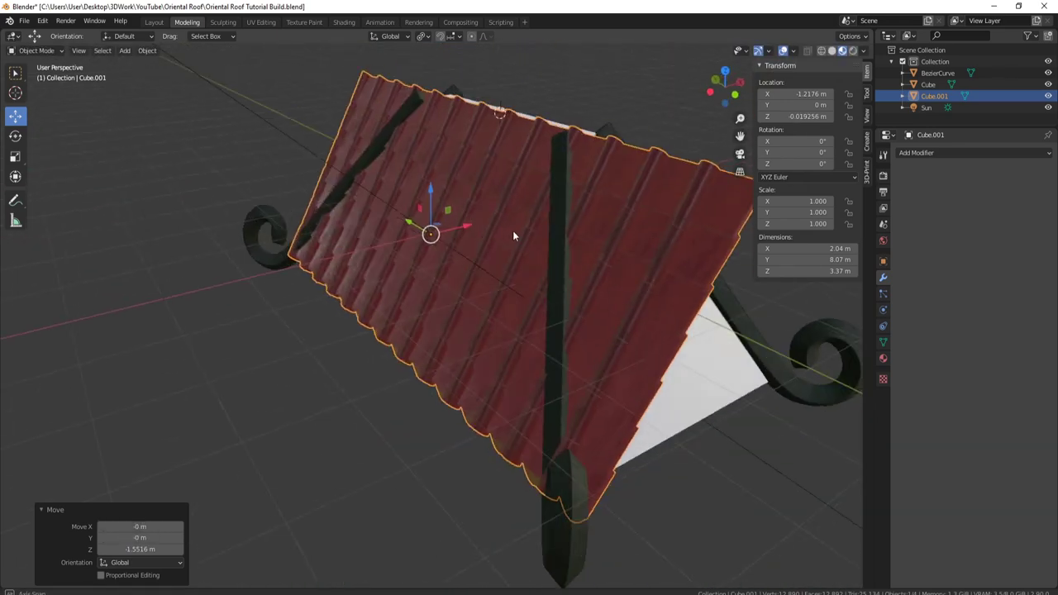
pyautogui.middleClick(617, 215)
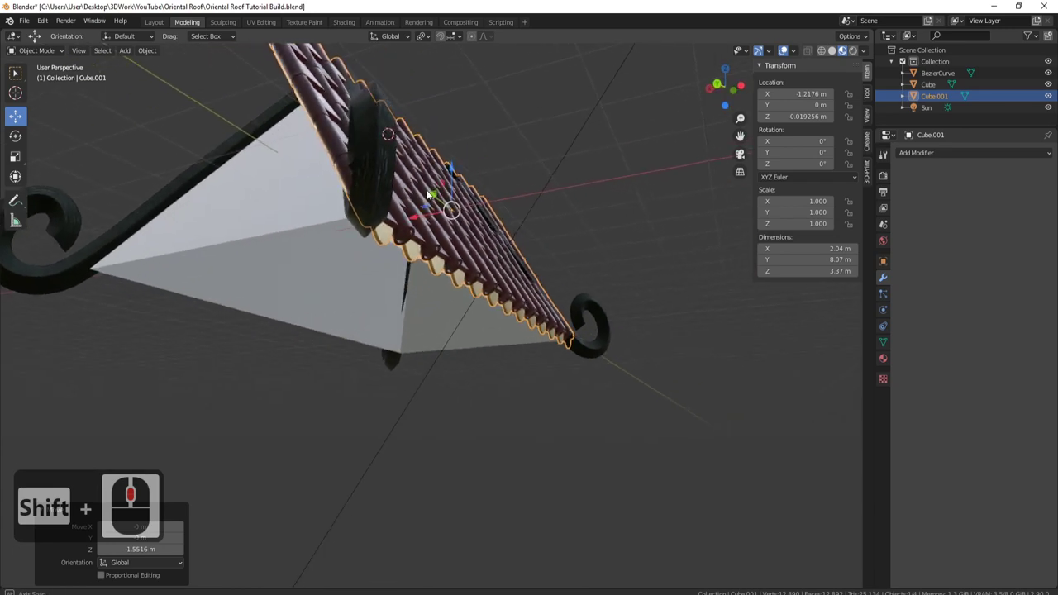
pyautogui.middleClick(442, 241)
pyautogui.scroll(3)
pyautogui.middleClick(443, 260)
pyautogui.middleClick(417, 228)
pyautogui.middleClick(431, 317)
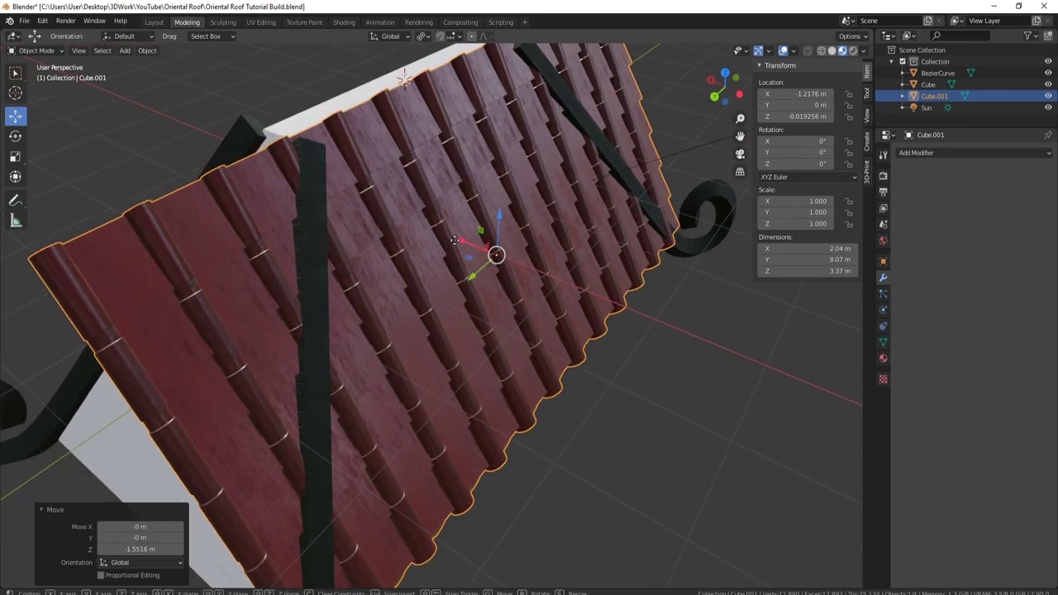
# Step: Nudge the tile sheet along X to about -1.187 m so it sits under the curled trims
pyautogui.click(455, 243)
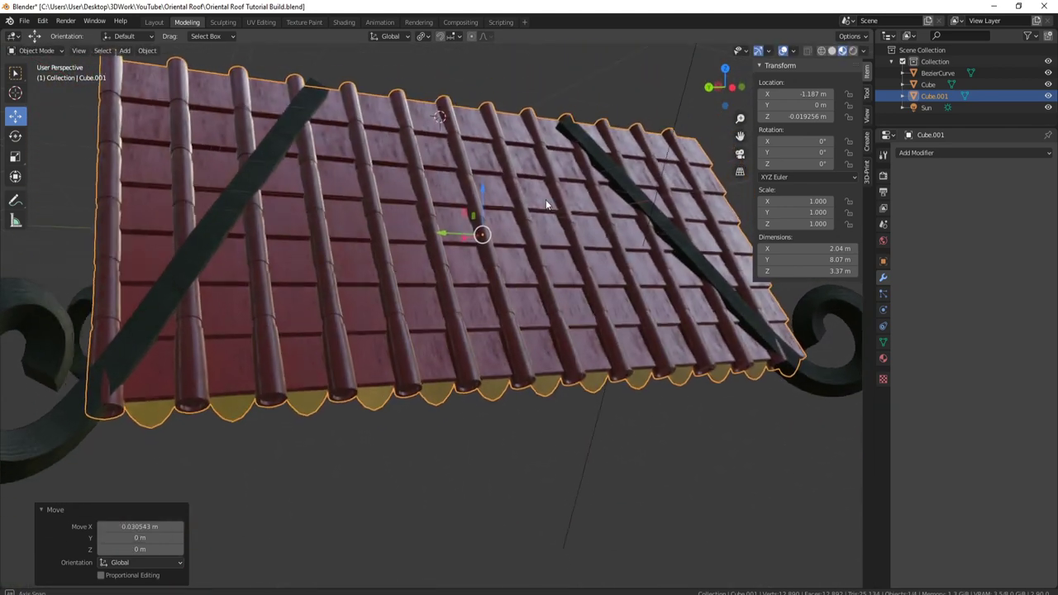
pyautogui.middleClick(549, 190)
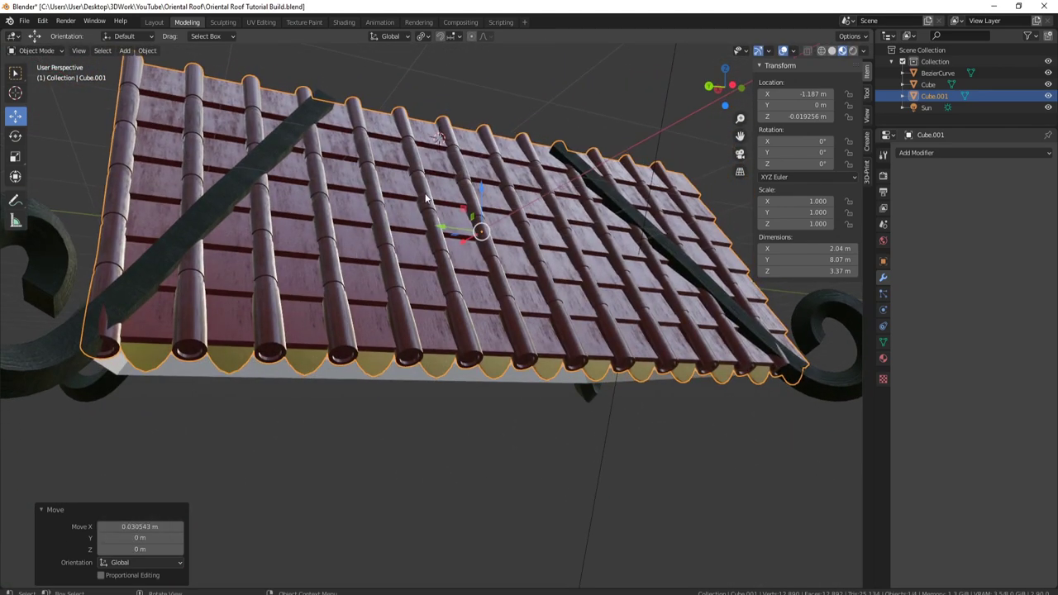
pyautogui.scroll(-3)
pyautogui.middleClick(452, 293)
pyautogui.scroll(3)
pyautogui.middleClick(477, 221)
pyautogui.middleClick(518, 250)
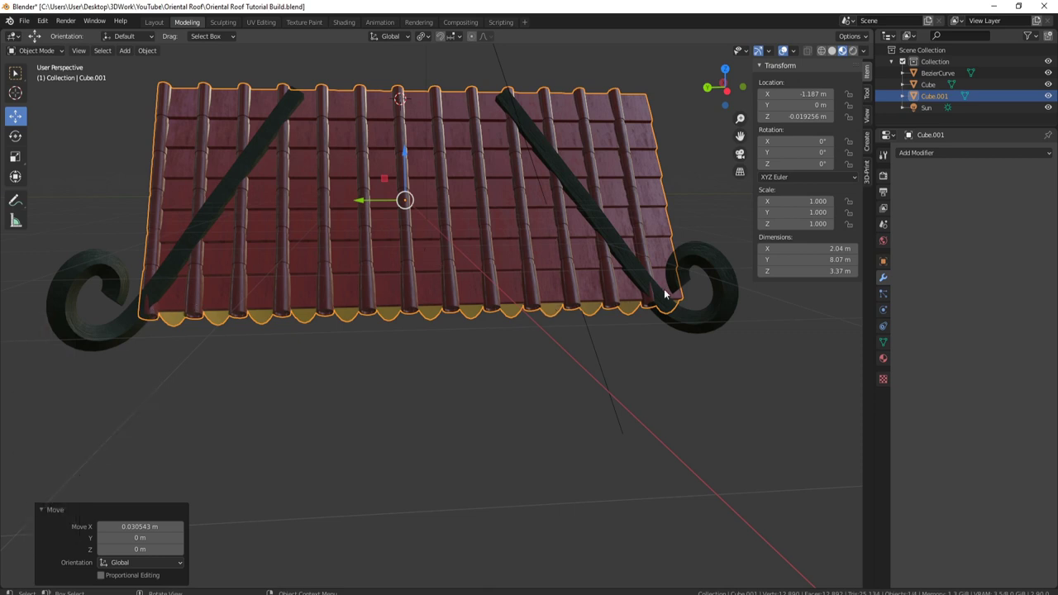
# Step: Scale the tile sheet along Y by about 1.044 so it spans the roof, roughly 8.43 m long
pyautogui.press('s')
pyautogui.press('x')
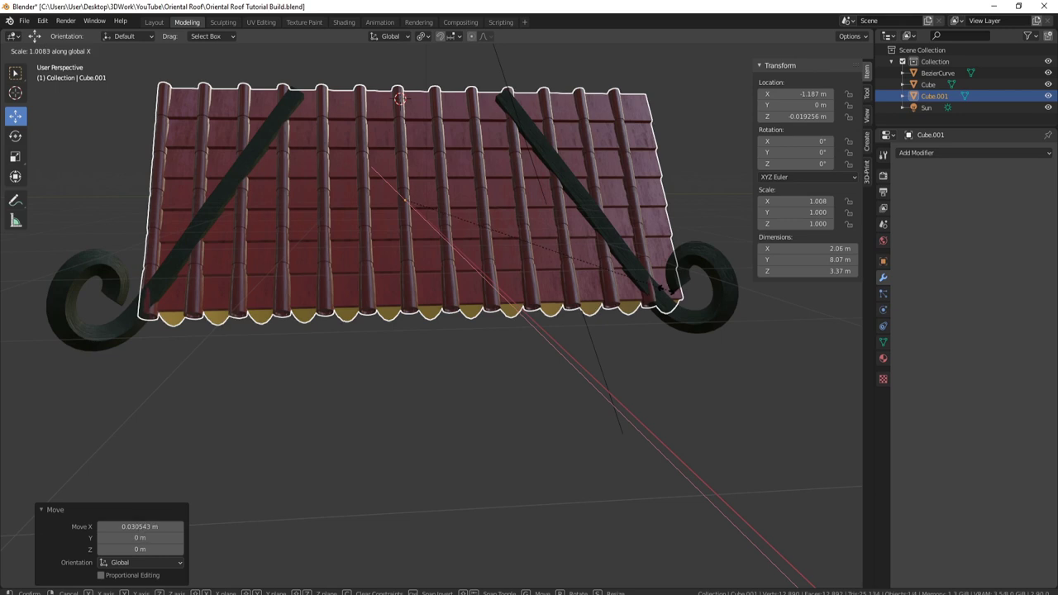
pyautogui.press('y')
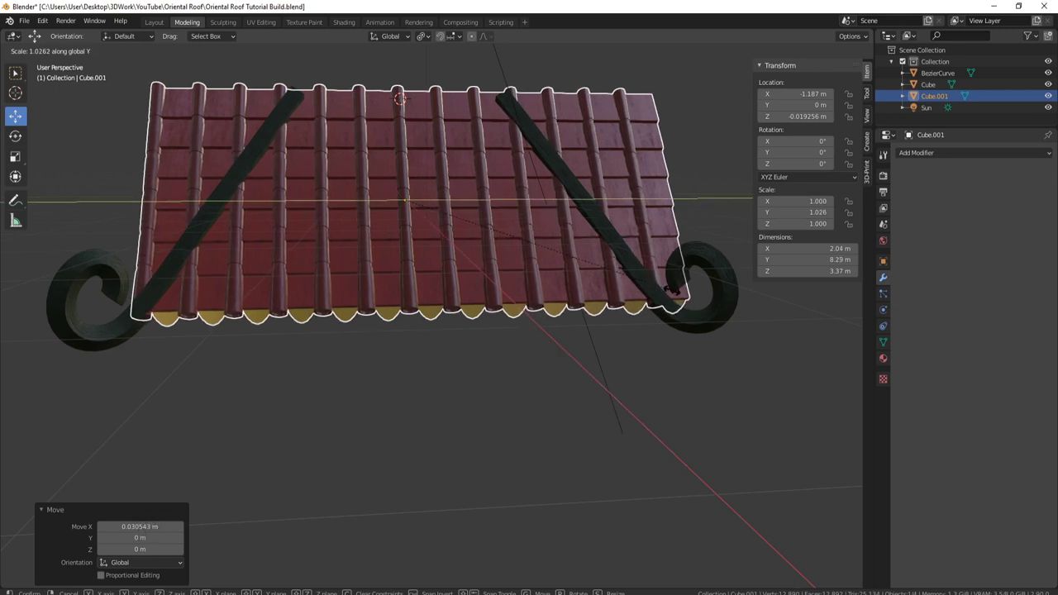
pyautogui.click(678, 294)
pyautogui.scroll(-3)
pyautogui.middleClick(543, 166)
# Step: Orbit to face the tiled side and switch to a straight side orthographic view
pyautogui.middleClick(402, 168)
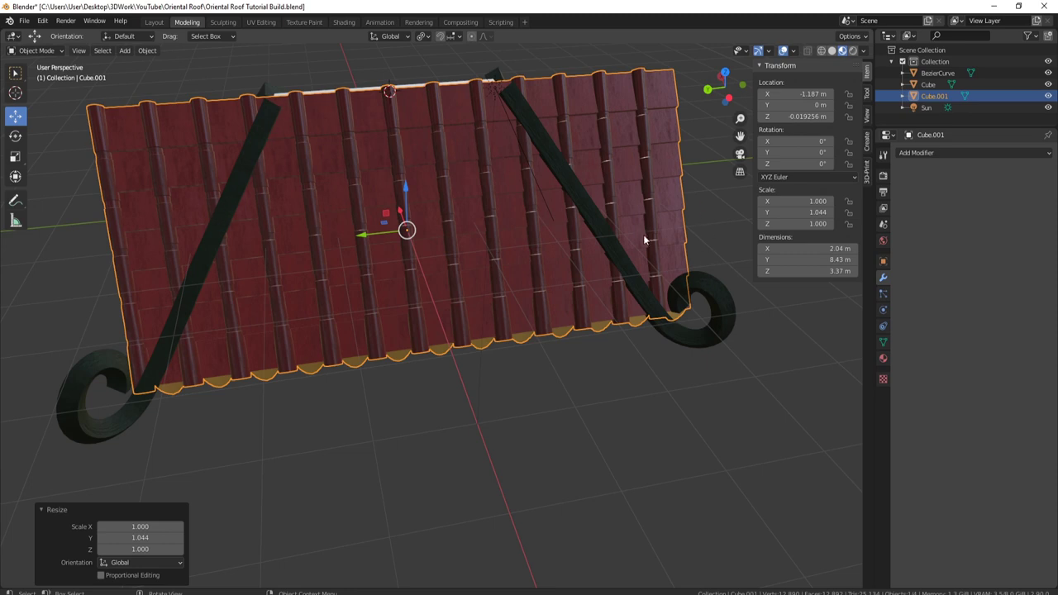
pyautogui.middleClick(627, 205)
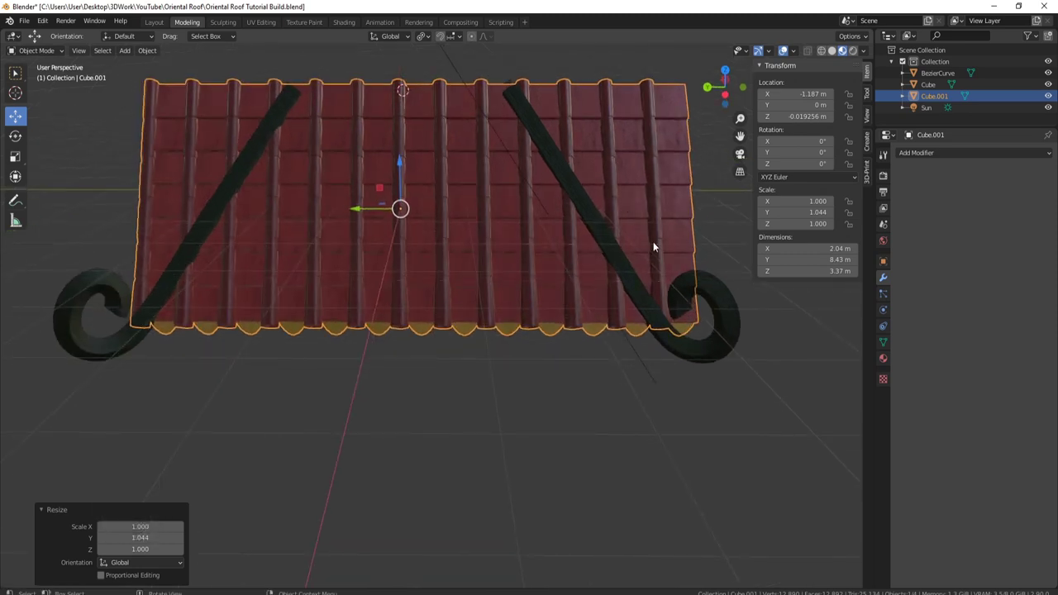
pyautogui.middleClick(342, 127)
pyautogui.press('ctrl+3')
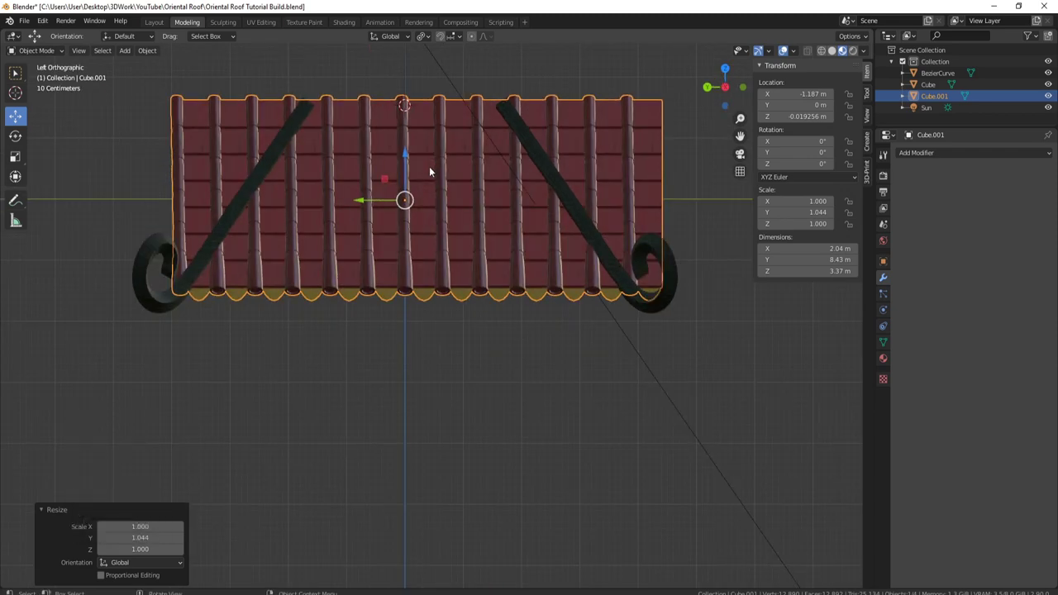
pyautogui.middleClick(460, 217)
# Step: In Edit Mode, delete the vertices of the two rounded ridge columns at both ends of the tile sheet
pyautogui.middleClick(469, 222)
pyautogui.press('Tab')
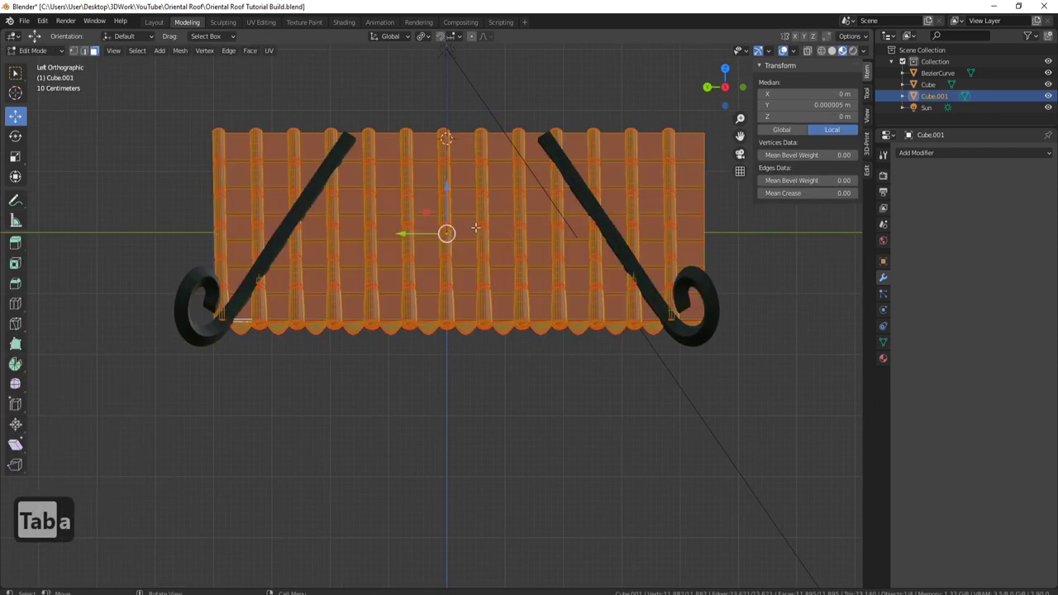
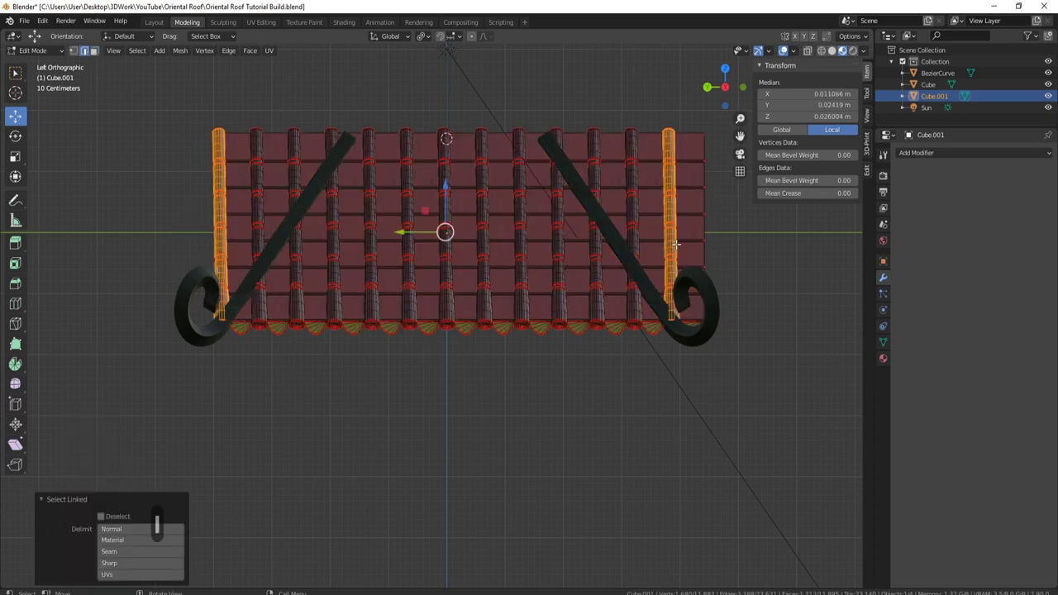
pyautogui.press('Delete')
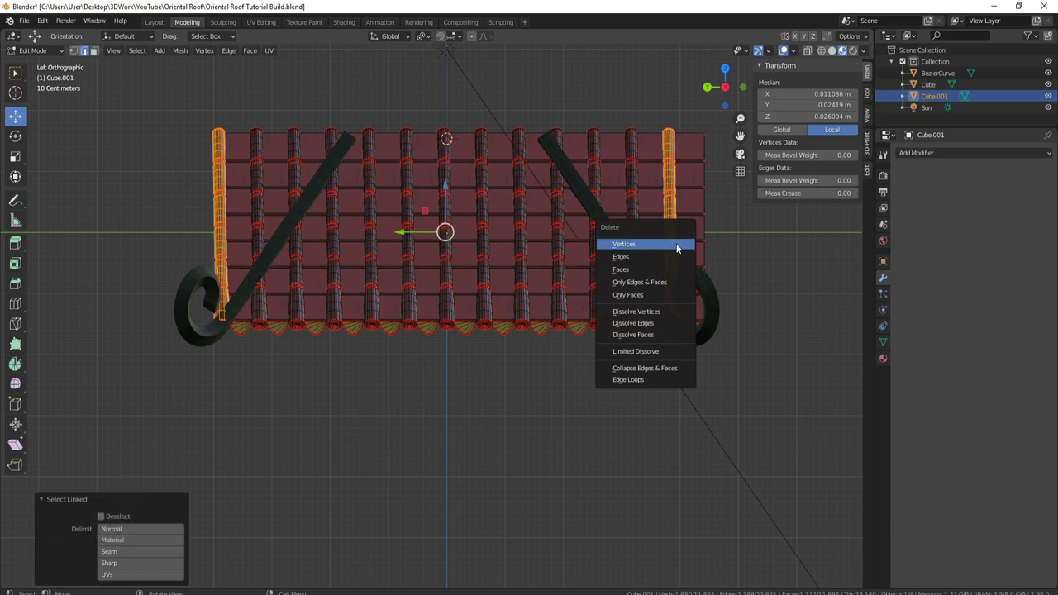
pyautogui.click(637, 246)
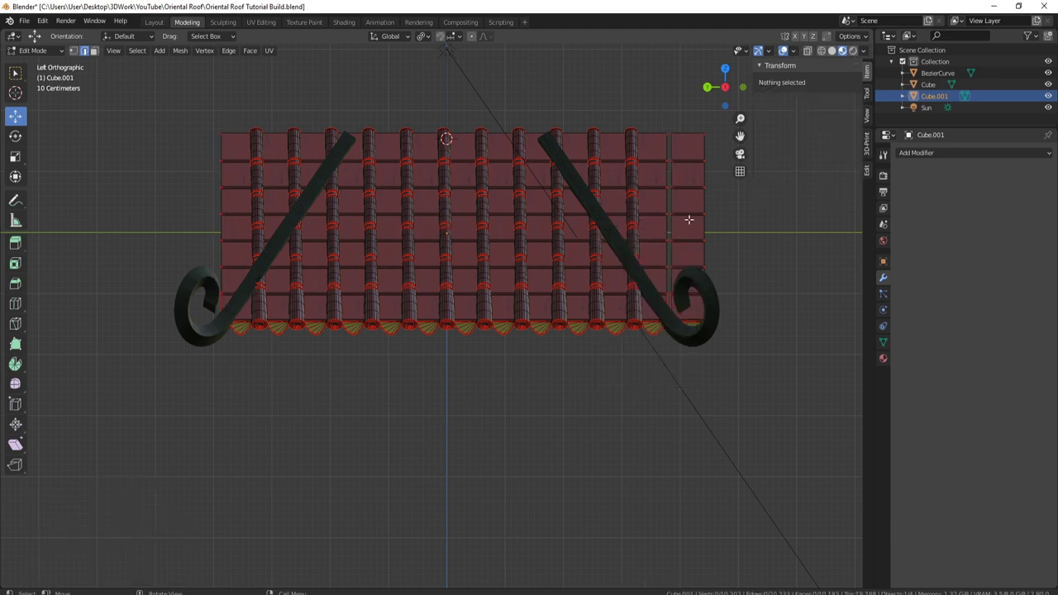
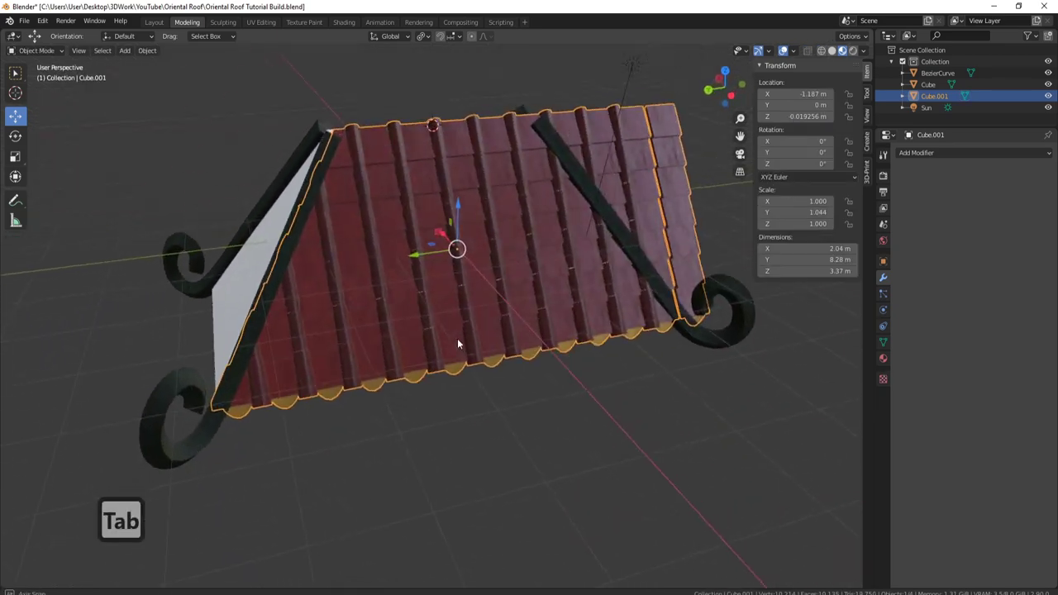
# Step: Orbit around the tiled roof half and settle on a straight side view of its far end
pyautogui.moveTo(456, 314); pyautogui.dragTo(323, 197)
pyautogui.middleClick(424, 224)
pyautogui.scroll(3)
pyautogui.scroll(-3)
pyautogui.middleClick(575, 266)
pyautogui.middleClick(574, 266)
pyautogui.press('ctrl+3')
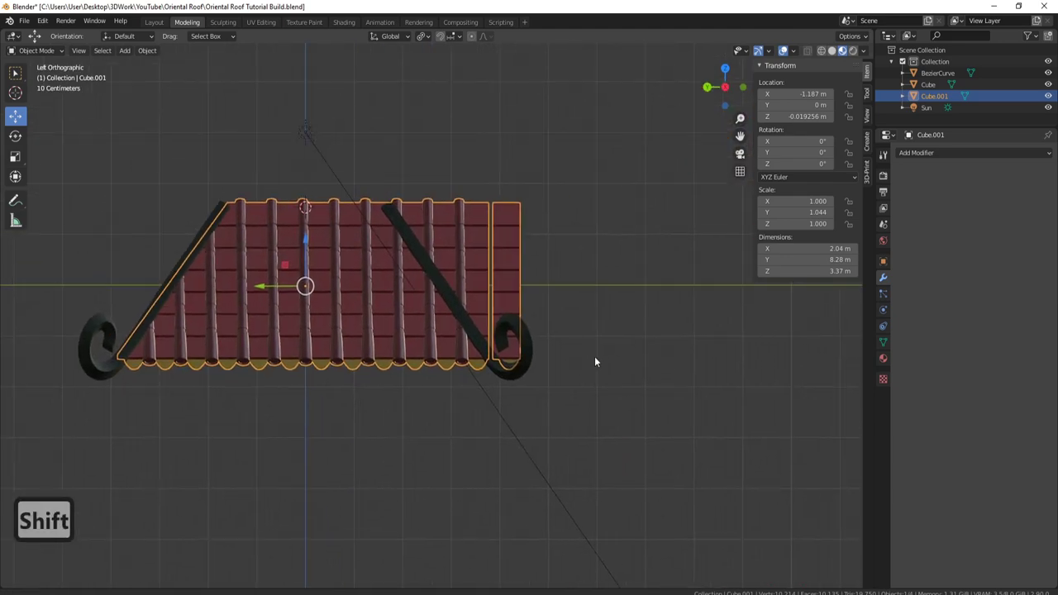
pyautogui.moveTo(597, 360); pyautogui.dragTo(576, 308)
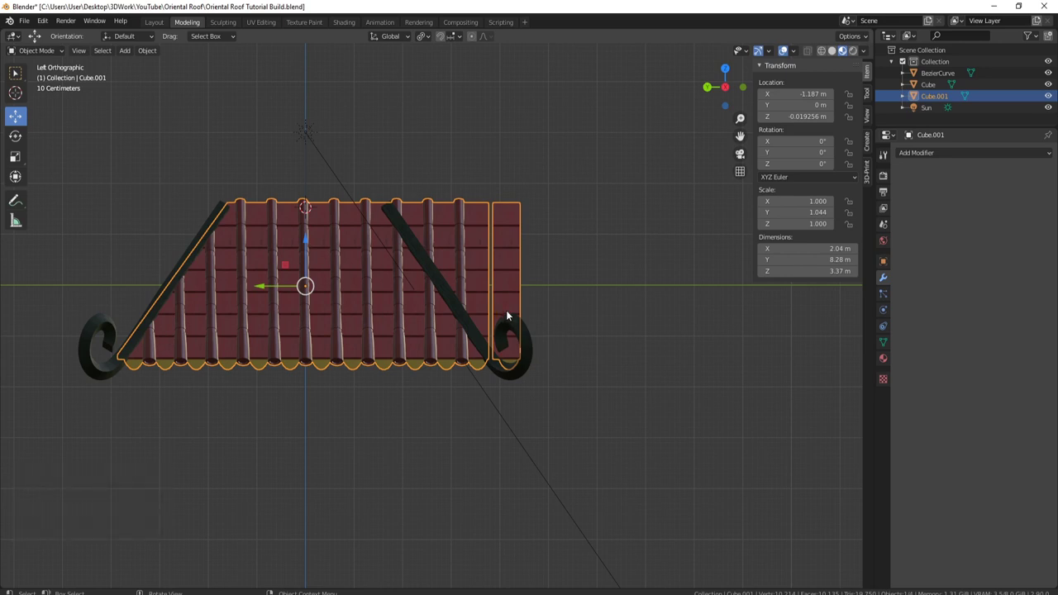
# Step: Enter Edit Mode on the roof half and select all of its tile vertices
pyautogui.press('Tab')
pyautogui.press('a')
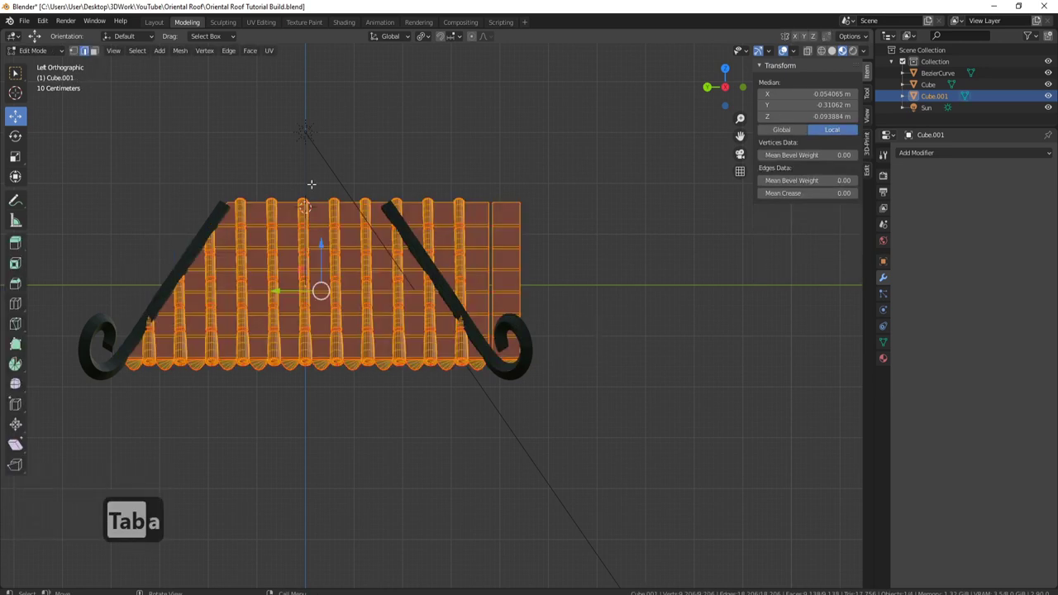
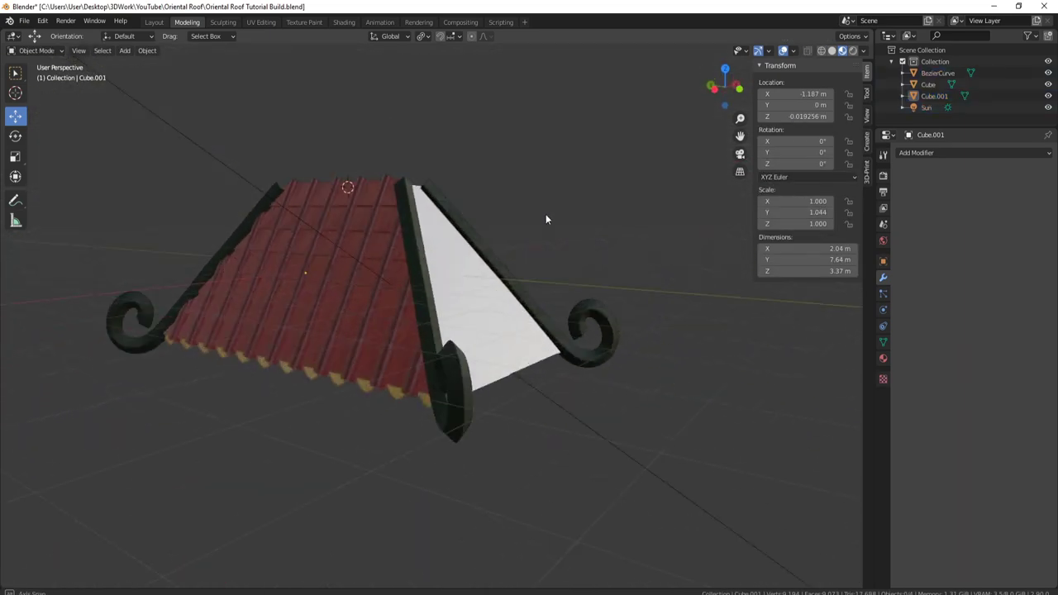
# Step: Select the trimmed tiled roof half, now about 7.64 m long, ready to duplicate
pyautogui.middleClick(590, 259)
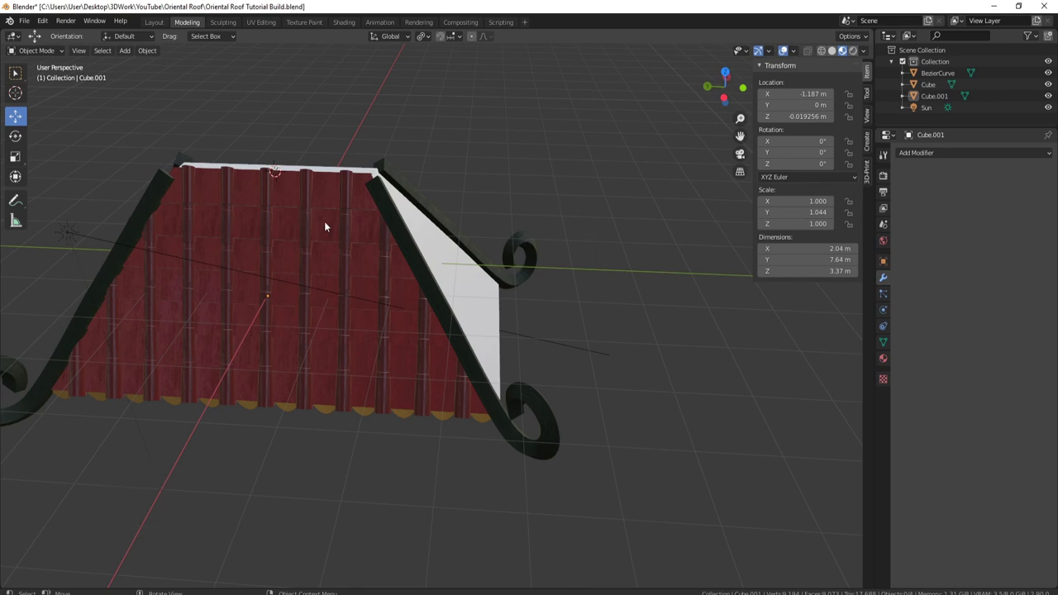
pyautogui.click(283, 254)
pyautogui.middleClick(547, 219)
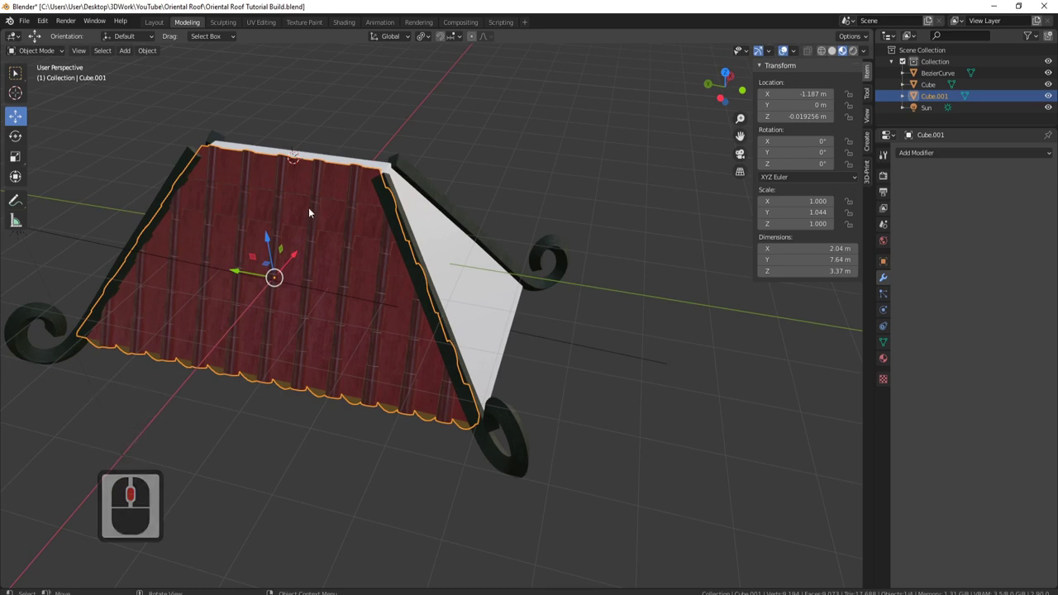
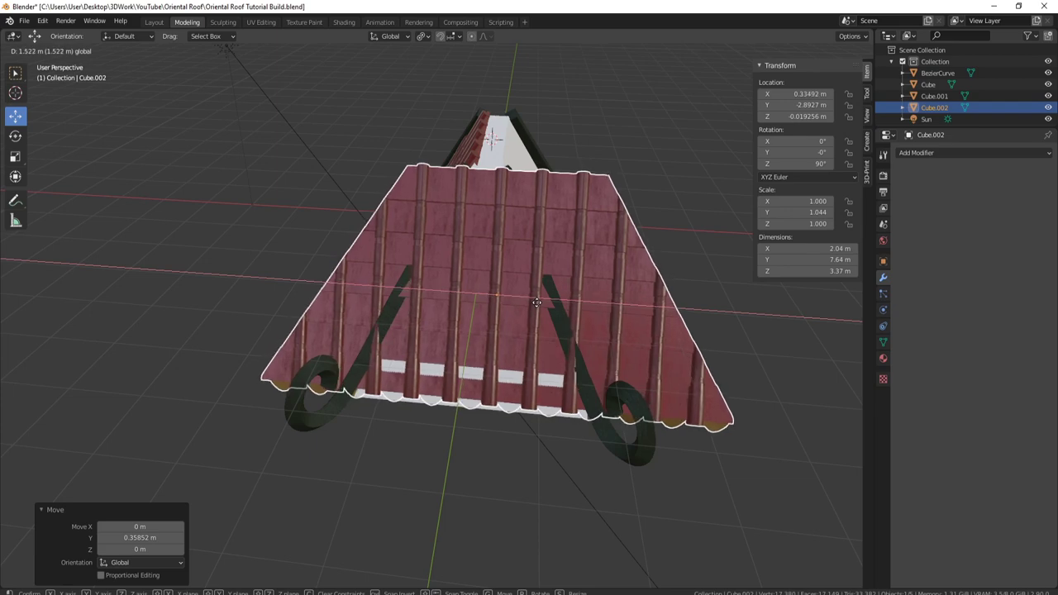
# Step: Drop the 90°-turned copy of the tile panel over the gable end and view it straight from the side
pyautogui.click(540, 309)
pyautogui.middleClick(537, 366)
pyautogui.middleClick(537, 365)
pyautogui.middleClick(425, 312)
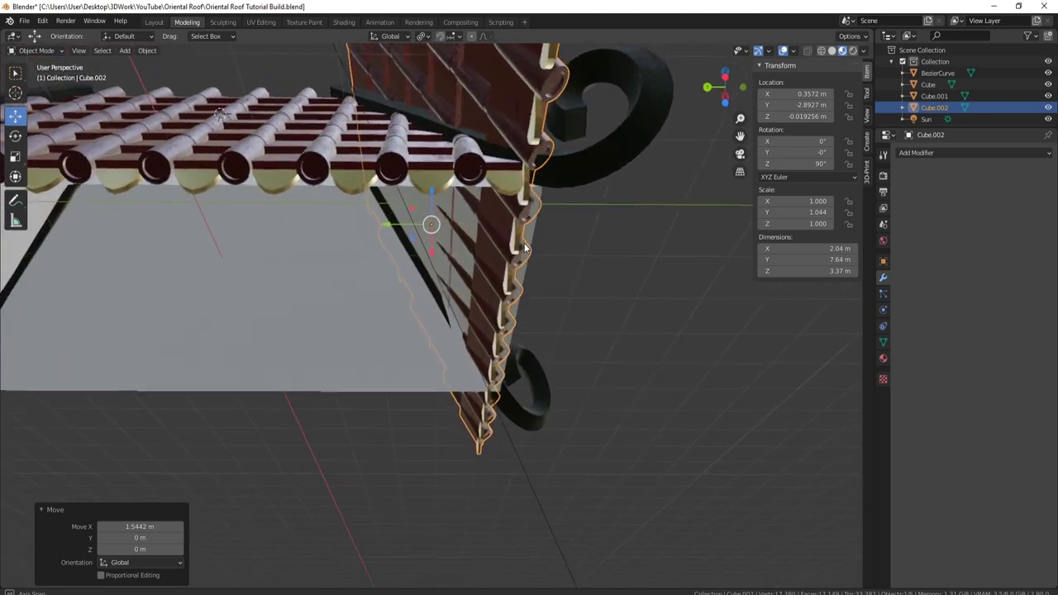
pyautogui.middleClick(528, 292)
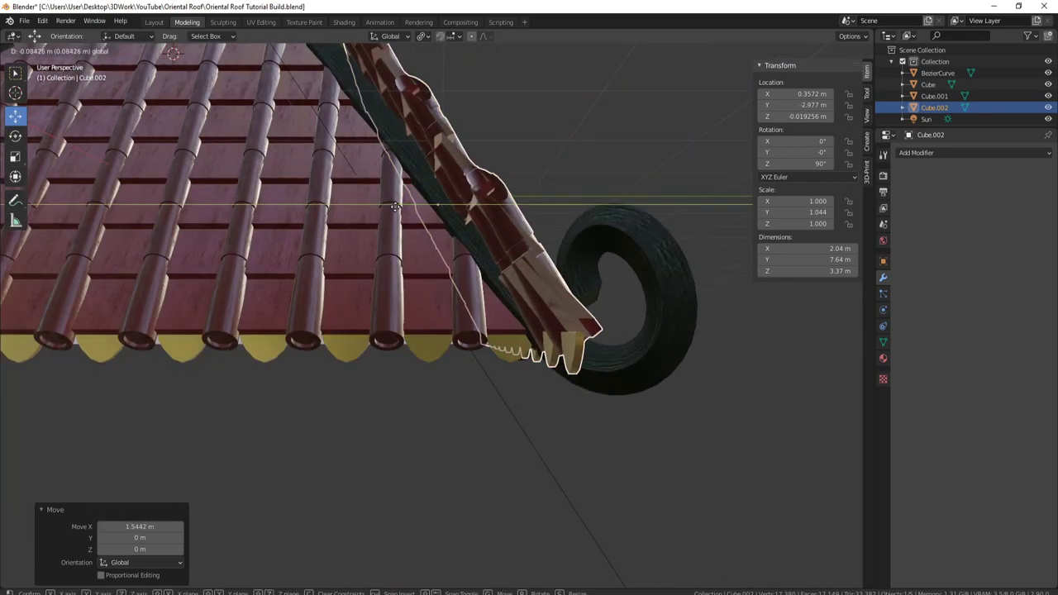
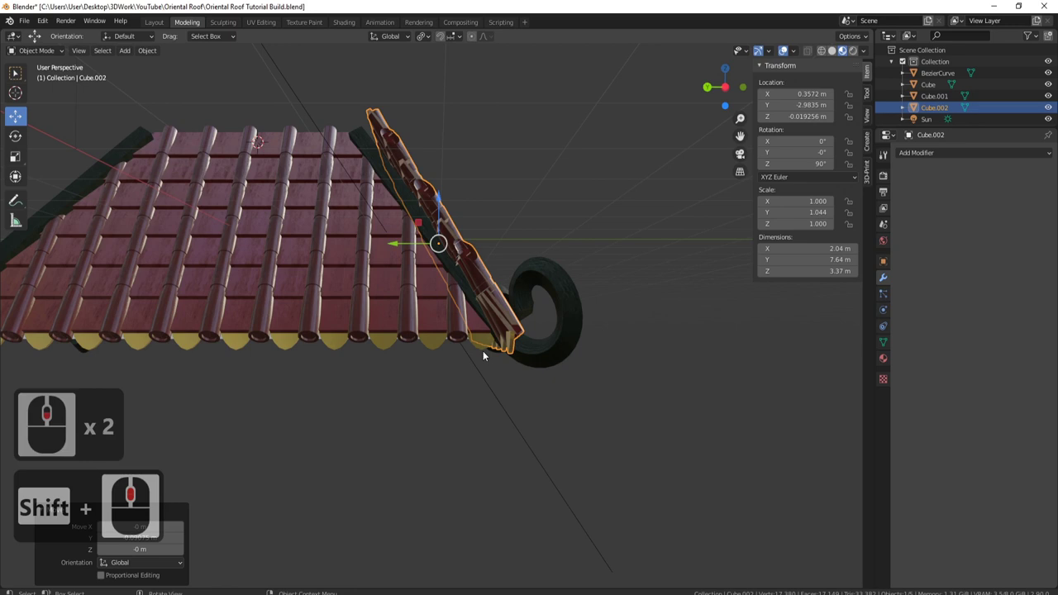
pyautogui.press('ctrl+3')
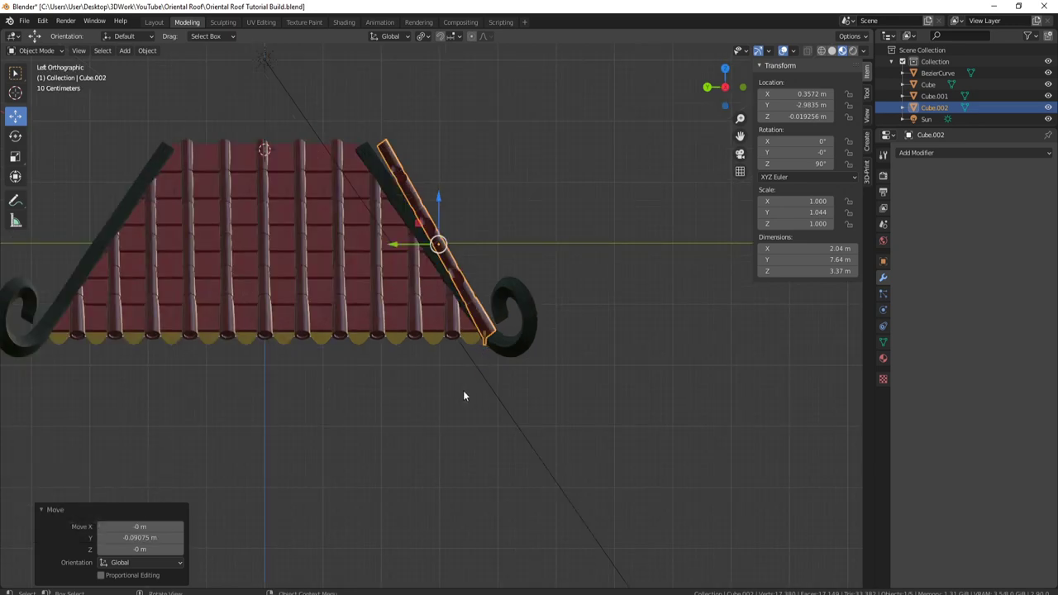
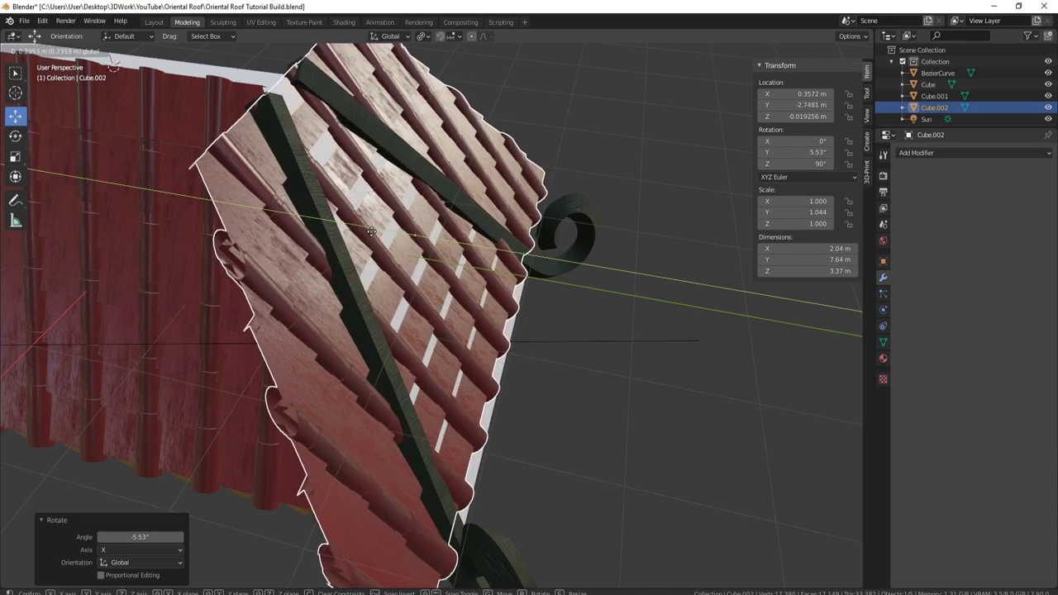
# Step: Confirm the copied panel's tilt of about 5.5° along the roof's end slope
pyautogui.click(375, 236)
pyautogui.middleClick(539, 292)
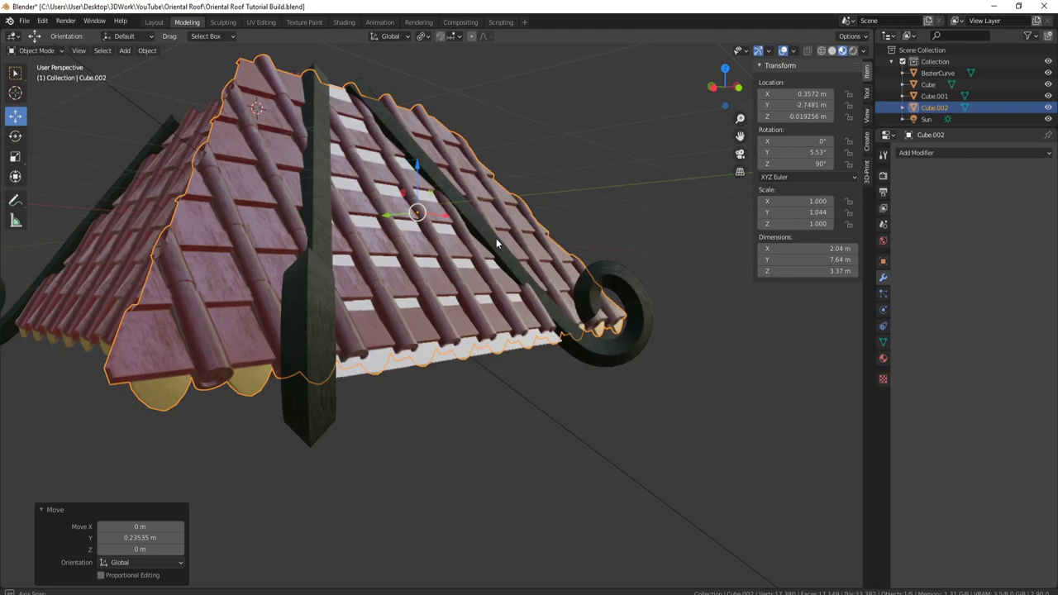
pyautogui.middleClick(511, 229)
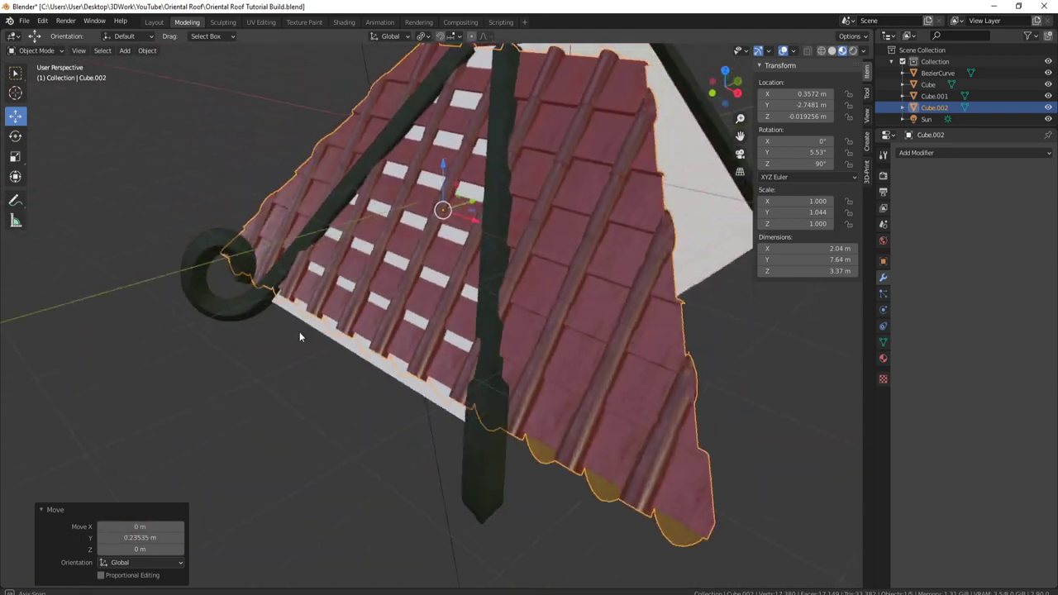
pyautogui.middleClick(299, 328)
pyautogui.middleClick(378, 268)
pyautogui.middleClick(303, 286)
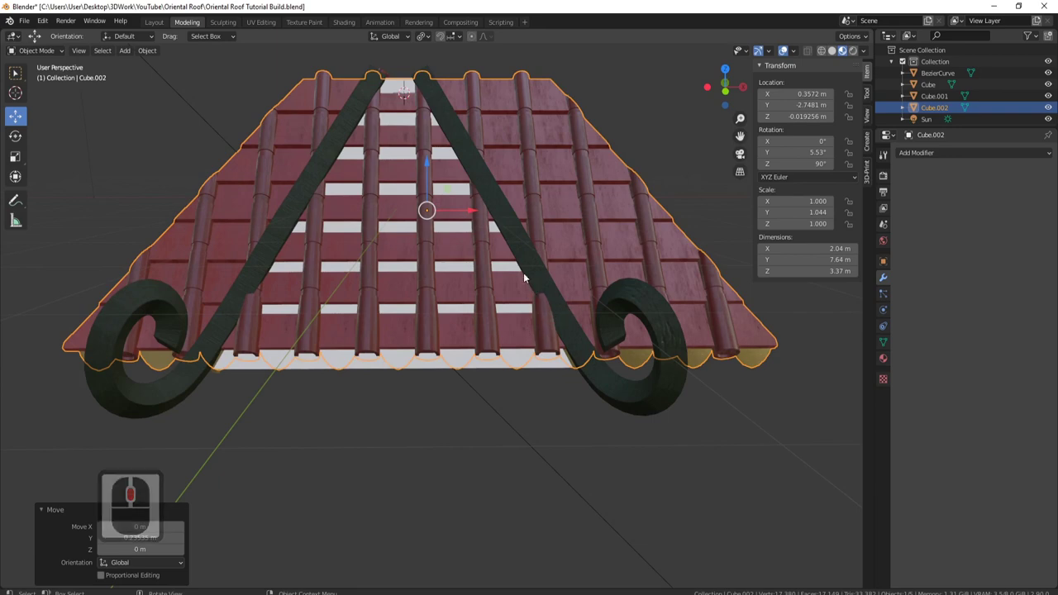
# Step: Orbit around the copied panel to check how its lower edge meets the main tiles at the corner
pyautogui.moveTo(522, 171); pyautogui.dragTo(560, 292)
pyautogui.moveTo(545, 312); pyautogui.dragTo(495, 233)
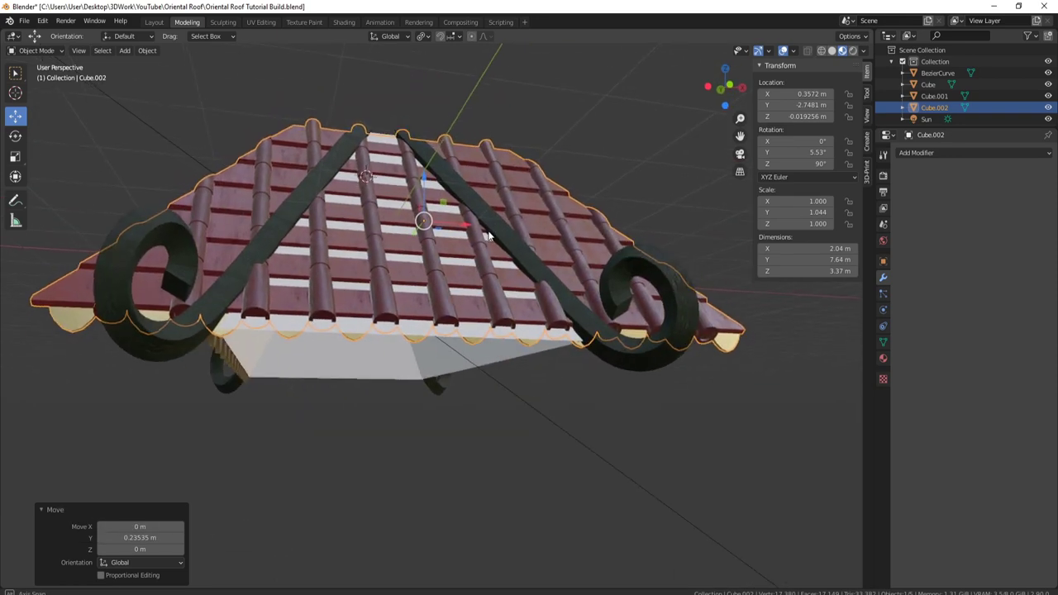
pyautogui.middleClick(587, 192)
pyautogui.middleClick(525, 244)
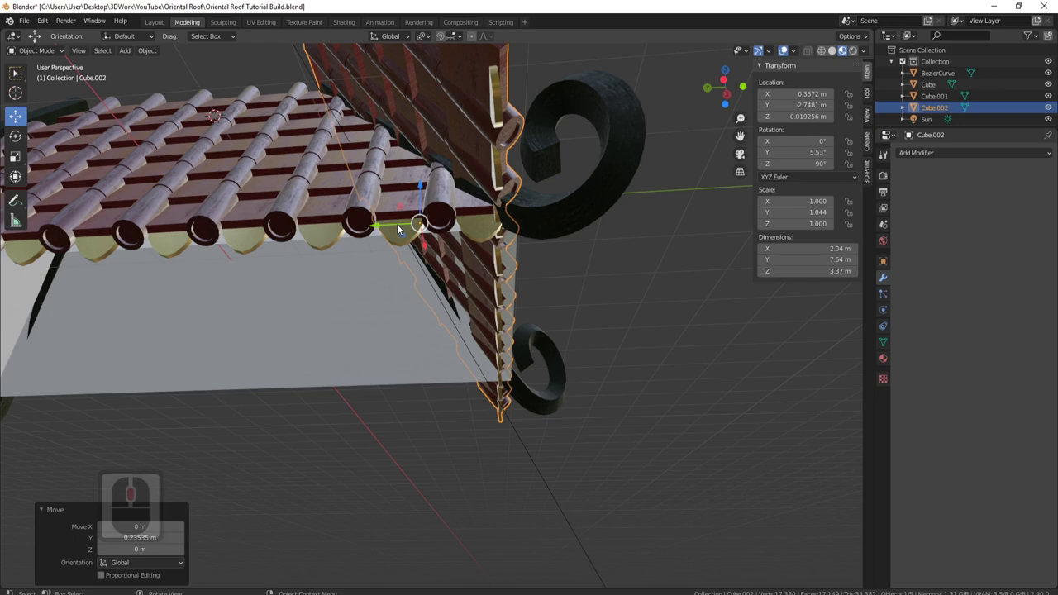
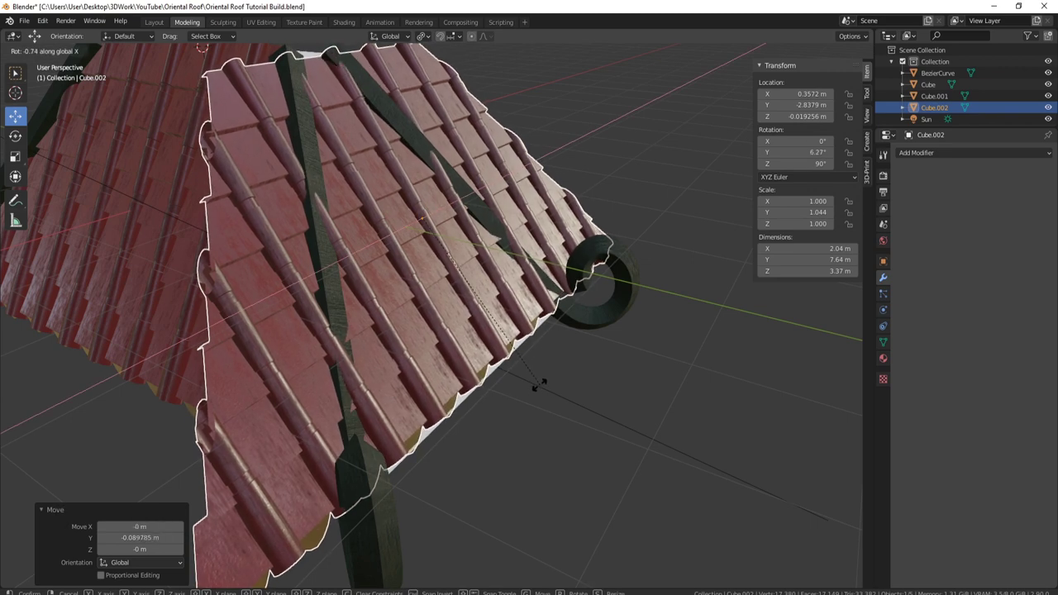
# Step: Confirm the copy's adjusted tilt of about 4.94° and its new position at X 0.42 m
pyautogui.click(540, 392)
pyautogui.middleClick(548, 381)
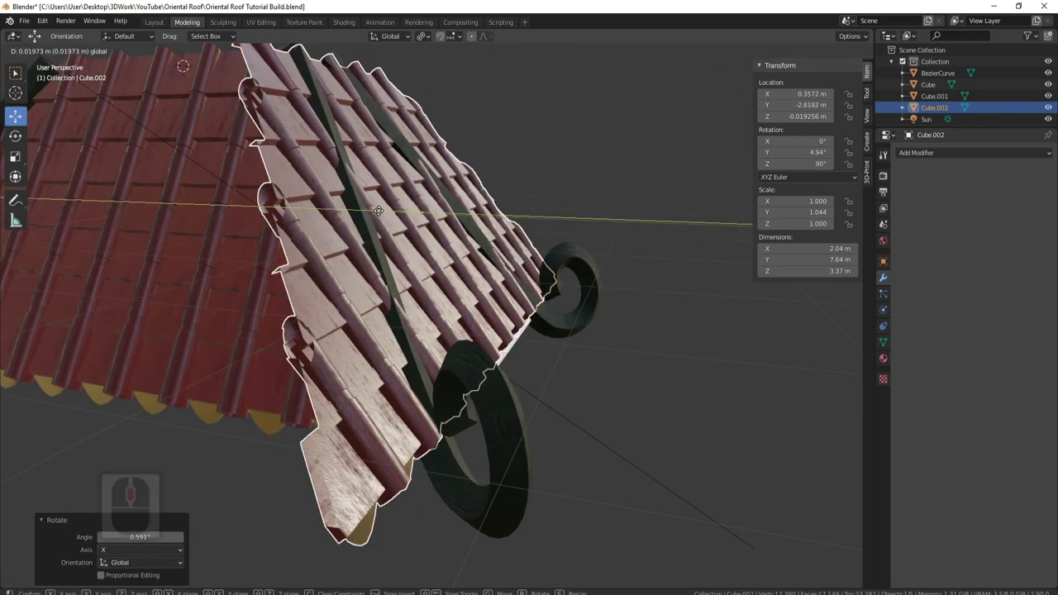
pyautogui.click(380, 215)
pyautogui.middleClick(471, 308)
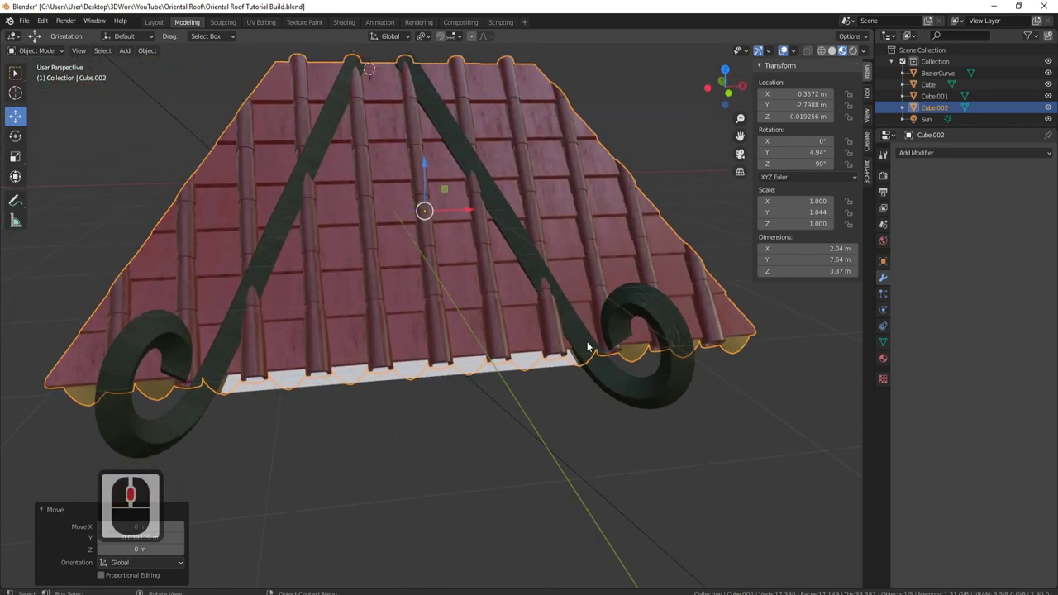
# Step: Stretch the copied panel along its length and lower it slightly to Z -0.077 m
pyautogui.press('s')
pyautogui.press('x')
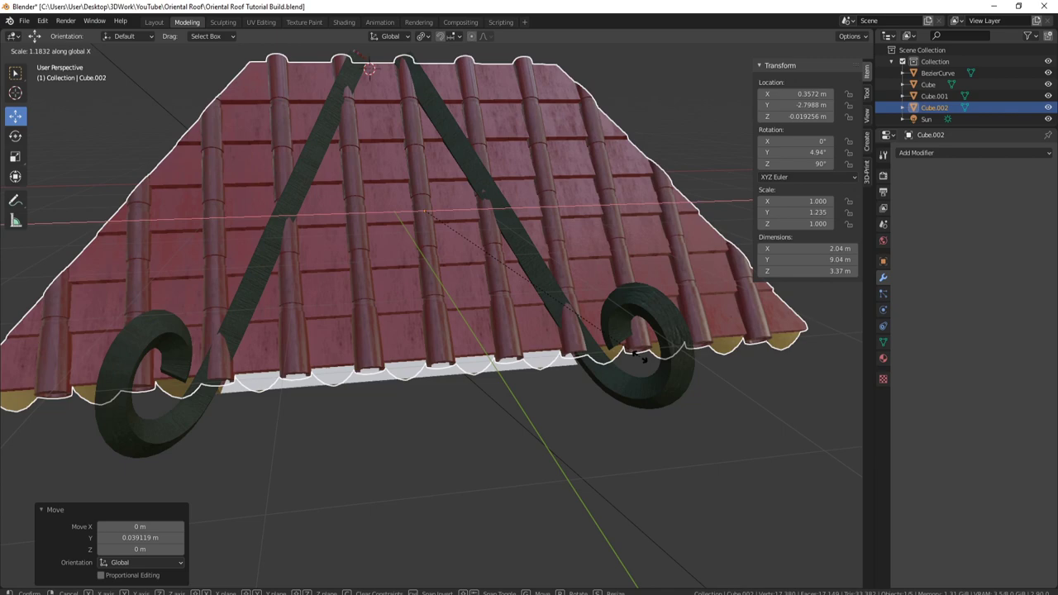
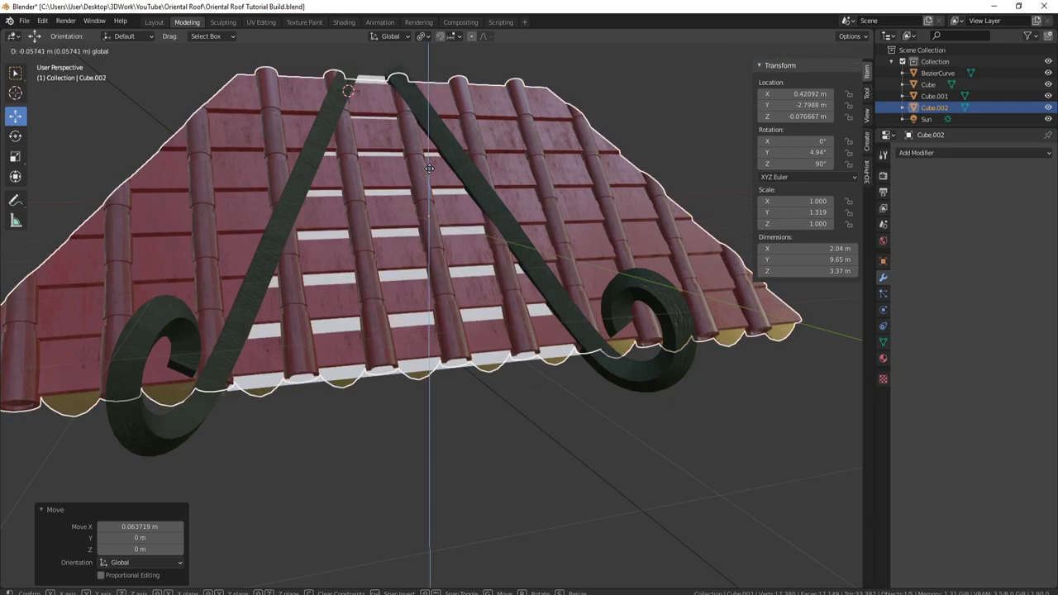
pyautogui.click(432, 171)
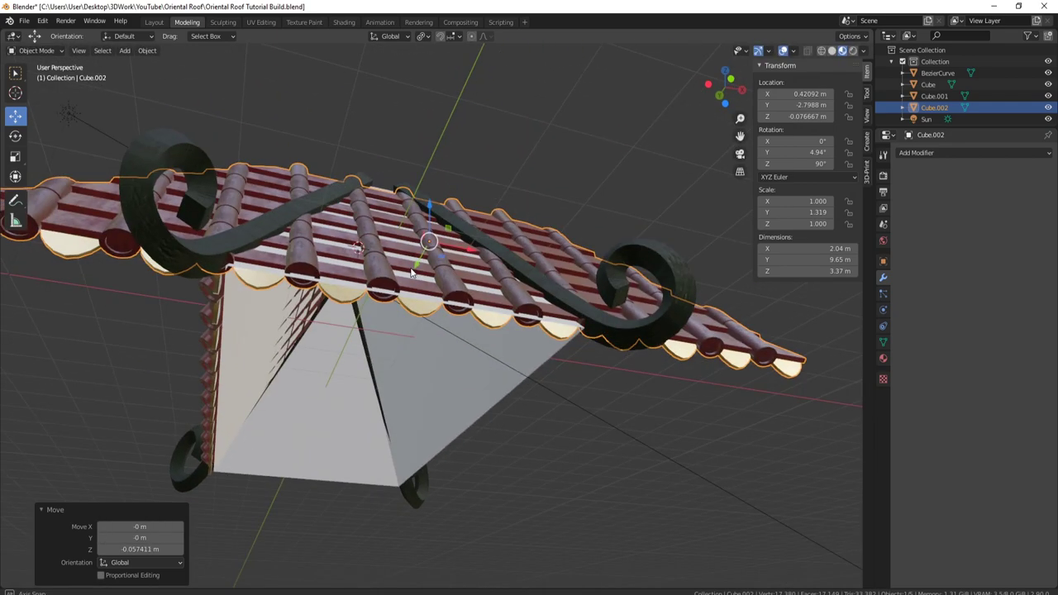
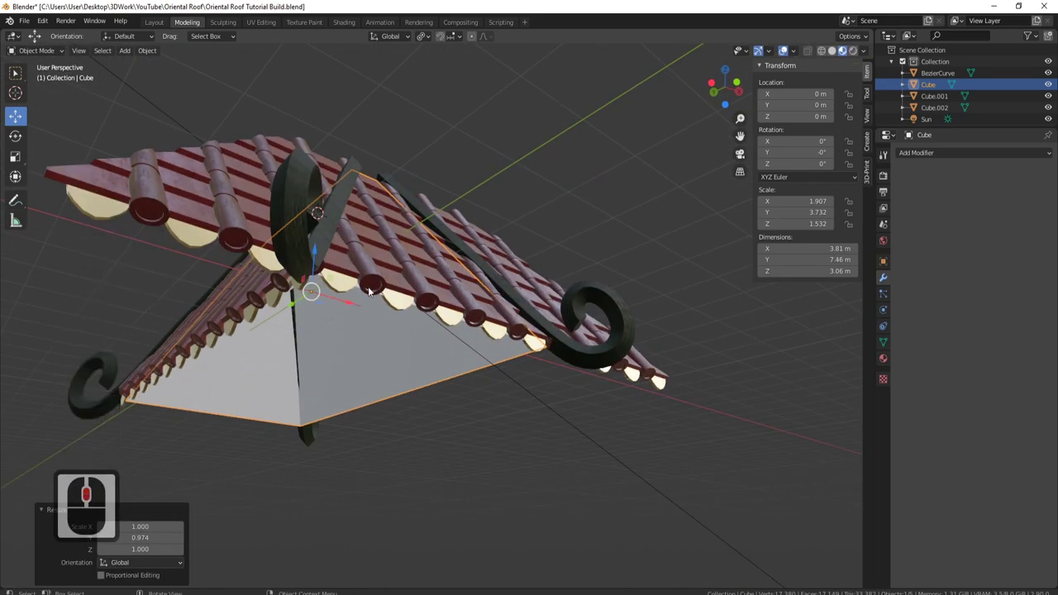
# Step: Resize the roof base along its length so the panels meet beneath the ridge arms
pyautogui.middleClick(381, 309)
pyautogui.scroll(3)
pyautogui.middleClick(487, 352)
pyautogui.press('s')
pyautogui.press('y')
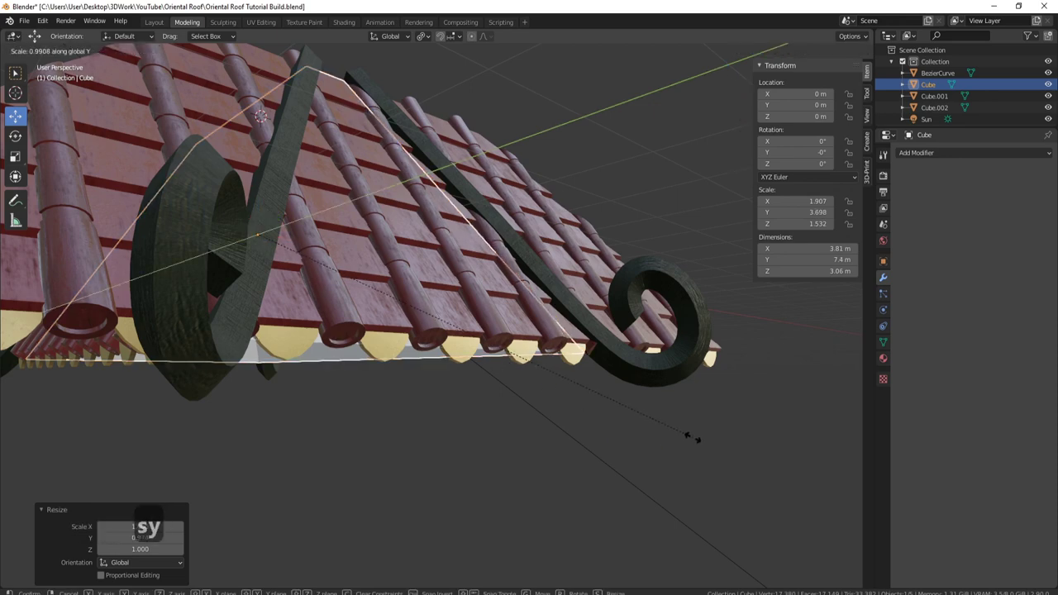
pyautogui.click(695, 439)
pyautogui.middleClick(554, 322)
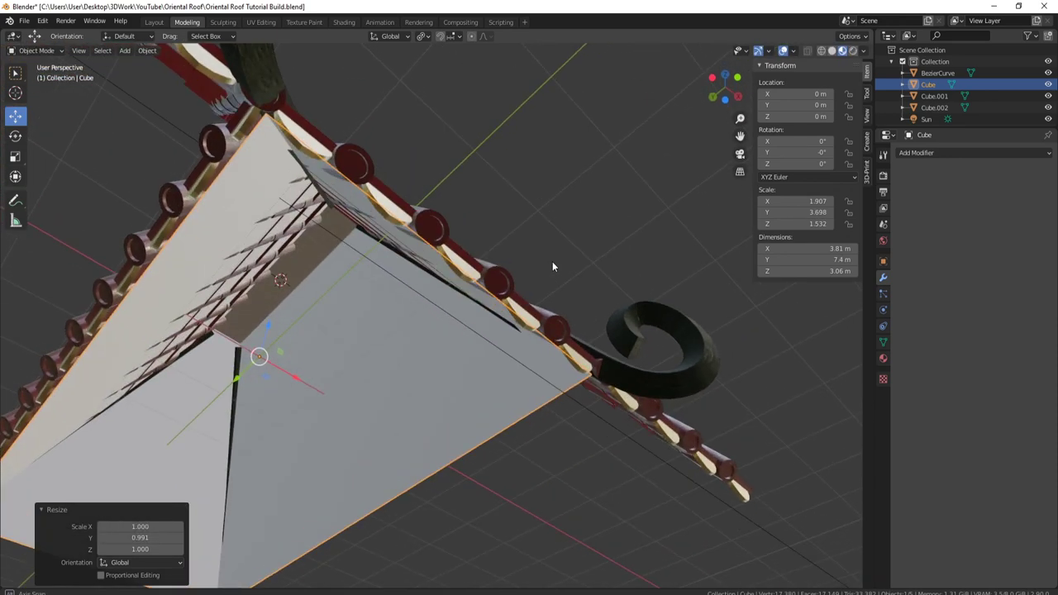
pyautogui.middleClick(510, 361)
# Step: Check the fit from front and side views, the end panel now 4.08 m long and 3.36 m tall
pyautogui.scroll(-3)
pyautogui.middleClick(493, 206)
pyautogui.press('3')
pyautogui.press('1')
pyautogui.scroll(3)
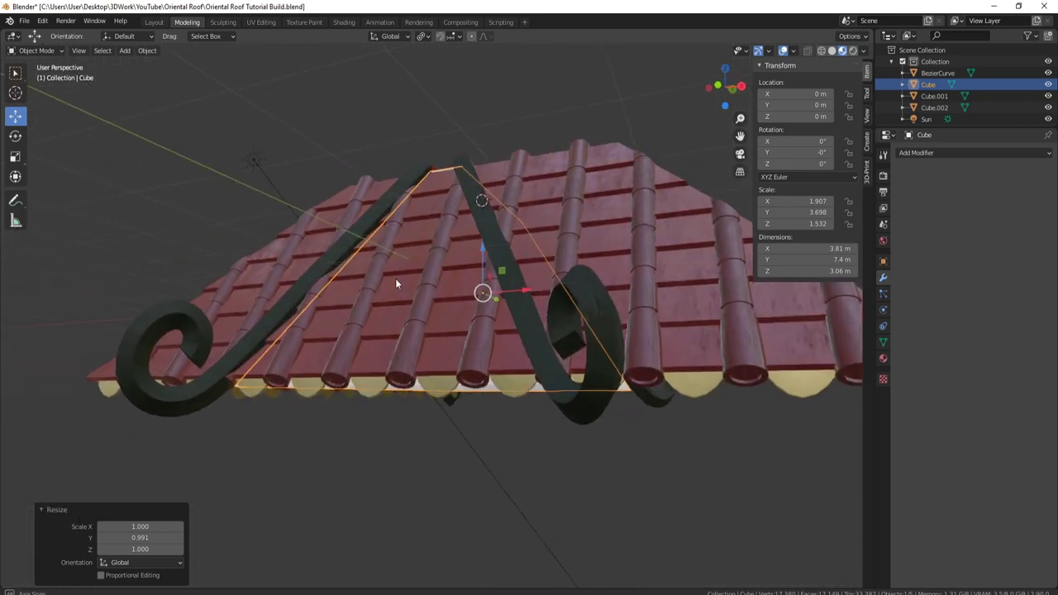
pyautogui.middleClick(304, 304)
pyautogui.middleClick(546, 273)
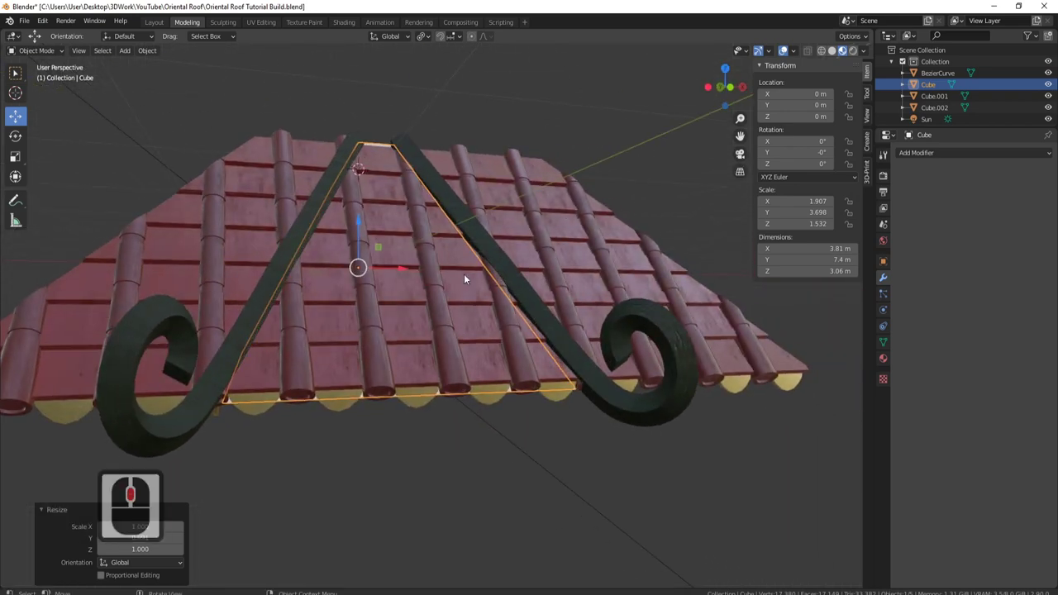
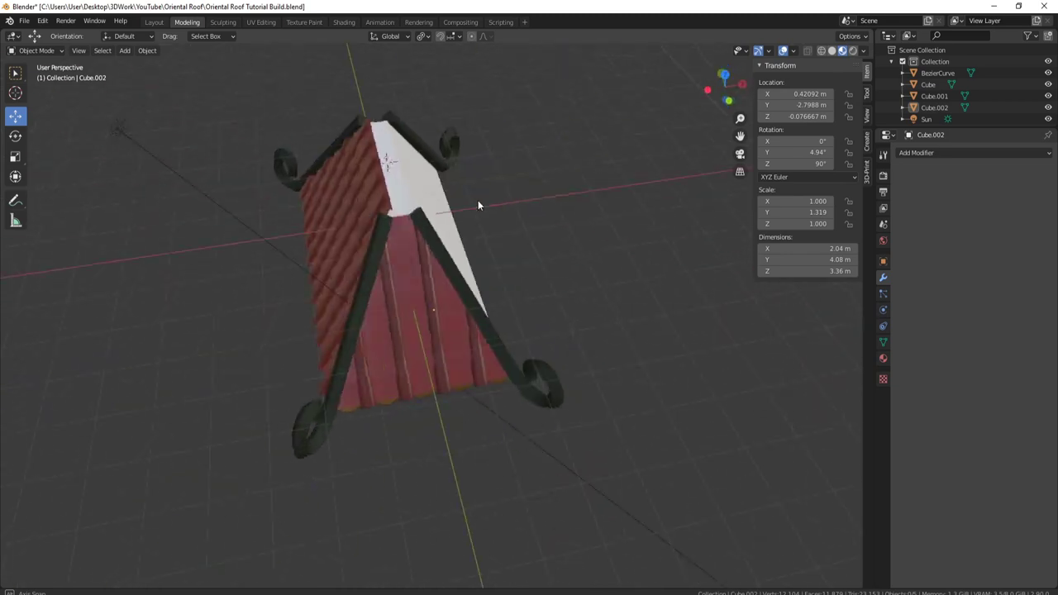
# Step: Orbit around the whole roof and select the first tiled roof half
pyautogui.middleClick(550, 189)
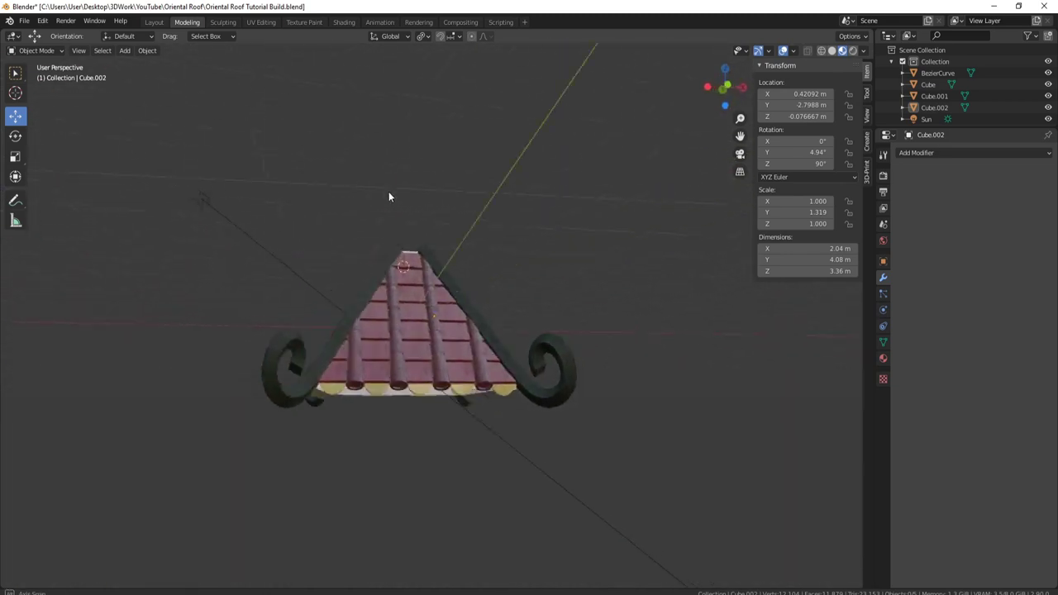
pyautogui.middleClick(467, 275)
pyautogui.click(279, 277)
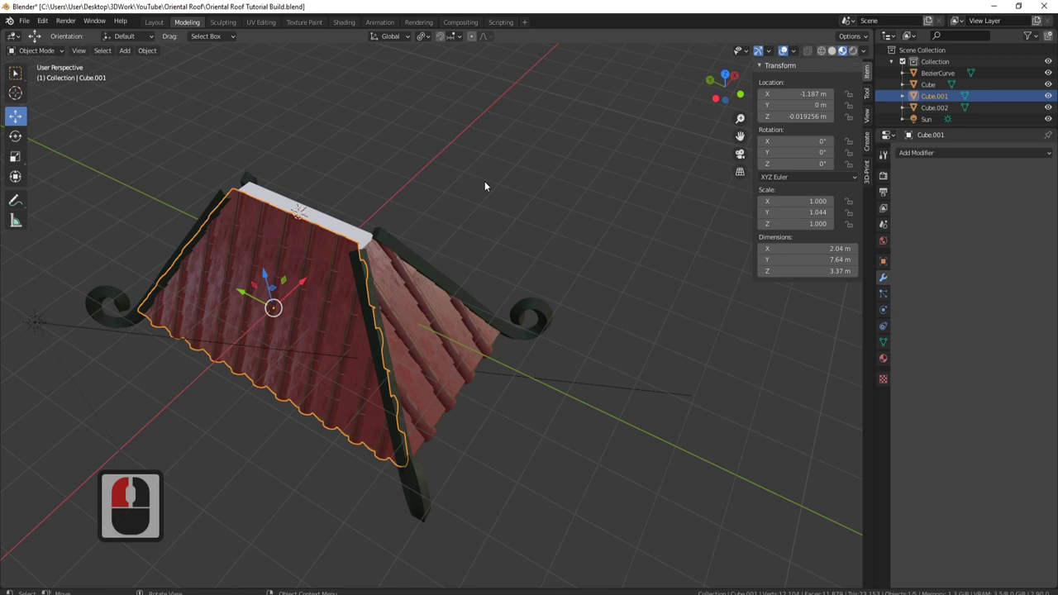
pyautogui.middleClick(422, 224)
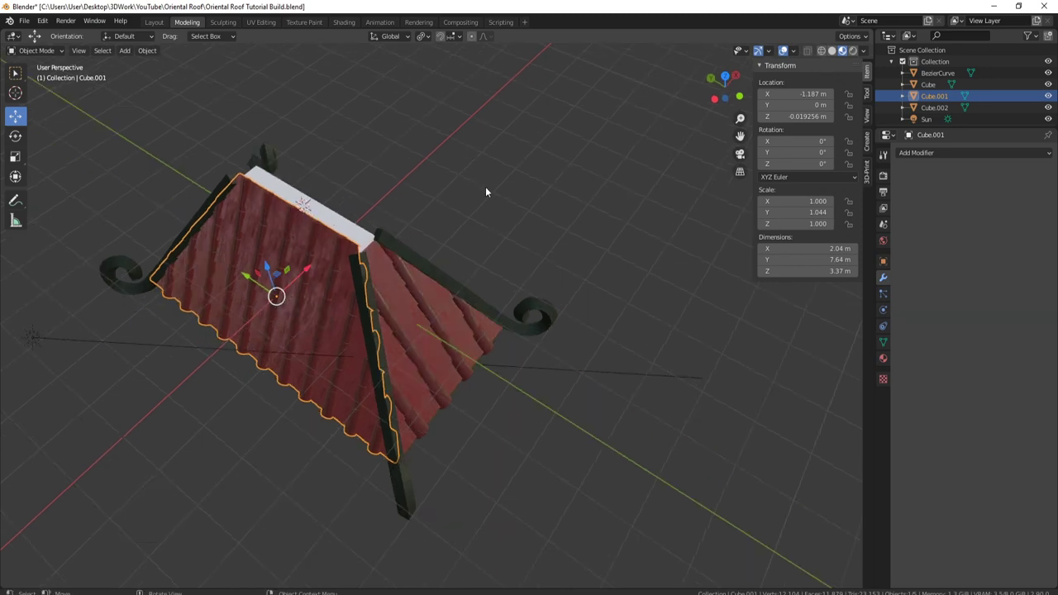
# Step: Set the origin of the side panel and the end panel to the 3D cursor at the roof's middle
pyautogui.rightClick(488, 191)
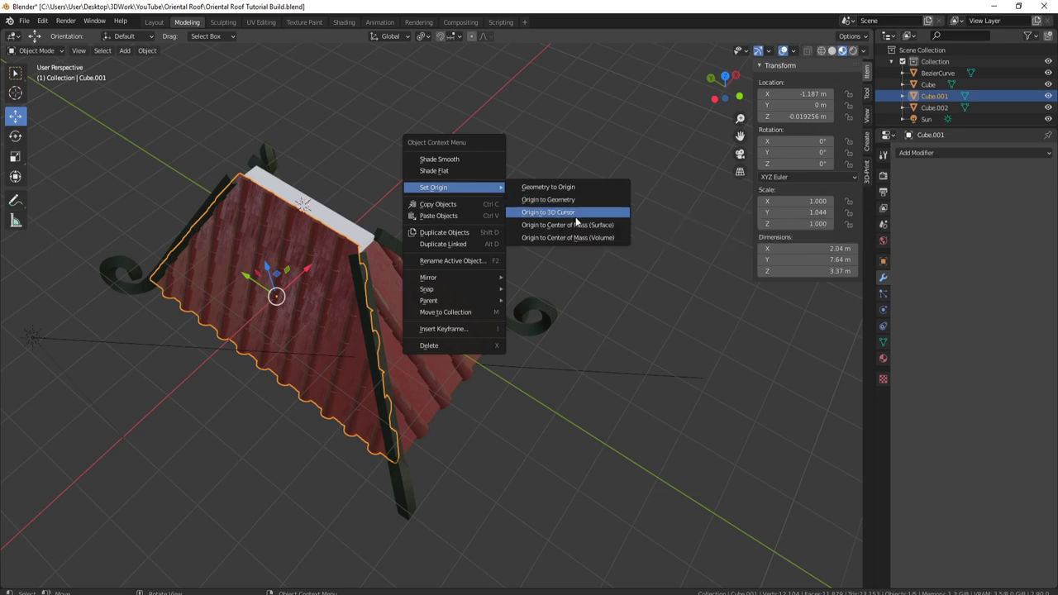
pyautogui.moveTo(579, 220); pyautogui.dragTo(525, 179)
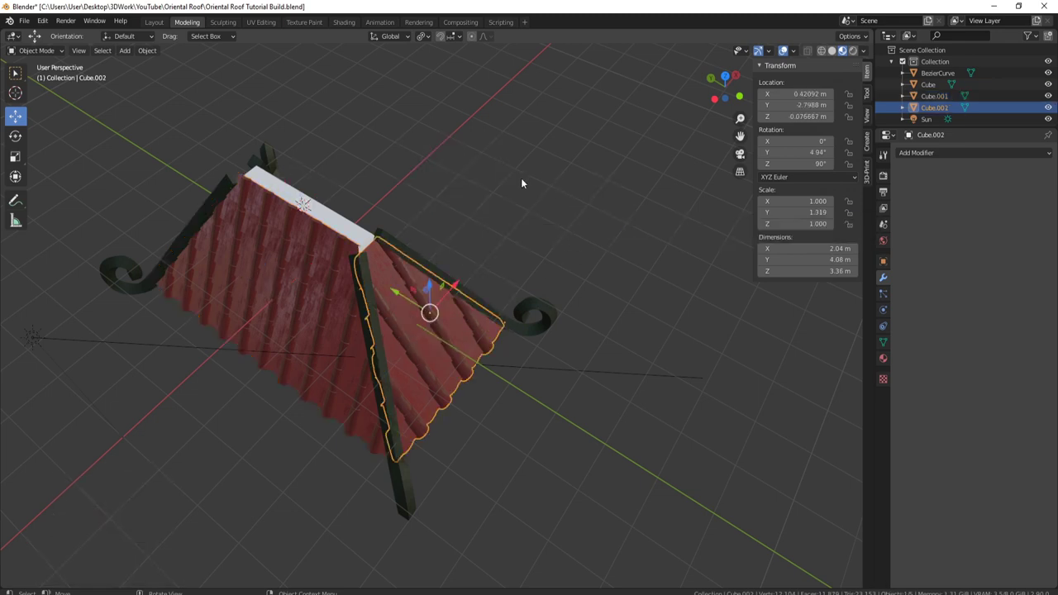
pyautogui.rightClick(524, 182)
pyautogui.click(621, 205)
pyautogui.click(732, 201)
# Step: Test a Mirror modifier on the end panel Cube.002 and inspect the result around the roof
pyautogui.click(931, 157)
pyautogui.moveTo(856, 276); pyautogui.dragTo(360, 214)
pyautogui.middleClick(359, 214)
pyautogui.moveTo(437, 292); pyautogui.dragTo(854, 271)
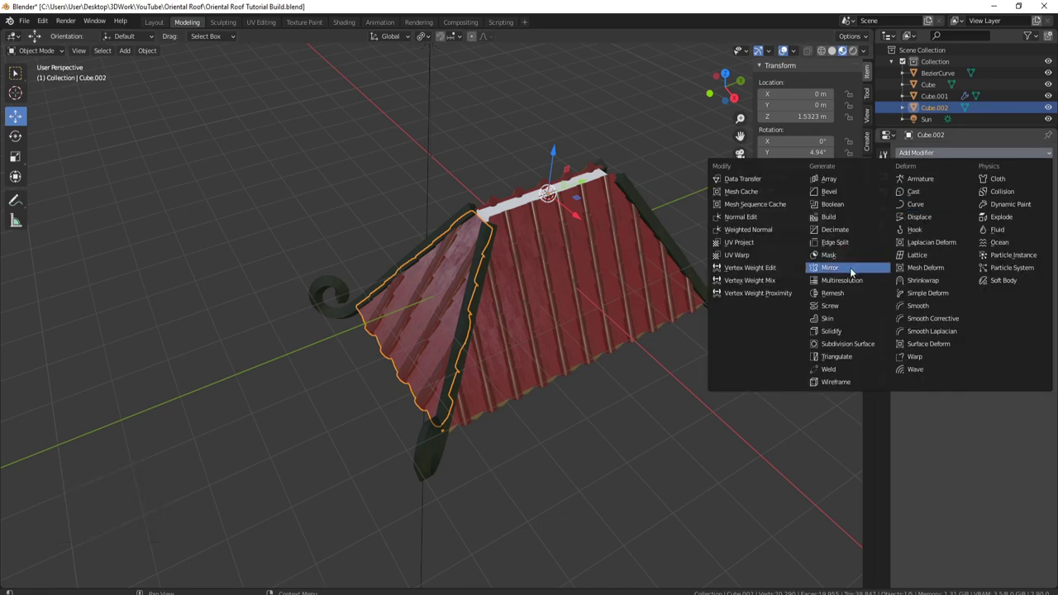
pyautogui.click(561, 249)
pyautogui.moveTo(493, 236); pyautogui.dragTo(502, 185)
pyautogui.middleClick(500, 216)
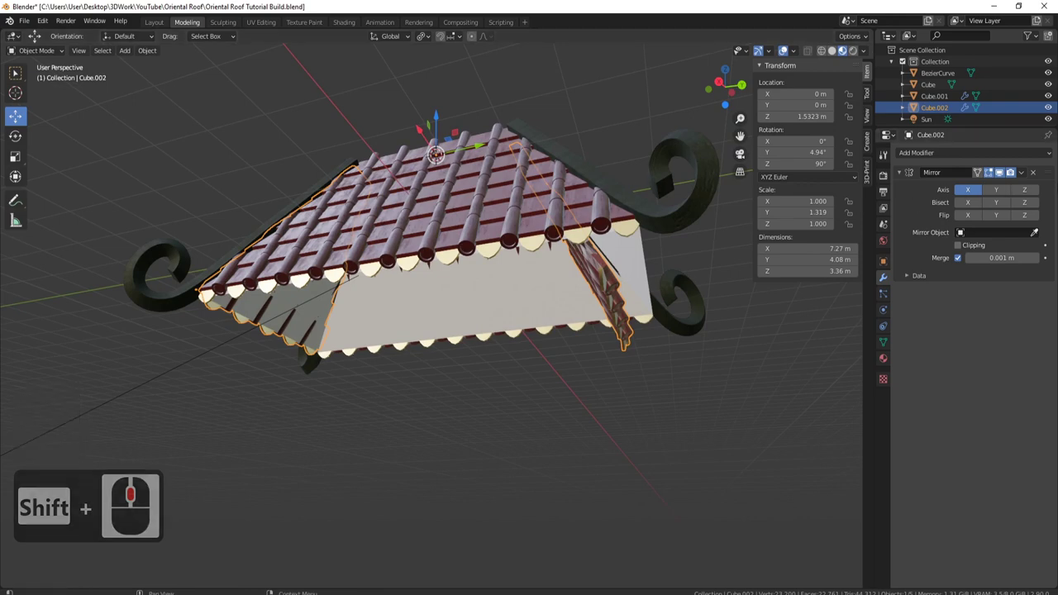
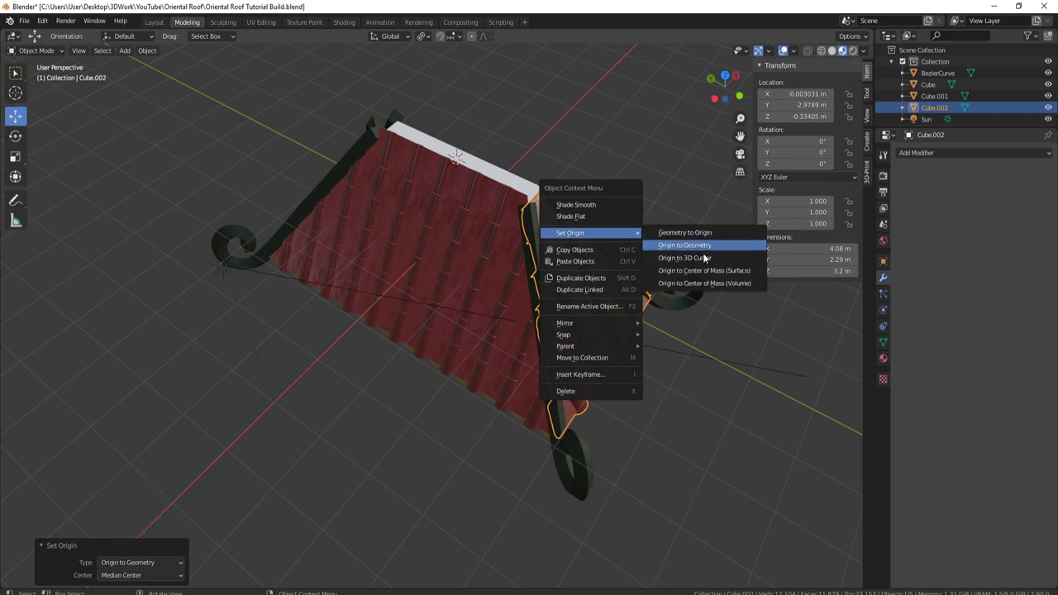
# Step: Add an X-axis Mirror modifier to the tiled side panel Cube.001
pyautogui.click(706, 263)
pyautogui.click(442, 252)
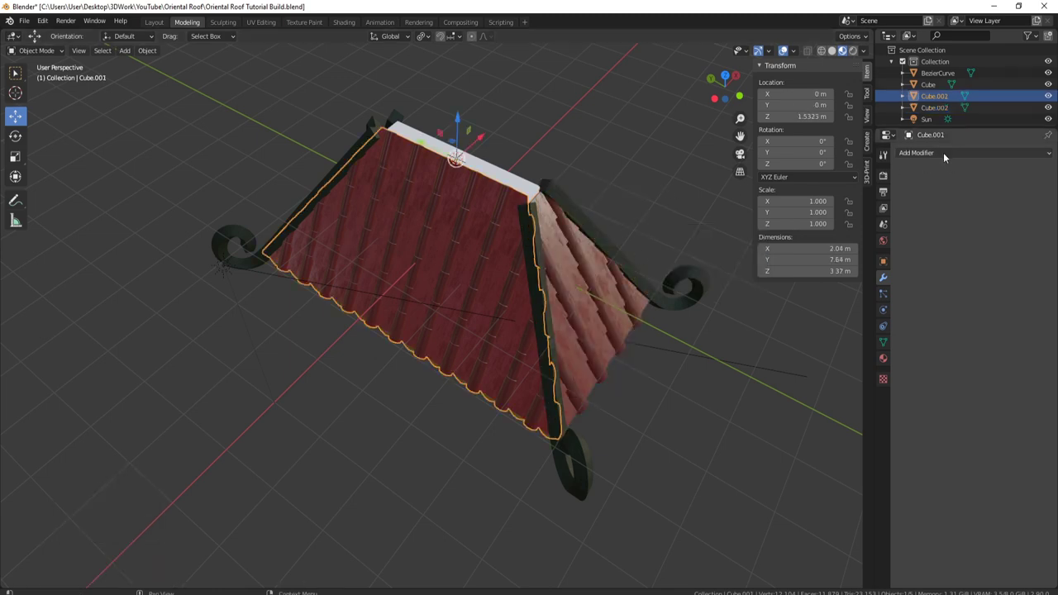
pyautogui.click(946, 156)
pyautogui.click(851, 269)
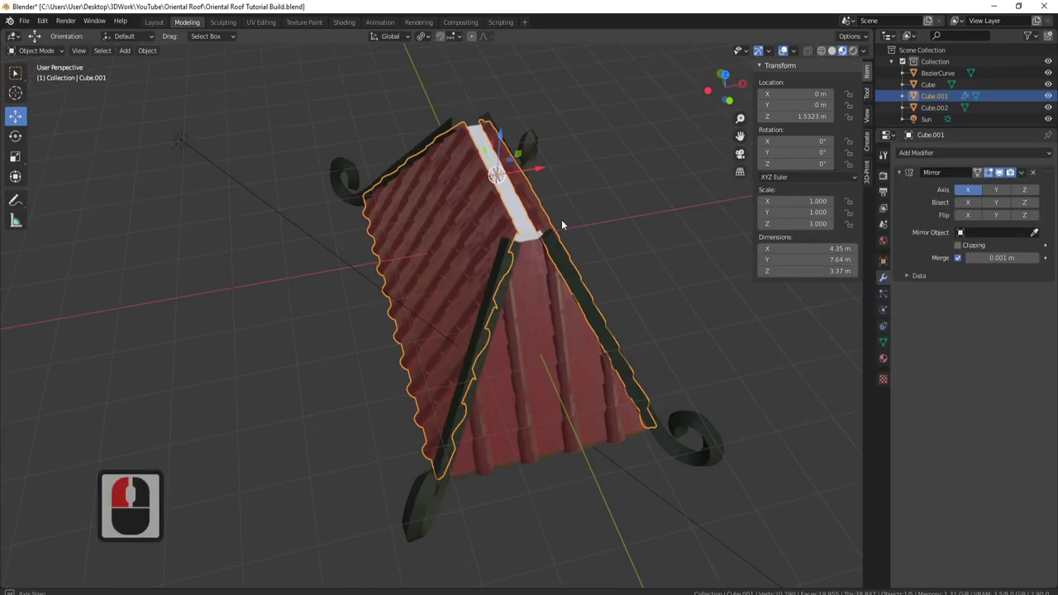
# Step: Add a Mirror modifier to the end panel Cube.002 and switch its axis to Y
pyautogui.middleClick(518, 248)
pyautogui.click(482, 350)
pyautogui.moveTo(945, 156); pyautogui.dragTo(846, 267)
pyautogui.click(846, 269)
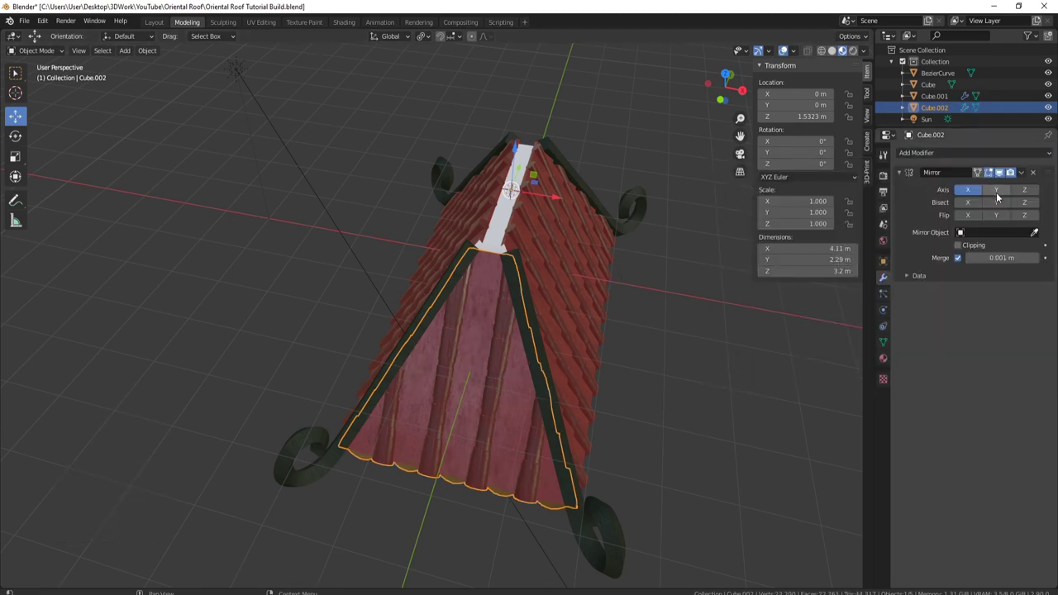
pyautogui.moveTo(1000, 197); pyautogui.dragTo(507, 200)
pyautogui.moveTo(484, 191); pyautogui.dragTo(626, 249)
pyautogui.press('a')
pyautogui.press('a')
# Step: Orbit around the roof to check that all four tiled faces are complete
pyautogui.middleClick(576, 279)
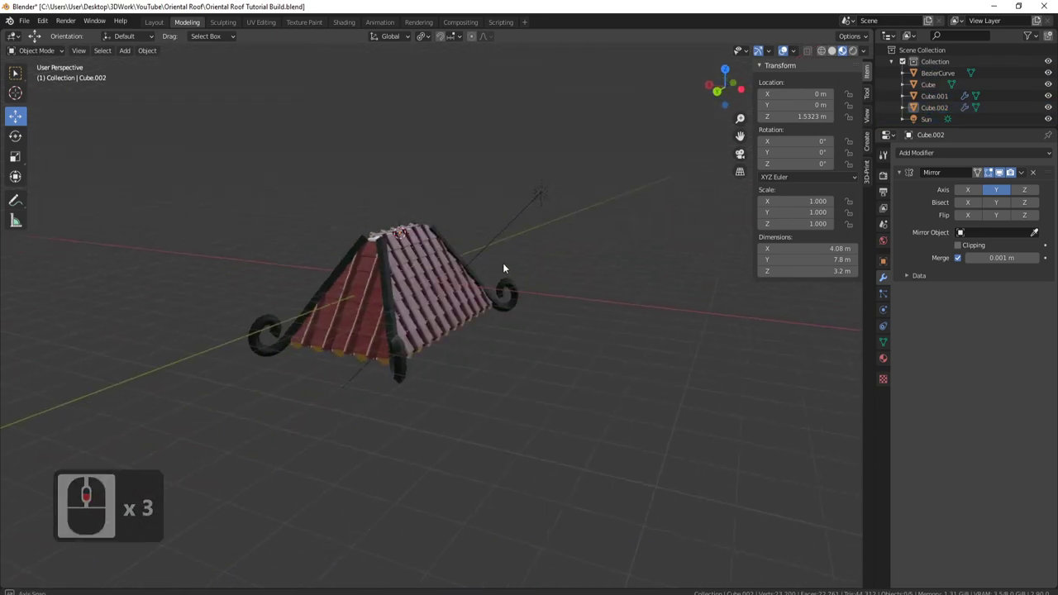
pyautogui.scroll(3)
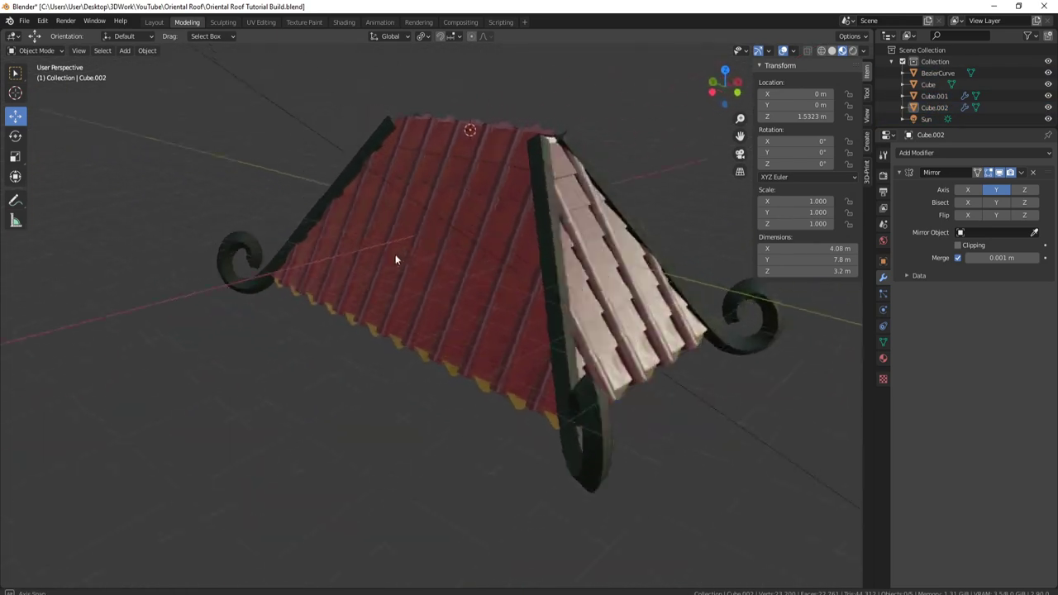
pyautogui.middleClick(467, 248)
pyautogui.scroll(3)
pyautogui.middleClick(468, 262)
pyautogui.moveTo(447, 267); pyautogui.dragTo(417, 307)
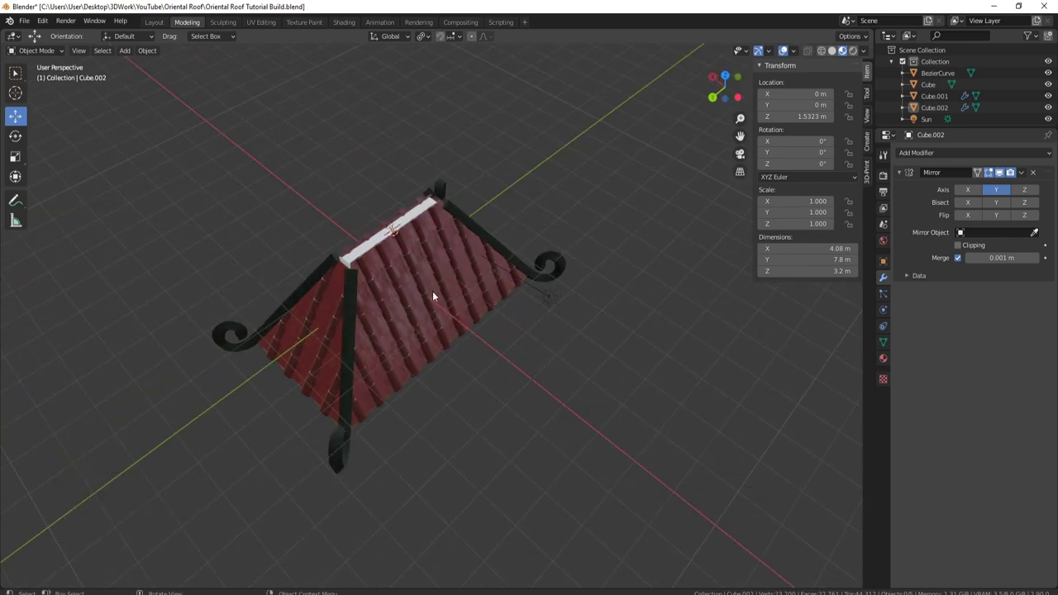
pyautogui.moveTo(437, 261); pyautogui.dragTo(531, 242)
pyautogui.middleClick(504, 240)
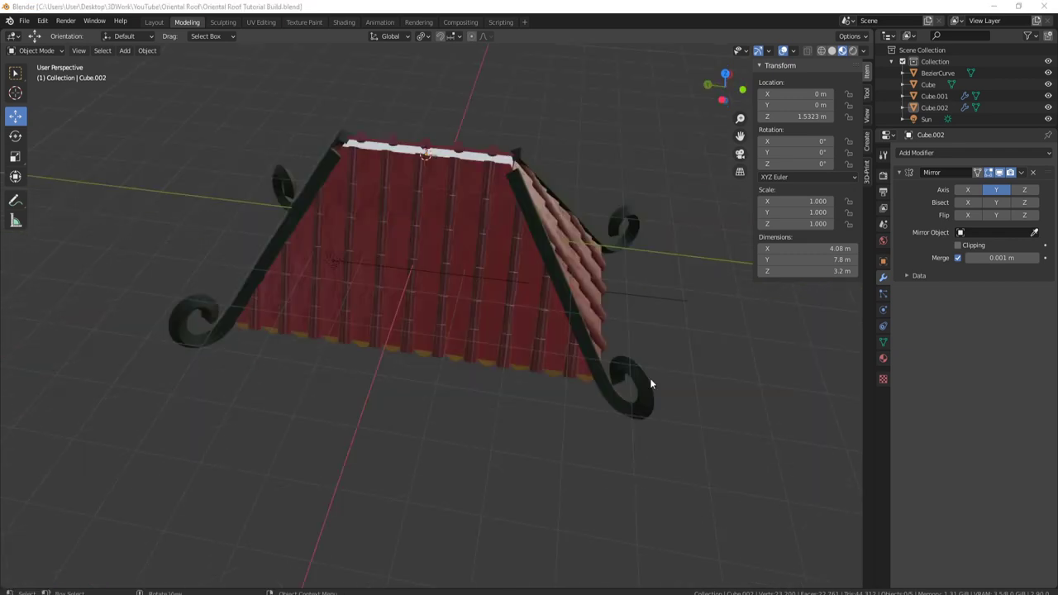
pyautogui.middleClick(534, 304)
pyautogui.middleClick(468, 342)
pyautogui.middleClick(480, 344)
pyautogui.moveTo(508, 306); pyautogui.dragTo(453, 206)
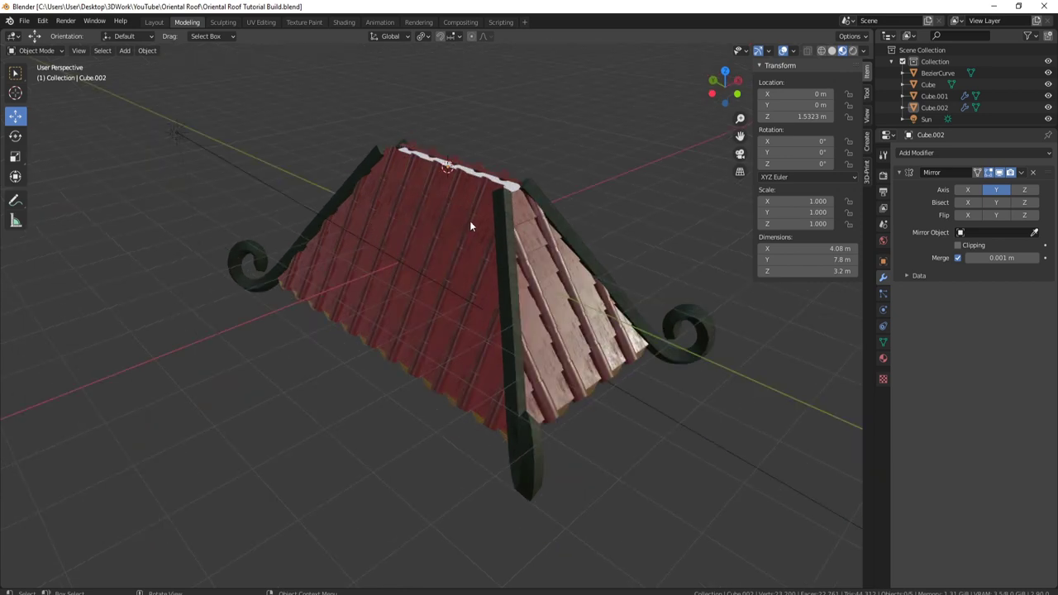
pyautogui.middleClick(539, 241)
pyautogui.middleClick(508, 238)
pyautogui.middleClick(569, 234)
pyautogui.middleClick(564, 242)
pyautogui.middleClick(557, 282)
pyautogui.middleClick(555, 284)
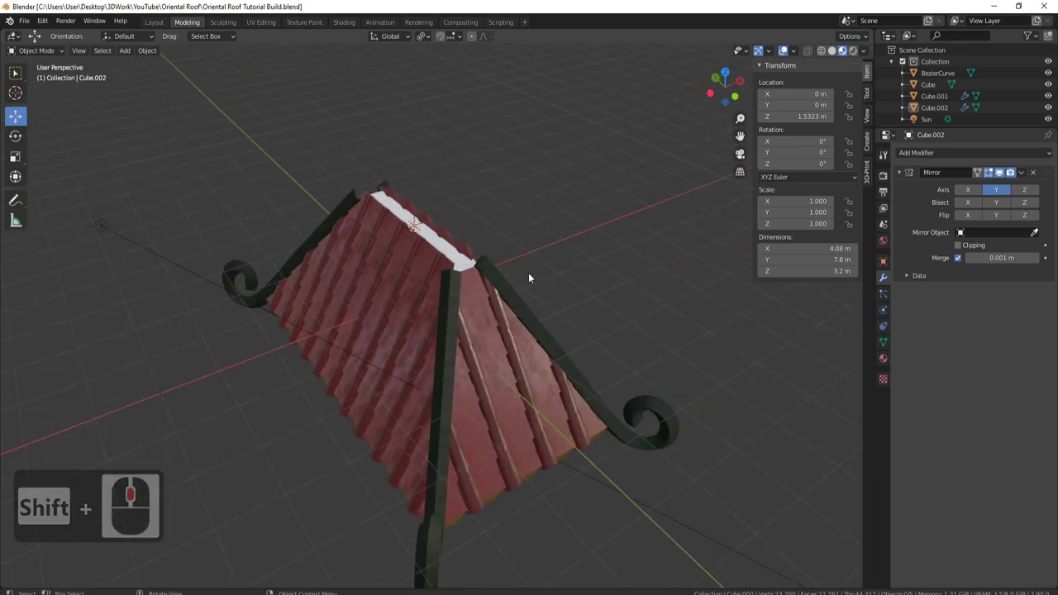
pyautogui.middleClick(525, 282)
pyautogui.middleClick(987, 200)
# Step: Apply the Mirror modifiers on the end panel and the side panel with Ctrl+A
pyautogui.press('ctrl+a')
pyautogui.click(470, 356)
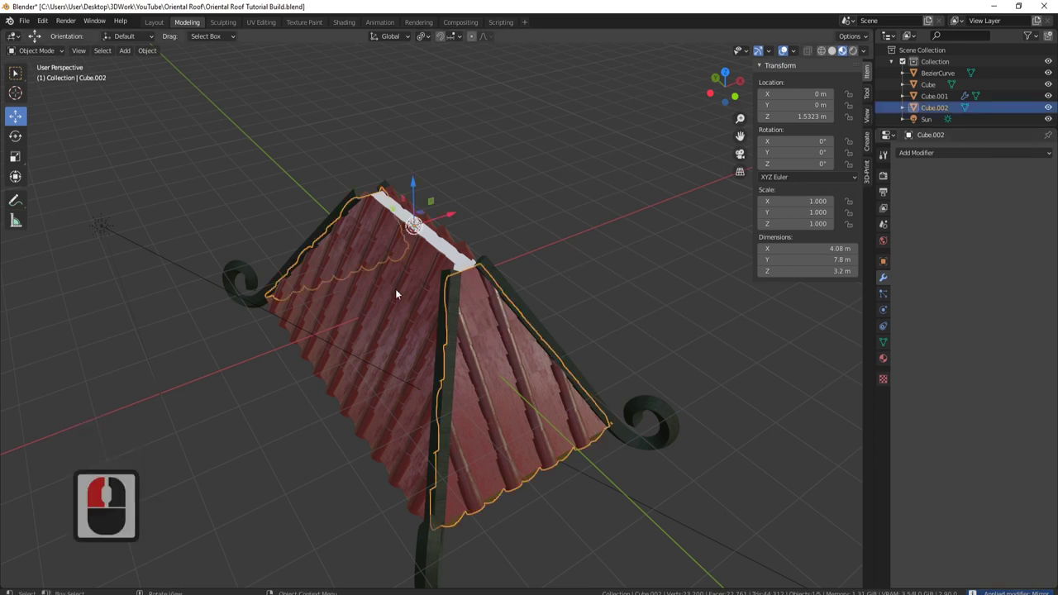
pyautogui.click(384, 306)
pyautogui.press('ctrl+a')
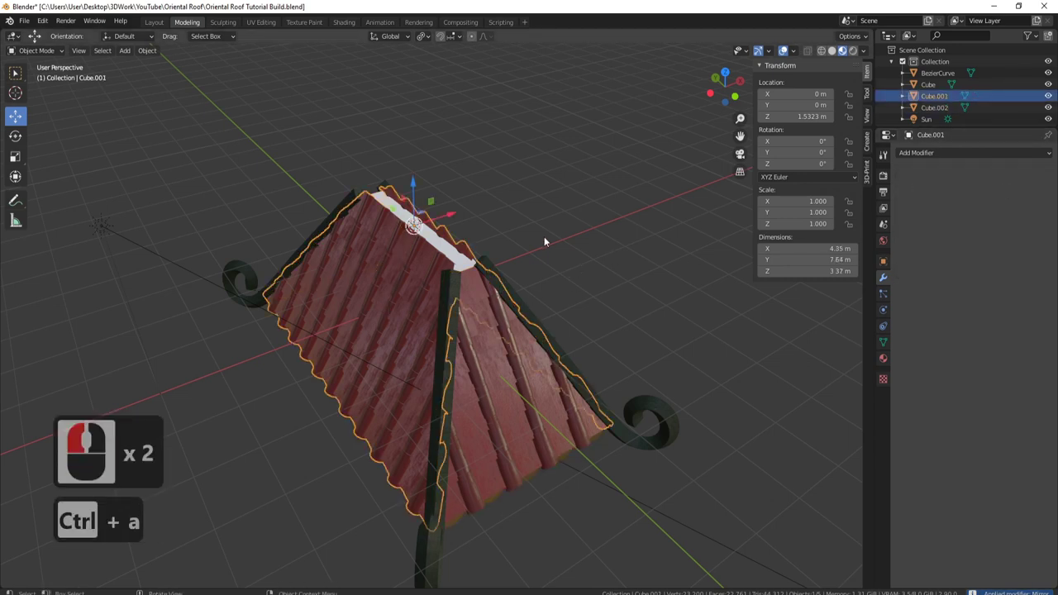
# Step: Join both panels into one roof mesh with Ctrl+J and select all its geometry in Edit Mode
pyautogui.middleClick(605, 271)
pyautogui.middleClick(434, 296)
pyautogui.middleClick(376, 299)
pyautogui.middleClick(440, 341)
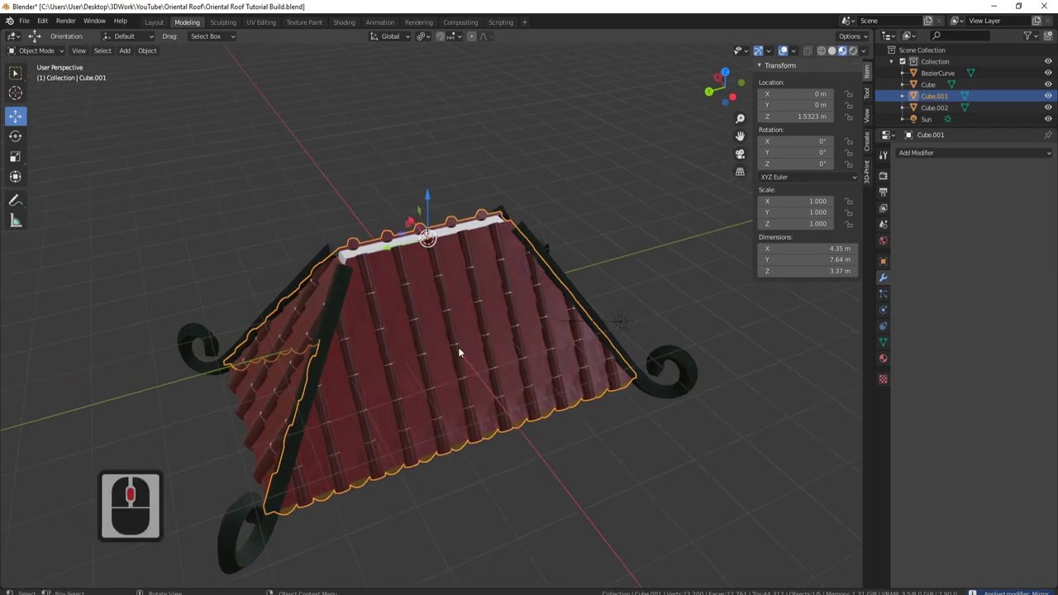
pyautogui.middleClick(319, 384)
pyautogui.click(281, 378)
pyautogui.middleClick(505, 293)
pyautogui.press('ctrl+j')
pyautogui.middleClick(508, 311)
pyautogui.press('Tab')
pyautogui.press('a')
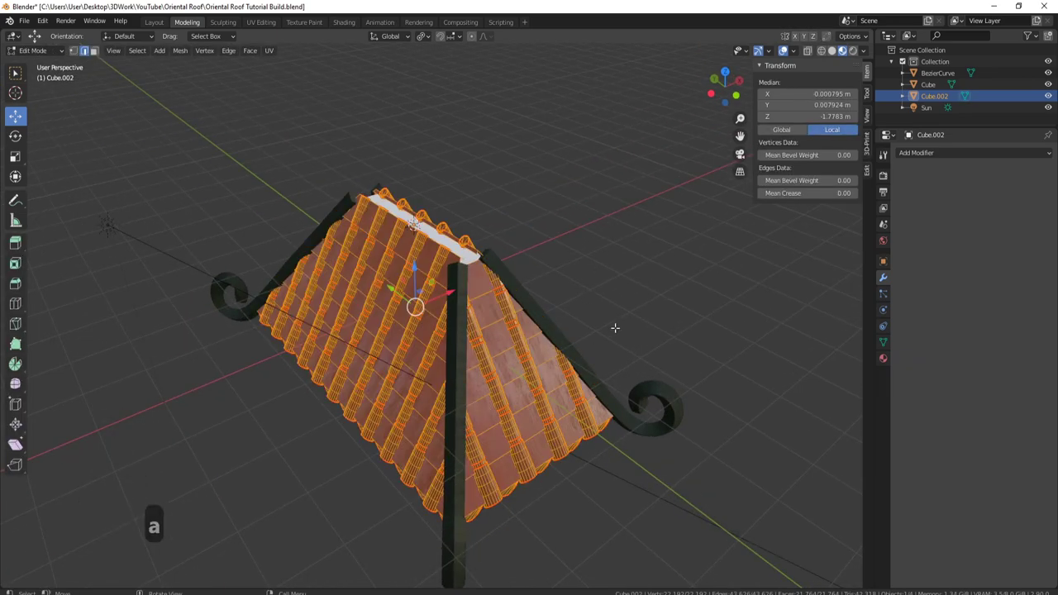
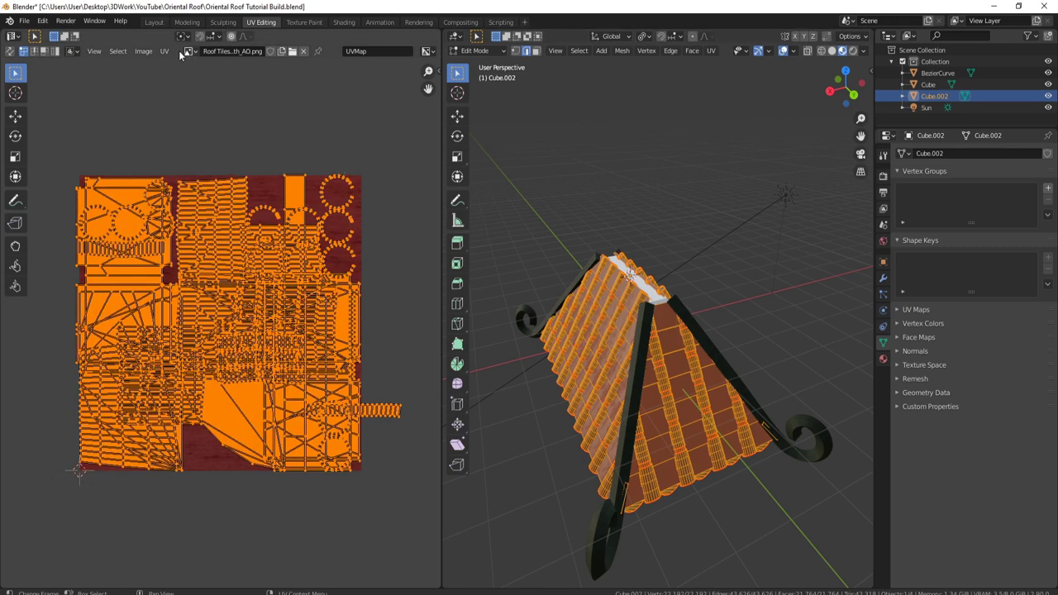
# Step: Unwrap the merged roof's UVs and scale the islands about 2.33×
pyautogui.click(169, 54)
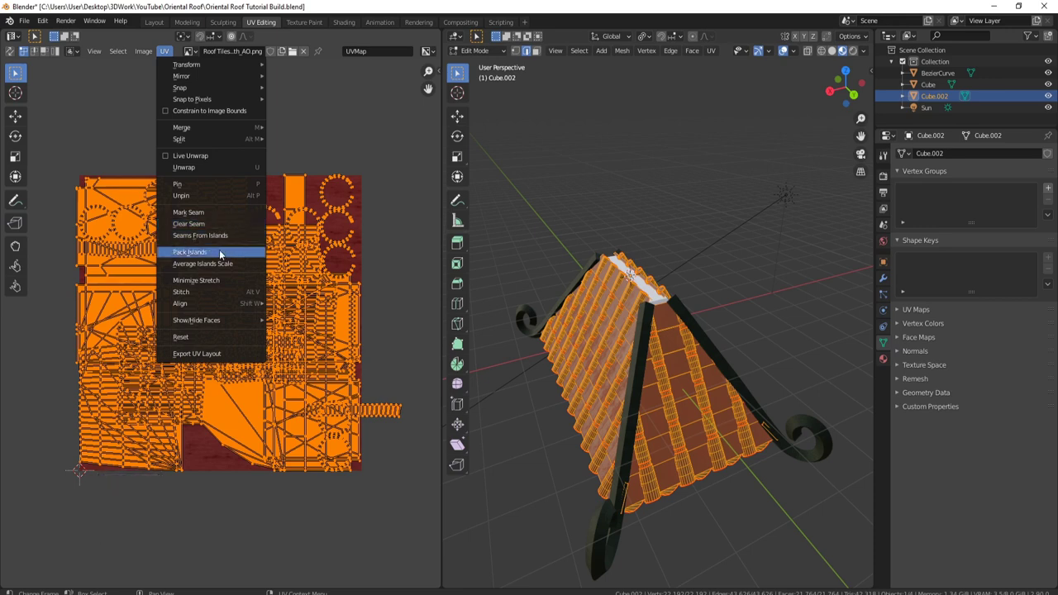
pyautogui.click(221, 254)
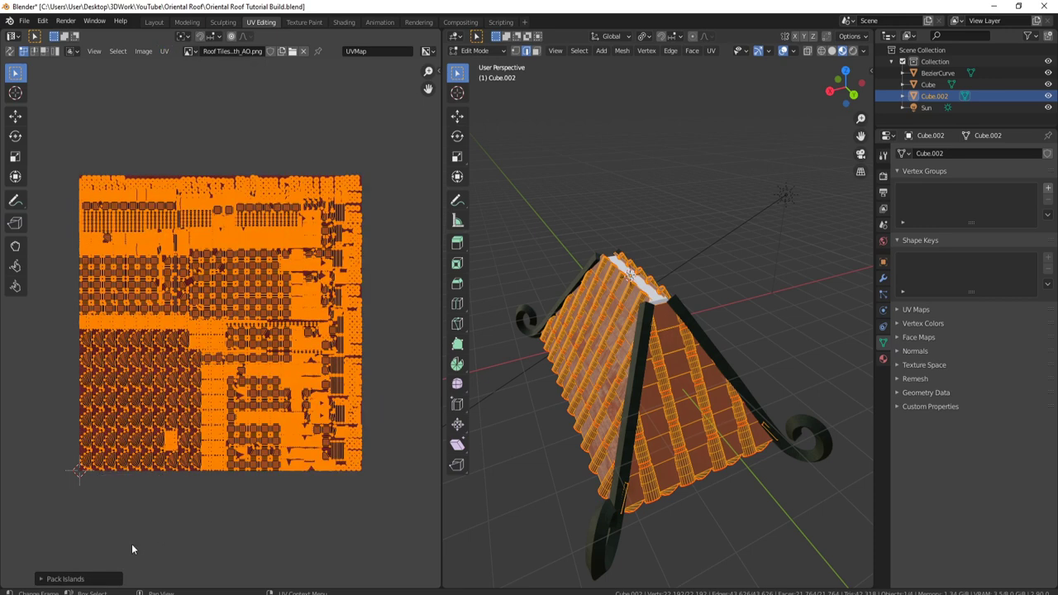
pyautogui.moveTo(44, 582); pyautogui.dragTo(104, 568)
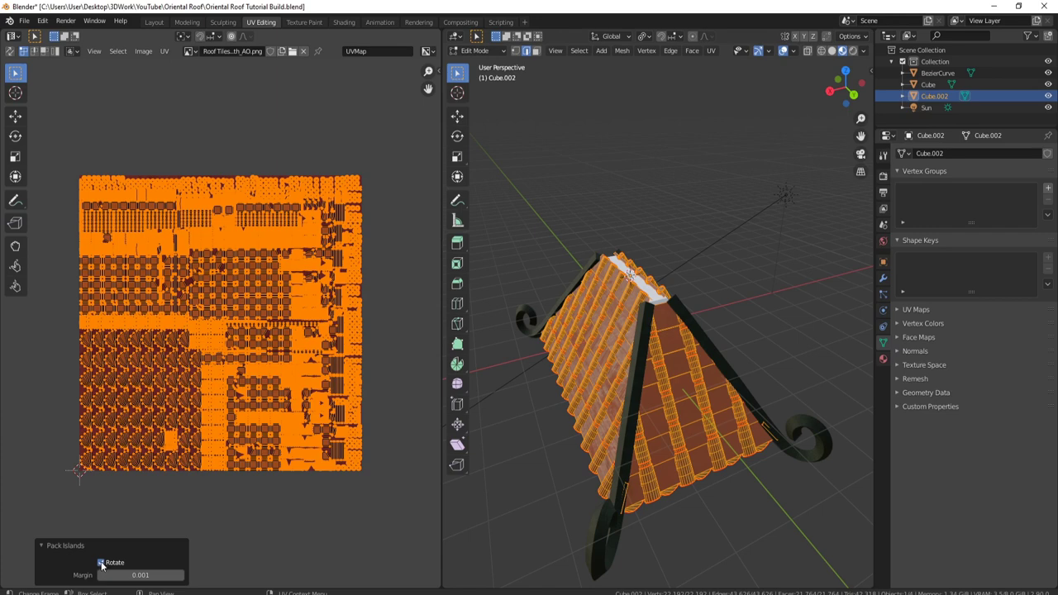
pyautogui.click(105, 566)
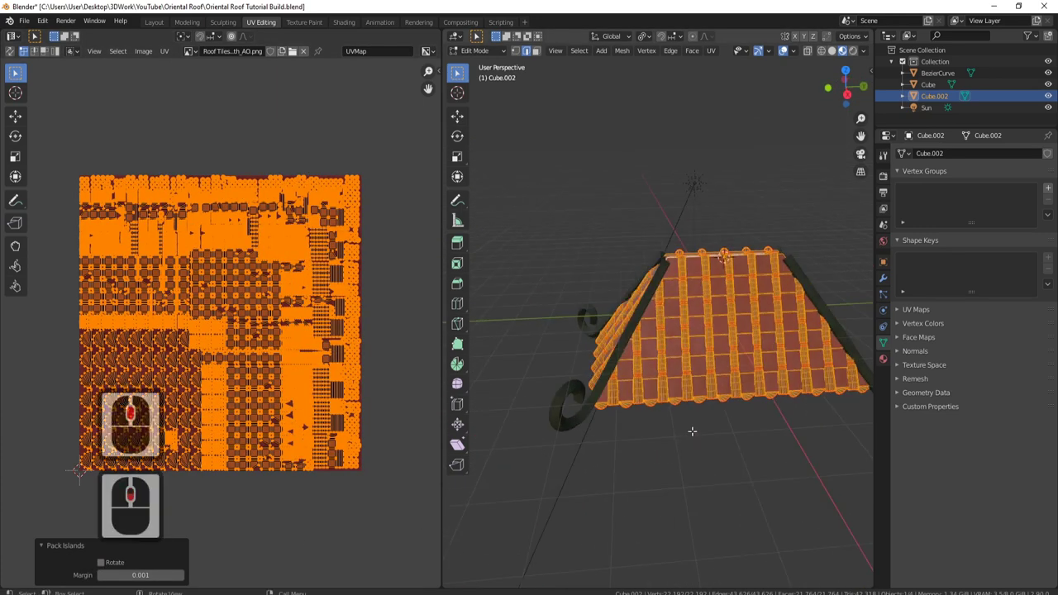
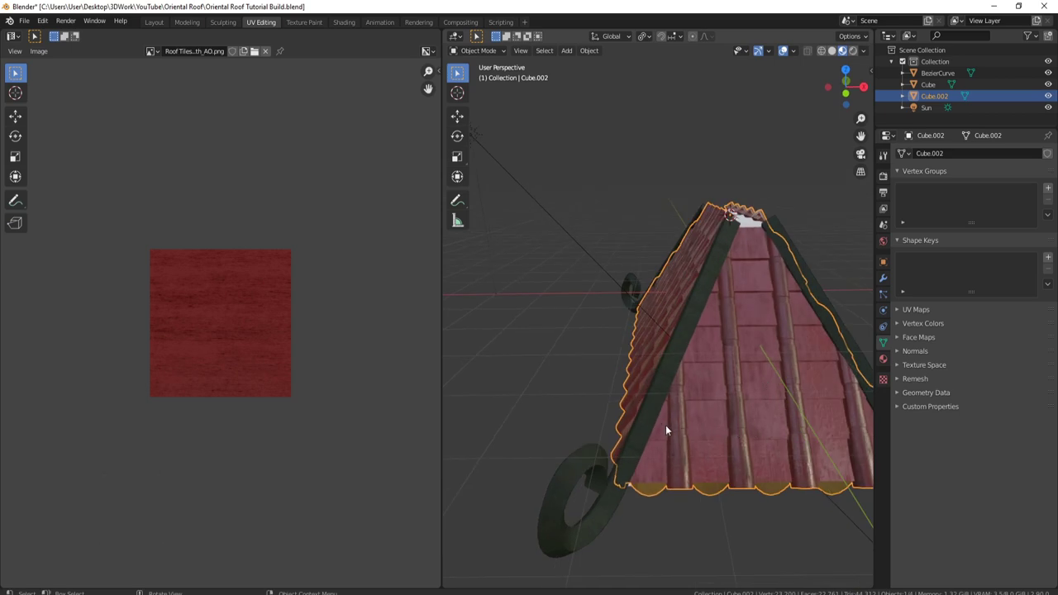
# Step: Inspect the roof in the viewport and select the curled ridge arm curve
pyautogui.middleClick(707, 430)
pyautogui.middleClick(643, 417)
pyautogui.middleClick(624, 355)
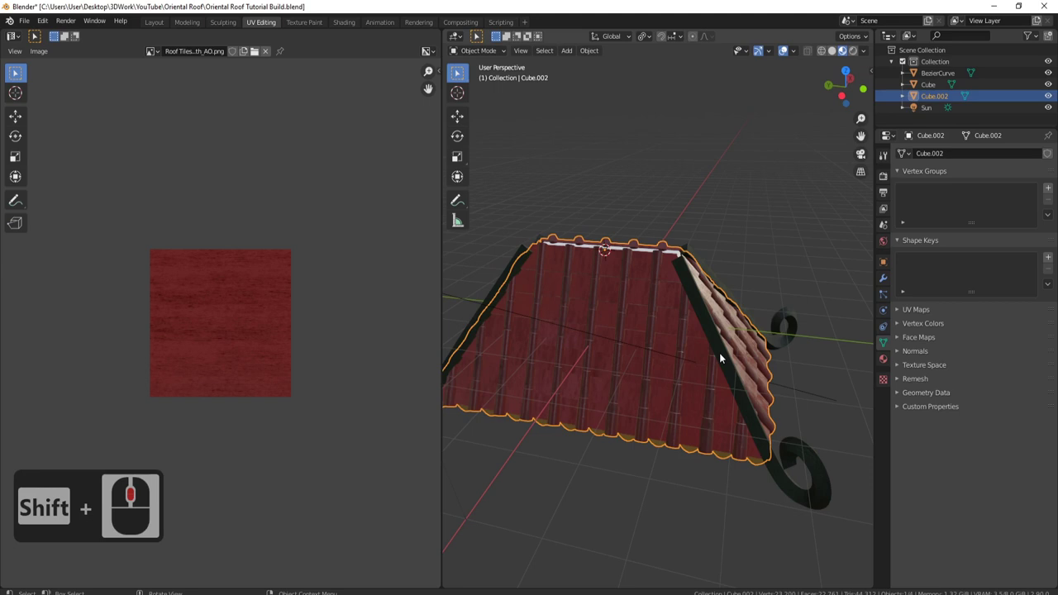
pyautogui.click(723, 356)
pyautogui.press('Tab')
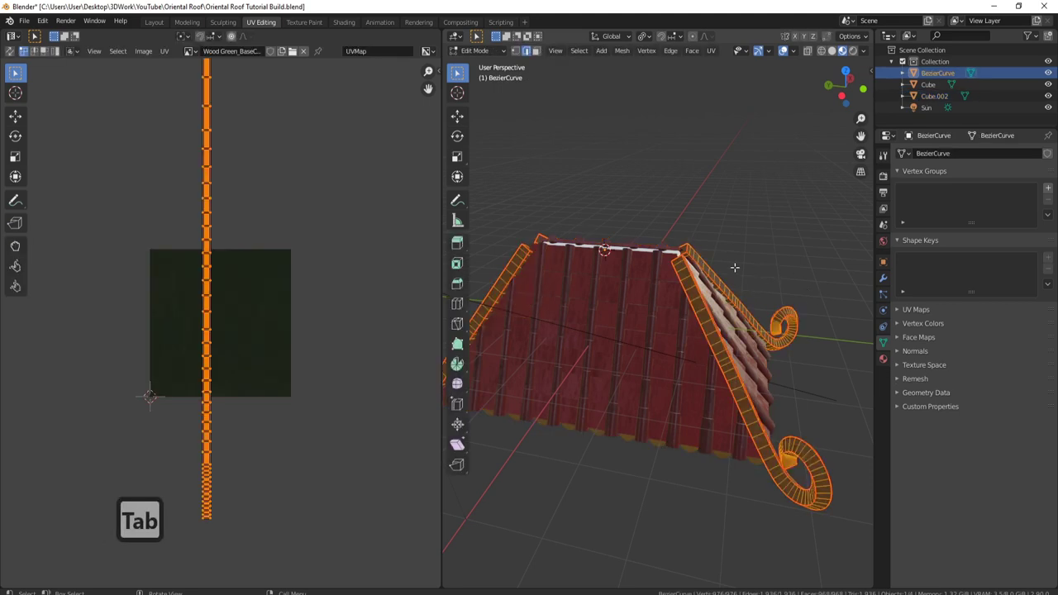
pyautogui.press('a')
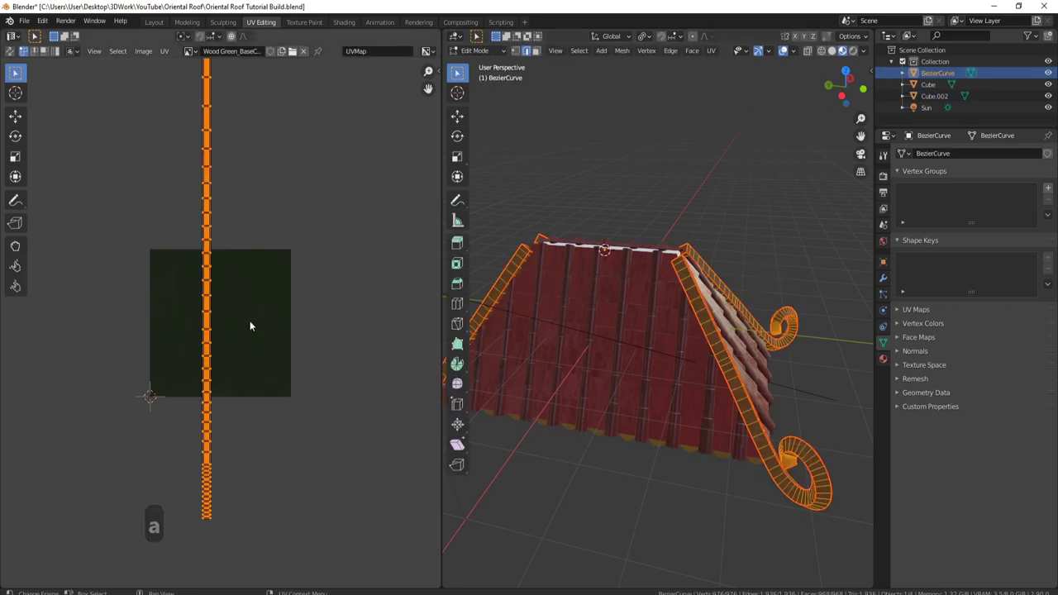
pyautogui.click(167, 56)
pyautogui.click(211, 258)
pyautogui.scroll(3)
pyautogui.scroll(-3)
pyautogui.scroll(-3)
pyautogui.press('s')
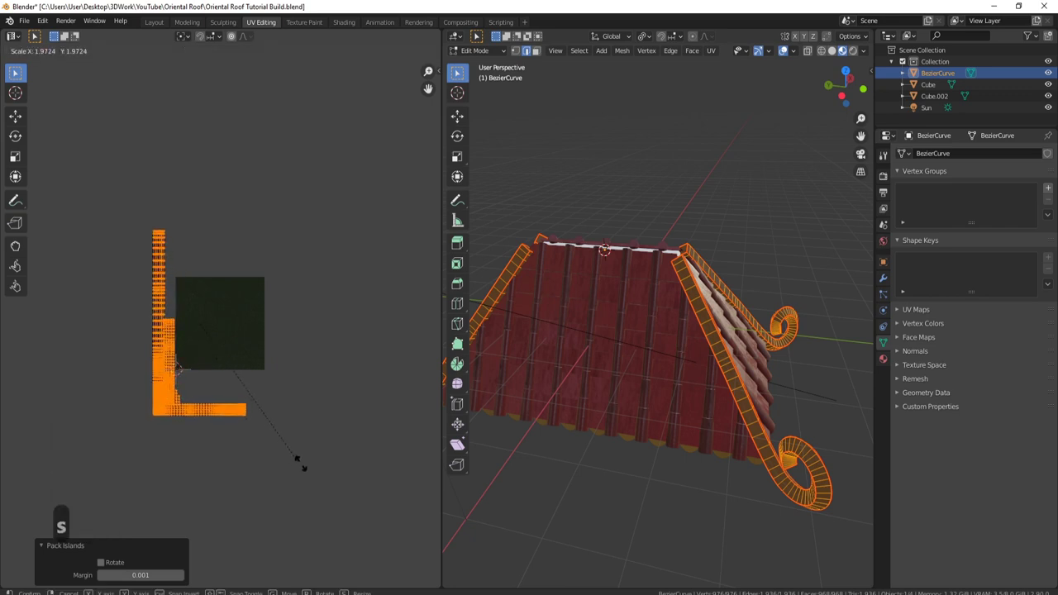
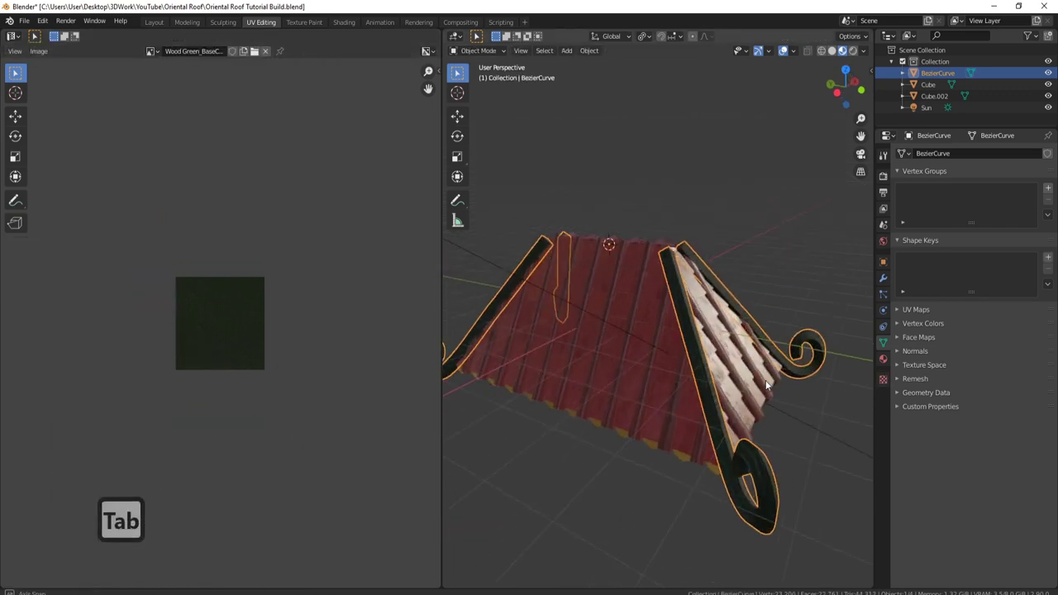
pyautogui.press('Tab')
pyautogui.press('s')
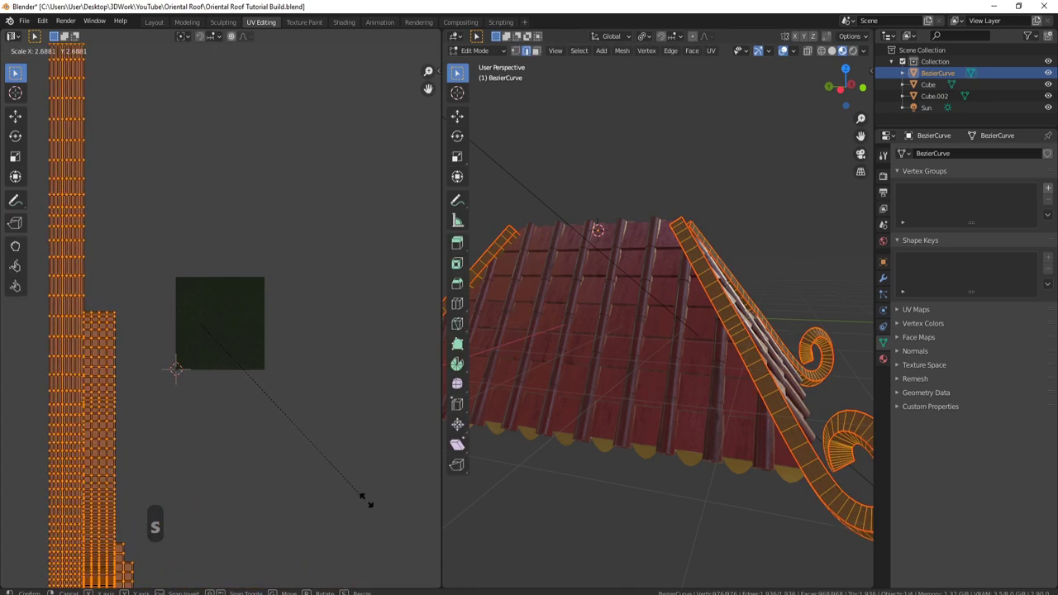
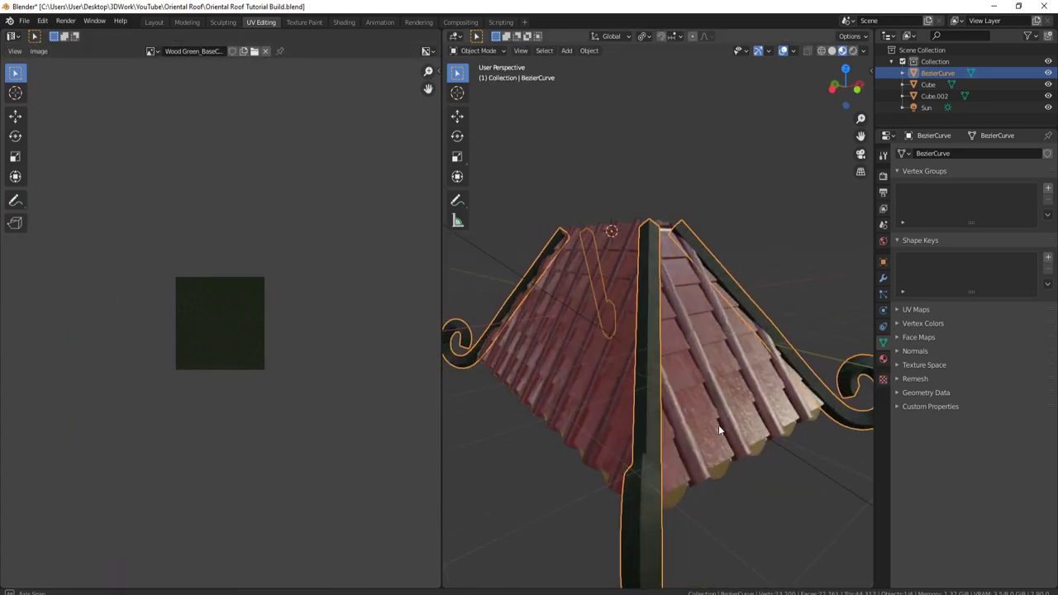
pyautogui.middleClick(674, 427)
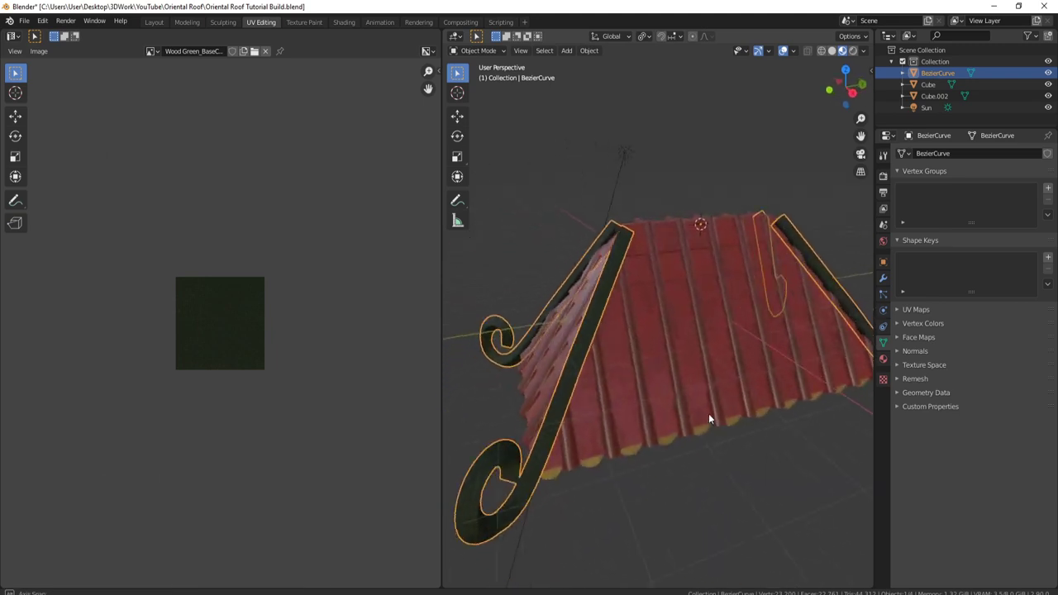
pyautogui.middleClick(676, 418)
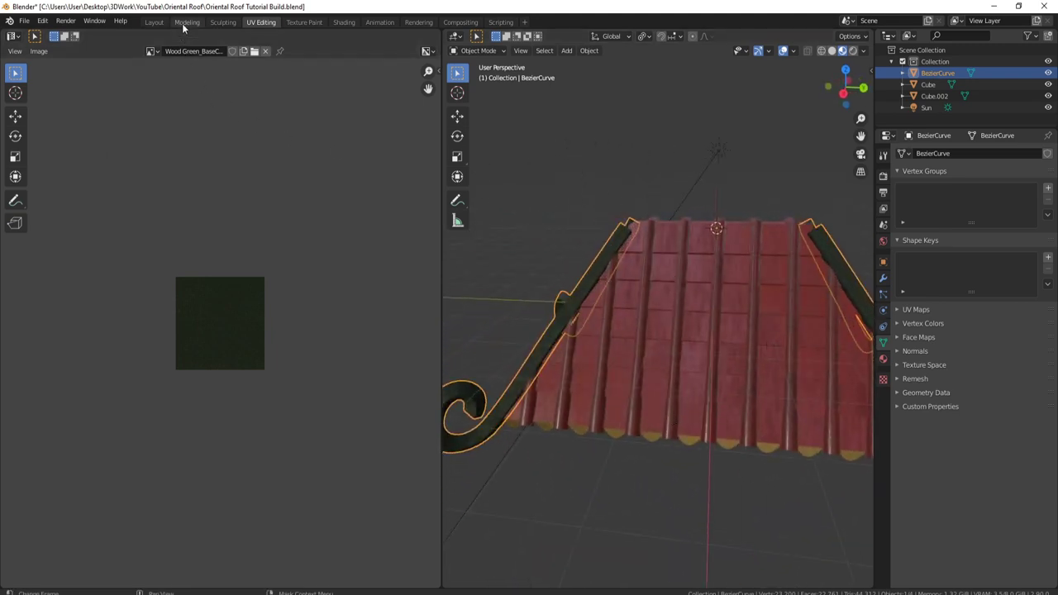
# Step: Switch to the Modeling workspace and leave Edit Mode on the tile mesh
pyautogui.click(186, 27)
pyautogui.press('a')
pyautogui.press('a')
pyautogui.click(853, 58)
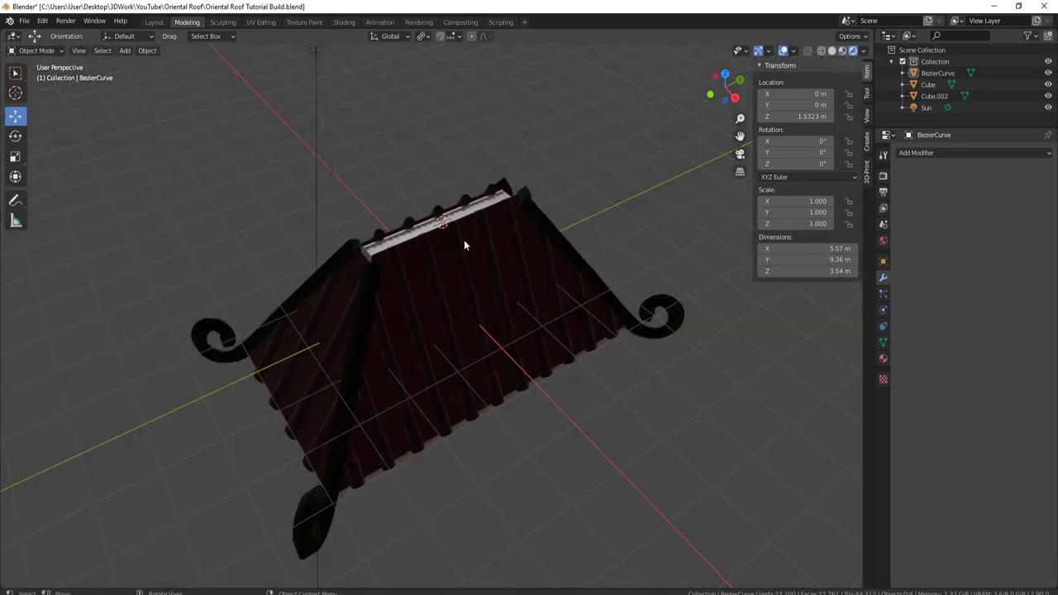
pyautogui.moveTo(653, 228); pyautogui.dragTo(572, 258)
pyautogui.scroll(-3)
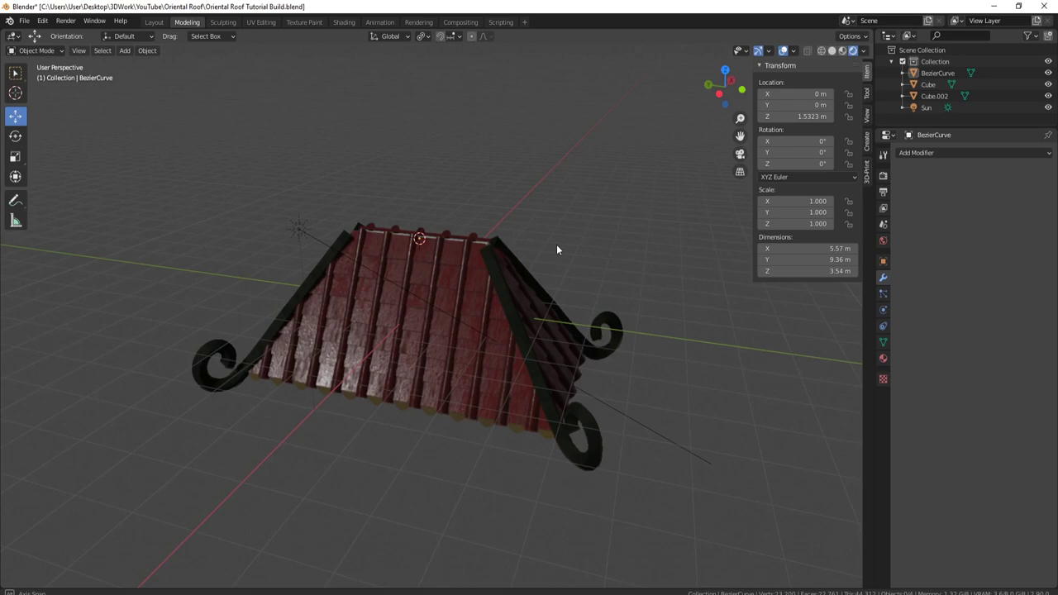
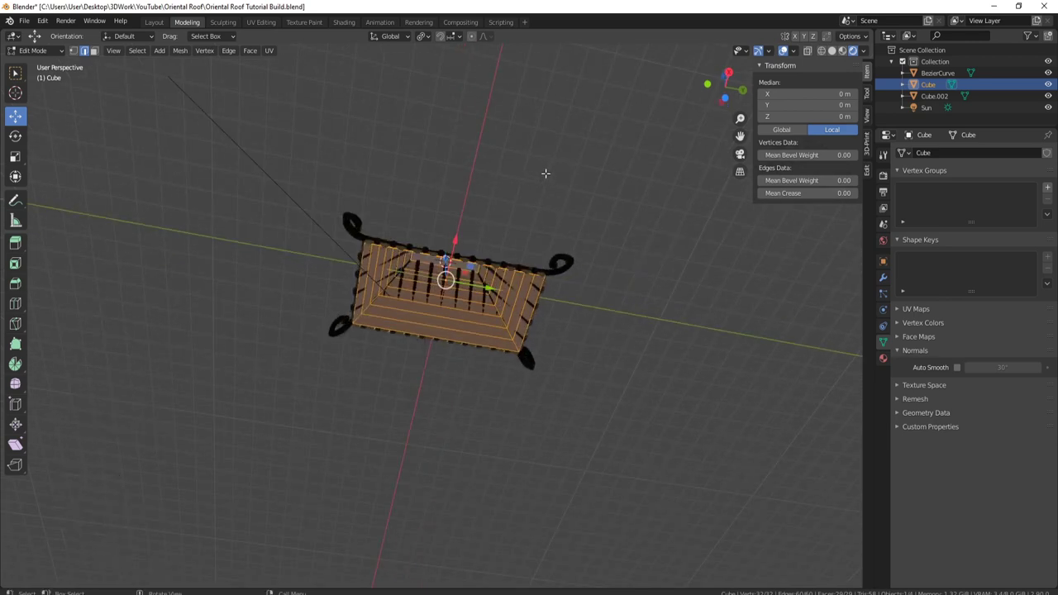
pyautogui.press('Tab')
pyautogui.middleClick(522, 255)
# Step: Join the ridge cap and the roof tile mesh into one object with Ctrl+J
pyautogui.click(445, 299)
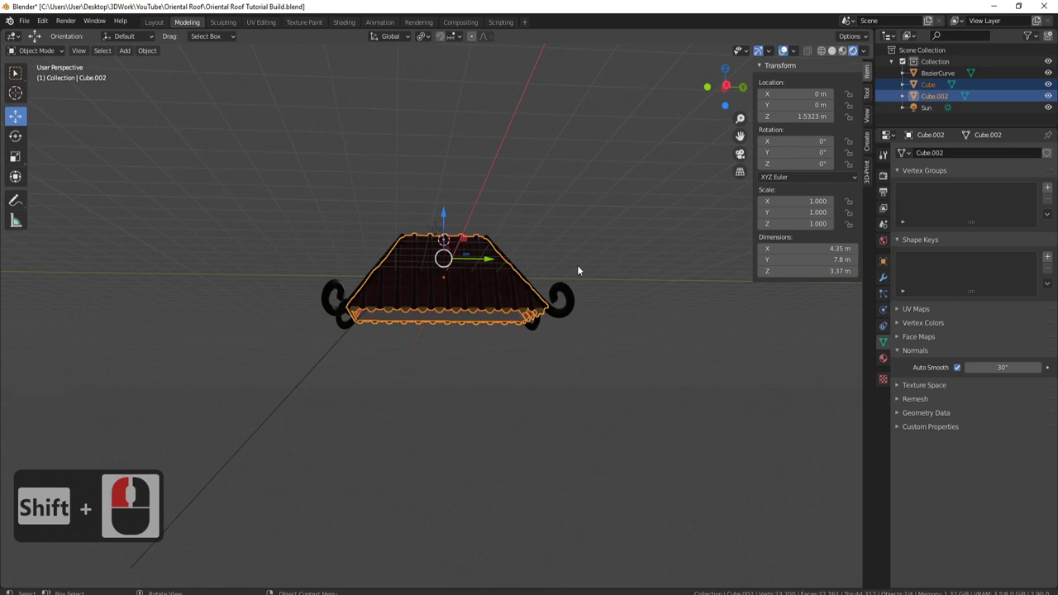
pyautogui.click(580, 269)
pyautogui.press('ctrl+j')
pyautogui.middleClick(497, 344)
pyautogui.middleClick(488, 348)
pyautogui.middleClick(487, 347)
pyautogui.middleClick(487, 347)
# Step: Join the curled ridge arms in as well, making one BezierCurve object, and preview its materials
pyautogui.click(551, 349)
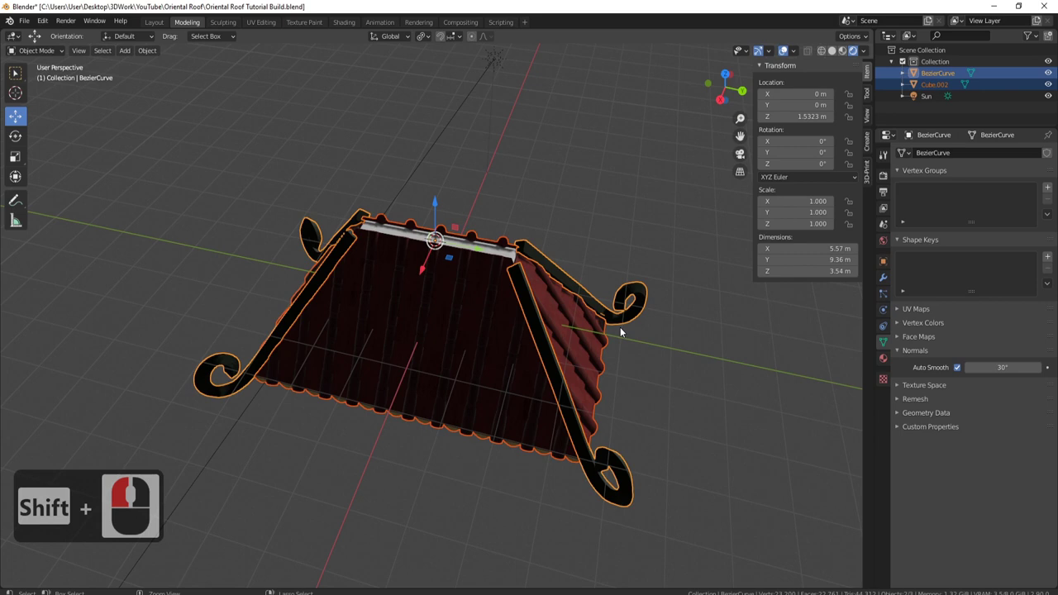
pyautogui.press('ctrl+j')
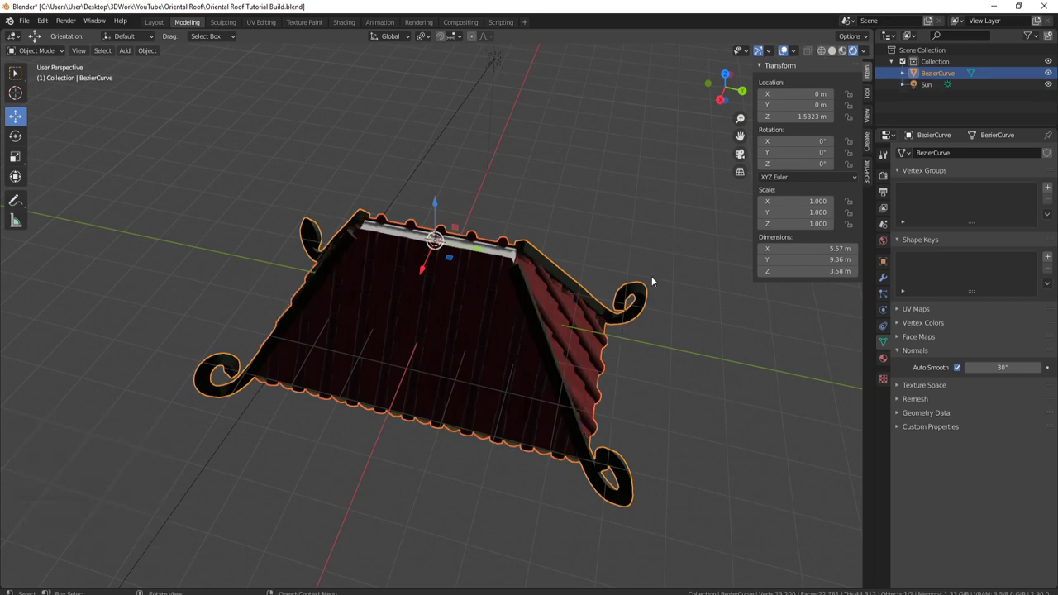
pyautogui.click(849, 55)
pyautogui.click(512, 264)
pyautogui.middleClick(500, 265)
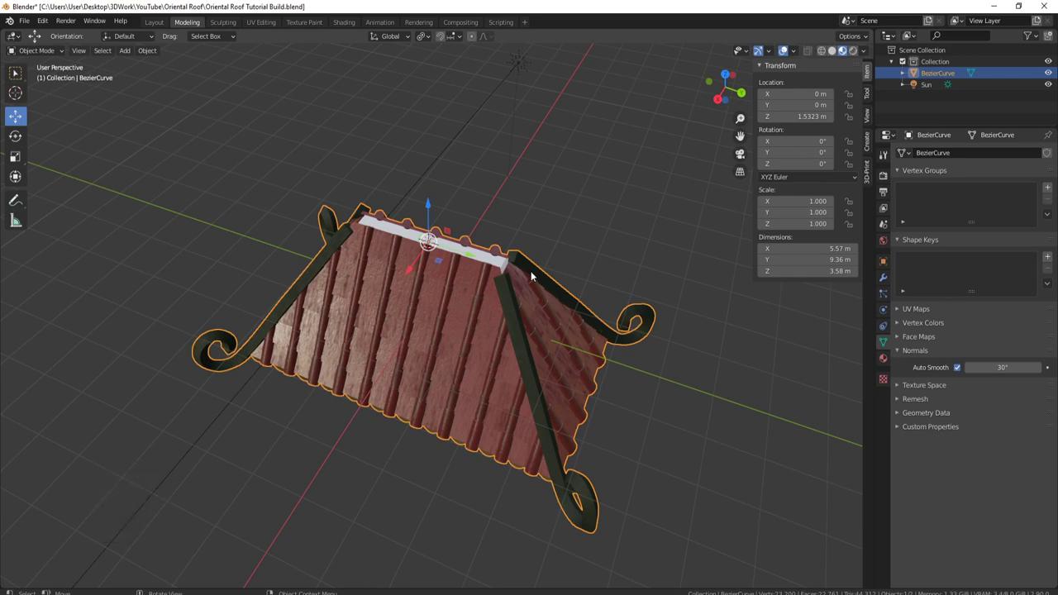
pyautogui.press('F9')
pyautogui.middleClick(377, 426)
pyautogui.middleClick(499, 316)
# Step: Add a lattice and scale it from top view, uniformly then along Y, to cover the roof
pyautogui.press('a')
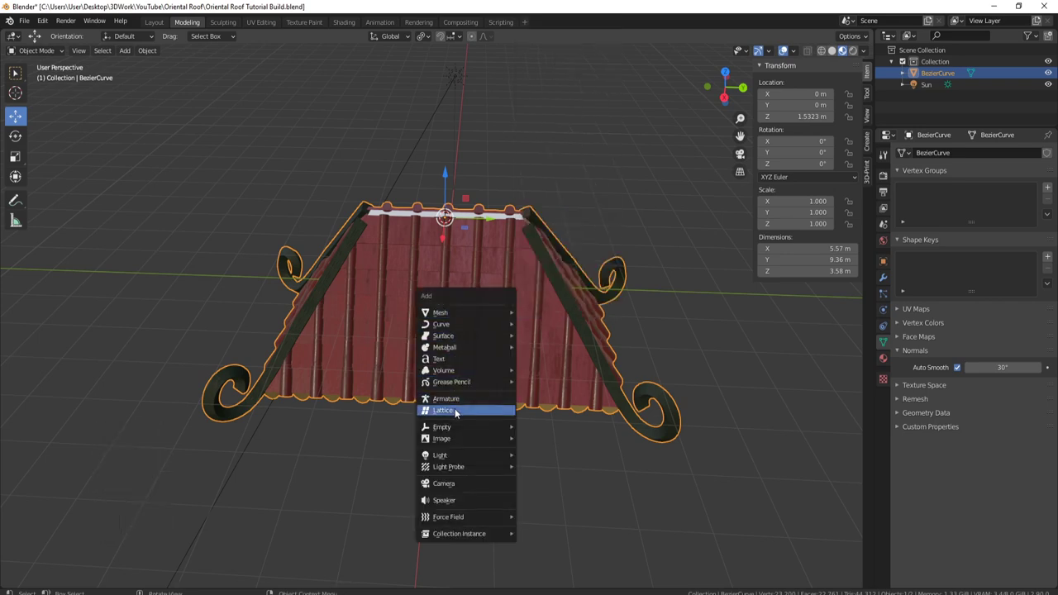
pyautogui.click(453, 412)
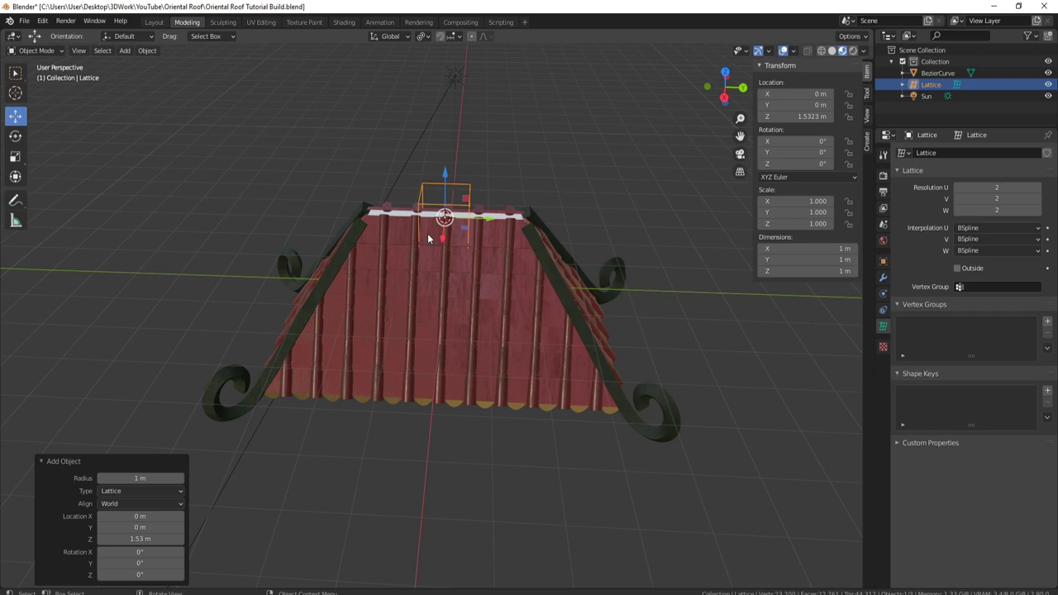
pyautogui.press('7')
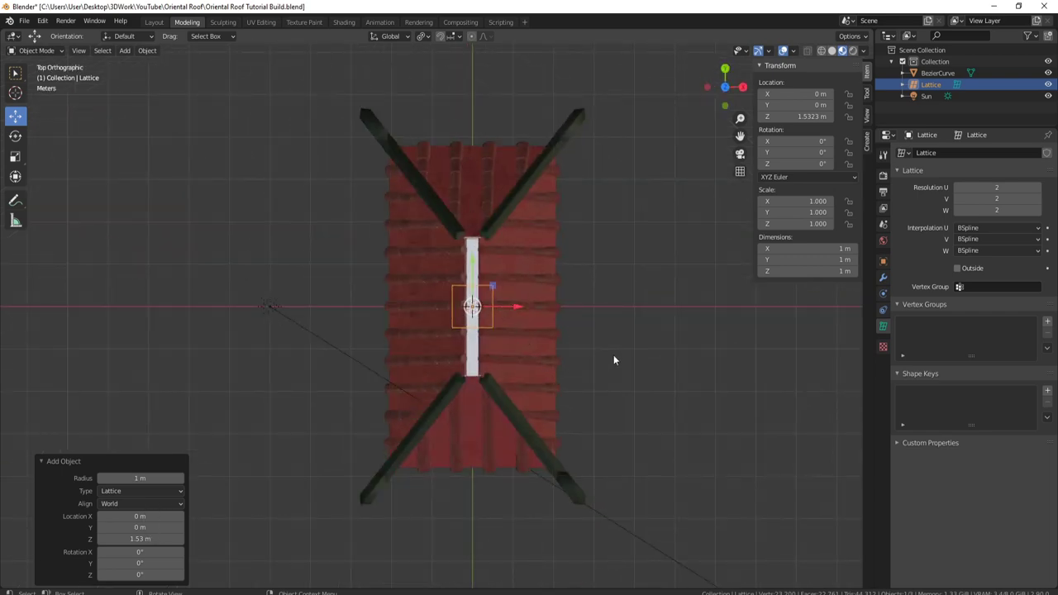
pyautogui.press('s')
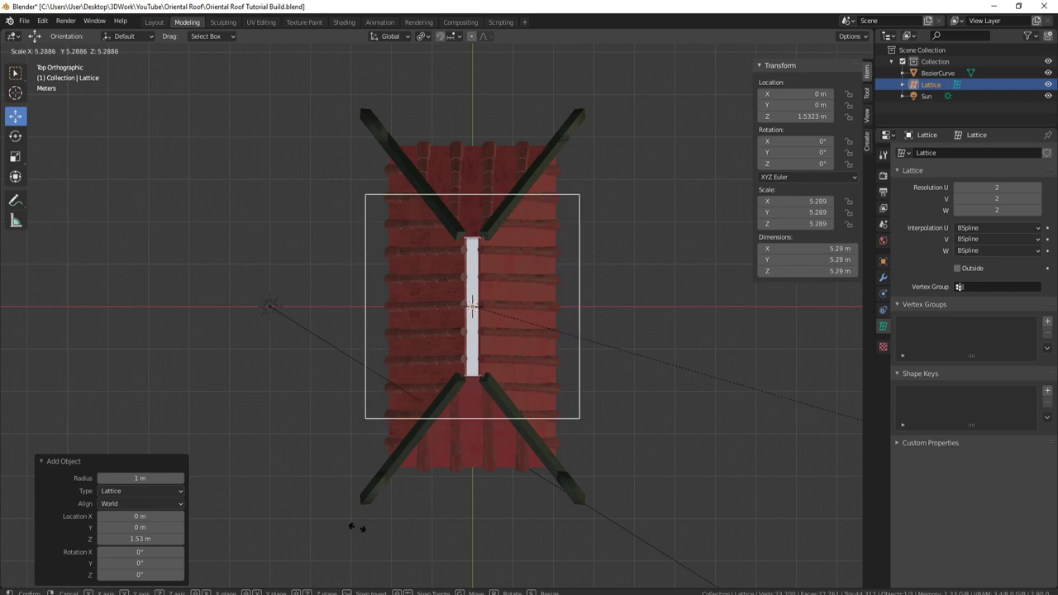
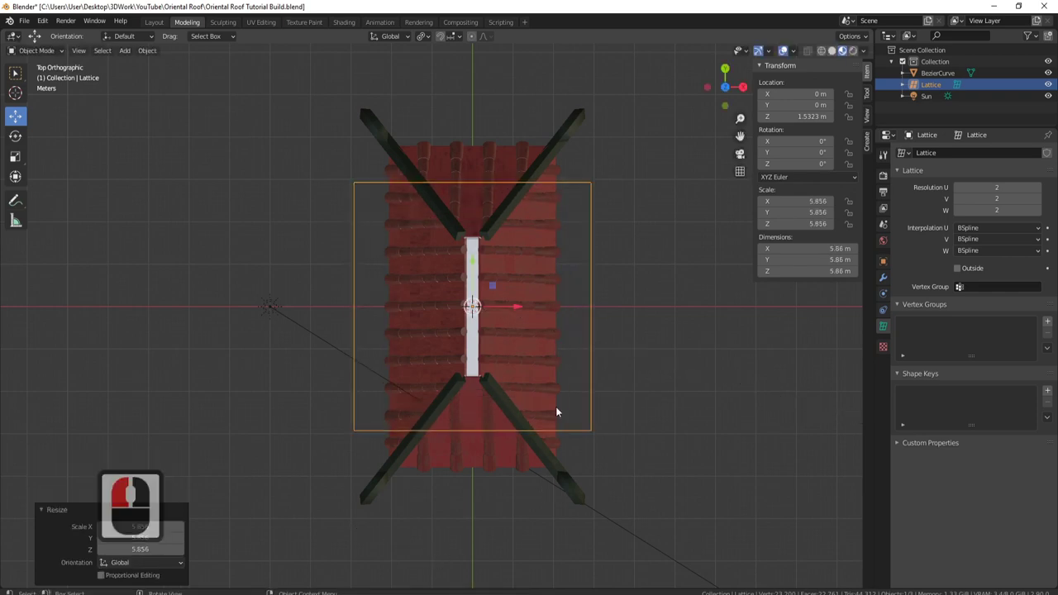
pyautogui.press('s')
pyautogui.press('x')
pyautogui.press('y')
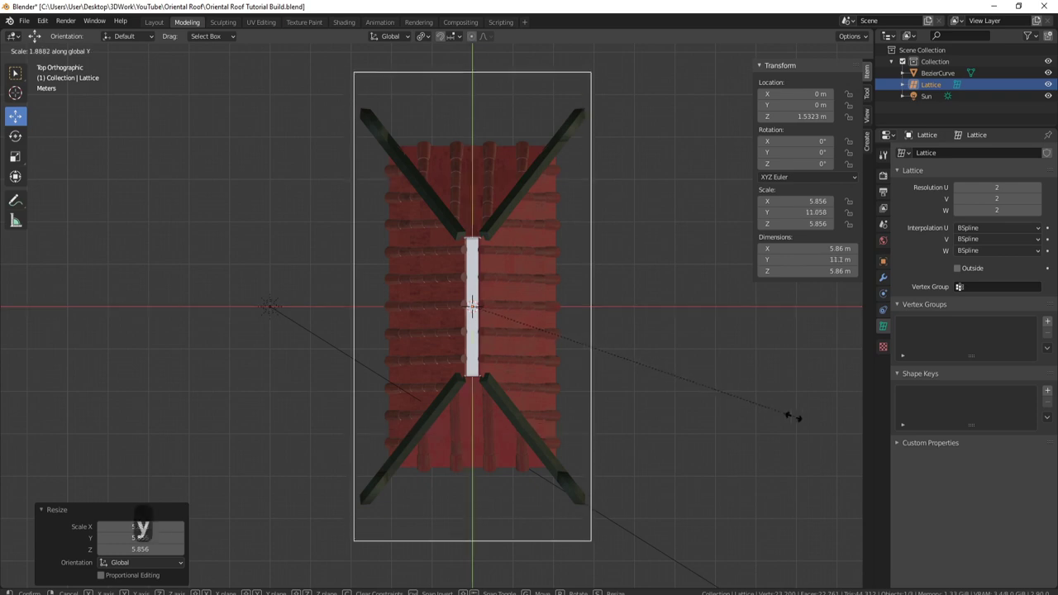
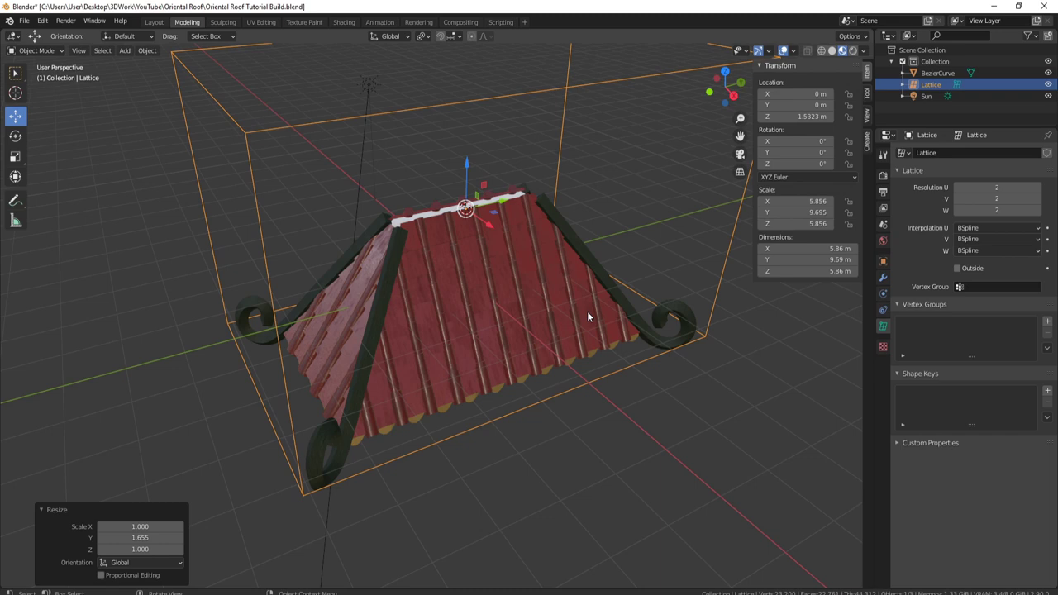
# Step: From side view, scale the lattice on Z and lower it to fit the roof's height
pyautogui.press('1')
pyautogui.press('3')
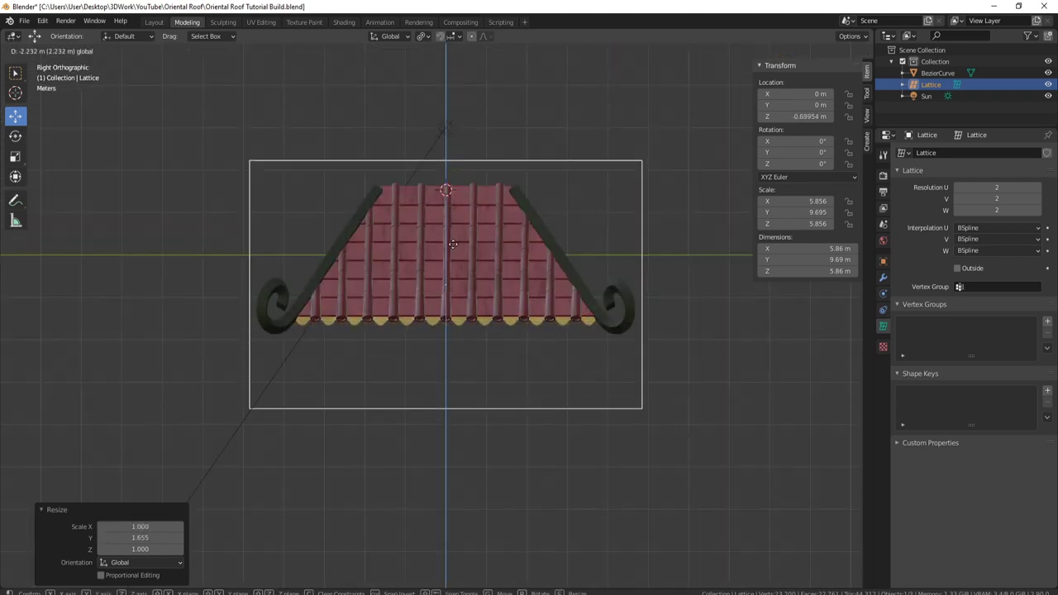
pyautogui.click(457, 253)
pyautogui.press('s')
pyautogui.press('z')
pyautogui.click(651, 375)
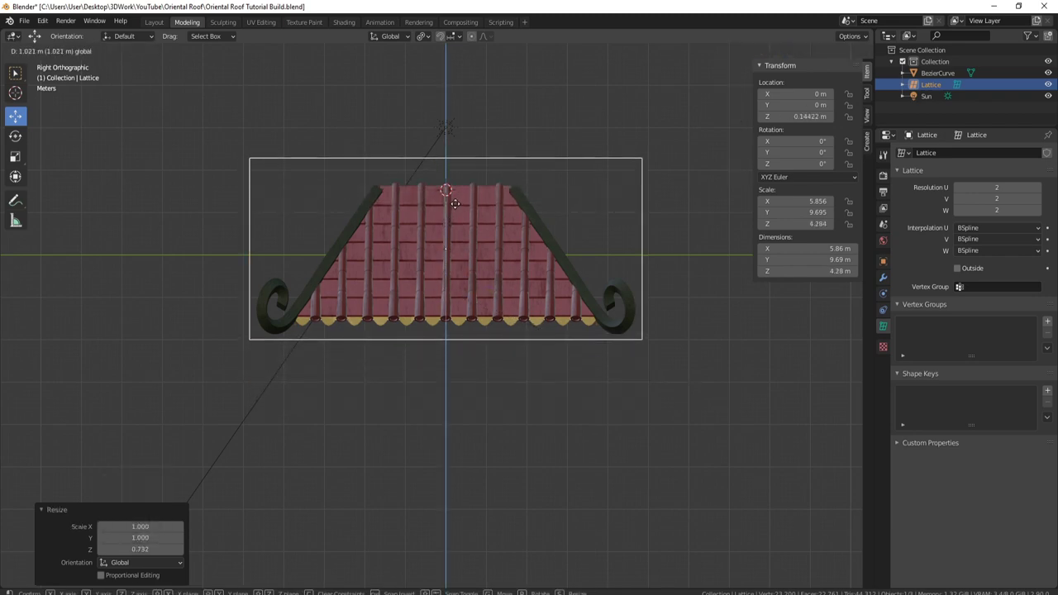
pyautogui.click(459, 208)
pyautogui.press('s')
pyautogui.press('z')
pyautogui.click(705, 348)
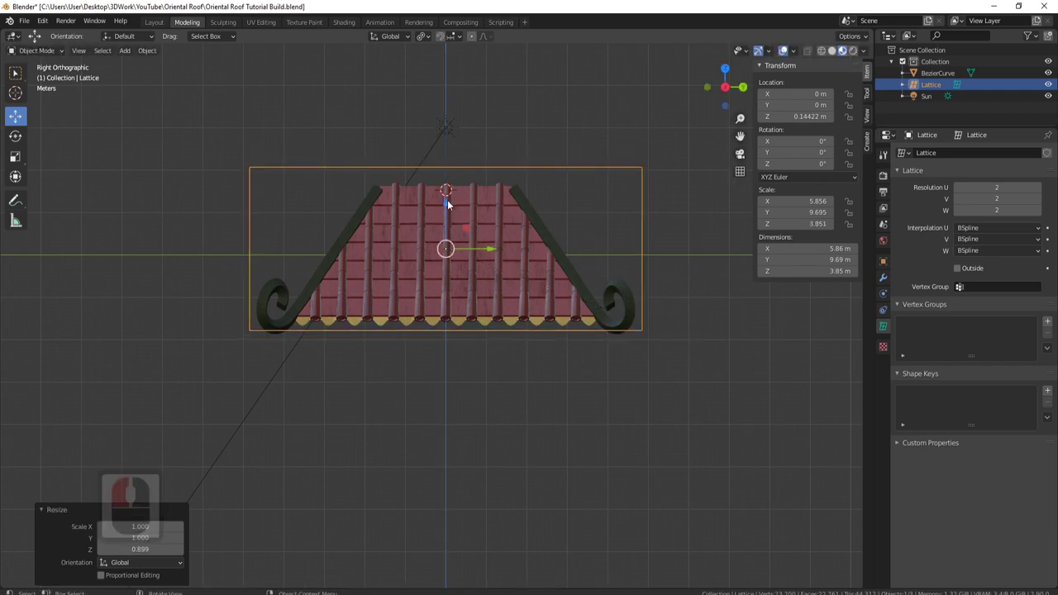
pyautogui.click(450, 215)
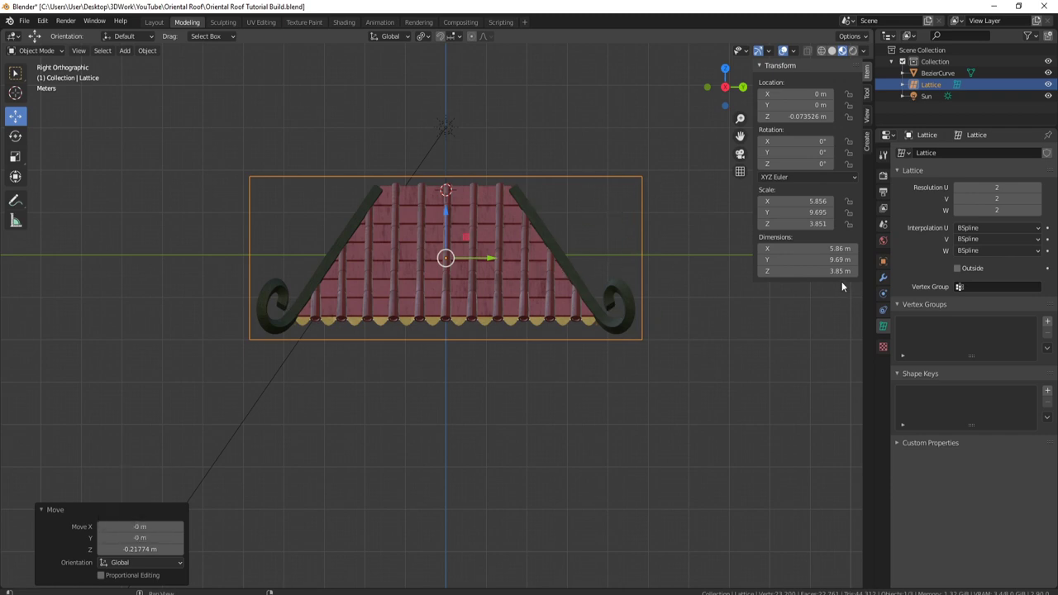
# Step: Set the lattice Resolution W to 6 subdivisions and inspect it around the roof
pyautogui.click(887, 330)
pyautogui.middleClick(621, 230)
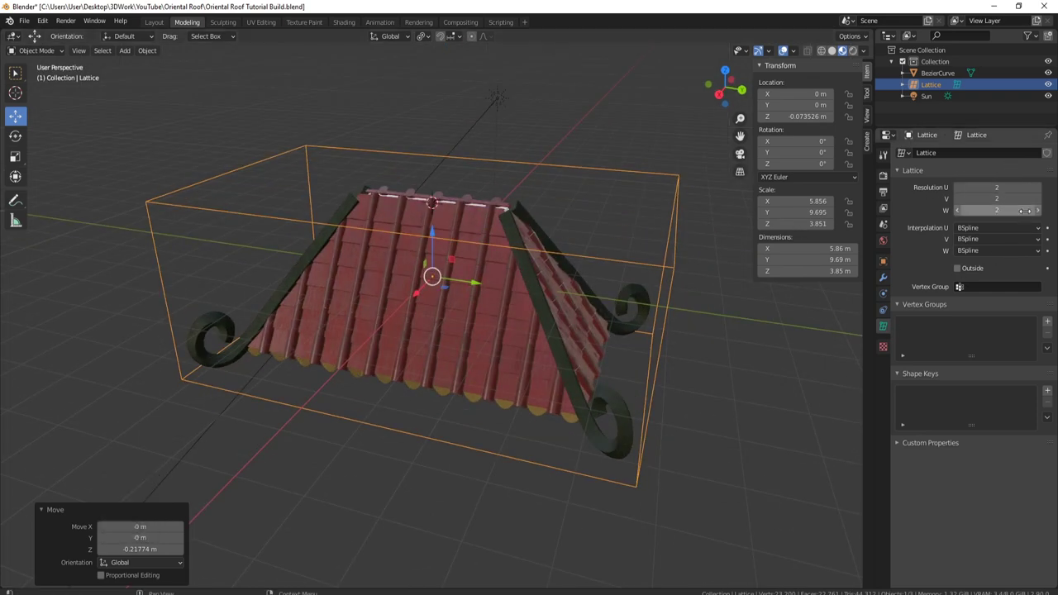
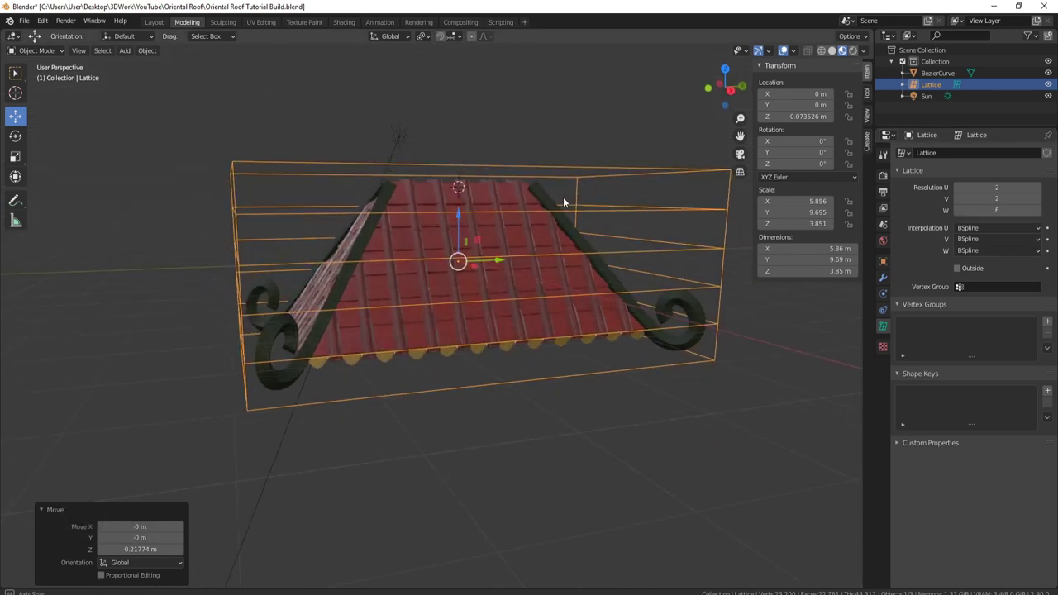
pyautogui.middleClick(554, 199)
pyautogui.middleClick(657, 208)
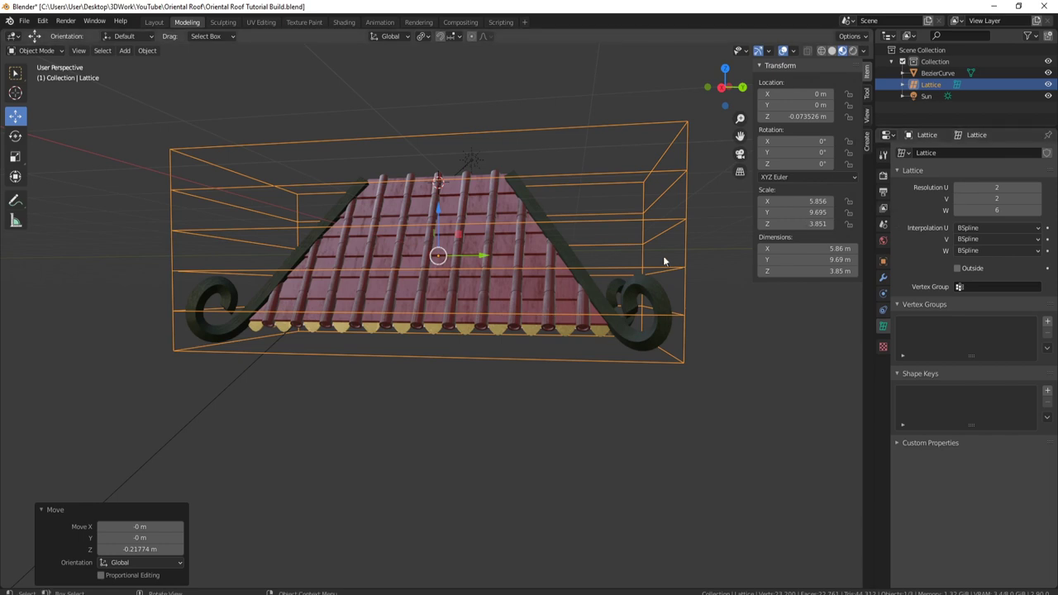
pyautogui.middleClick(685, 255)
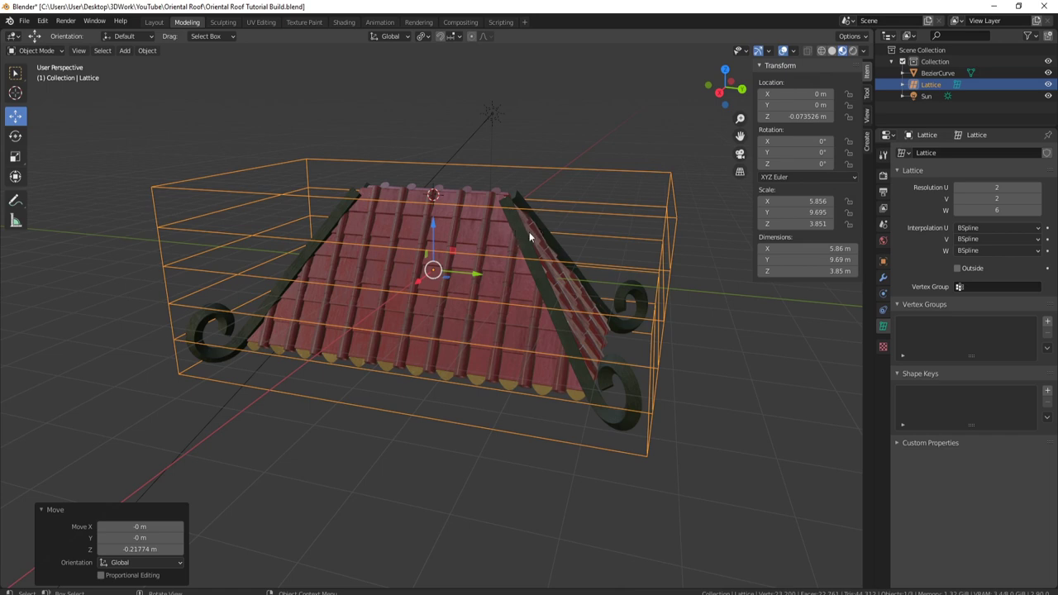
# Step: Add a Lattice modifier to the combined roof object with the lattice as its deformer
pyautogui.click(525, 235)
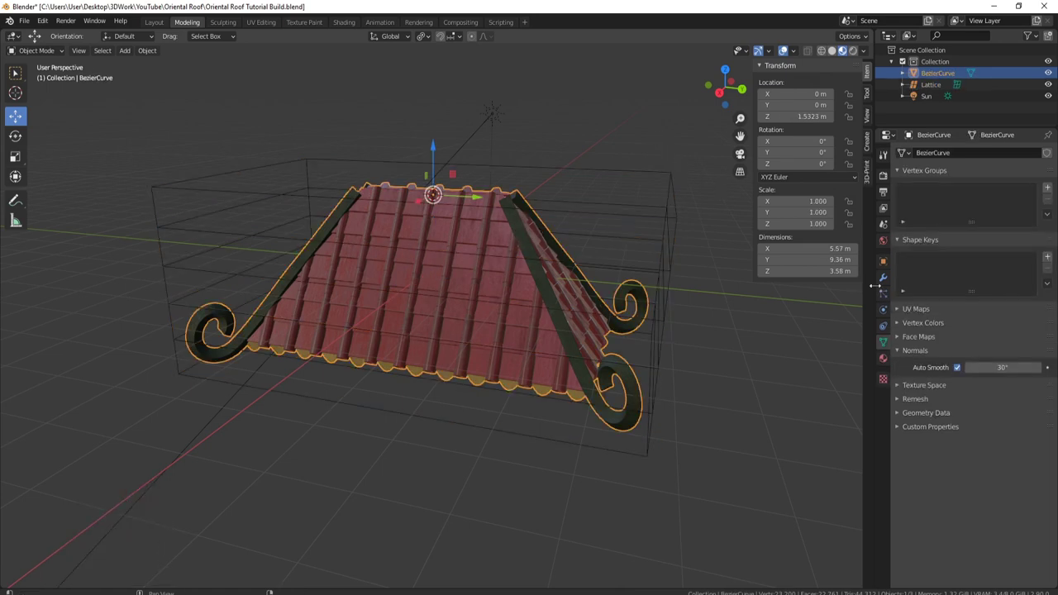
pyautogui.click(886, 281)
pyautogui.click(942, 151)
pyautogui.click(931, 259)
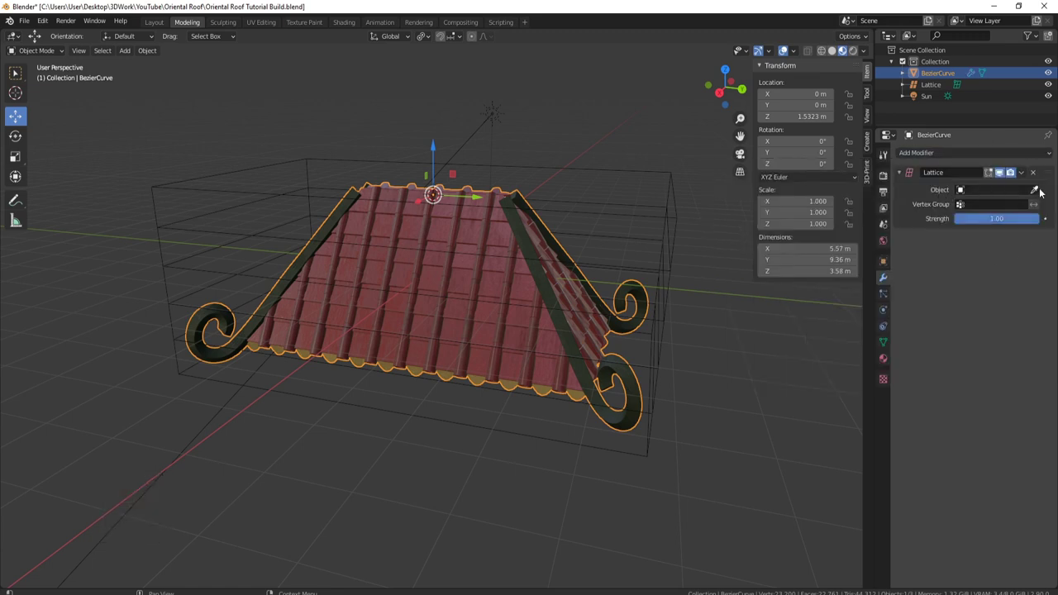
pyautogui.click(1040, 192)
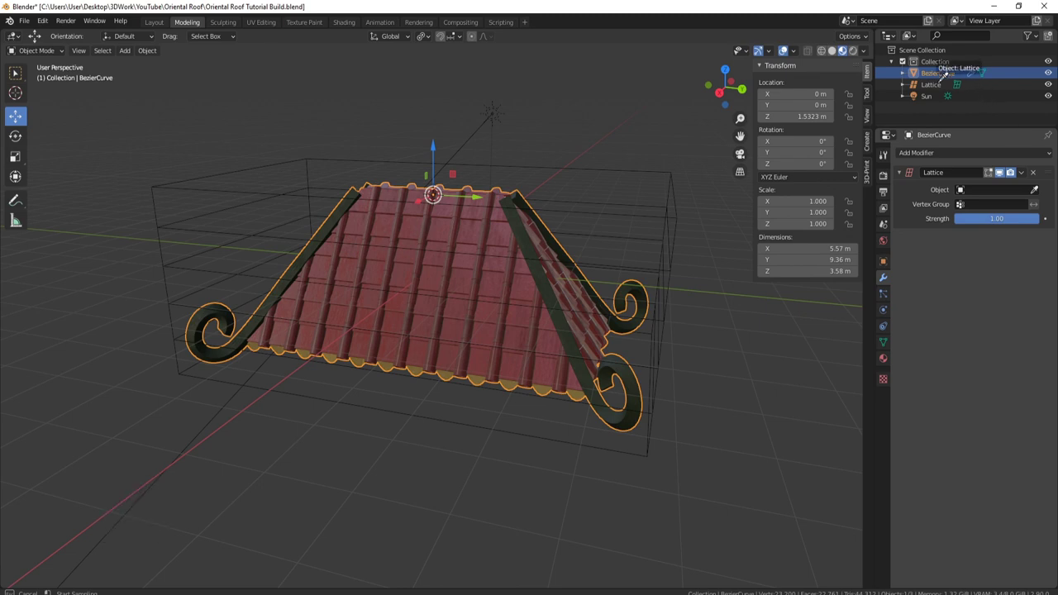
pyautogui.click(937, 89)
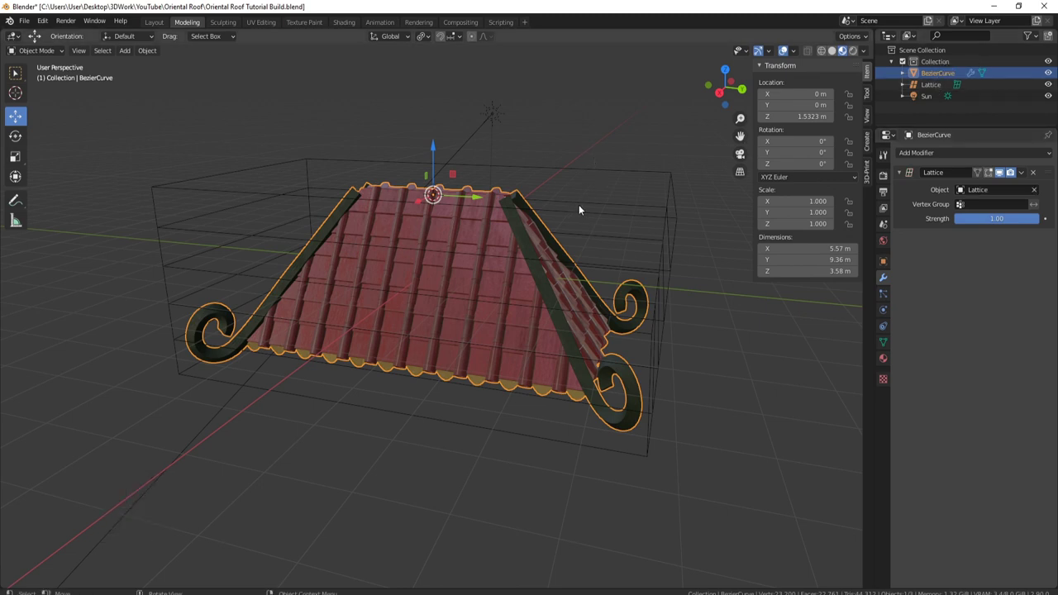
# Step: Select the lattice, view it in Right Ortho and start scaling a row of its points in Edit Mode
pyautogui.click(279, 192)
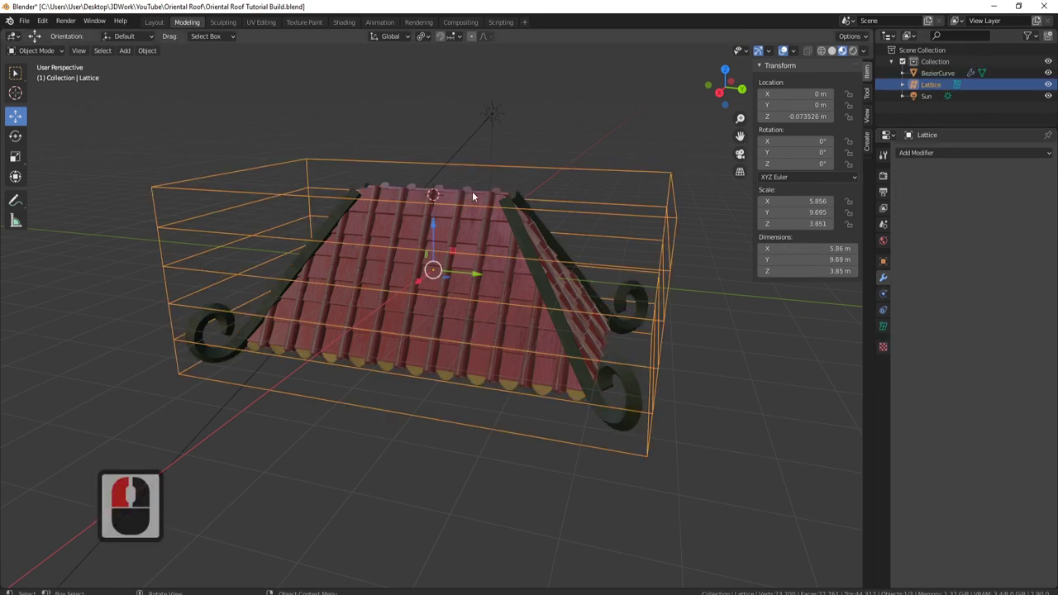
pyautogui.press('1')
pyautogui.write('13')
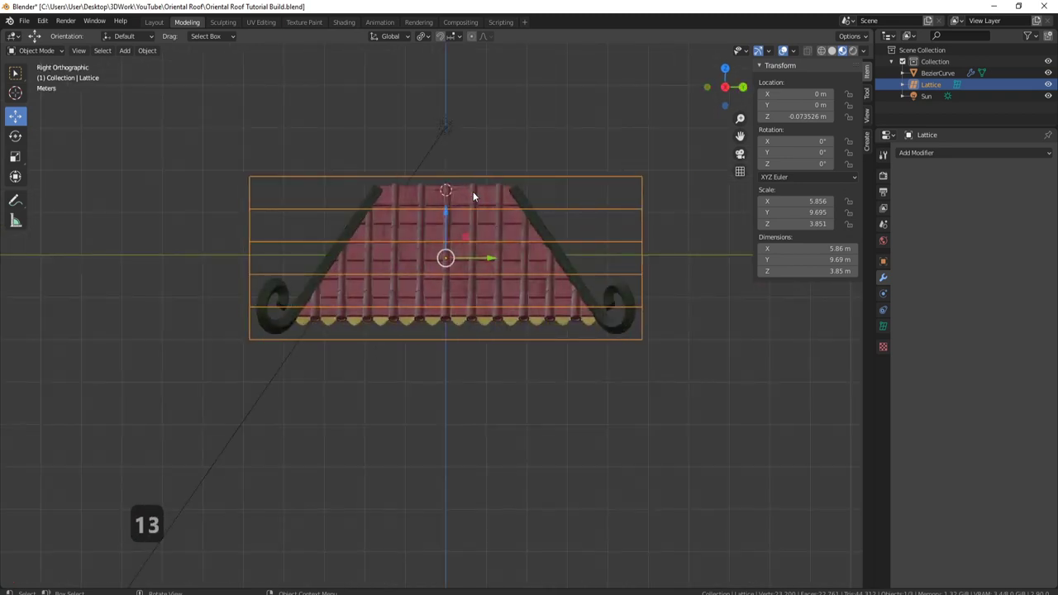
pyautogui.press('Tab')
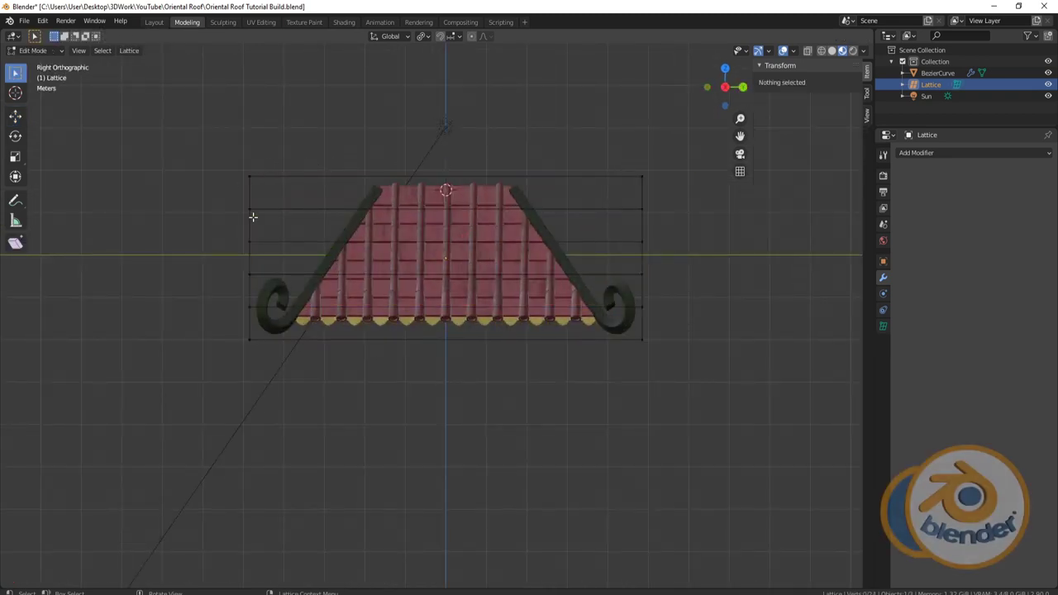
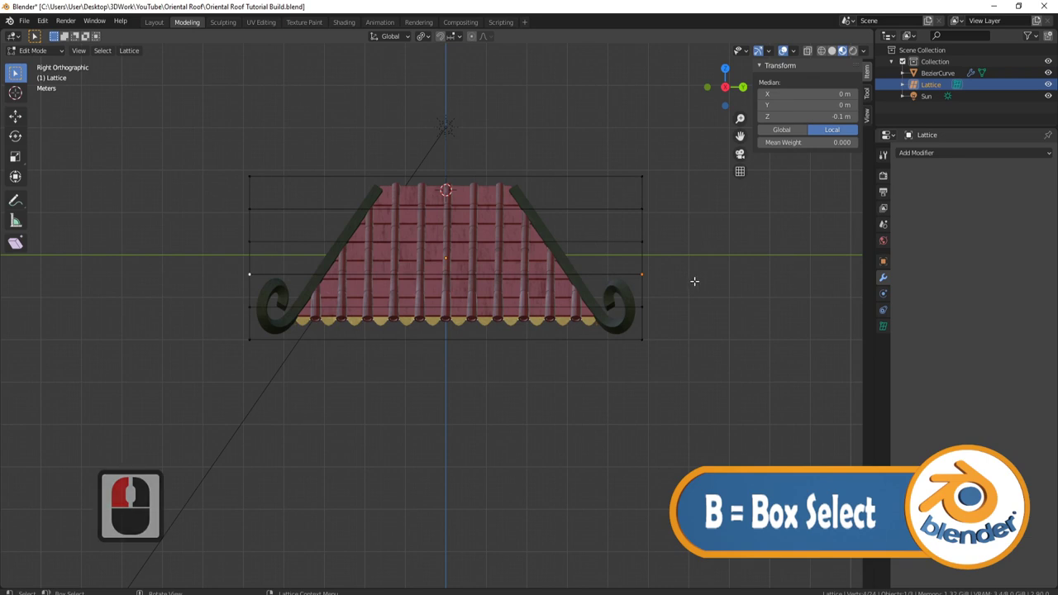
pyautogui.press('s')
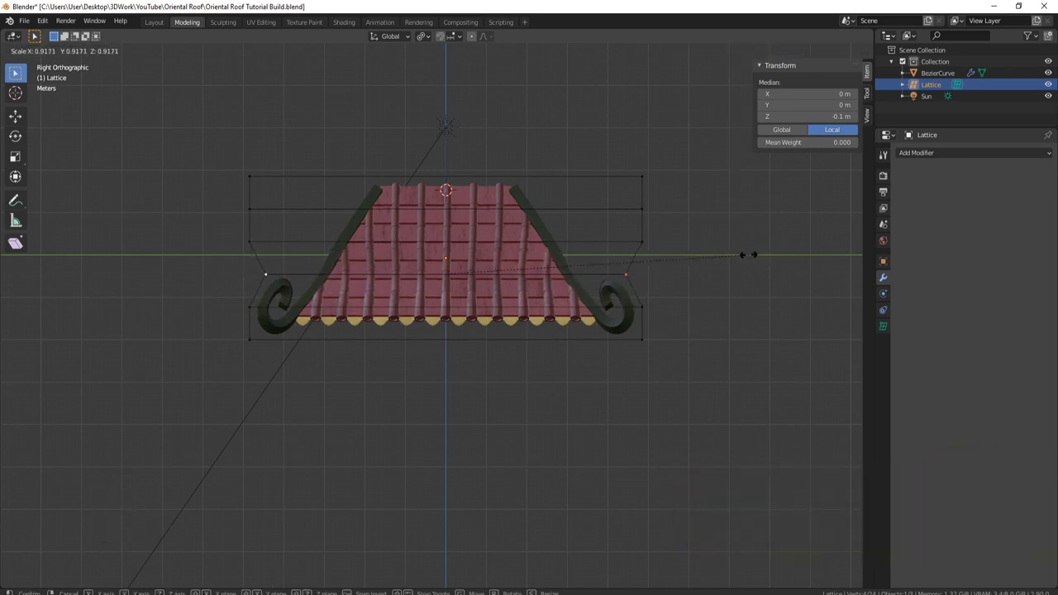
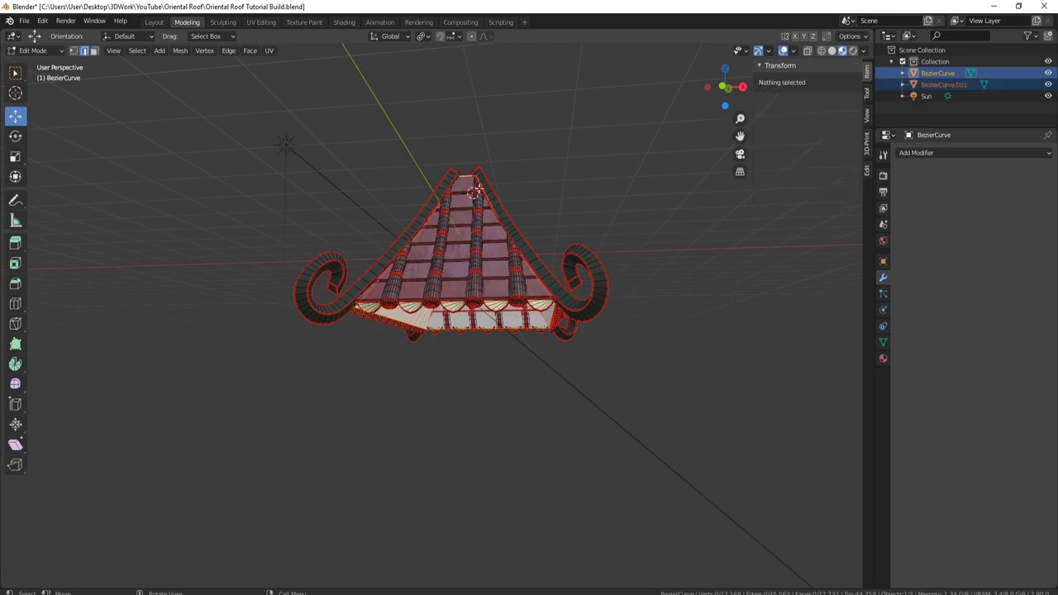
# Step: Select the roof copy BezierCurve.001 and lower it about -0.40 m below the tiles
pyautogui.press('Tab')
pyautogui.click(498, 318)
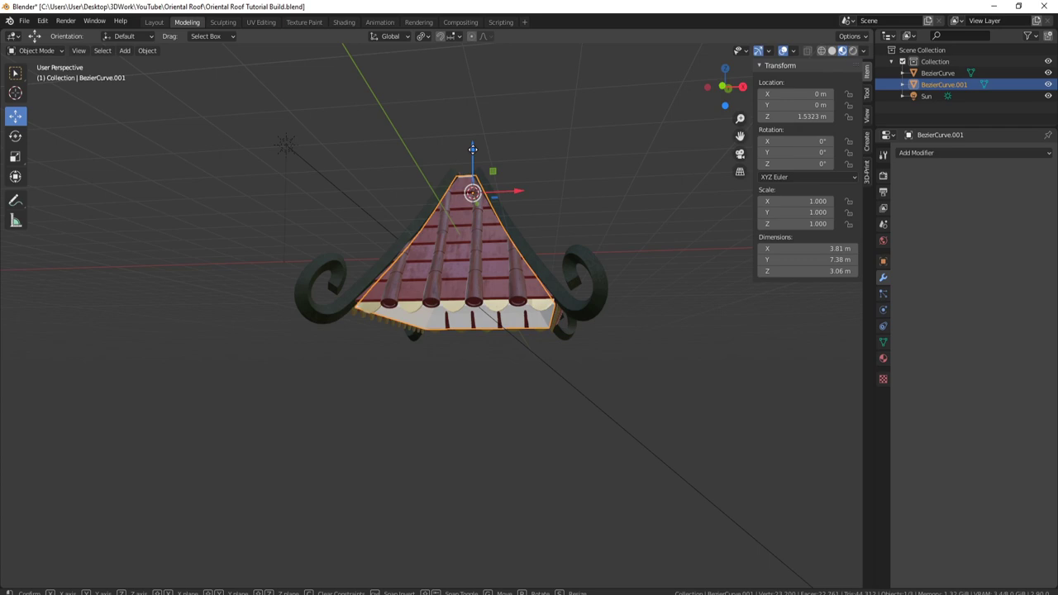
pyautogui.click(478, 232)
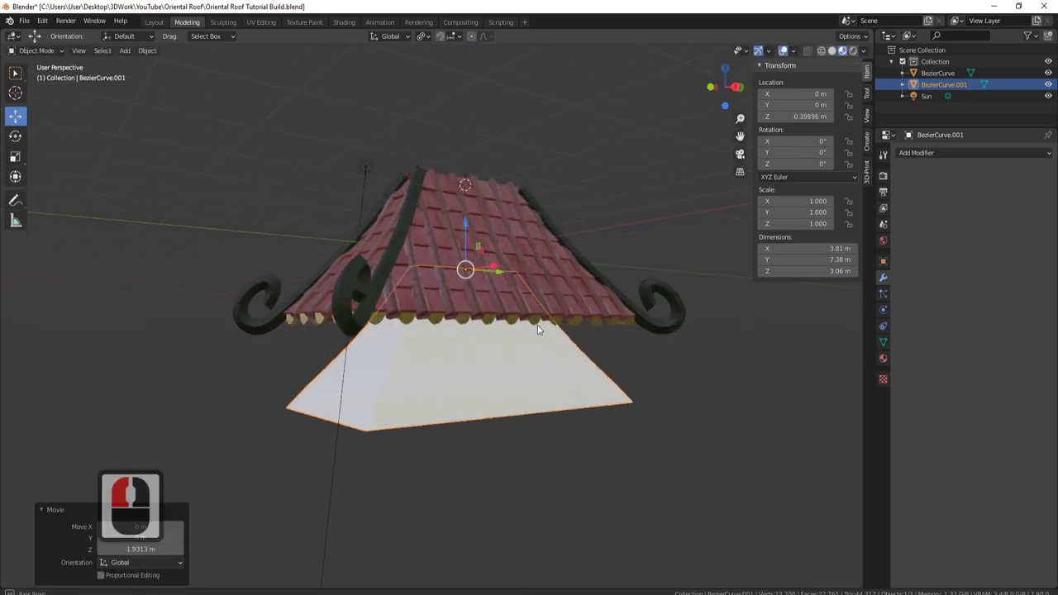
pyautogui.middleClick(509, 324)
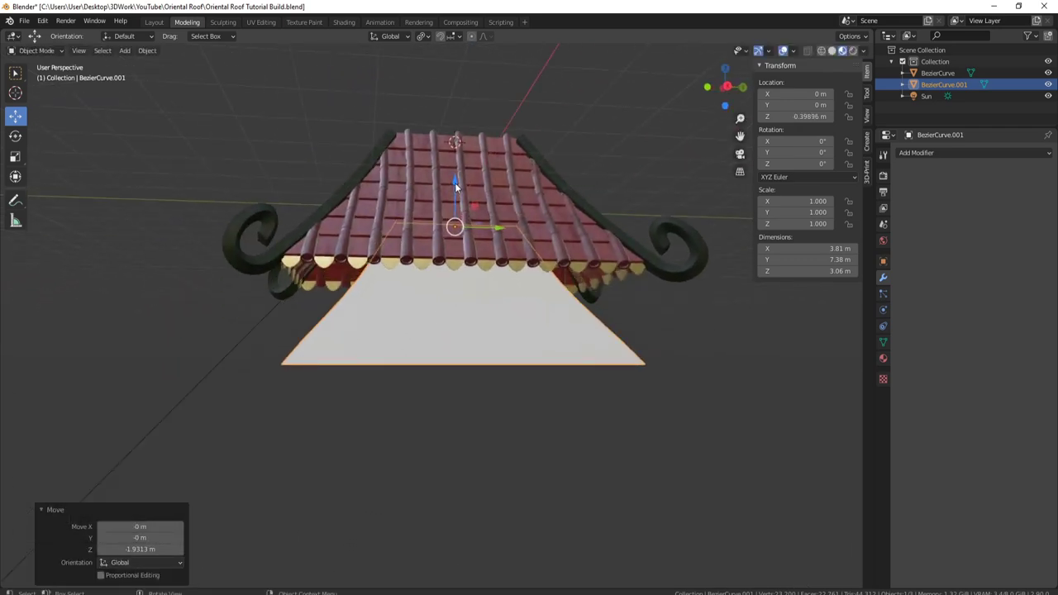
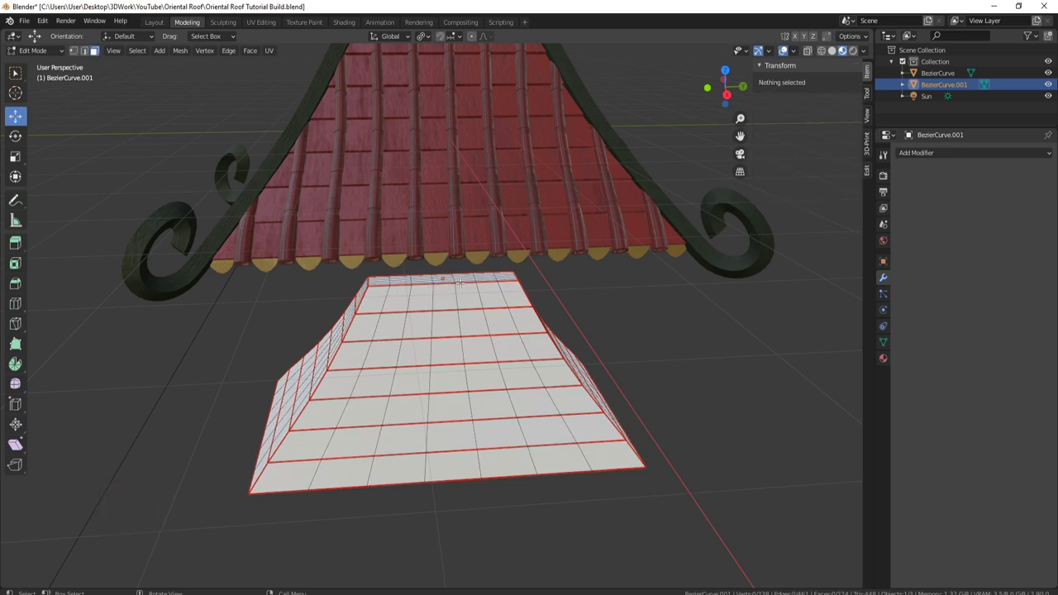
# Step: Select alternating face rows of the underside panel and split them off into separate boards
pyautogui.press('l')
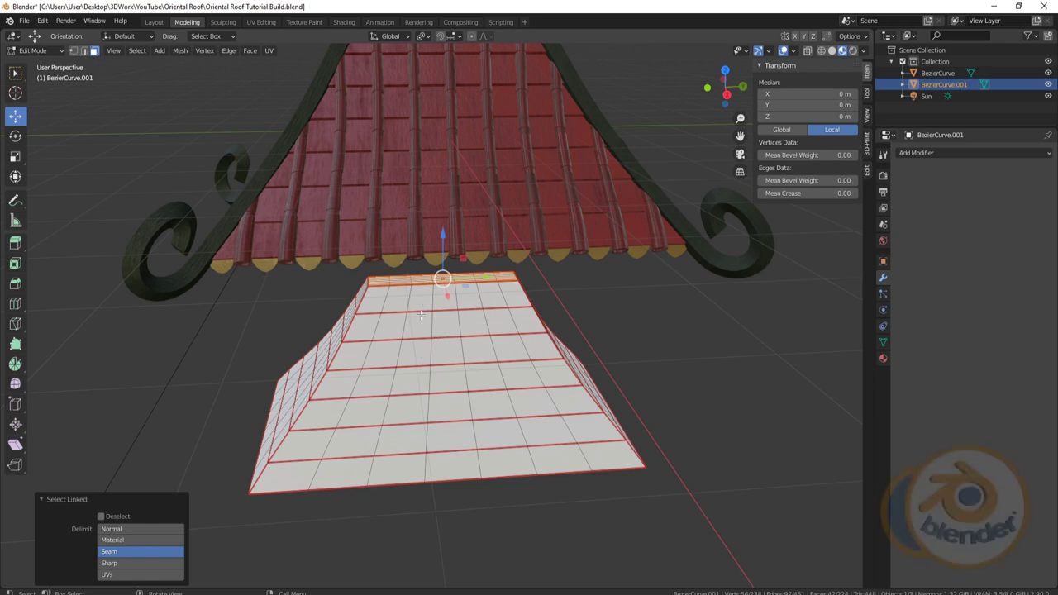
pyautogui.press('l')
pyautogui.press('l')
pyautogui.press('l')
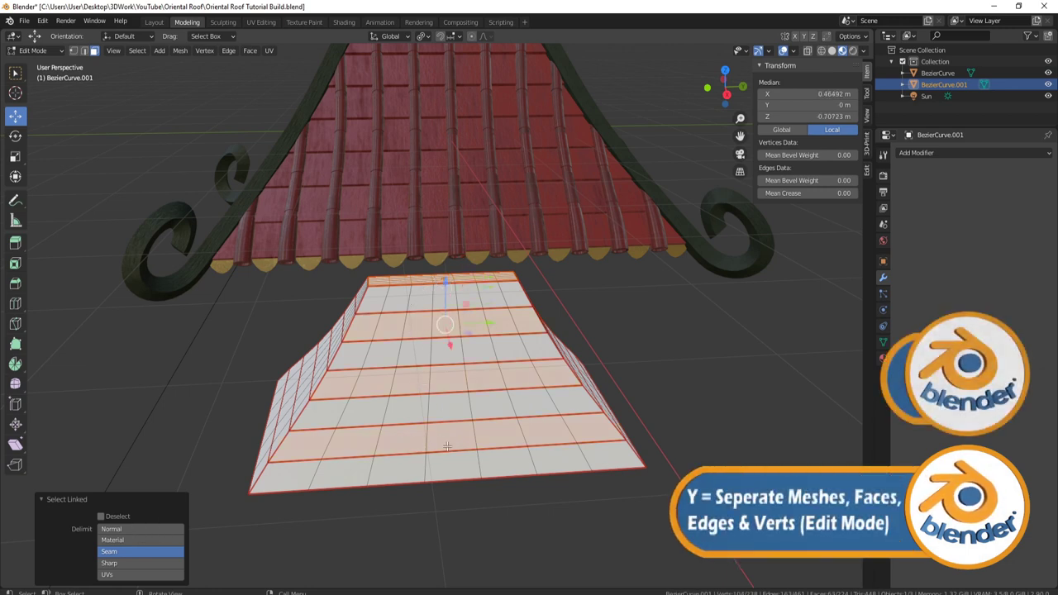
pyautogui.press('y')
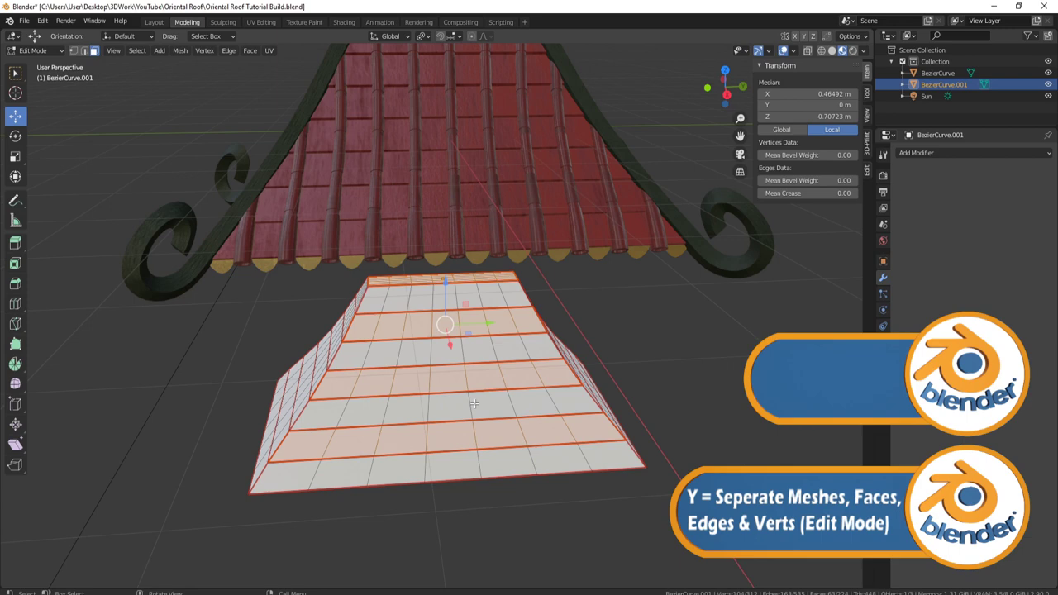
pyautogui.press('g')
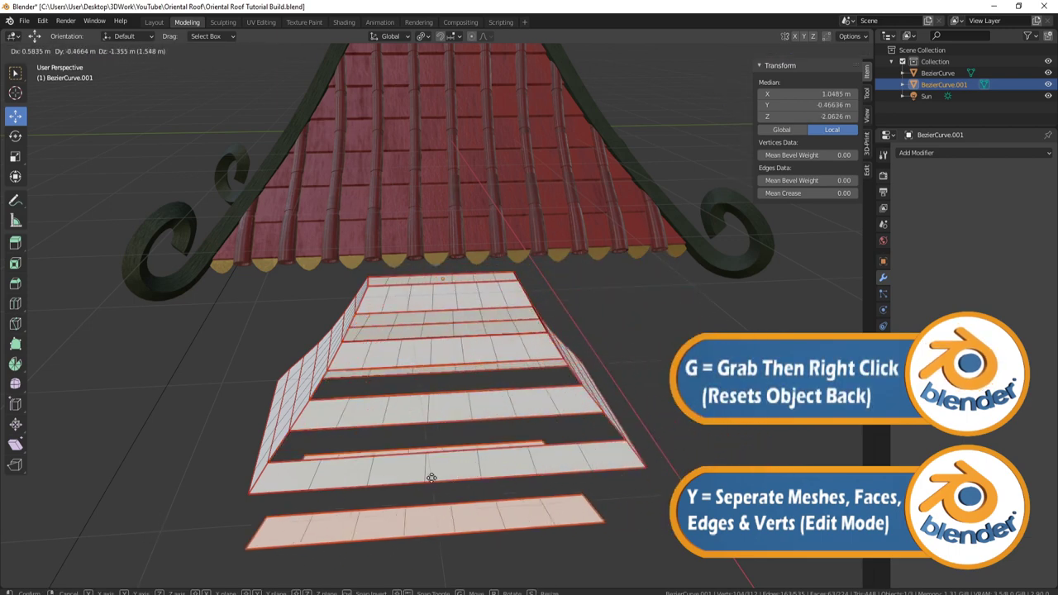
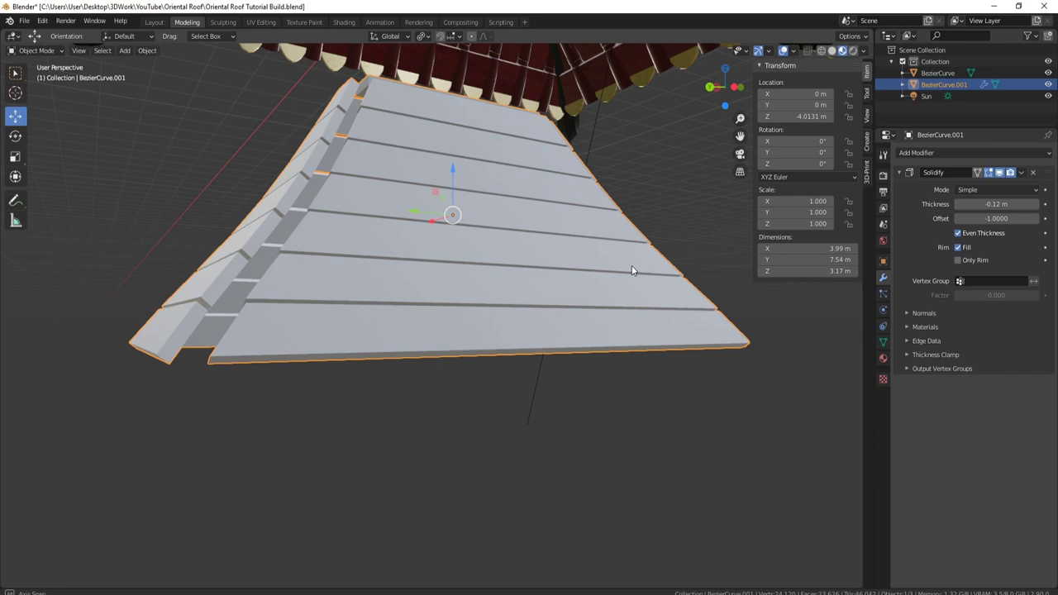
# Step: Inspect the thickened boards, then stretch all board faces slightly along Y to close the gaps
pyautogui.middleClick(612, 291)
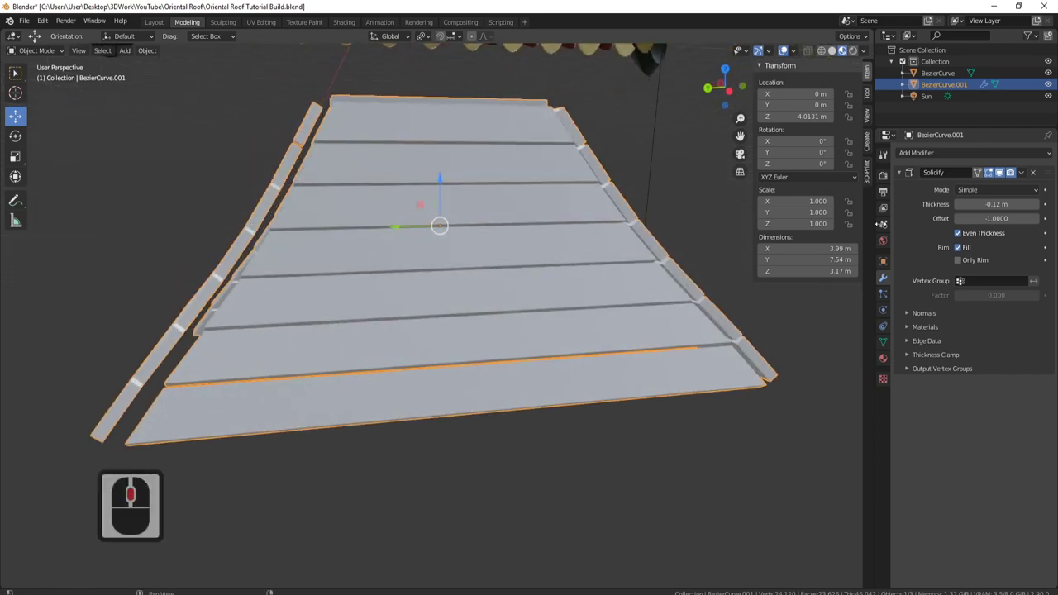
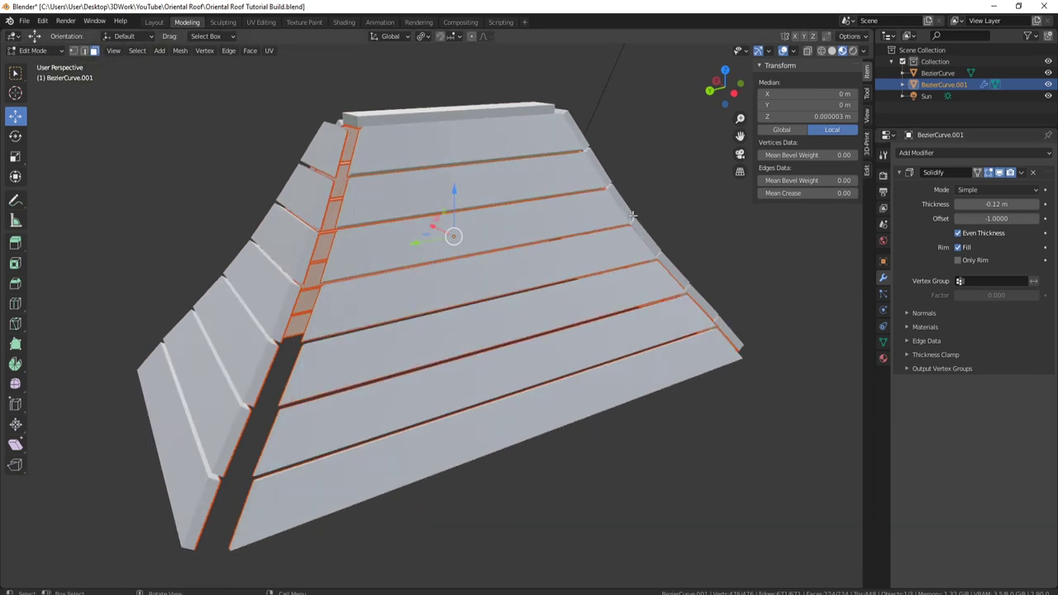
pyautogui.press('Tab')
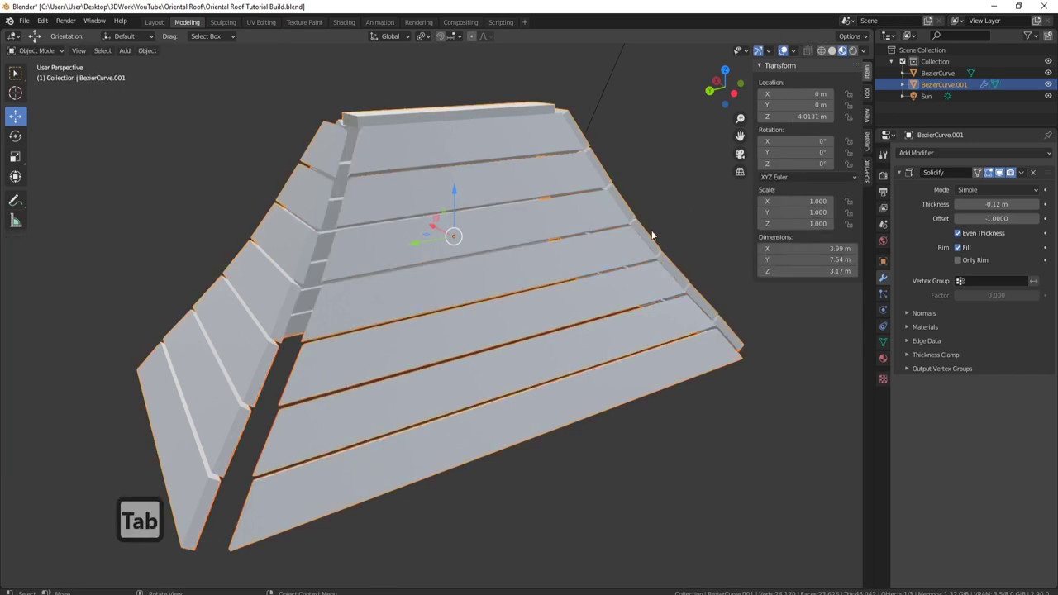
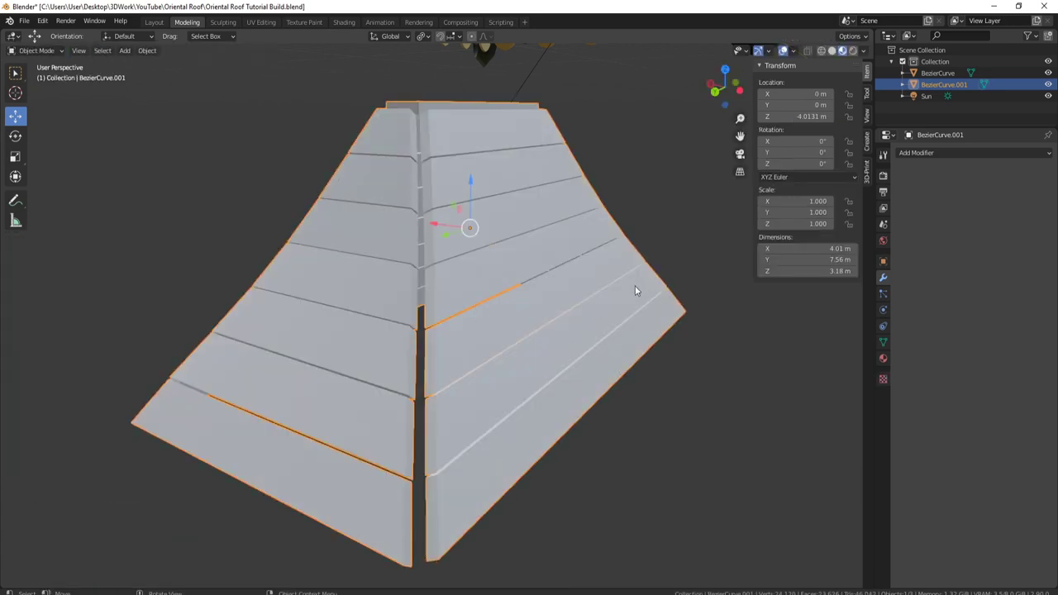
pyautogui.middleClick(564, 310)
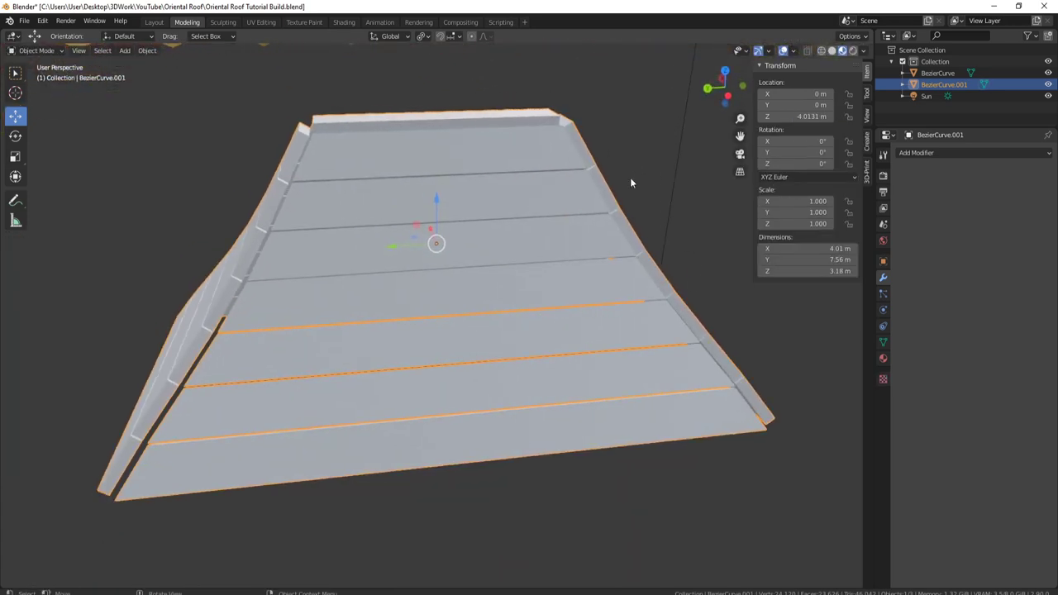
pyautogui.press('Tab')
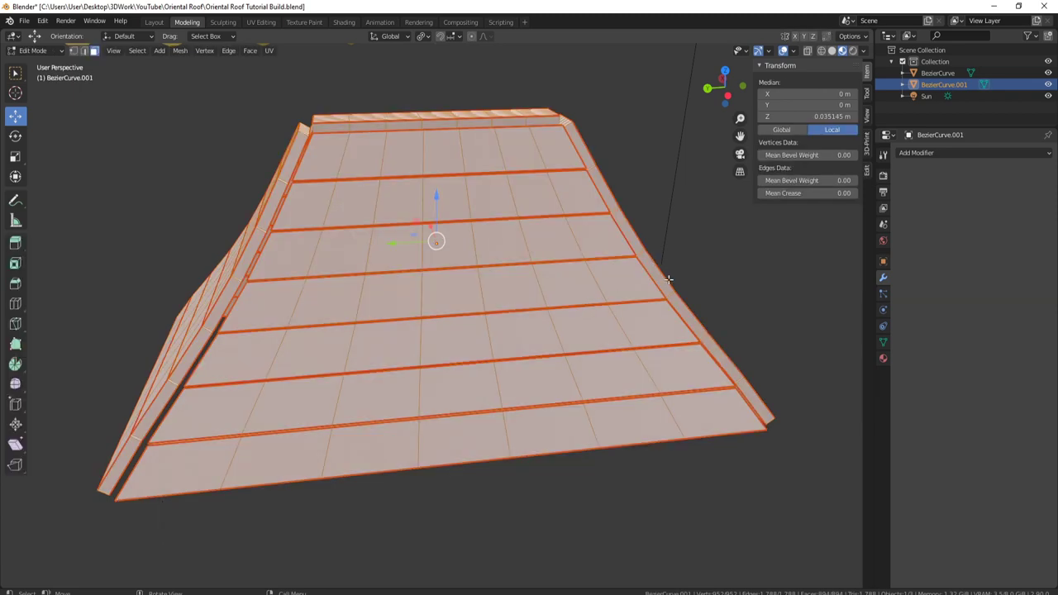
pyautogui.press('s')
pyautogui.write('sx')
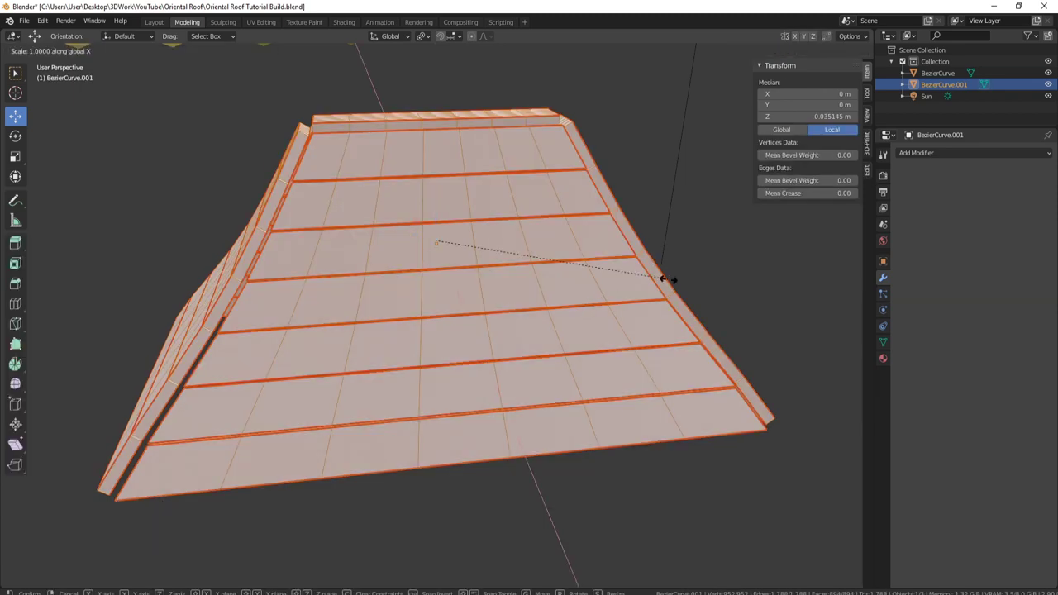
pyautogui.press('y')
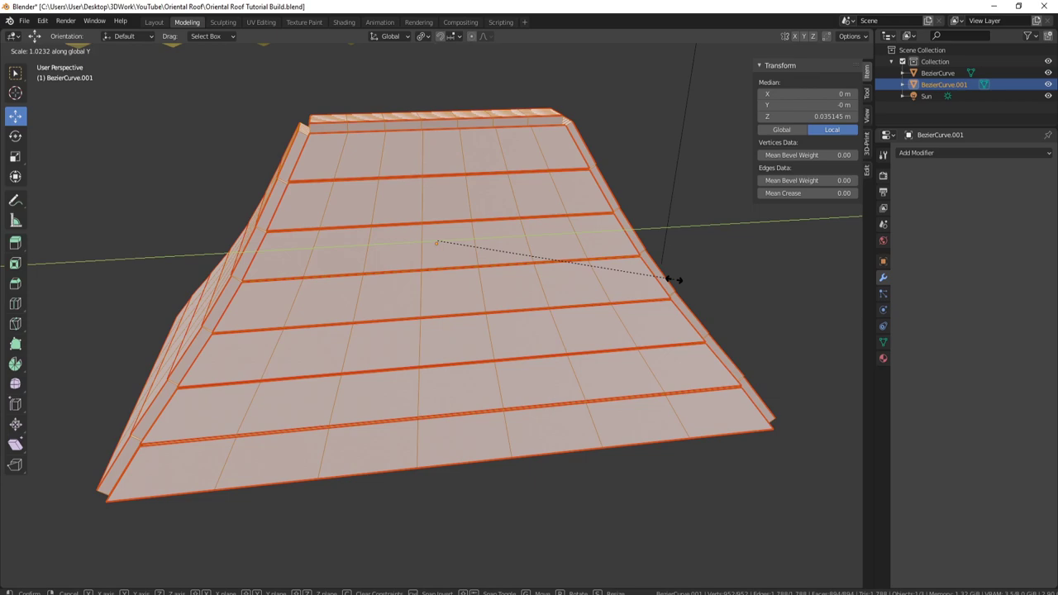
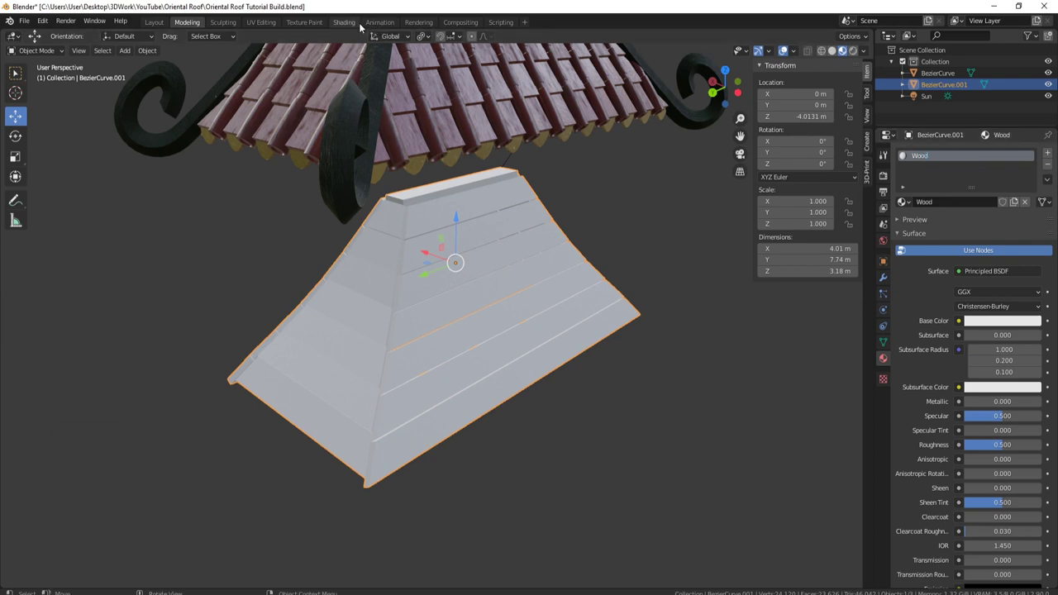
# Step: Build the Wood material's Principled shader from all the wood image textures in the Wood folder
pyautogui.click(349, 24)
pyautogui.click(509, 381)
pyautogui.moveTo(500, 382); pyautogui.dragTo(500, 381)
pyautogui.press('ctrl+shift+t')
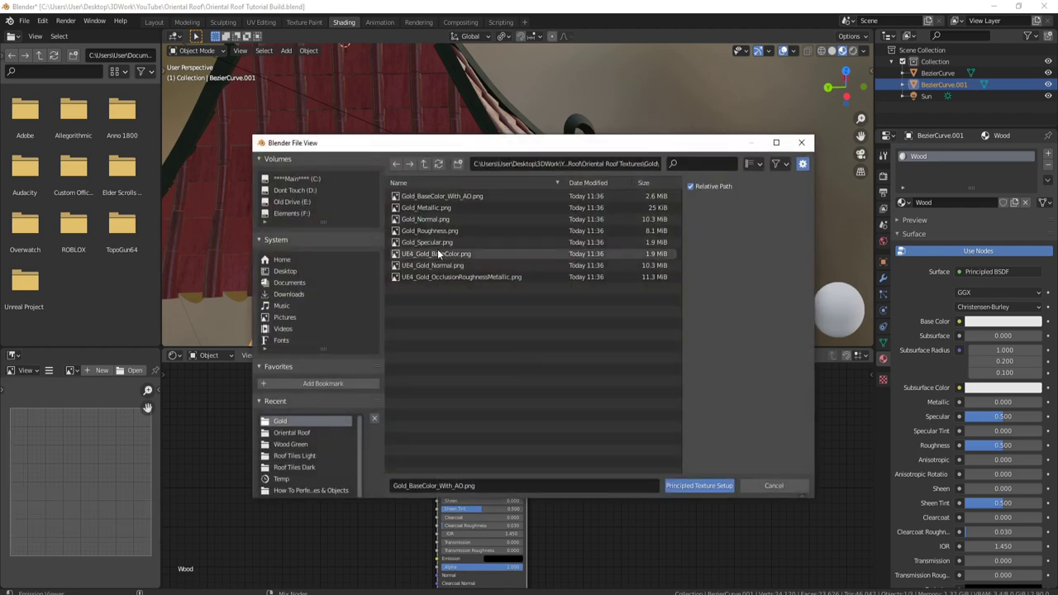
pyautogui.click(425, 165)
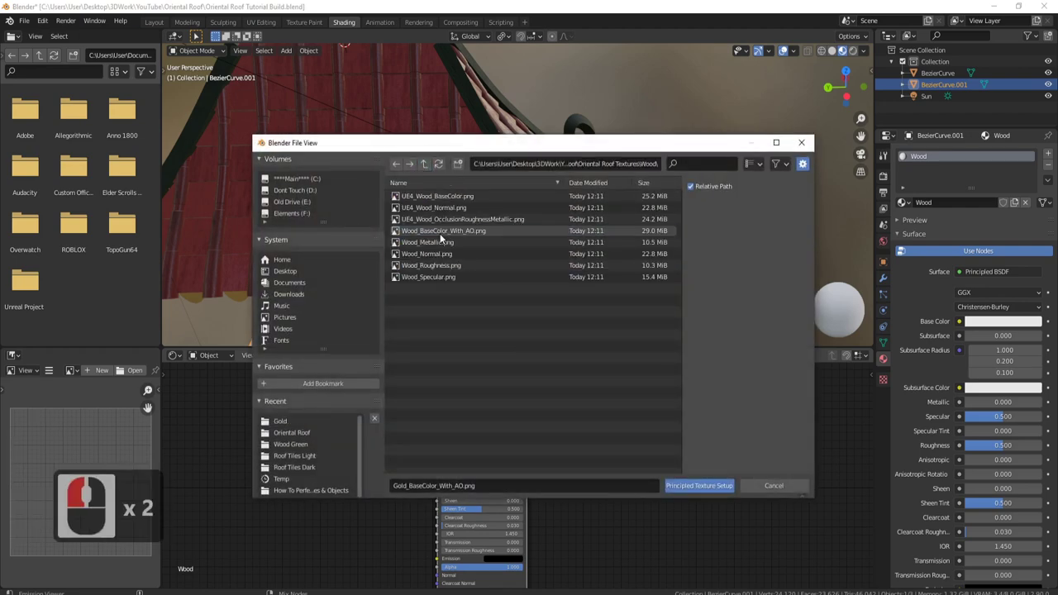
pyautogui.moveTo(450, 231); pyautogui.dragTo(705, 491)
pyautogui.click(705, 491)
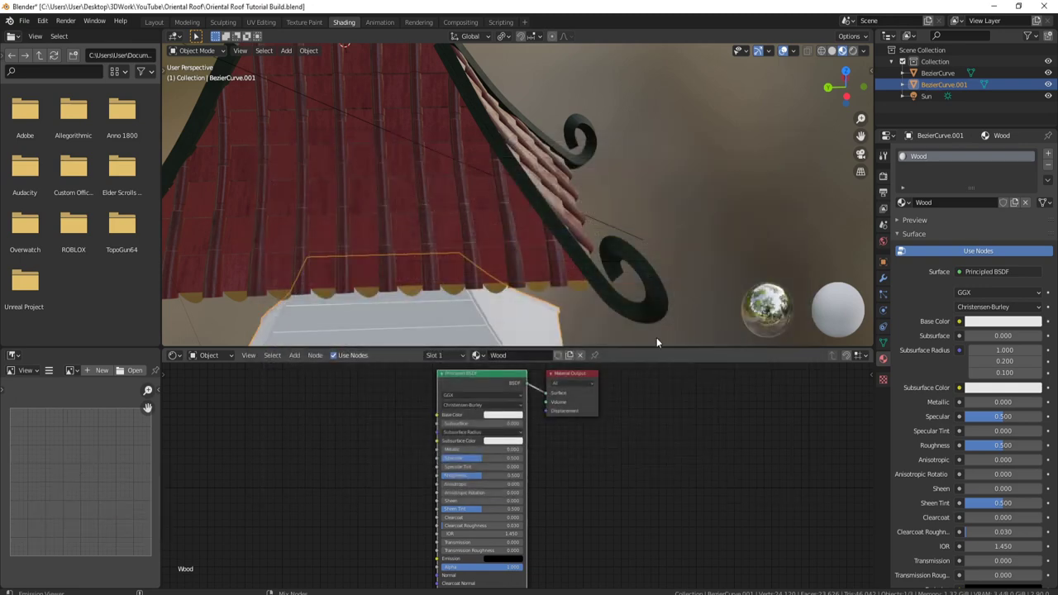
# Step: Orbit around and under the roof to inspect the dark wood planks on the underside
pyautogui.middleClick(554, 252)
pyautogui.middleClick(507, 155)
pyautogui.middleClick(542, 188)
pyautogui.scroll(3)
pyautogui.middleClick(633, 206)
pyautogui.middleClick(587, 224)
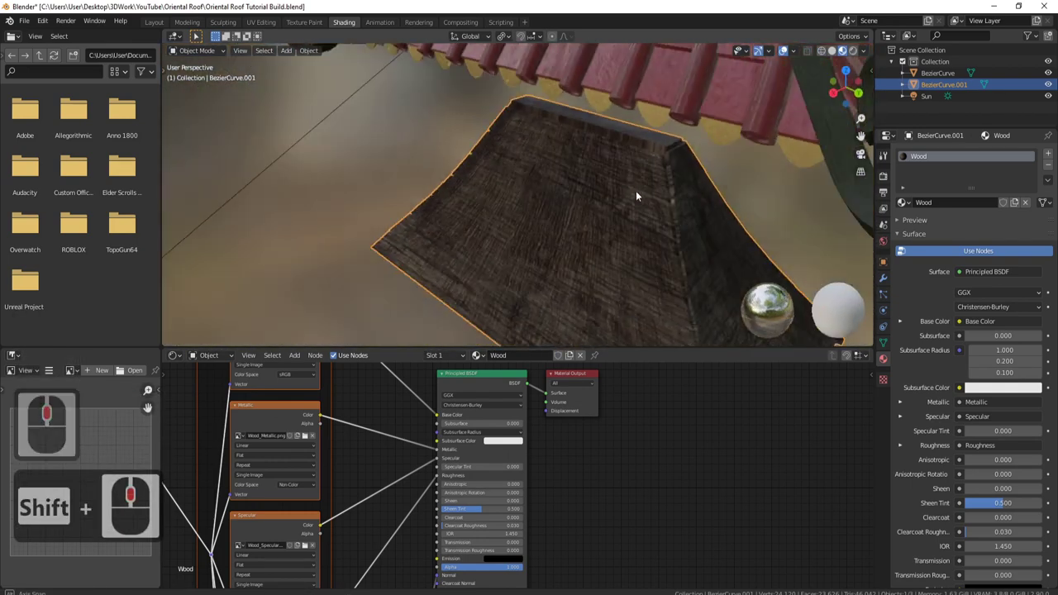
pyautogui.middleClick(623, 197)
pyautogui.middleClick(649, 104)
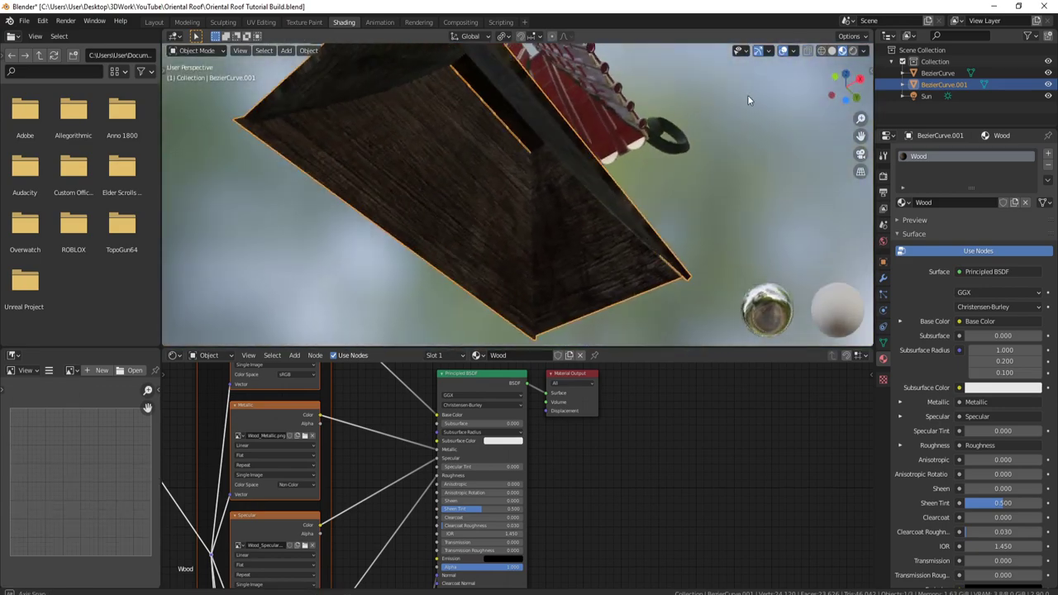
pyautogui.middleClick(758, 100)
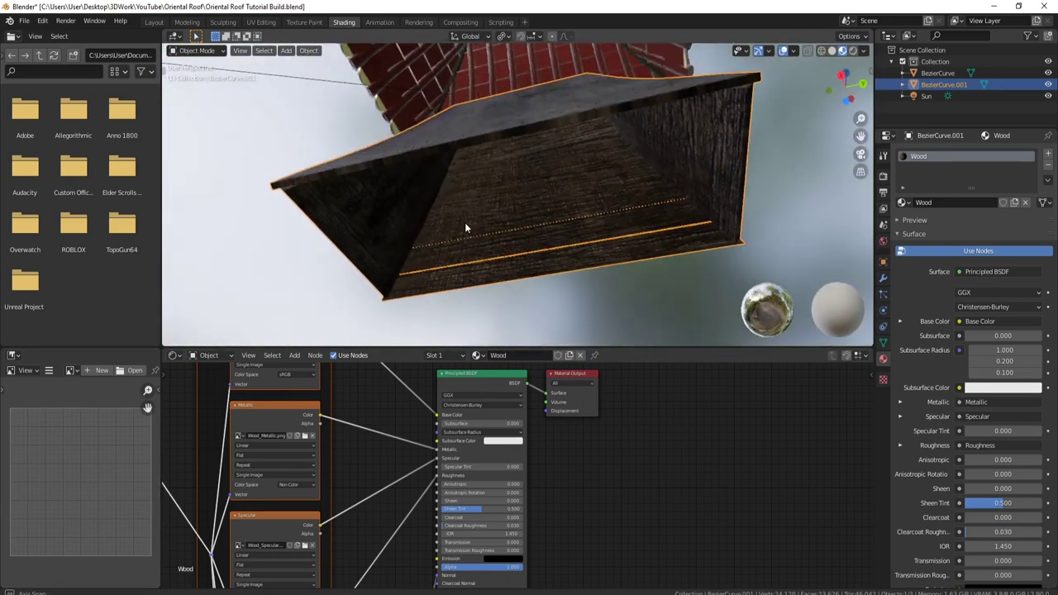
pyautogui.middleClick(495, 238)
pyautogui.scroll(-3)
pyautogui.middleClick(585, 165)
pyautogui.scroll(3)
pyautogui.middleClick(596, 171)
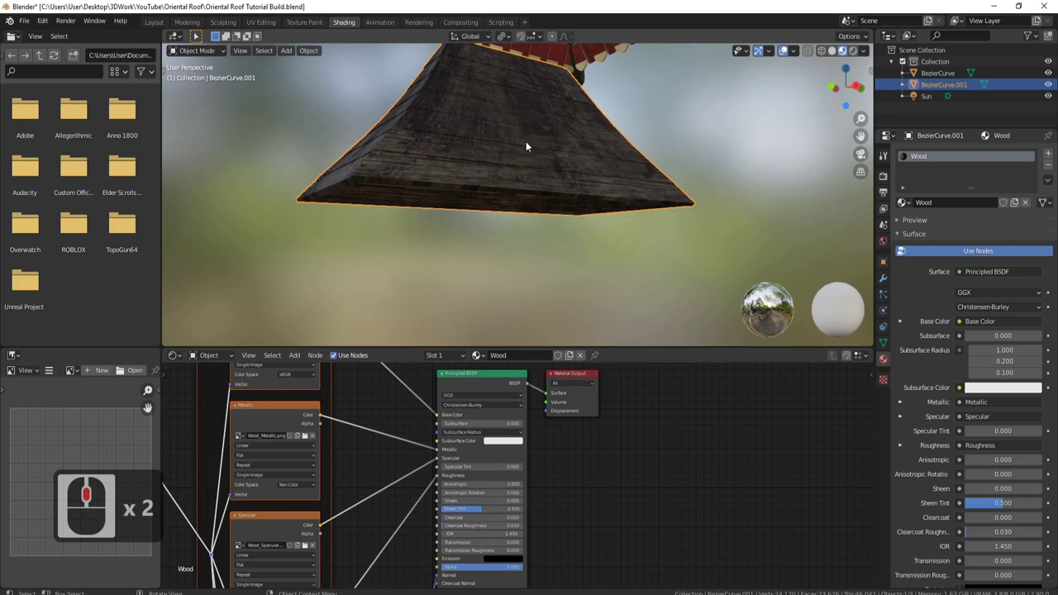
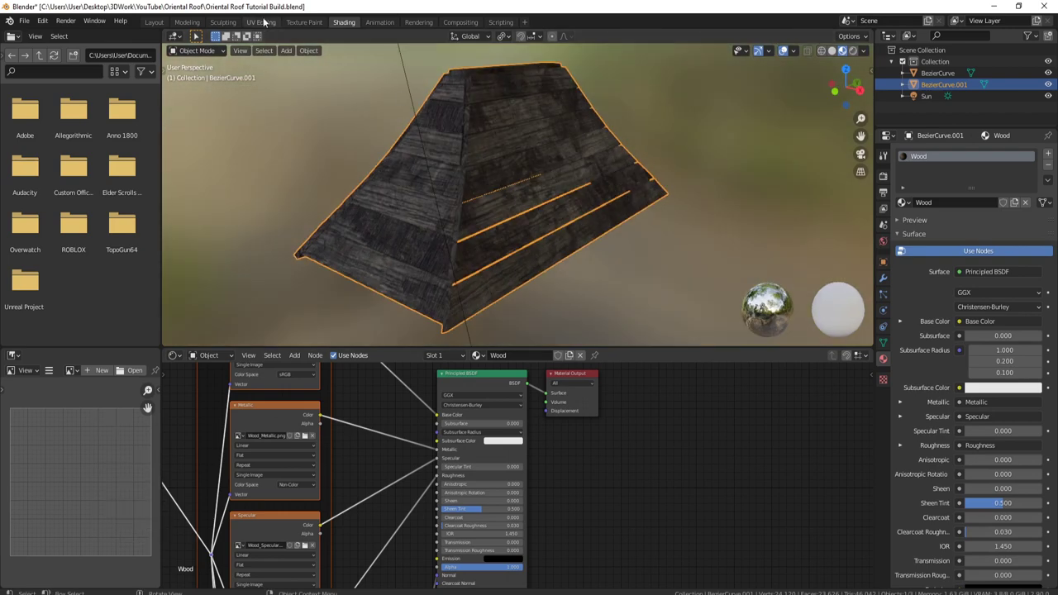
# Step: In the UV Editing layout, re-unwrap the underside boards and review the result in the viewport
pyautogui.click(266, 23)
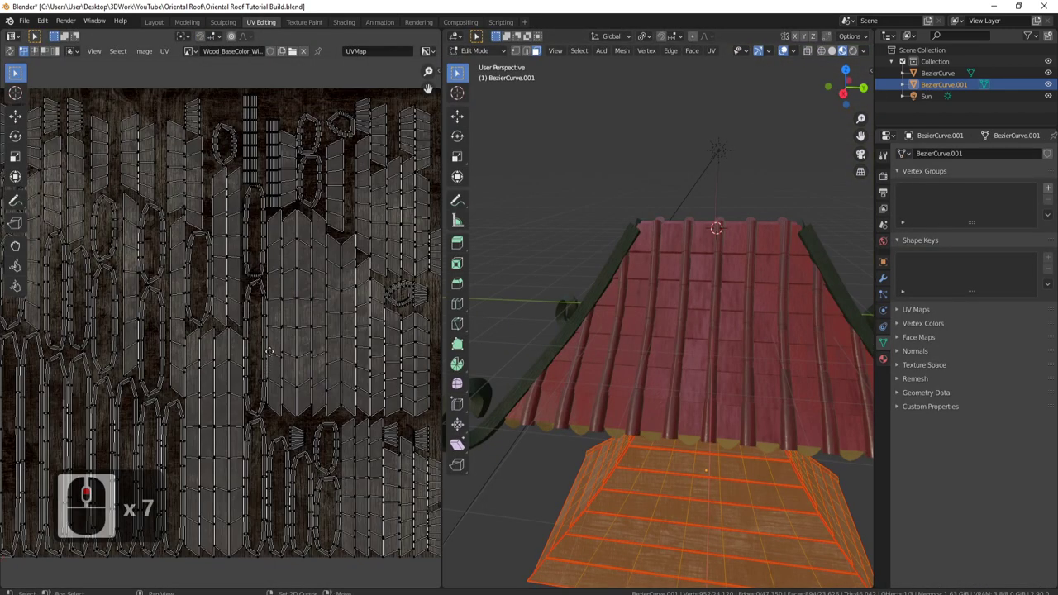
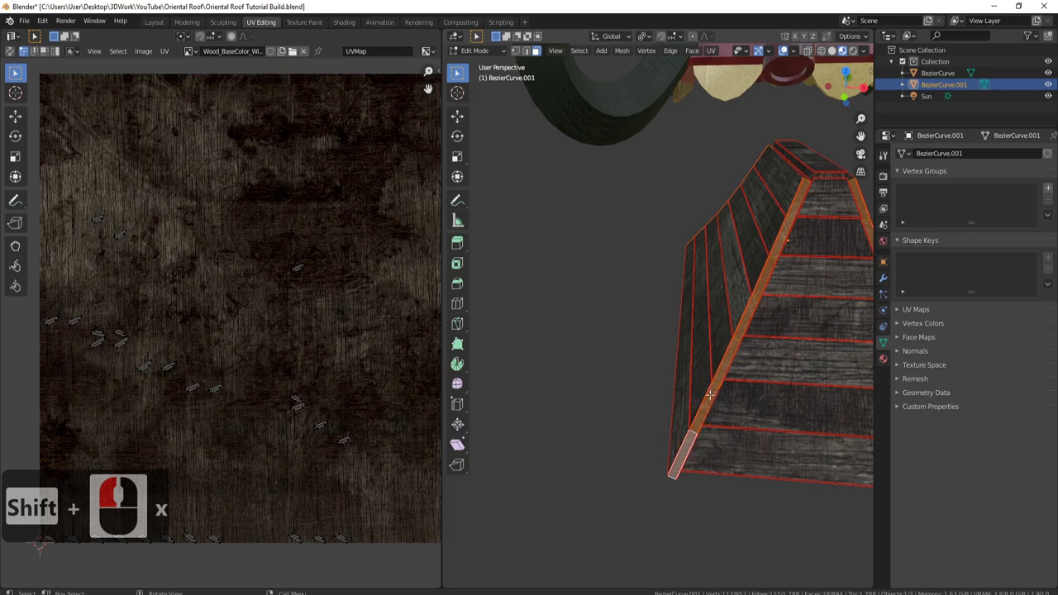
pyautogui.press('ctrl+e')
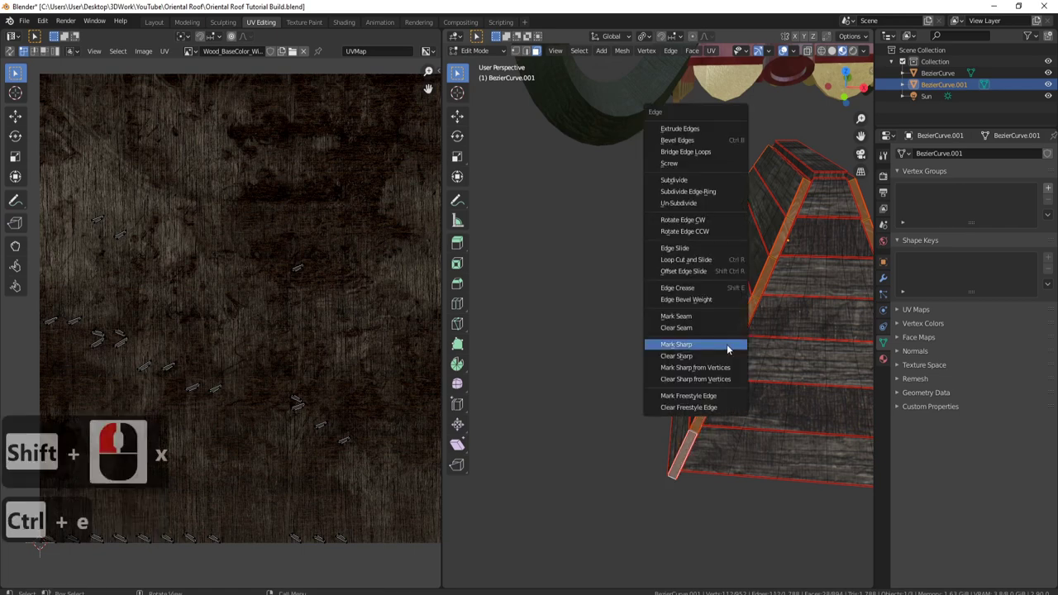
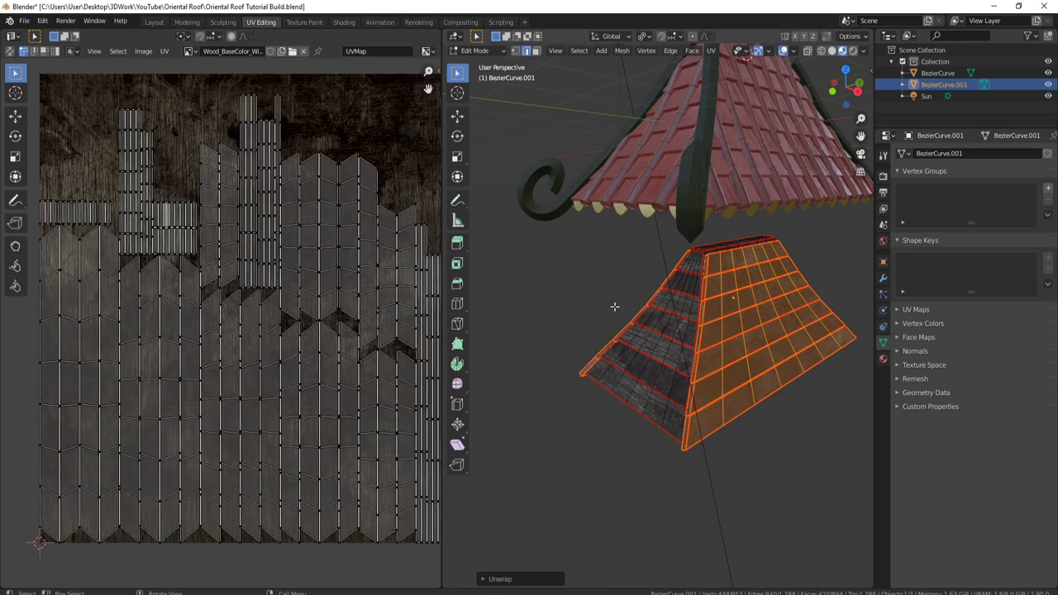
pyautogui.press('Tab')
pyautogui.scroll(3)
pyautogui.scroll(-3)
pyautogui.middleClick(693, 322)
pyautogui.middleClick(702, 306)
pyautogui.press('Tab')
pyautogui.press('Tab')
# Step: Select all underside UV islands and rotate them 90° twice so the grain follows the planks
pyautogui.press('a')
pyautogui.press('a')
pyautogui.press('r')
pyautogui.write('r90')
pyautogui.press('Return')
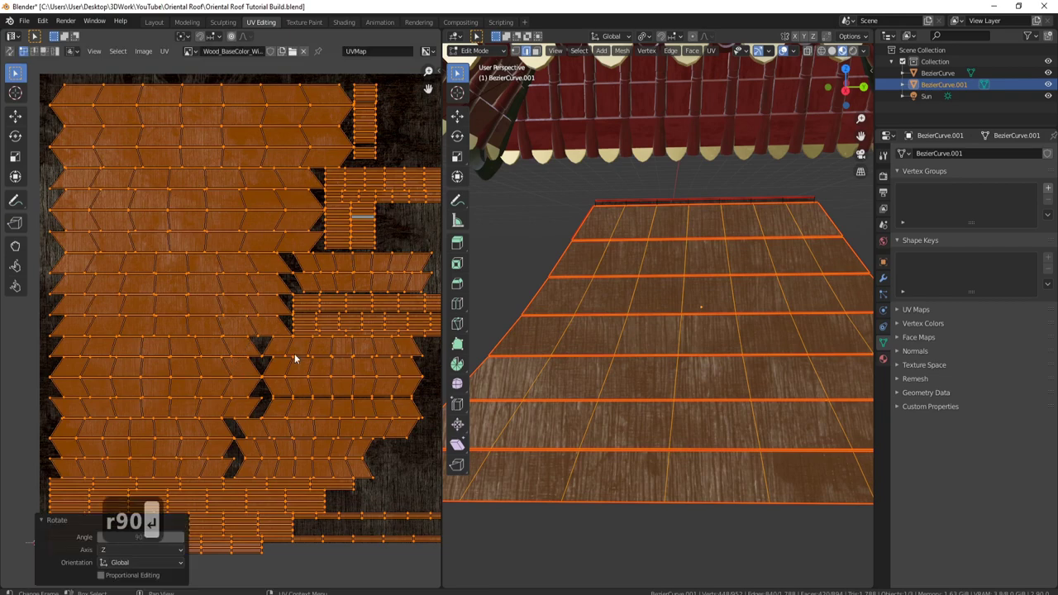
pyautogui.press('r')
pyautogui.write('r90')
pyautogui.press('Return')
pyautogui.press('Tab')
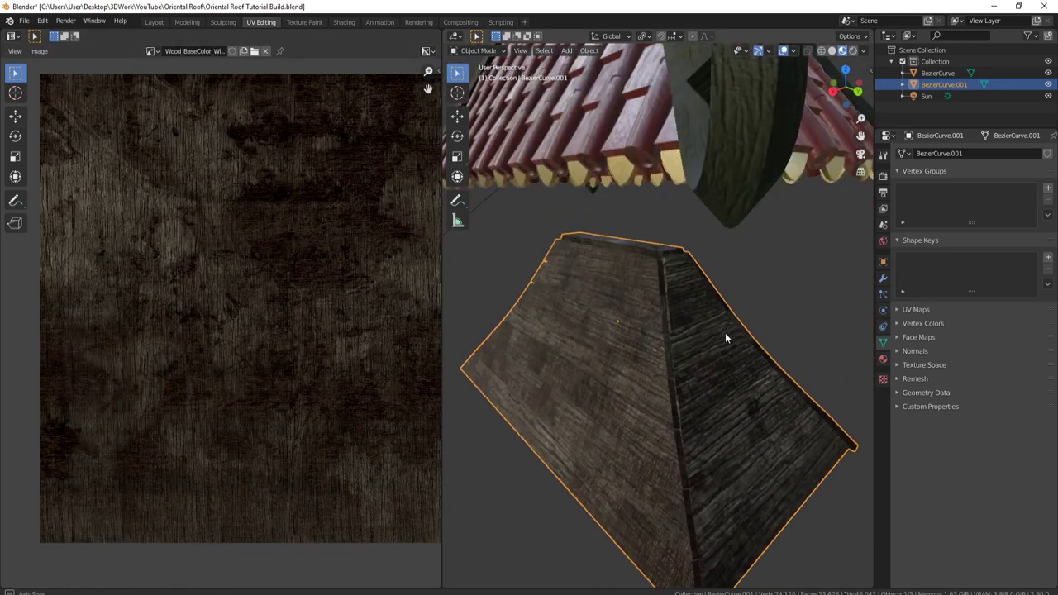
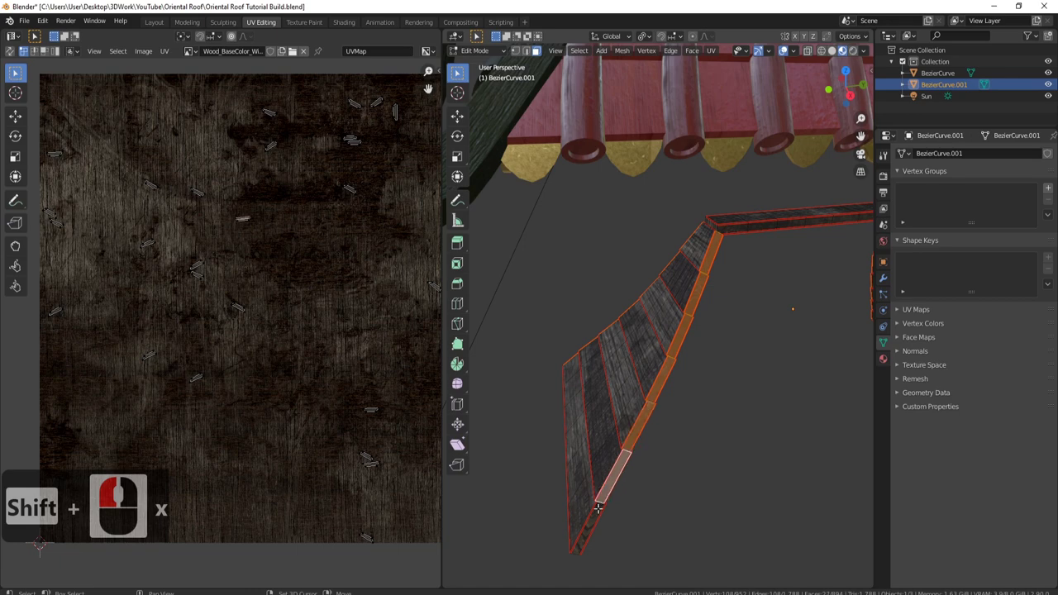
# Step: Mark a seam along the underside's corner edge via the edge operations menu
pyautogui.press('ctrl+e')
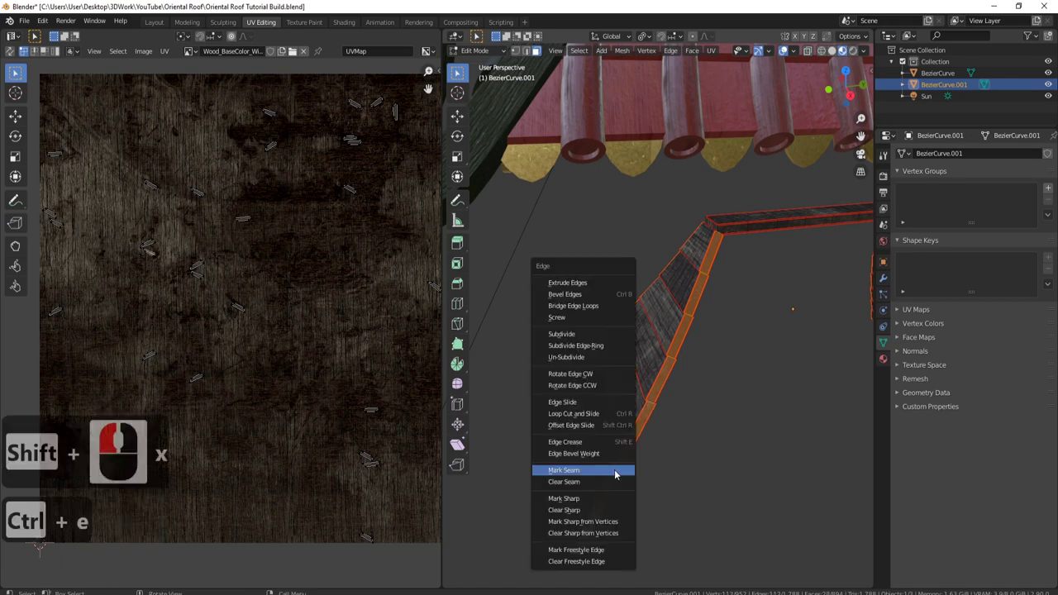
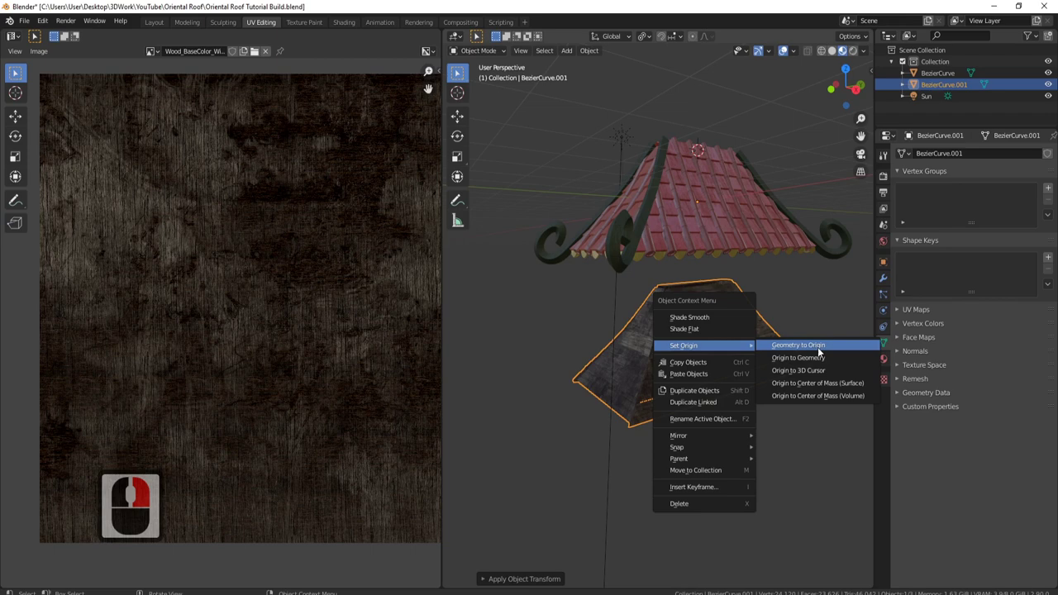
# Step: Set the underside's geometry to its origin and move it centred beneath the tiled roof
pyautogui.click(823, 362)
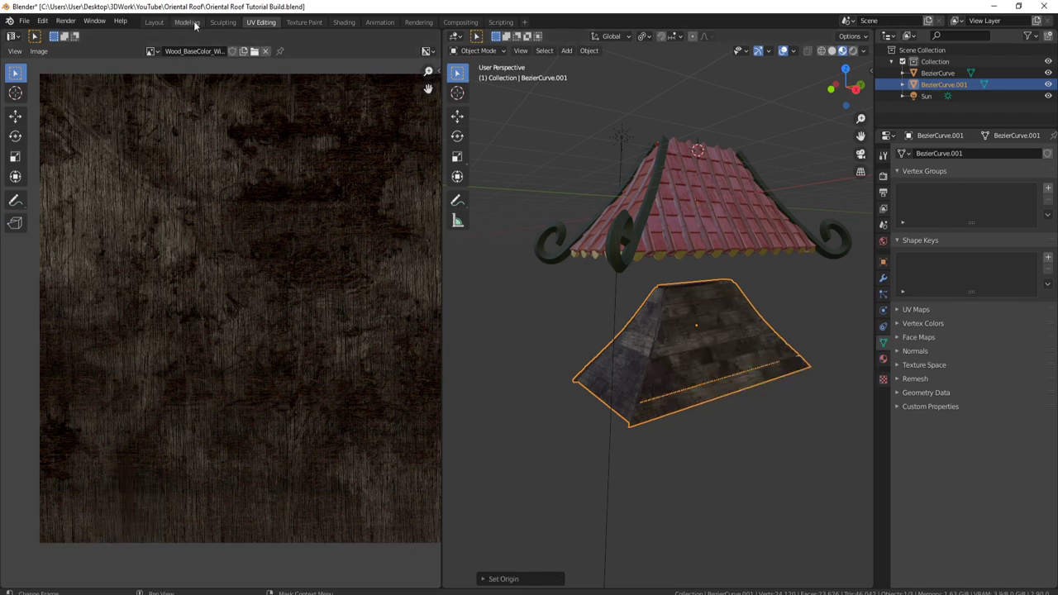
pyautogui.click(198, 25)
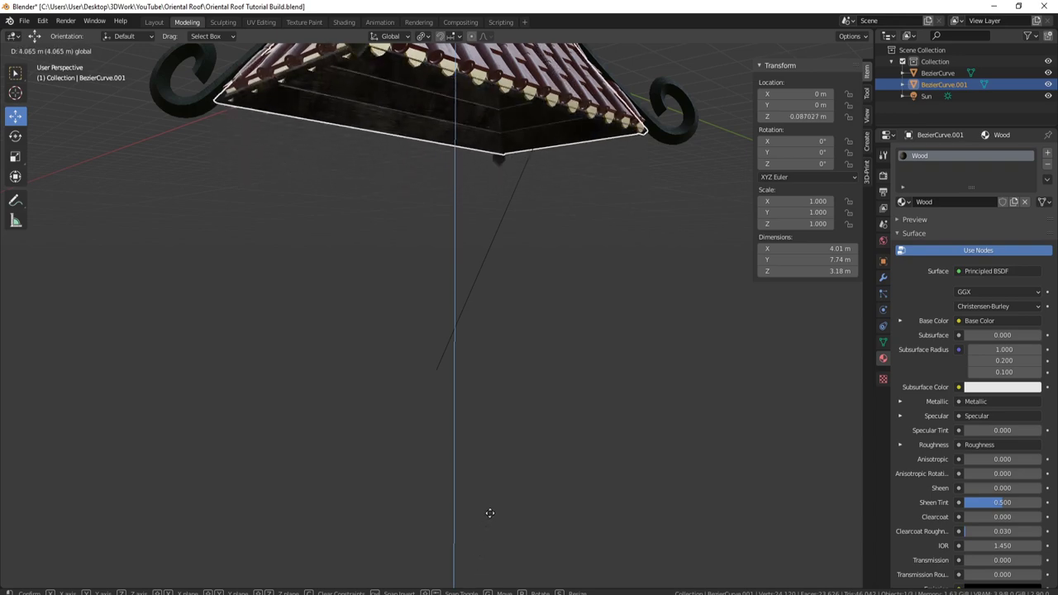
pyautogui.click(494, 518)
pyautogui.middleClick(487, 360)
pyautogui.middleClick(588, 280)
pyautogui.middleClick(624, 219)
pyautogui.middleClick(609, 242)
pyautogui.middleClick(566, 296)
pyautogui.middleClick(494, 243)
pyautogui.middleClick(444, 238)
pyautogui.middleClick(362, 196)
pyautogui.middleClick(358, 134)
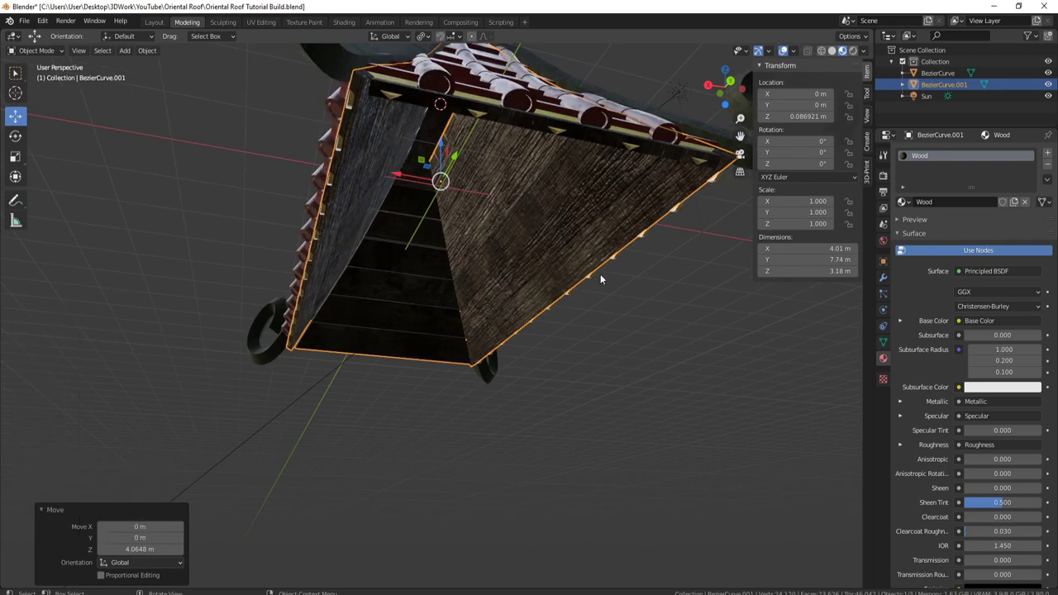
pyautogui.middleClick(580, 271)
# Step: Narrow the underside along X to about 0.972 and shorten it along Y to about 0.966 to fit under the tiles
pyautogui.press('s')
pyautogui.press('x')
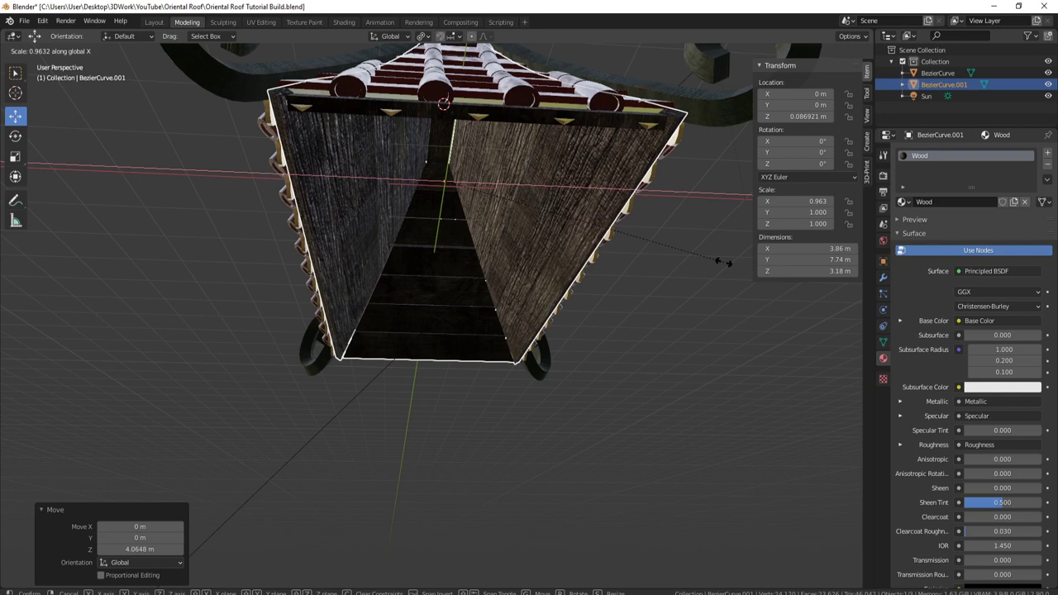
pyautogui.click(730, 264)
pyautogui.middleClick(621, 203)
pyautogui.middleClick(430, 177)
pyautogui.press('s')
pyautogui.press('y')
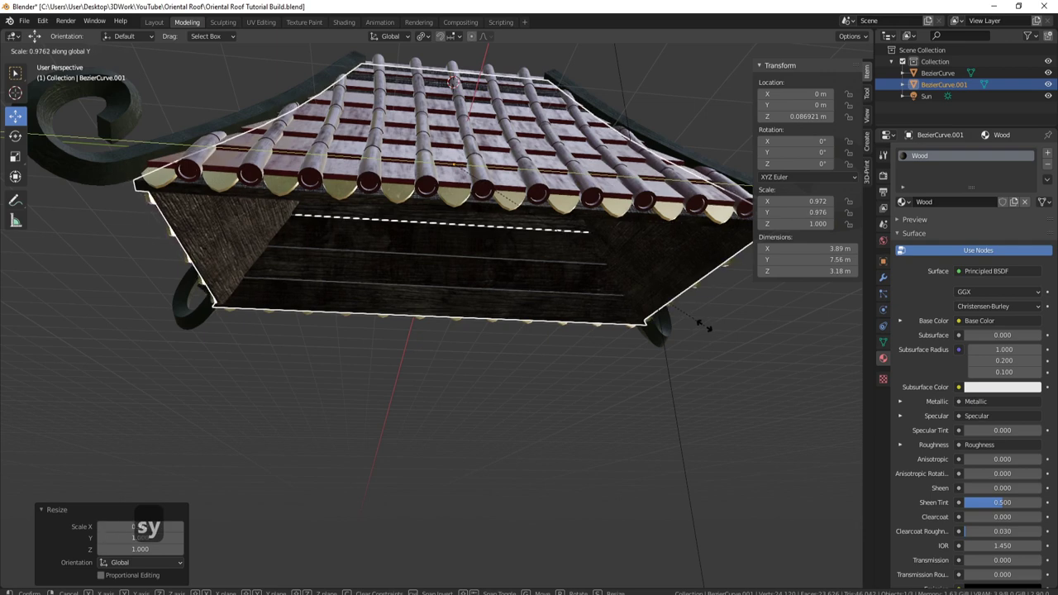
pyautogui.click(708, 329)
pyautogui.middleClick(366, 211)
pyautogui.middleClick(247, 111)
pyautogui.middleClick(304, 178)
pyautogui.middleClick(250, 138)
pyautogui.middleClick(302, 184)
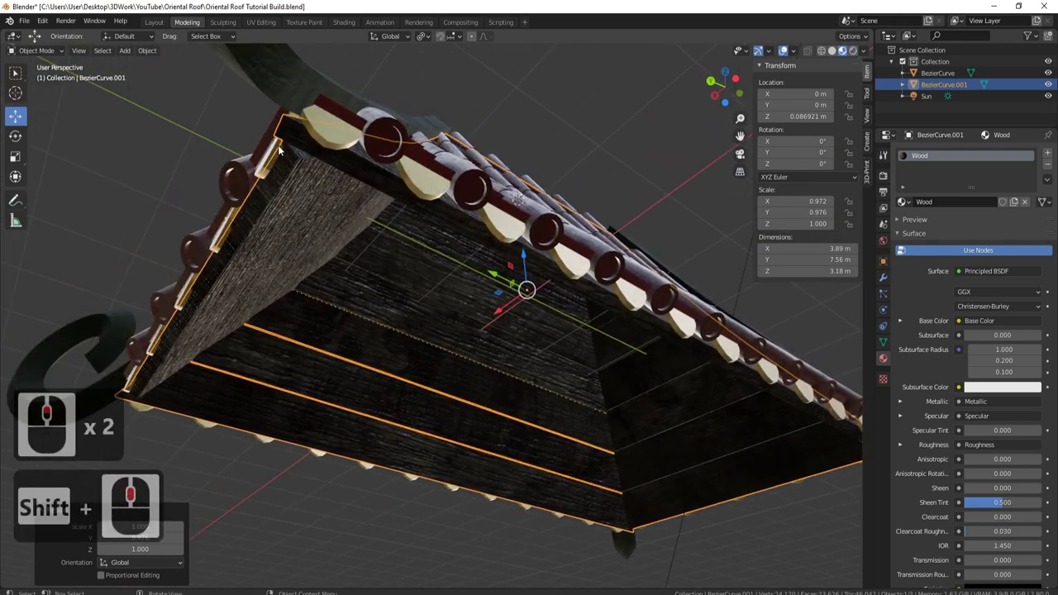
pyautogui.press('s')
pyautogui.press('y')
pyautogui.click(519, 337)
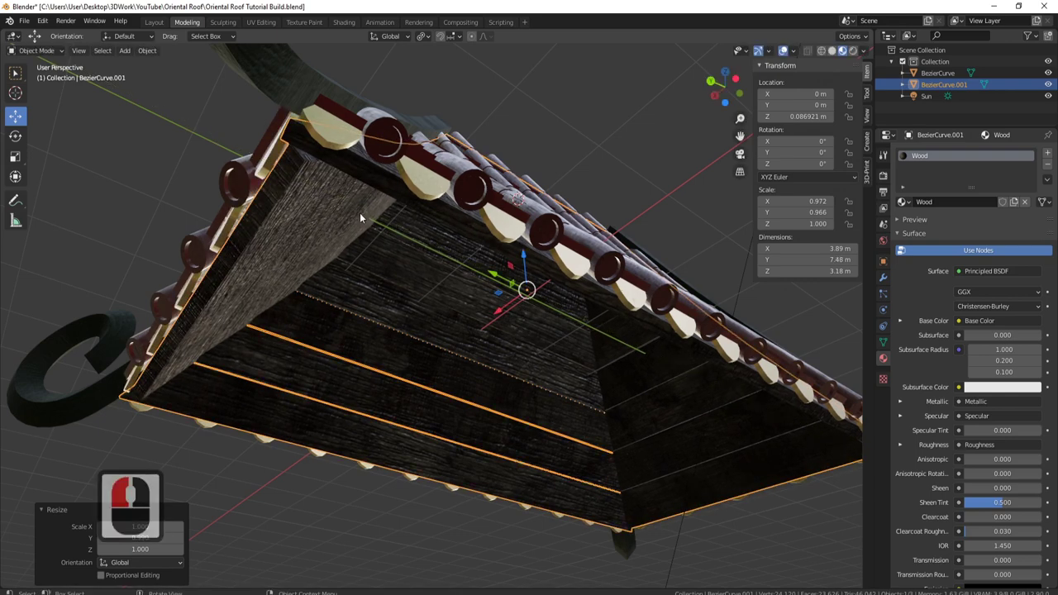
# Step: Scale the roof's ridge strip along X so the two slopes meet neatly at the peak
pyautogui.press('a')
pyautogui.press('a')
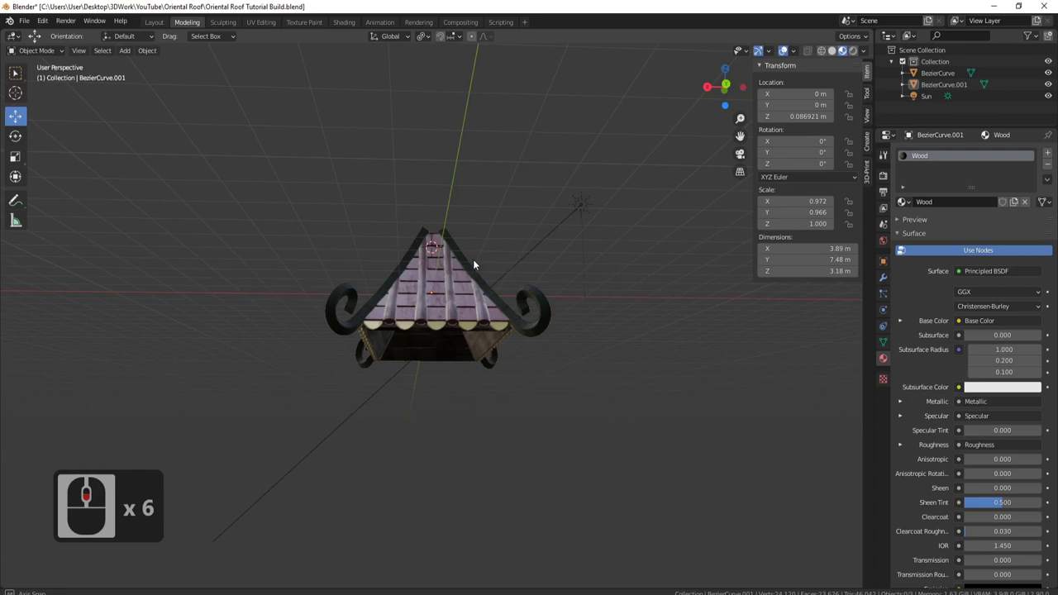
pyautogui.middleClick(552, 314)
pyautogui.scroll(3)
pyautogui.middleClick(461, 230)
pyautogui.middleClick(450, 160)
pyautogui.middleClick(490, 233)
pyautogui.middleClick(382, 260)
pyautogui.middleClick(461, 238)
pyautogui.middleClick(467, 236)
pyautogui.middleClick(498, 252)
pyautogui.middleClick(442, 278)
pyautogui.middleClick(443, 278)
pyautogui.middleClick(452, 278)
pyautogui.press('Tab')
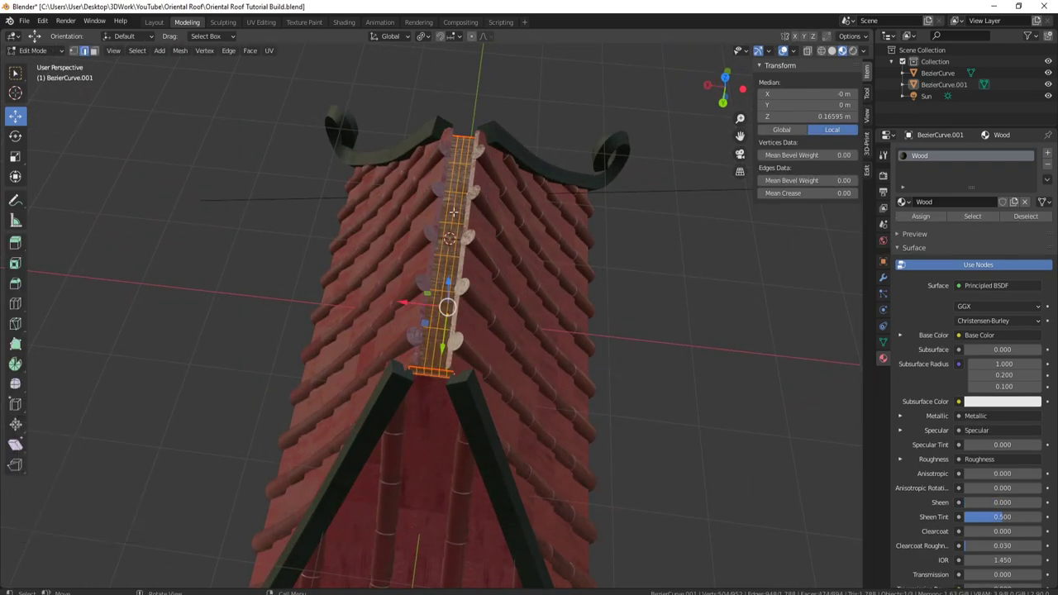
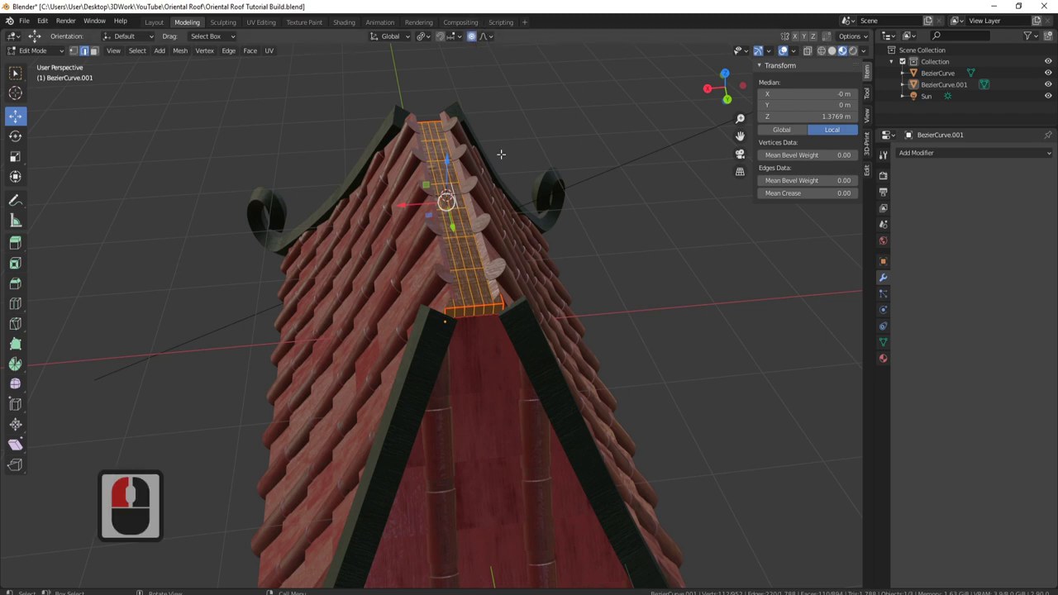
pyautogui.press('s')
pyautogui.press('x')
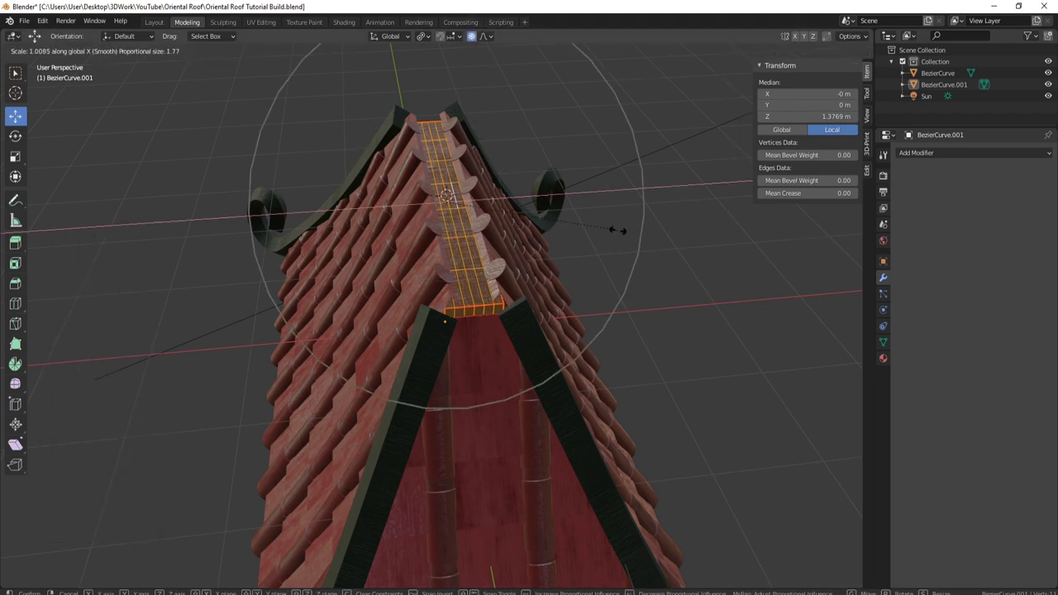
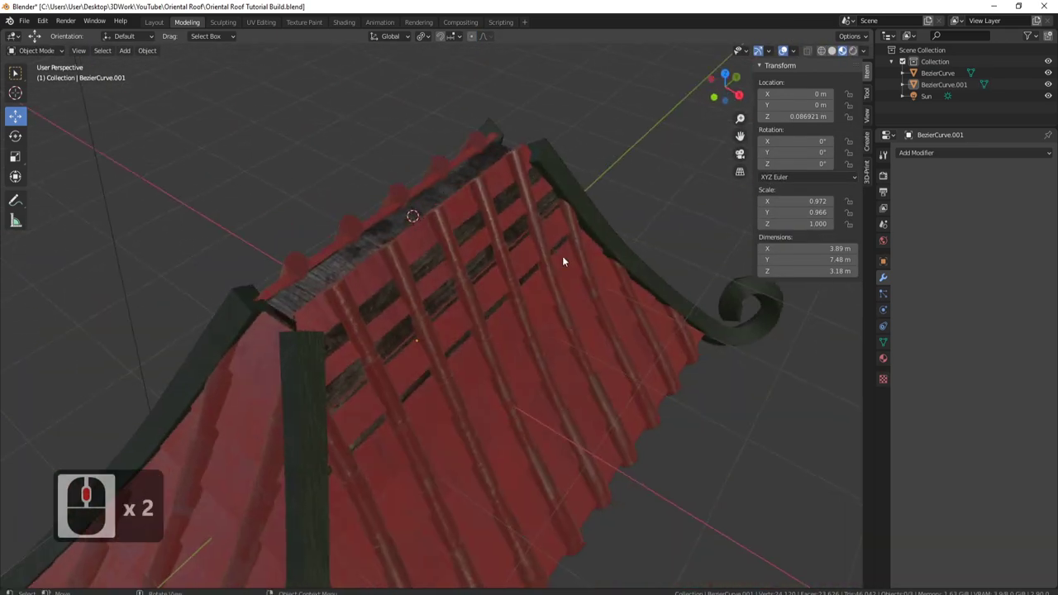
pyautogui.middleClick(463, 279)
pyautogui.press('Tab')
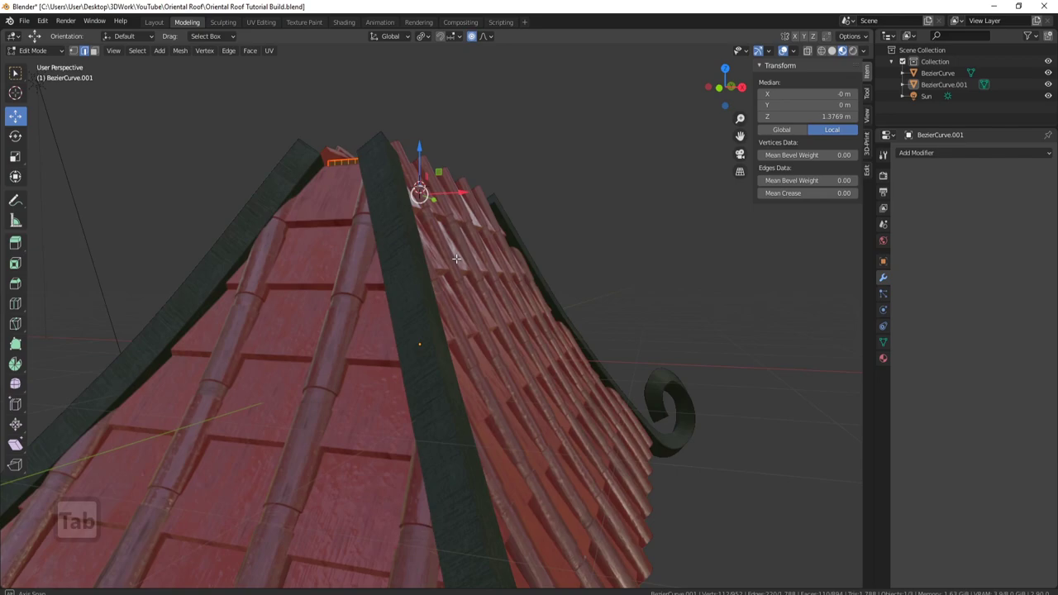
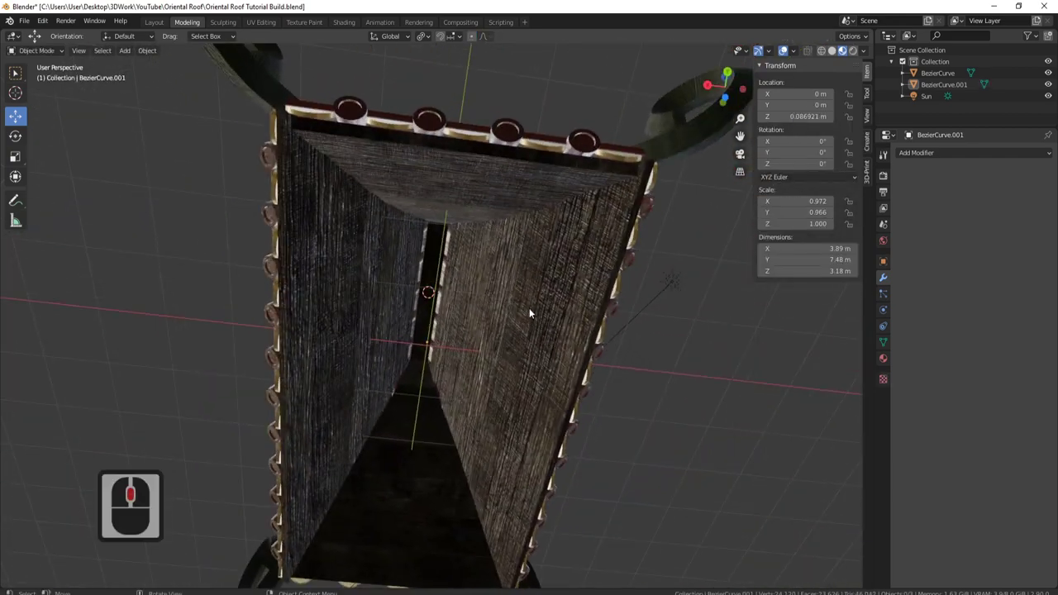
# Step: Unhide the roof geometry and widen the underside's central ridge strip along X from below
pyautogui.middleClick(531, 320)
pyautogui.press('Tab')
pyautogui.press('alt+h')
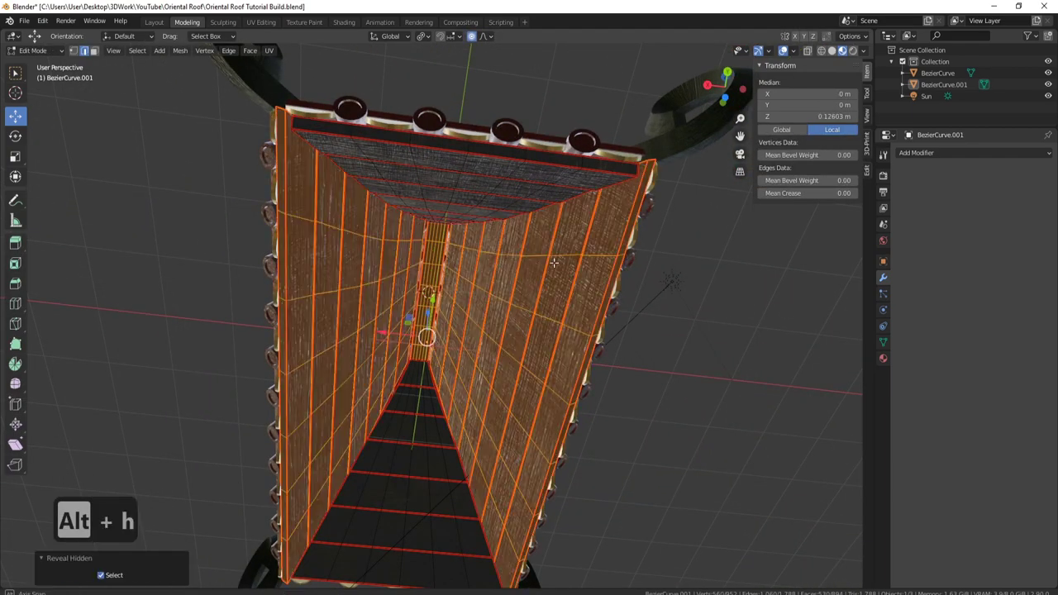
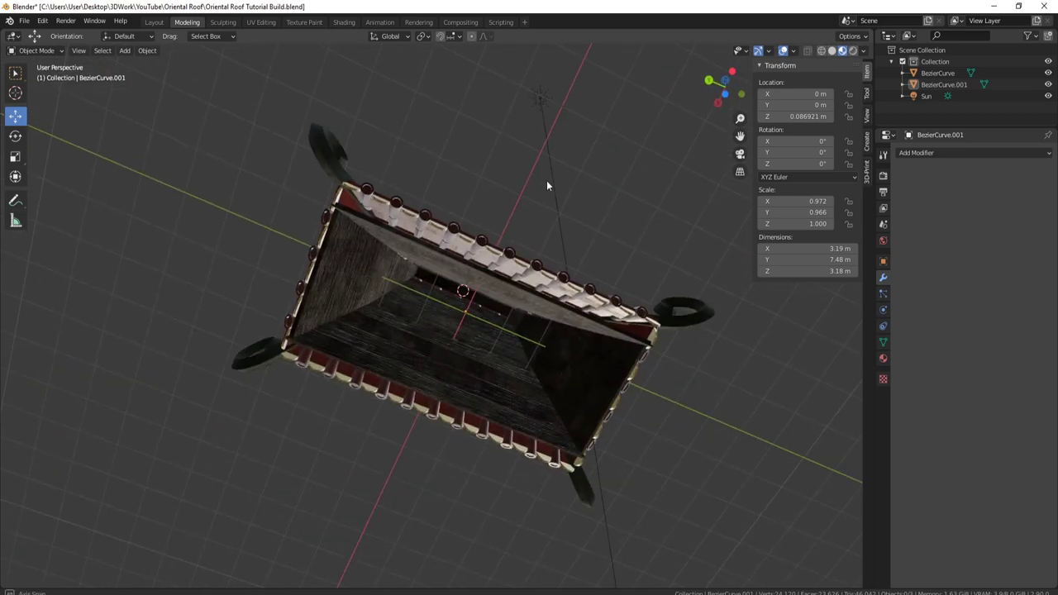
pyautogui.middleClick(560, 178)
pyautogui.scroll(-3)
pyautogui.middleClick(439, 290)
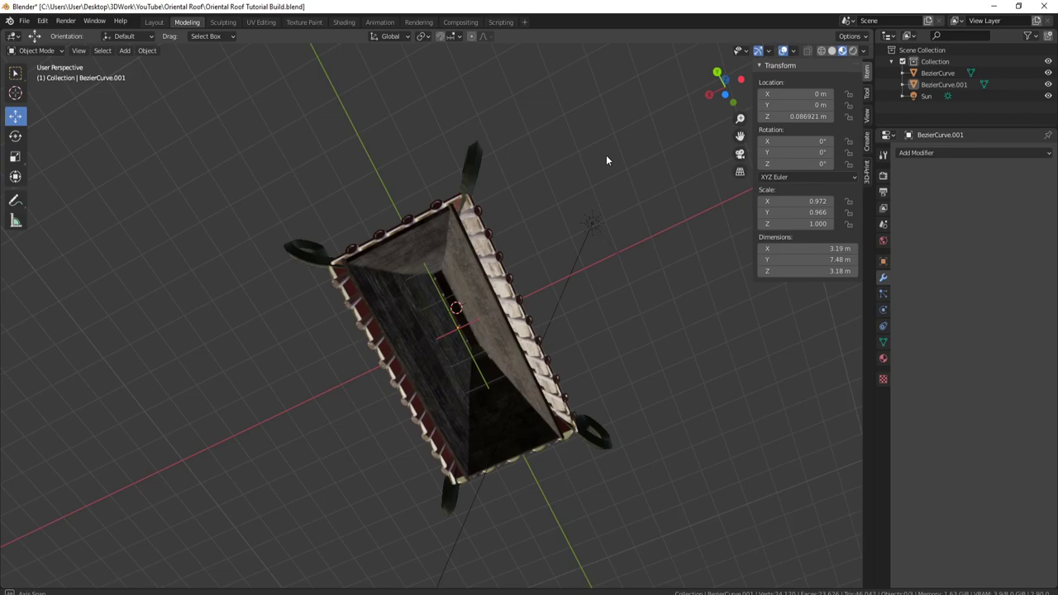
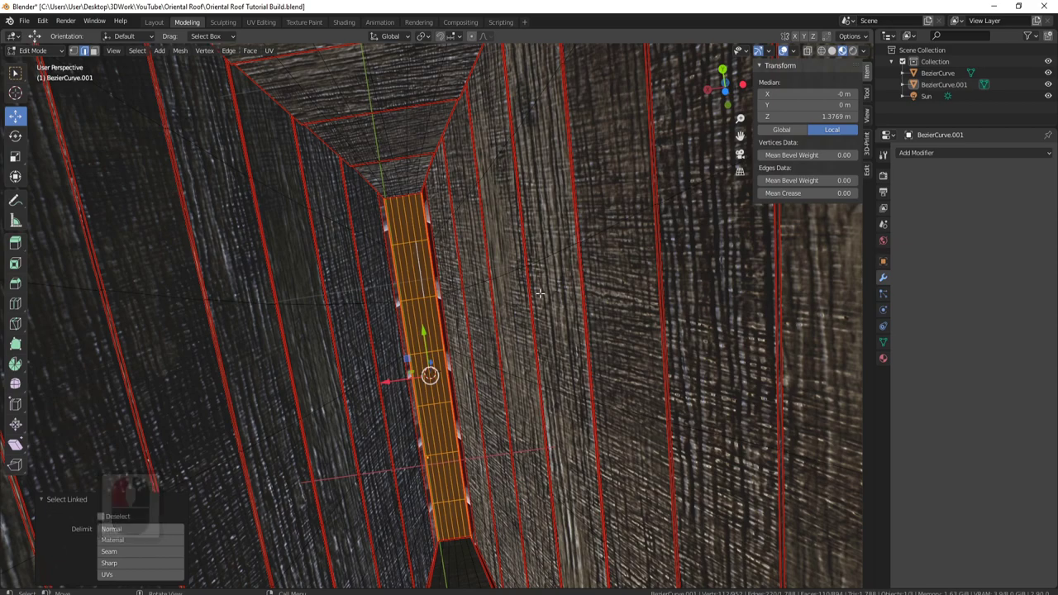
pyautogui.press('s')
pyautogui.press('x')
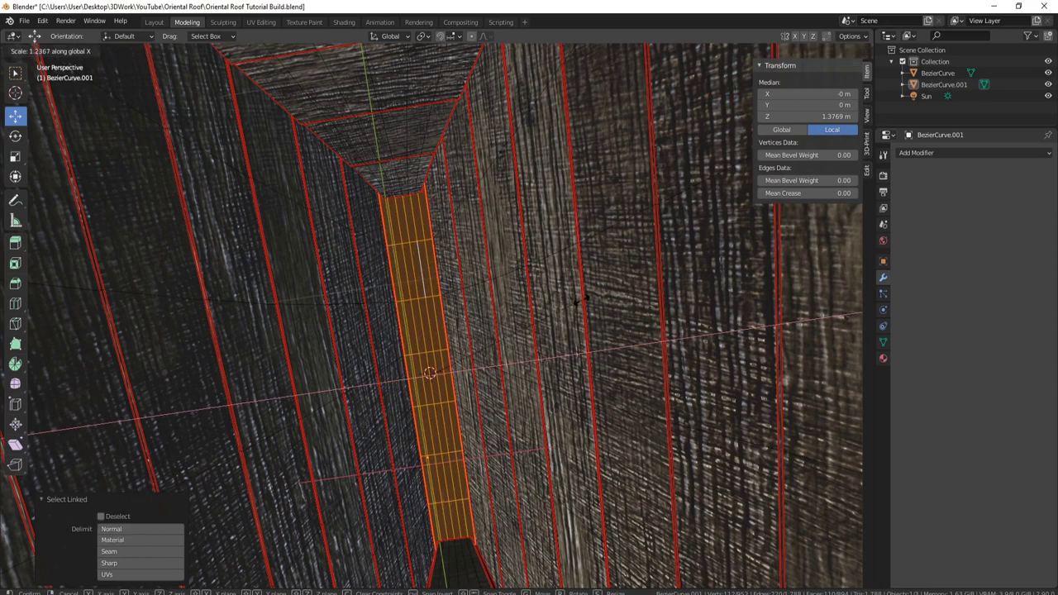
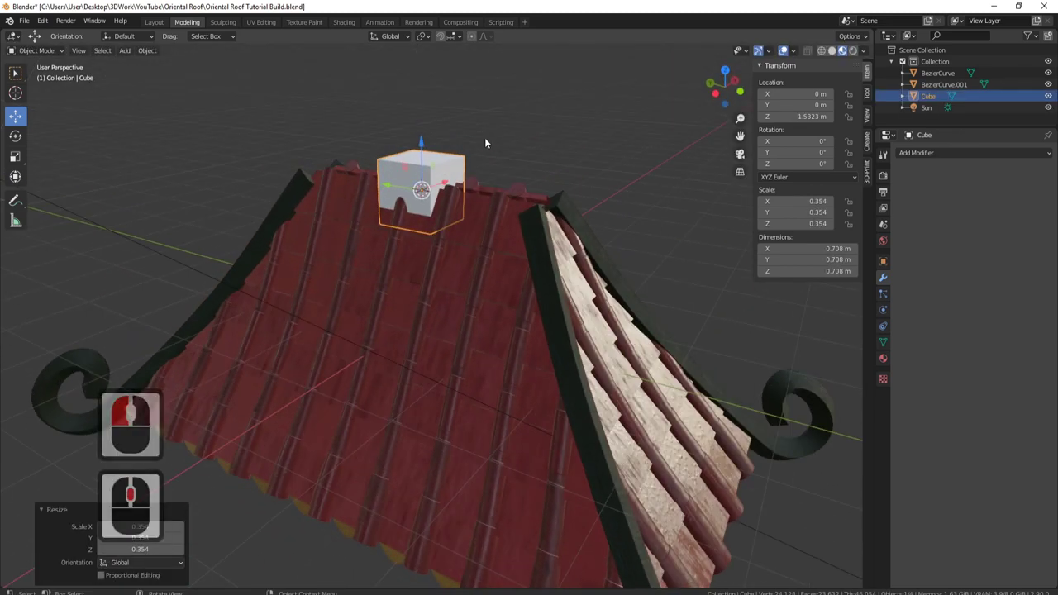
# Step: From top view, stretch the peak cube along Y into a 5.22 m beam along the ridge
pyautogui.middleClick(424, 148)
pyautogui.click(426, 109)
pyautogui.moveTo(501, 161); pyautogui.dragTo(534, 275)
pyautogui.press('7')
pyautogui.press('7')
pyautogui.press('s')
pyautogui.press('y')
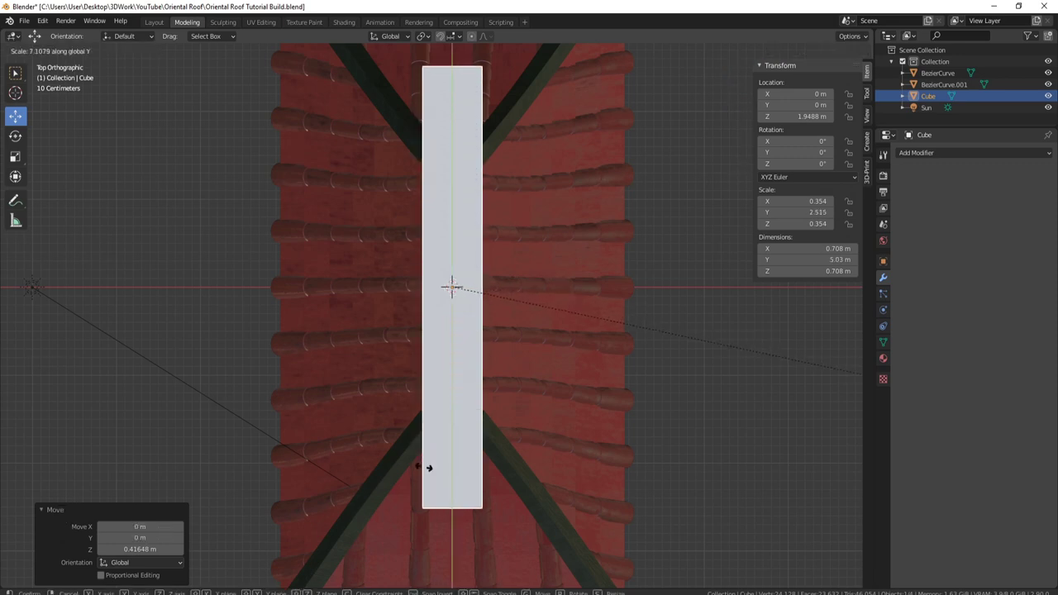
pyautogui.click(455, 481)
# Step: Adjust the beam's length along Y and widen it along X to about 0.78 m
pyautogui.middleClick(513, 330)
pyautogui.middleClick(622, 329)
pyautogui.middleClick(505, 345)
pyautogui.middleClick(544, 362)
pyautogui.press('s')
pyautogui.write('sy')
pyautogui.press('s')
pyautogui.press('x')
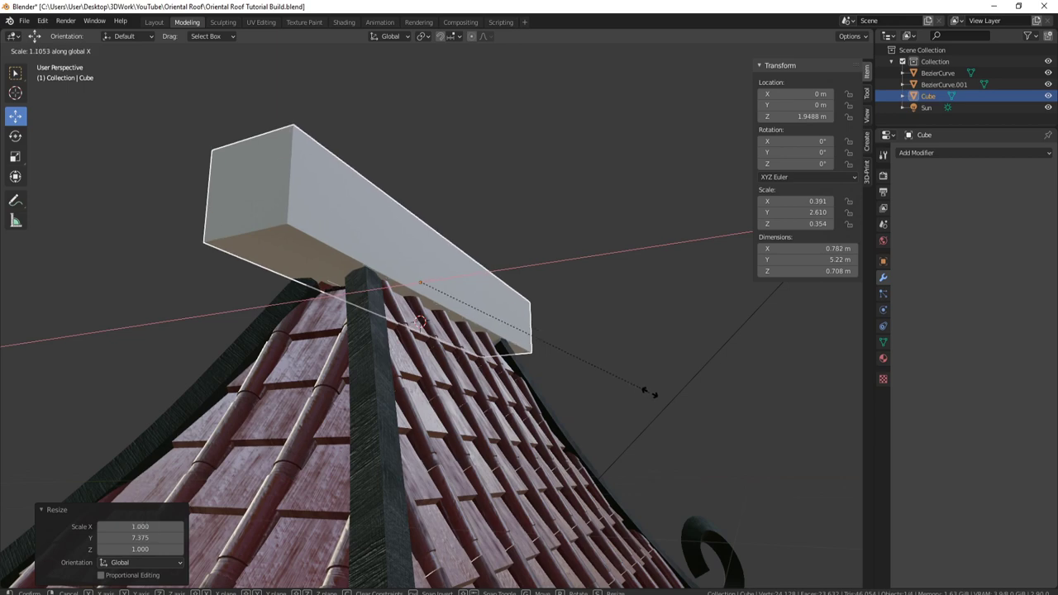
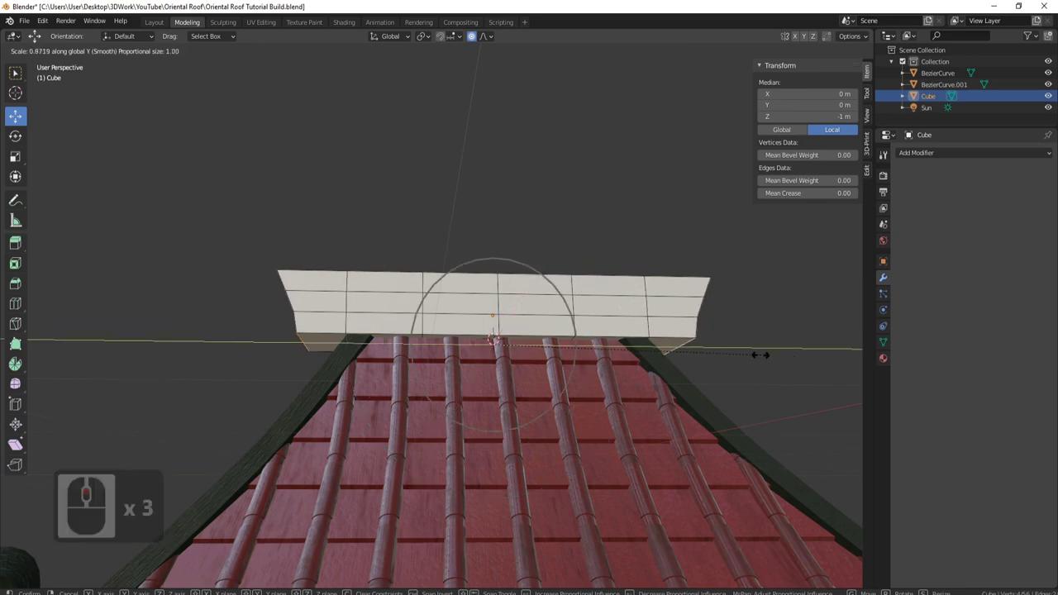
# Step: Zoom in and out on the ridge beam while shaping its curve
pyautogui.scroll(3)
pyautogui.scroll(-3)
pyautogui.scroll(3)
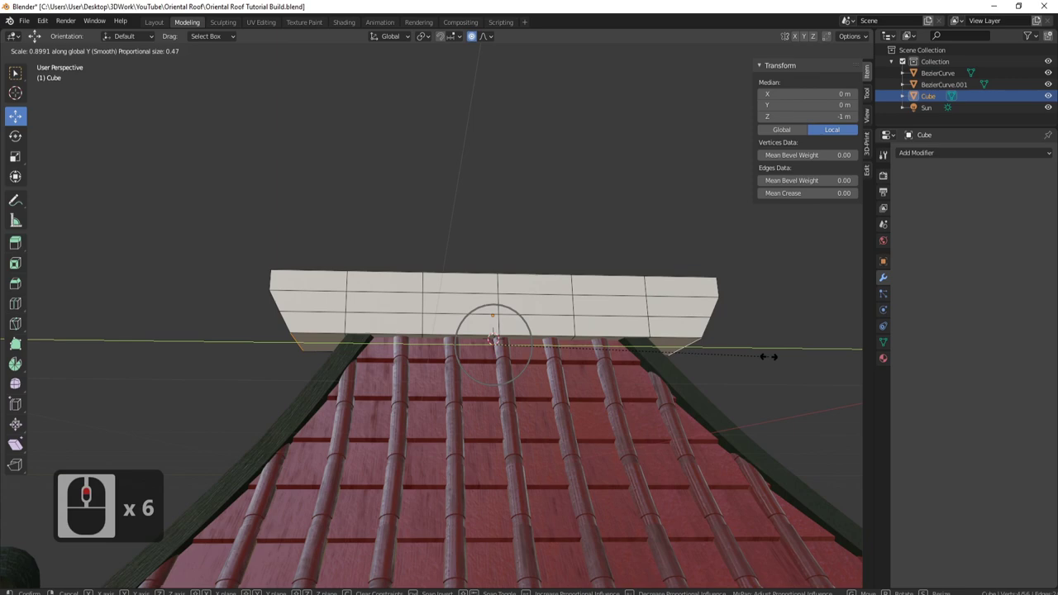
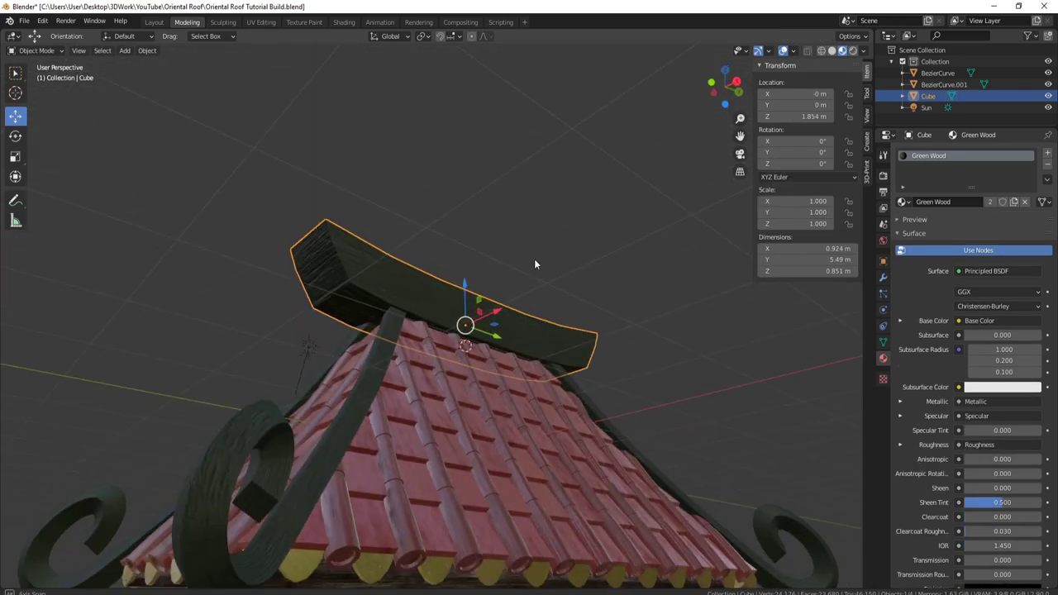
# Step: Give the green ridge cap a Bevel modifier with a narrow 0.02 m amount and inspect the softened edges
pyautogui.middleClick(437, 318)
pyautogui.middleClick(648, 327)
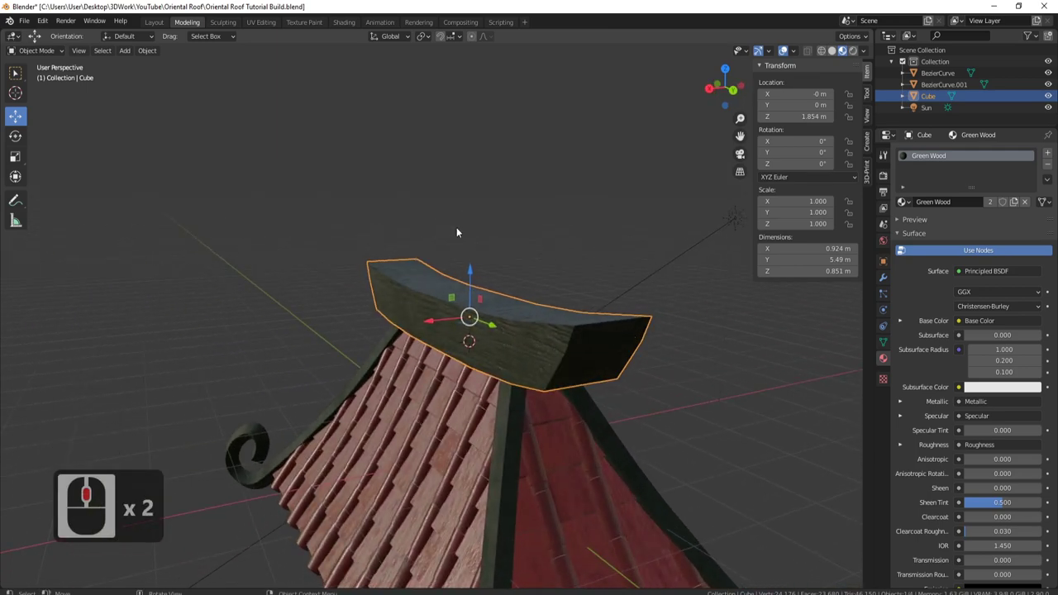
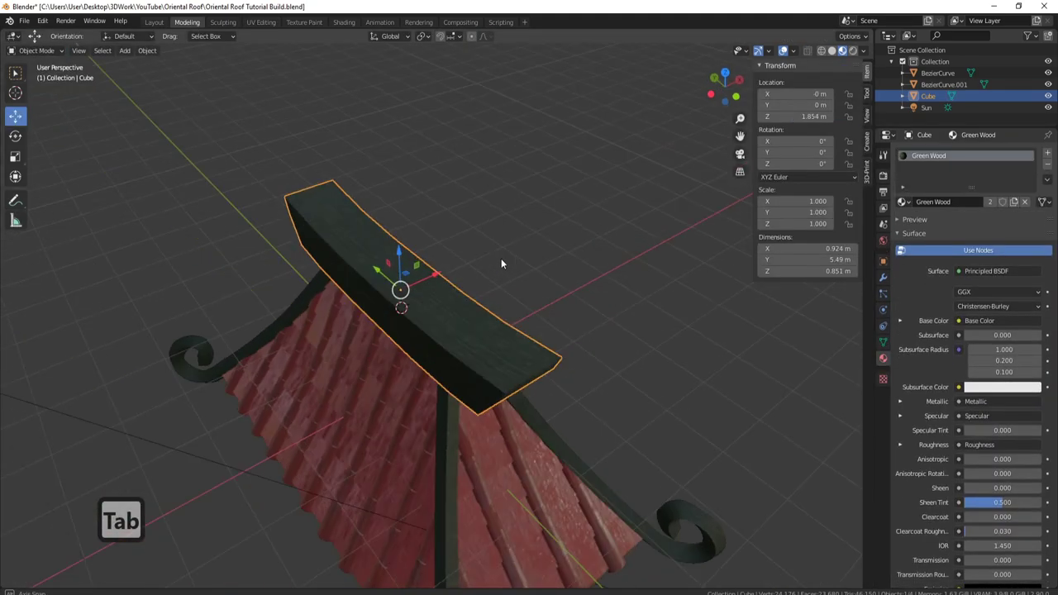
pyautogui.middleClick(336, 270)
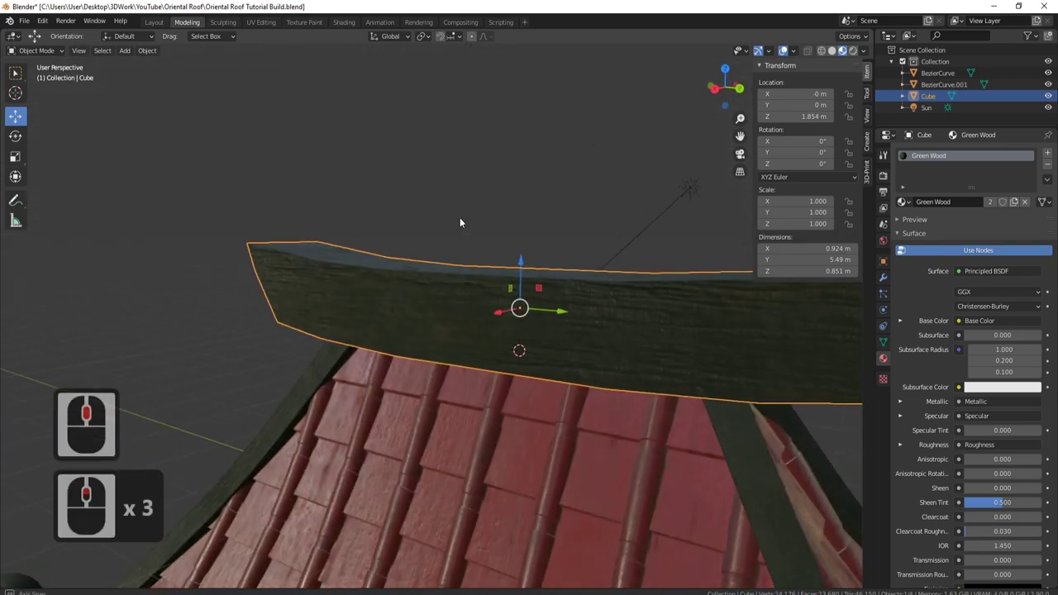
pyautogui.middleClick(461, 220)
pyautogui.middleClick(519, 336)
pyautogui.middleClick(483, 315)
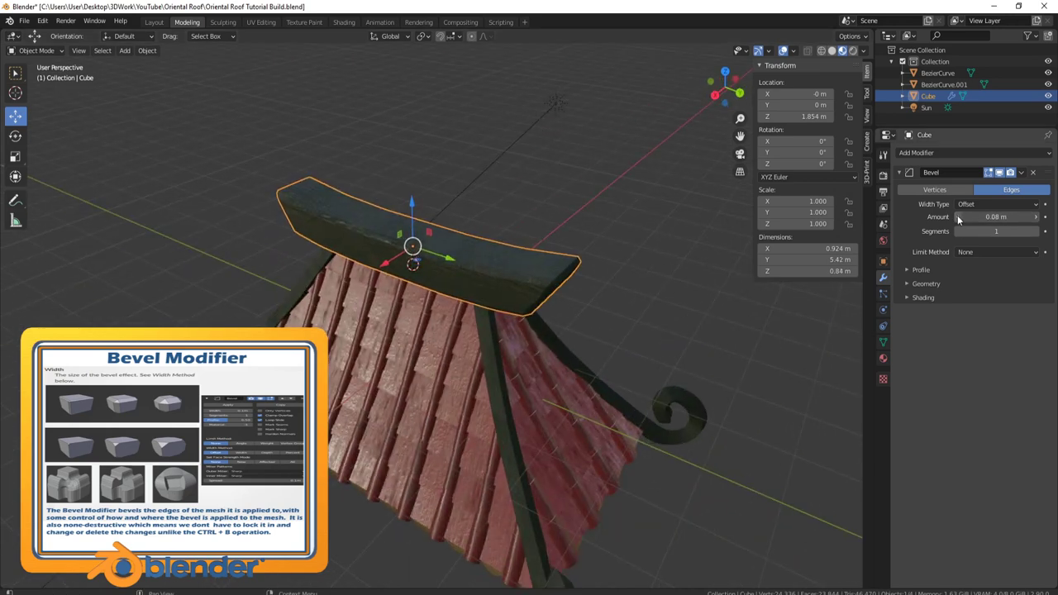
pyautogui.click(675, 250)
pyautogui.middleClick(670, 229)
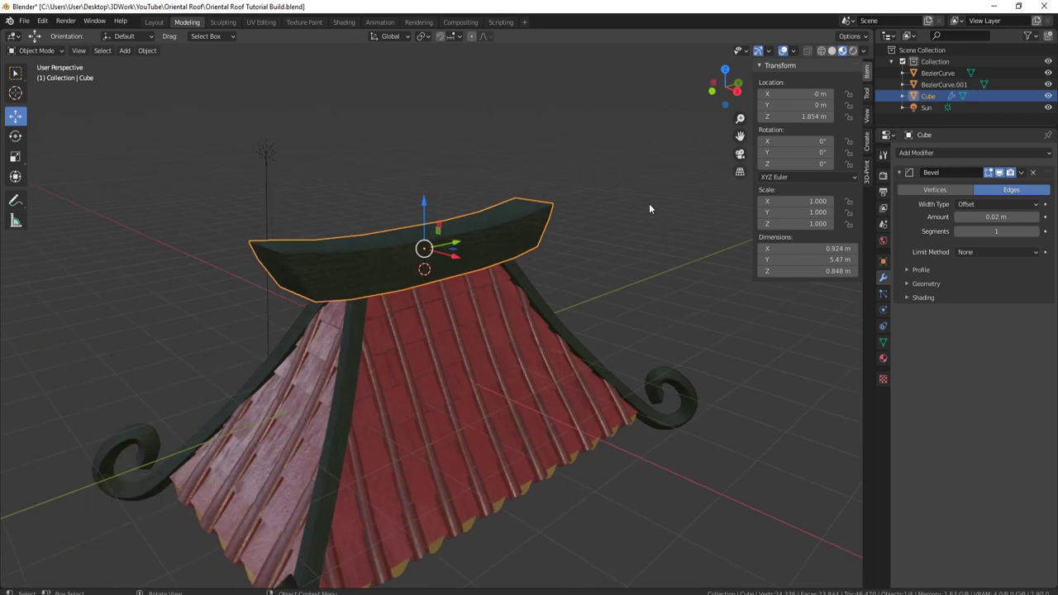
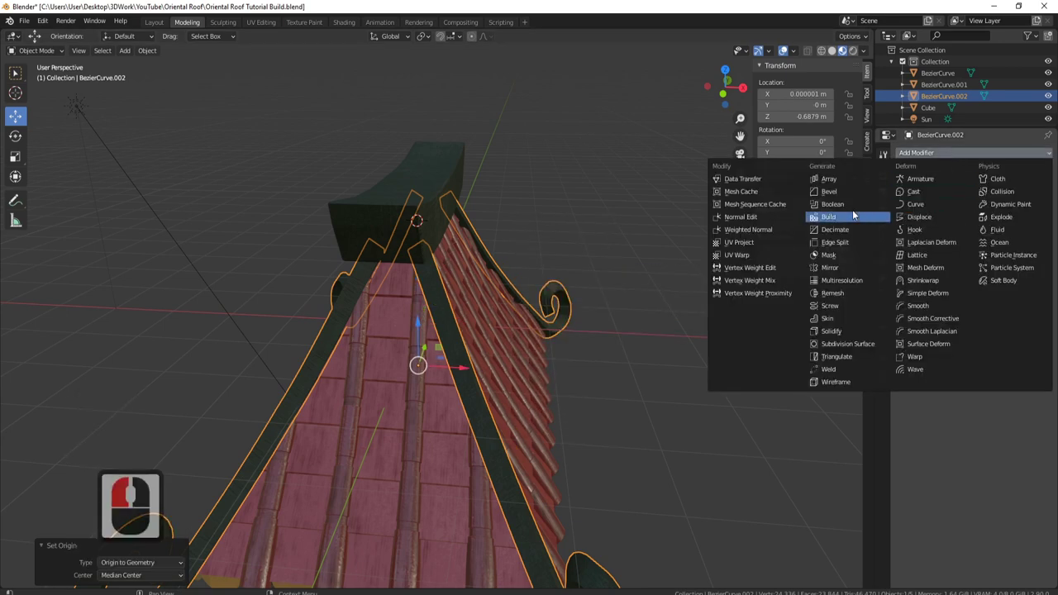
# Step: Give BezierCurve.002 a 0.1 m Bevel modifier limited to angles sharper than 30°
pyautogui.click(846, 194)
pyautogui.middleClick(591, 275)
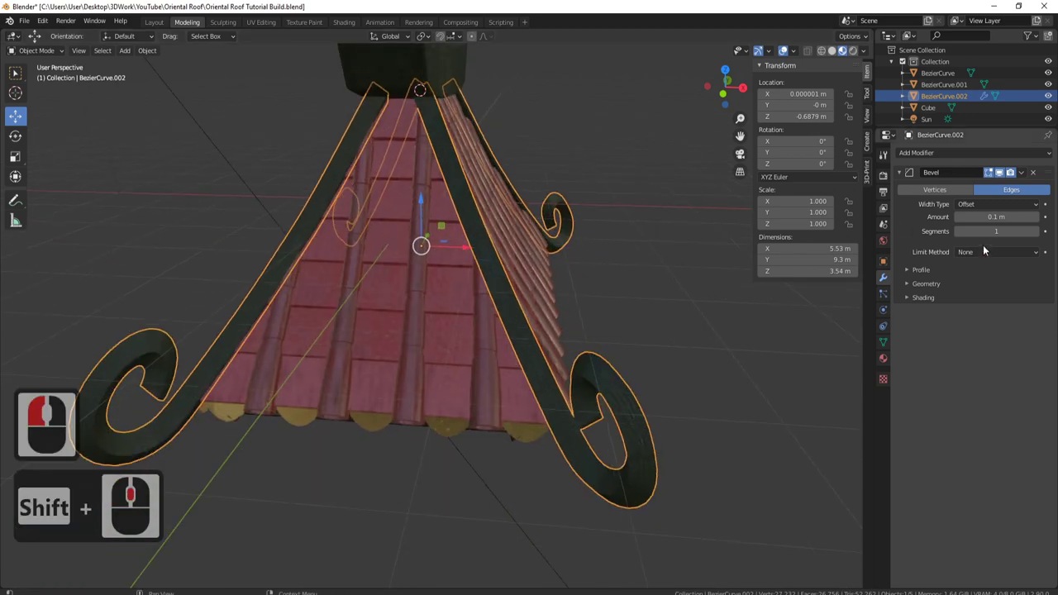
pyautogui.click(994, 255)
pyautogui.click(988, 280)
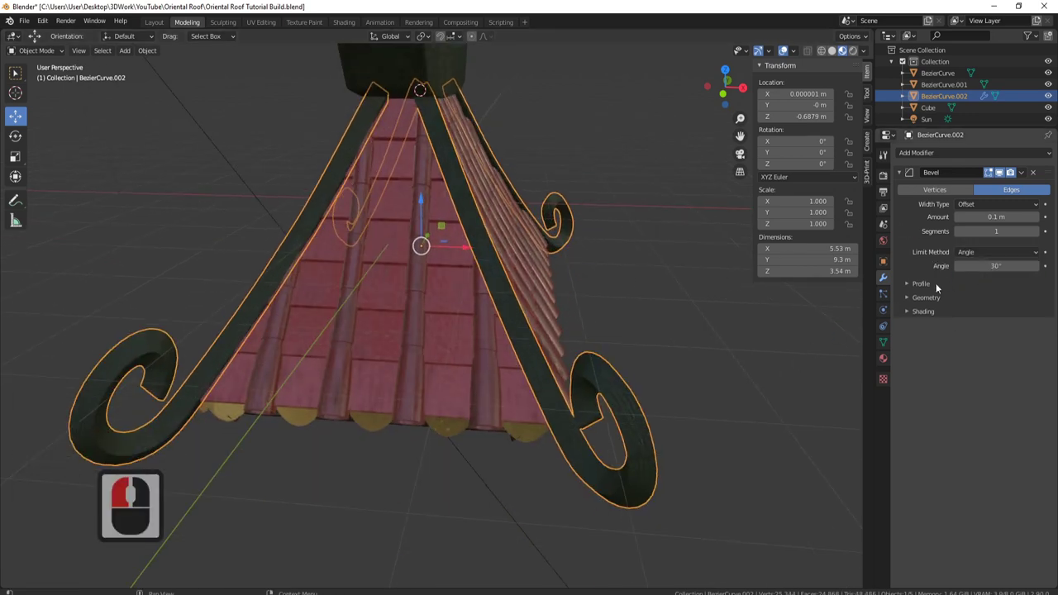
pyautogui.click(930, 303)
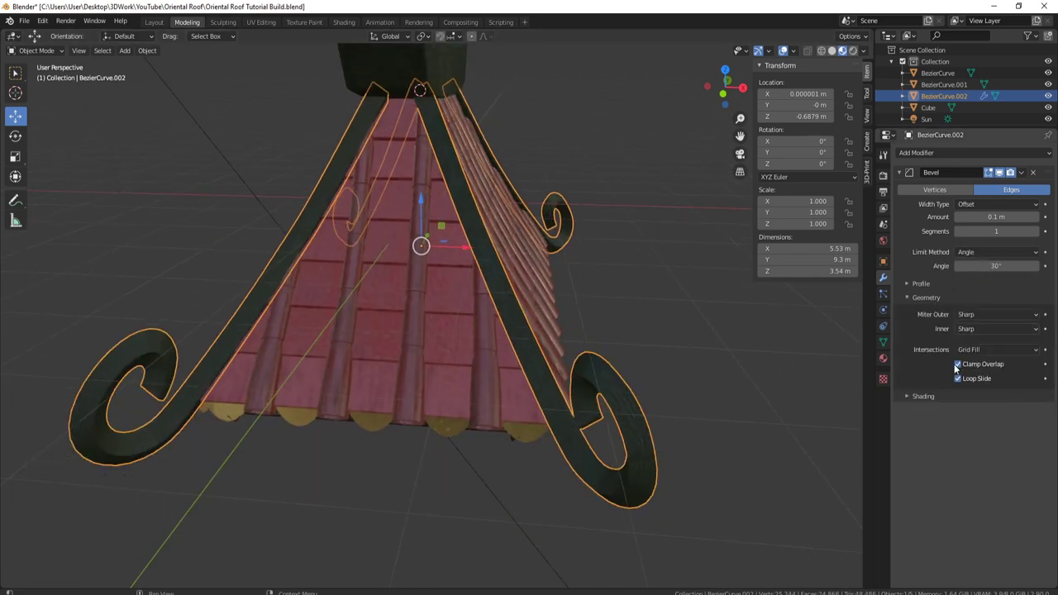
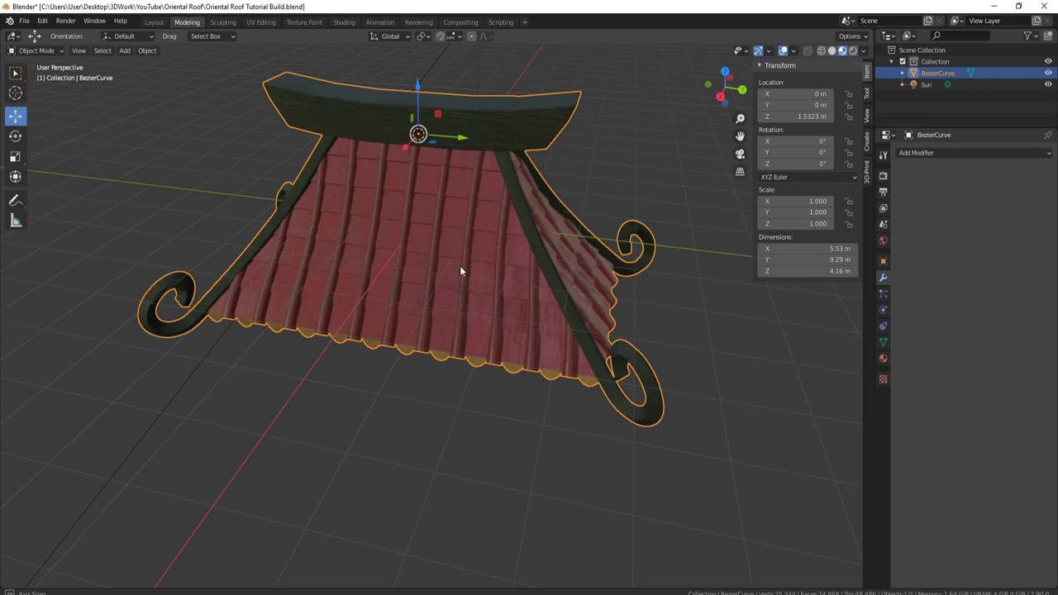
# Step: Select all the joined roof geometry and inspect it from several angles before deforming
pyautogui.middleClick(461, 270)
pyautogui.press('Tab')
pyautogui.press('Tab')
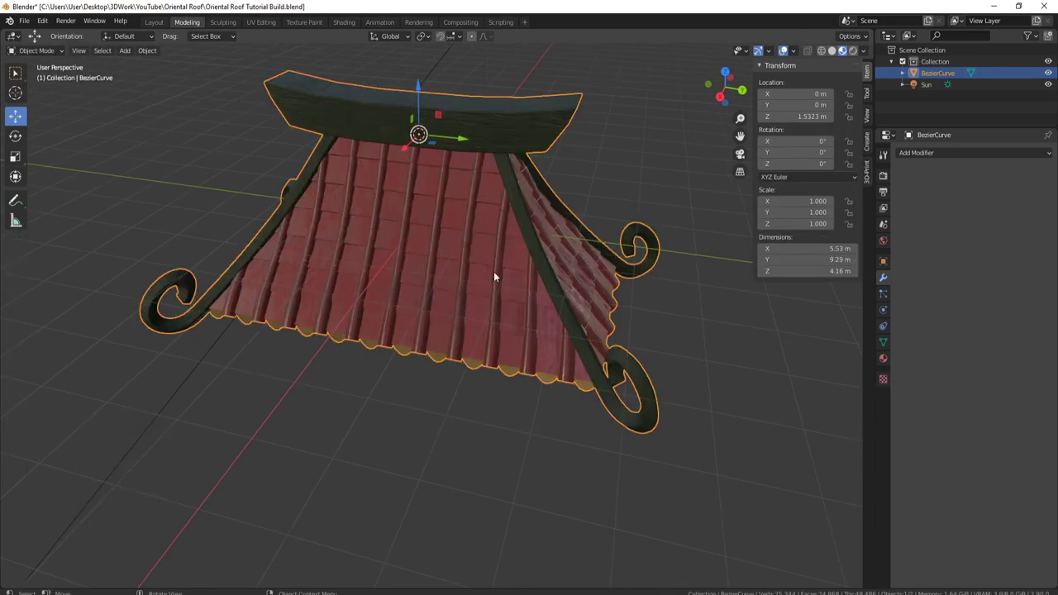
pyautogui.press('g')
pyautogui.rightClick(524, 253)
pyautogui.scroll(3)
pyautogui.middleClick(528, 283)
pyautogui.middleClick(527, 264)
pyautogui.press('a')
pyautogui.press('a')
pyautogui.middleClick(571, 321)
pyautogui.middleClick(470, 283)
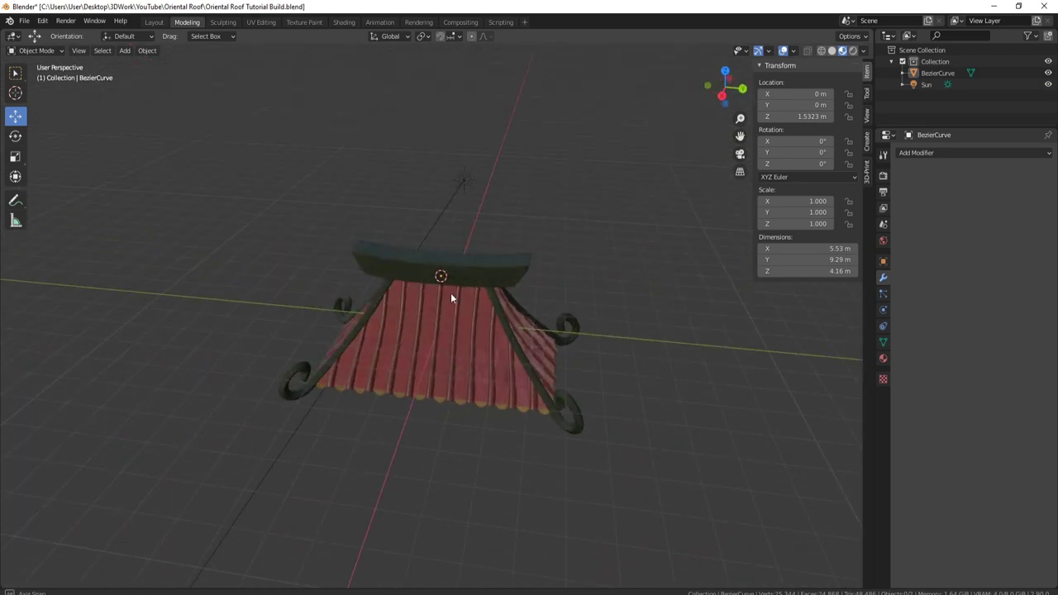
pyautogui.middleClick(492, 303)
pyautogui.moveTo(610, 231); pyautogui.dragTo(477, 251)
pyautogui.press('F9')
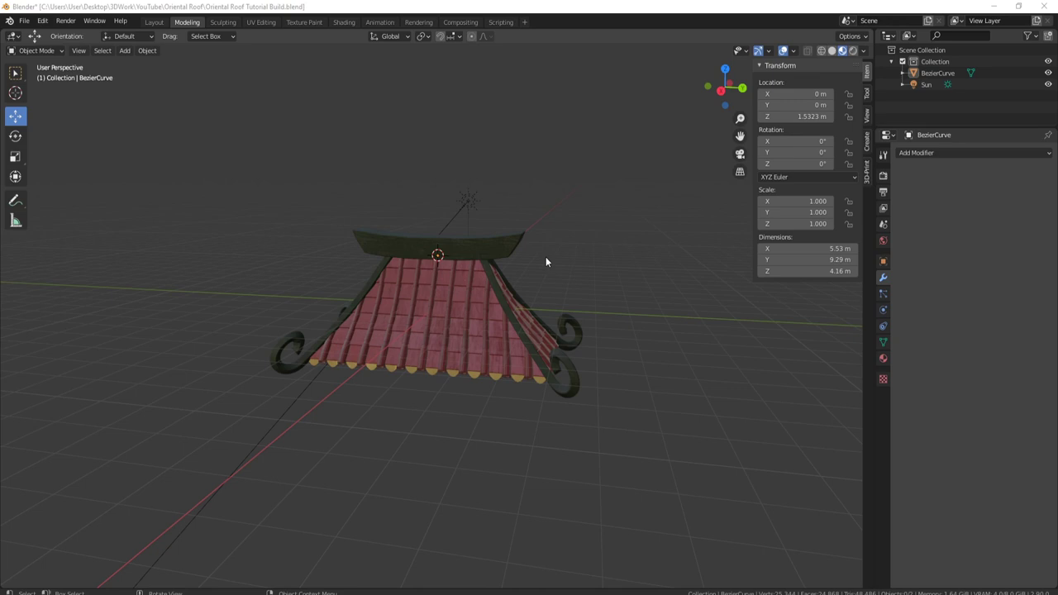
pyautogui.middleClick(557, 257)
# Step: Add a Simple Deform modifier set to Bend along the Y axis, applying the roof's transforms
pyautogui.click(491, 239)
pyautogui.click(921, 160)
pyautogui.click(590, 247)
pyautogui.press('ctrl+a')
pyautogui.click(555, 250)
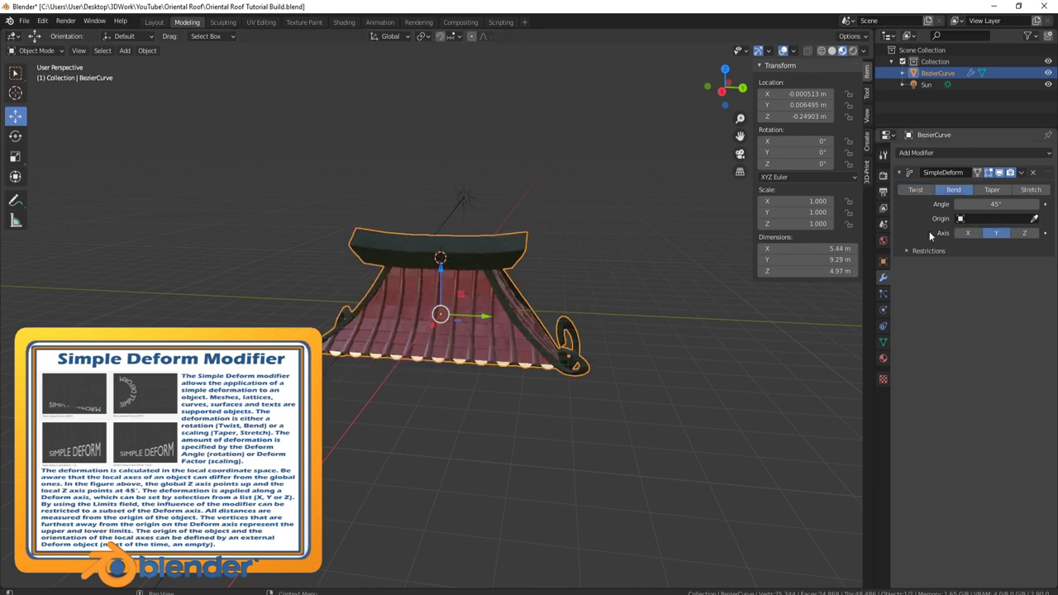
# Step: Rotate all the roof geometry 90° about Y in Edit Mode so the bend arches the sides
pyautogui.middleClick(377, 322)
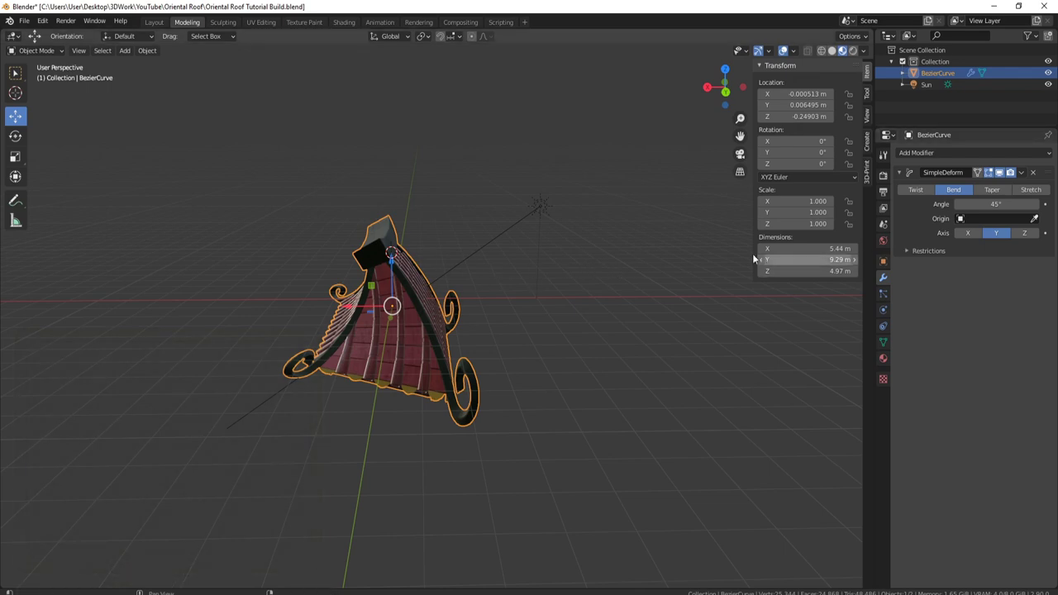
pyautogui.press('Tab')
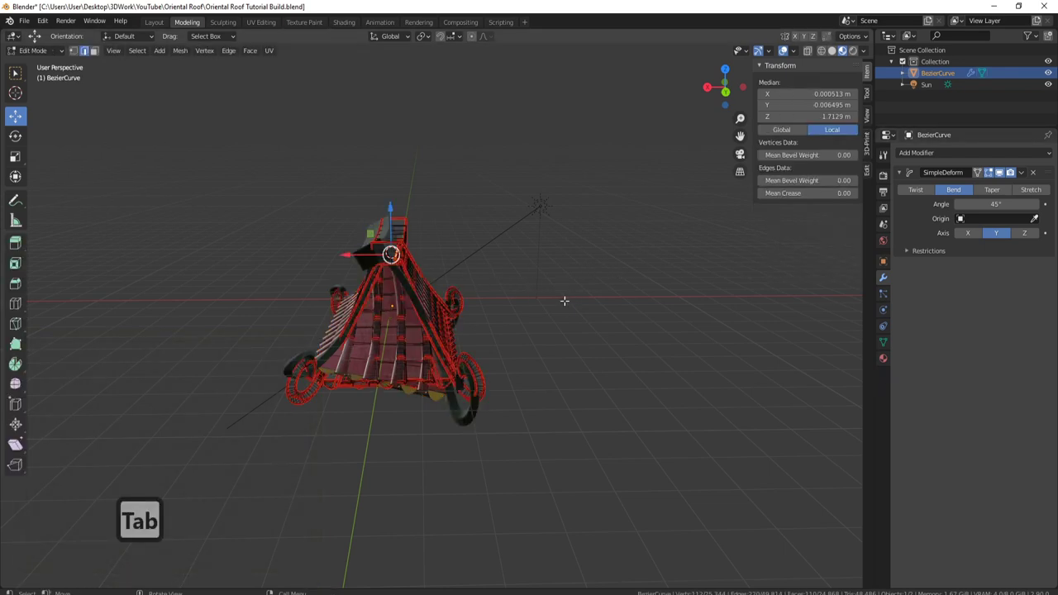
pyautogui.press('a')
pyautogui.press('r')
pyautogui.write('y')
pyautogui.write('90')
pyautogui.press('Return')
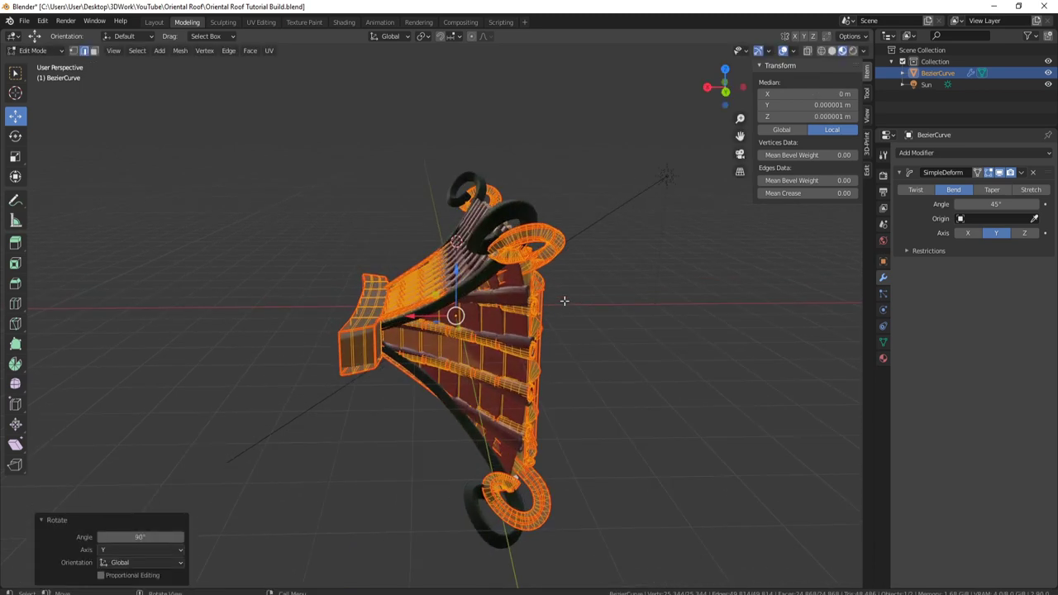
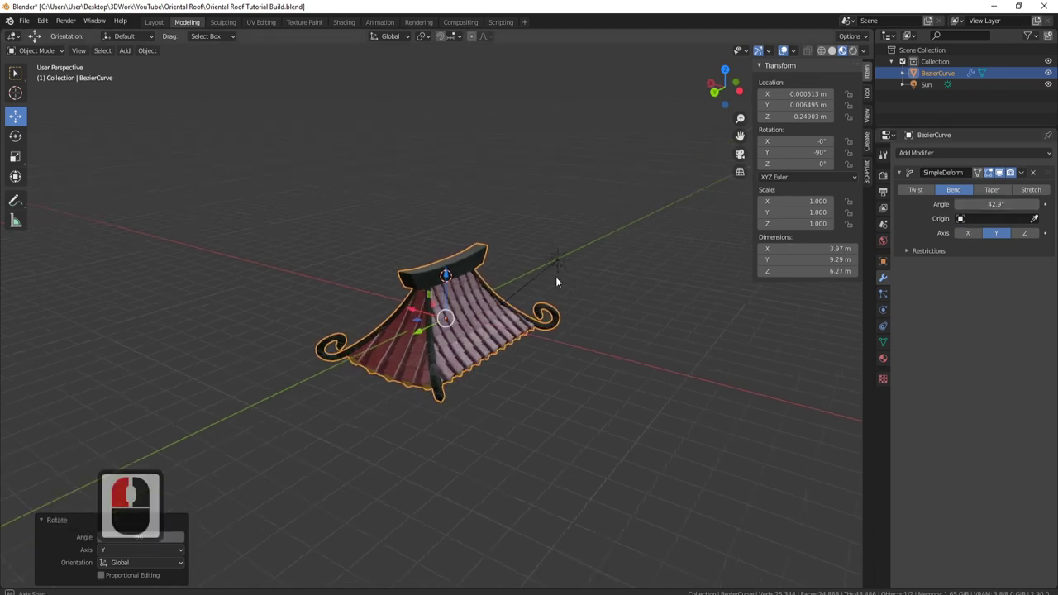
# Step: Orbit and zoom around the roof to check the resulting bend
pyautogui.middleClick(484, 268)
pyautogui.scroll(3)
pyautogui.middleClick(598, 276)
pyautogui.scroll(3)
pyautogui.middleClick(529, 242)
pyautogui.middleClick(523, 283)
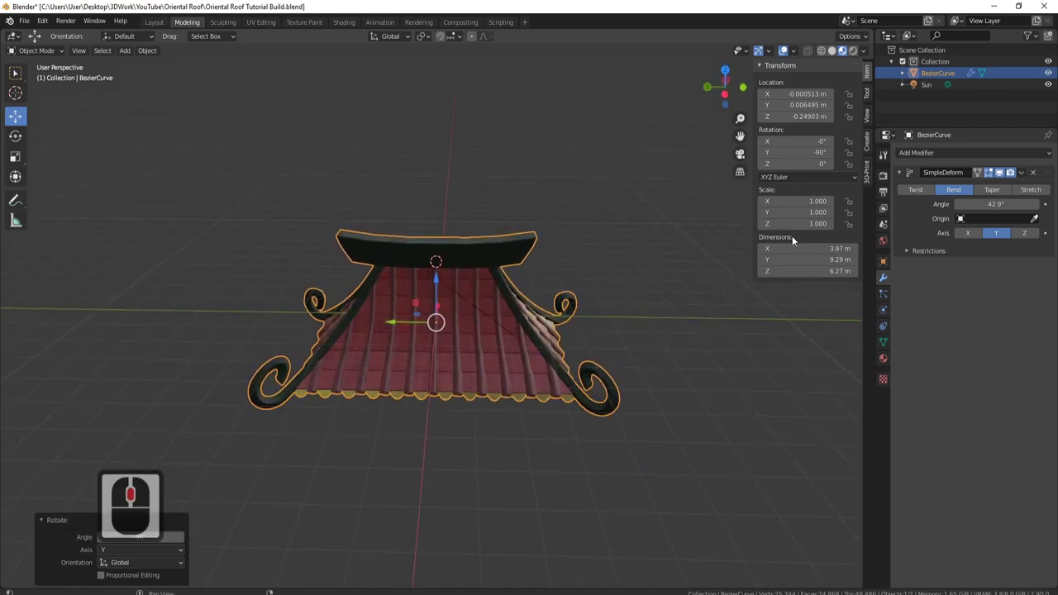
pyautogui.middleClick(992, 193)
# Step: Apply the roof's transforms and reopen the Add Modifier list
pyautogui.press('ctrl+a')
pyautogui.click(852, 230)
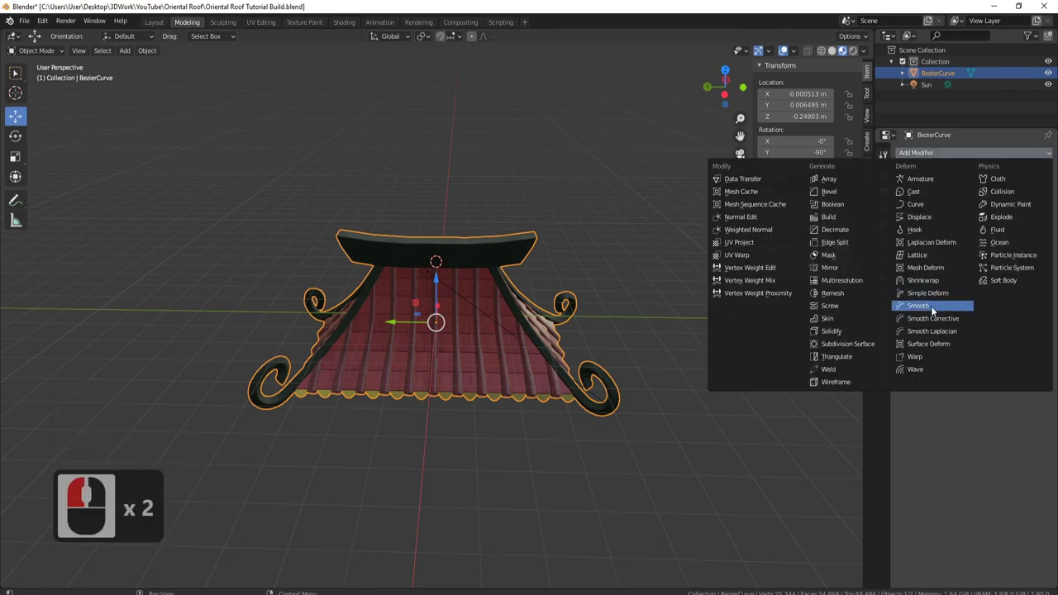
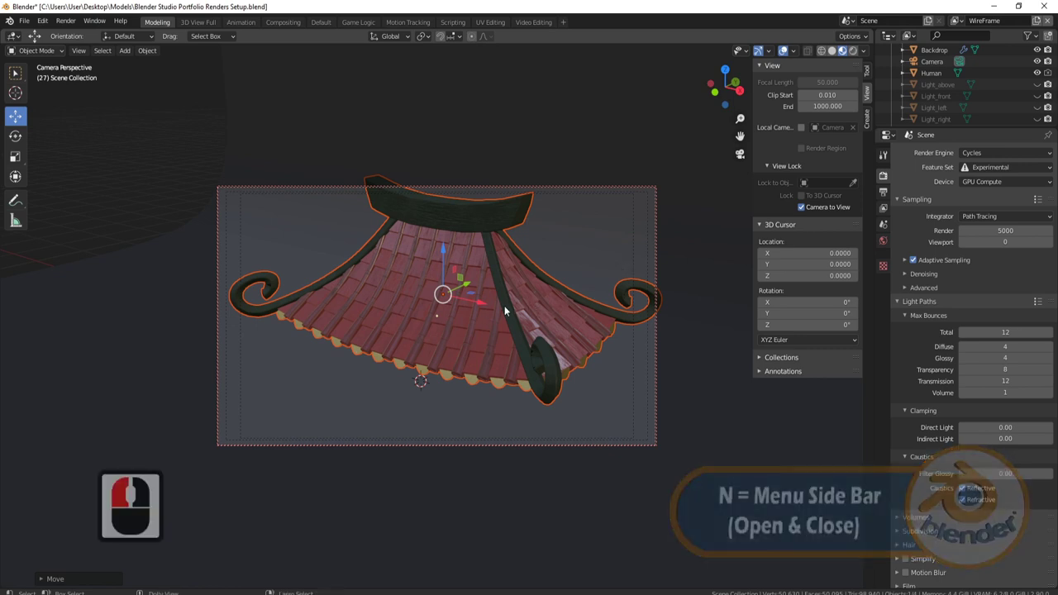
# Step: Move the camera around to frame the bent roof in its view
pyautogui.middleClick(509, 305)
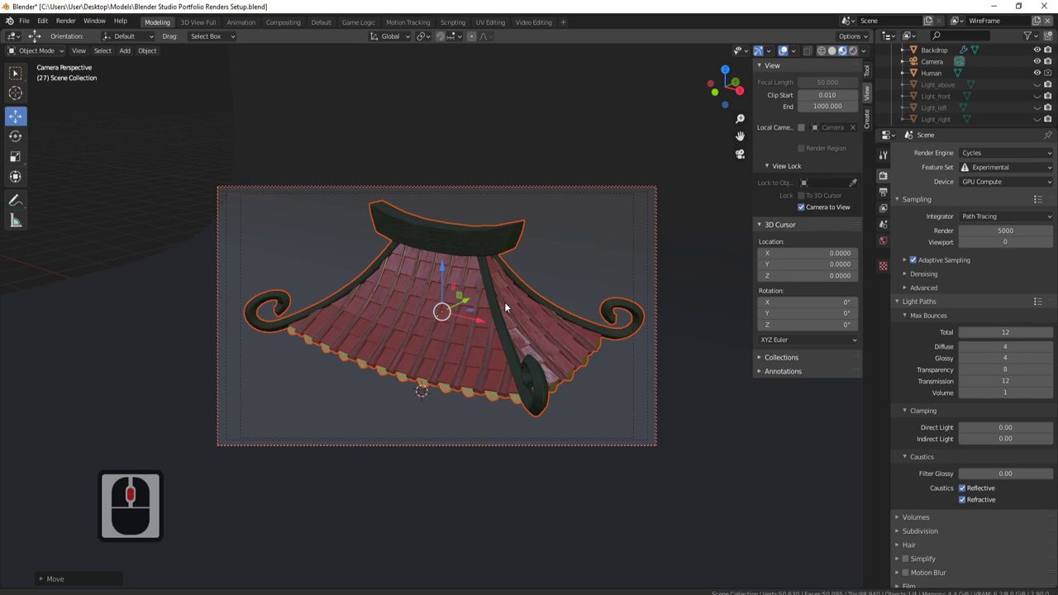
pyautogui.middleClick(507, 306)
pyautogui.click(503, 330)
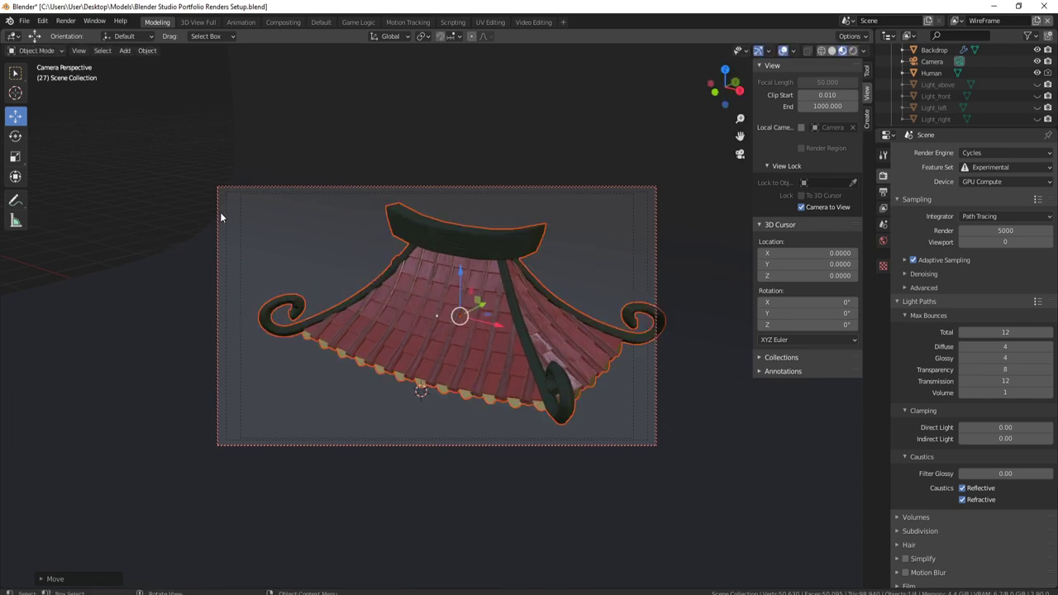
pyautogui.click(505, 306)
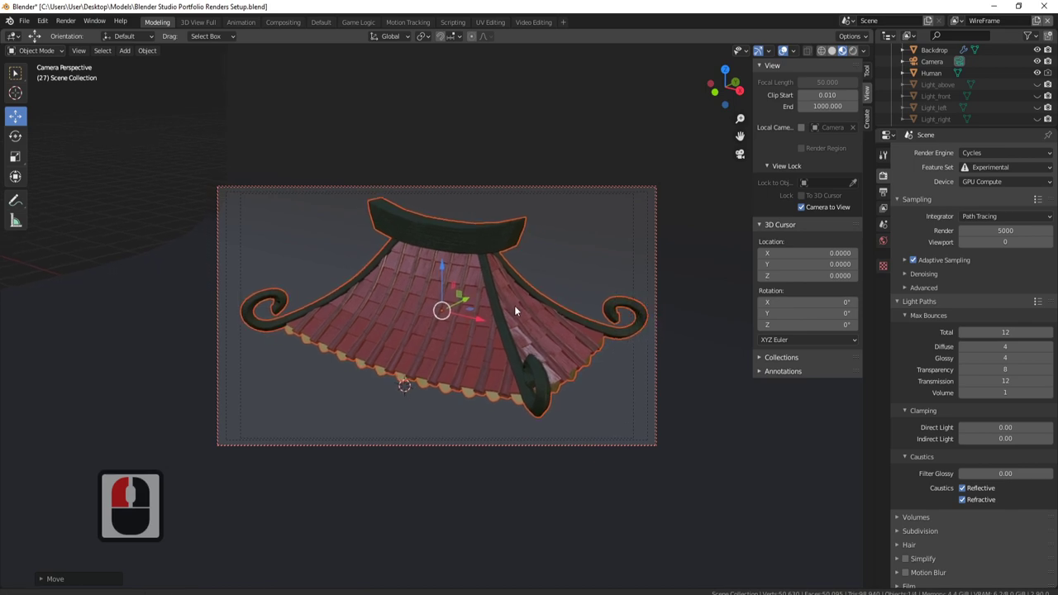
pyautogui.middleClick(518, 309)
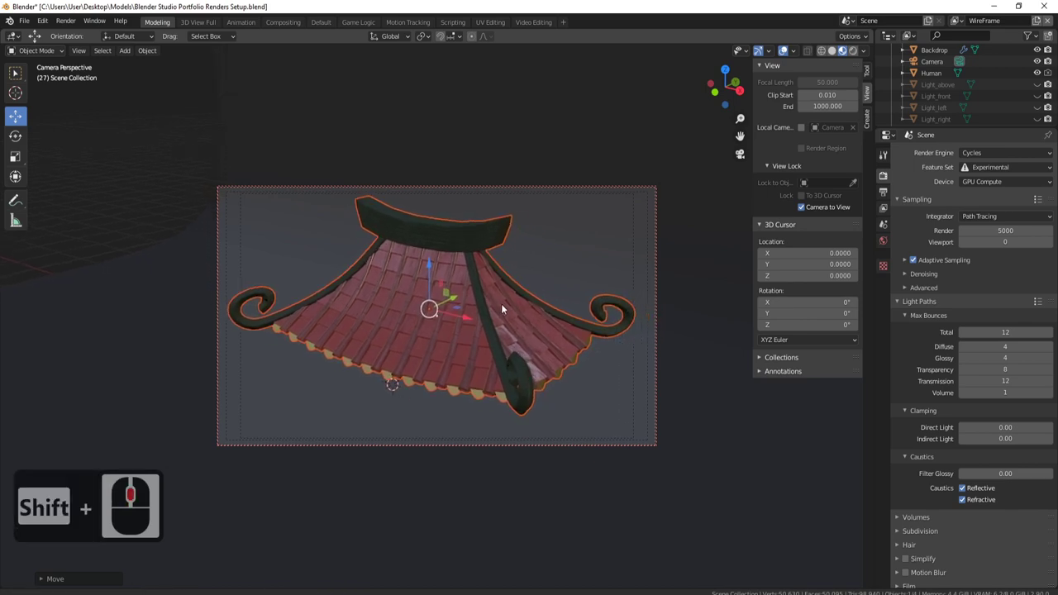
pyautogui.middleClick(505, 308)
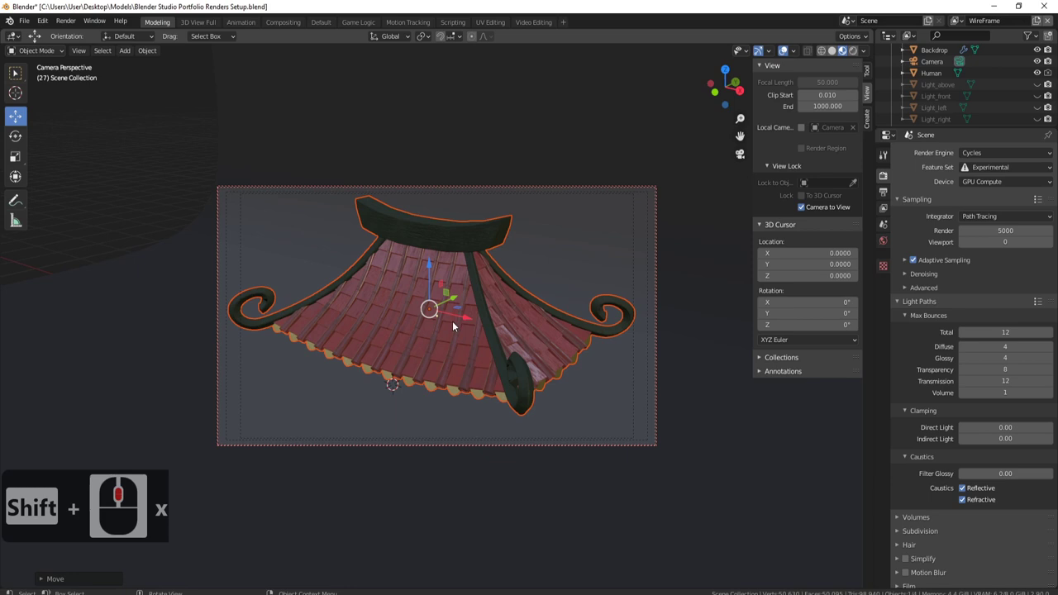
# Step: Start rendering the roof image through the camera with Cycles
pyautogui.click(480, 331)
pyautogui.click(585, 328)
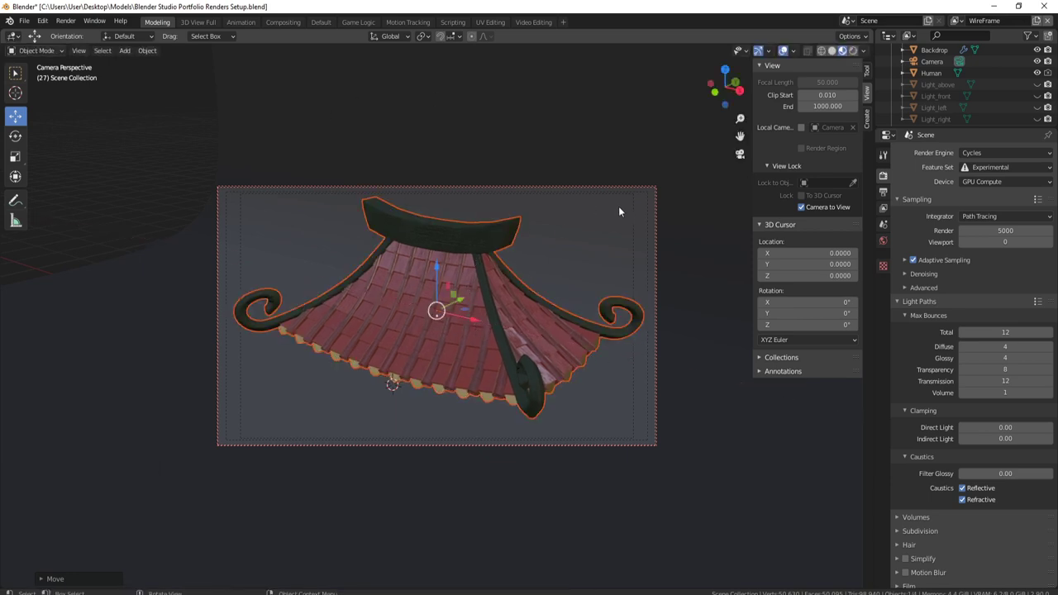